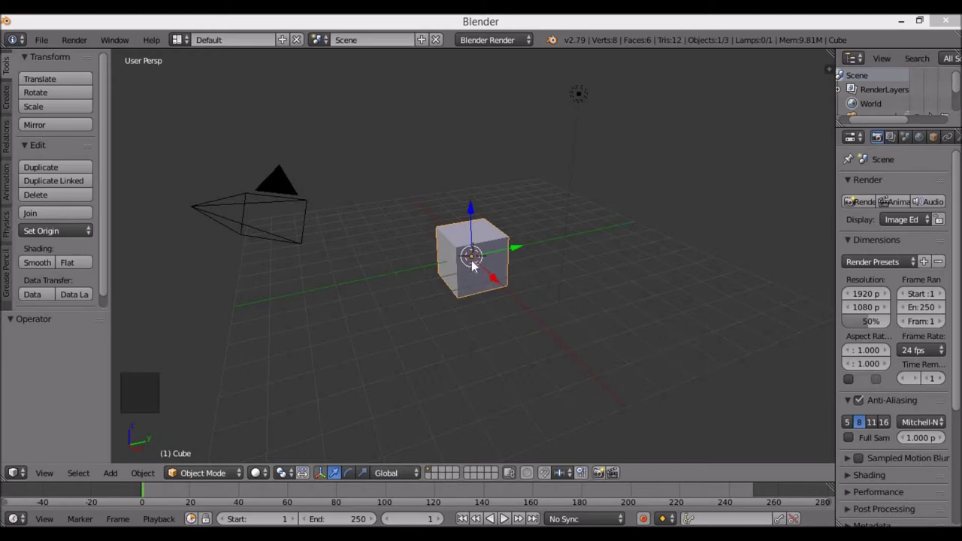
# Select the default cube and request its deletion.
pyautogui.rightClick(477, 266)
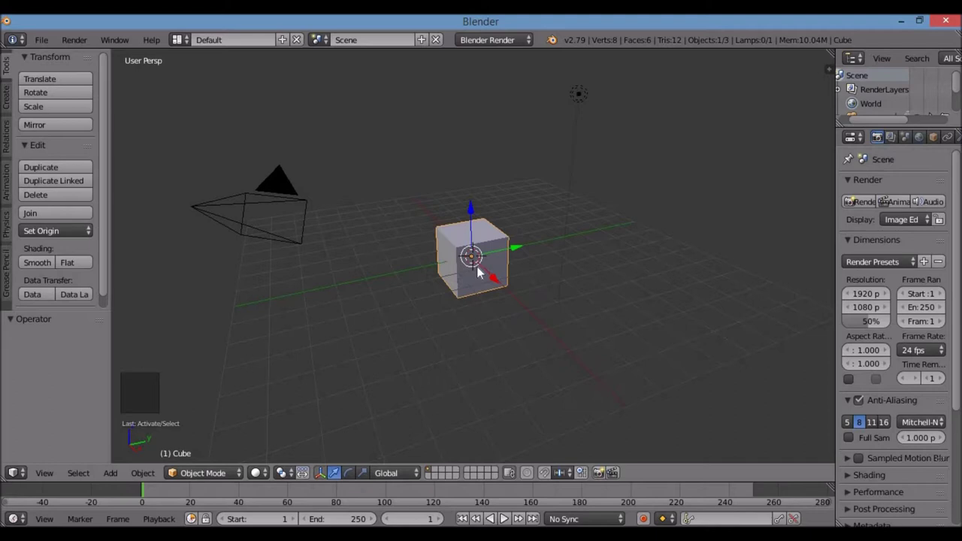
pyautogui.press('x')
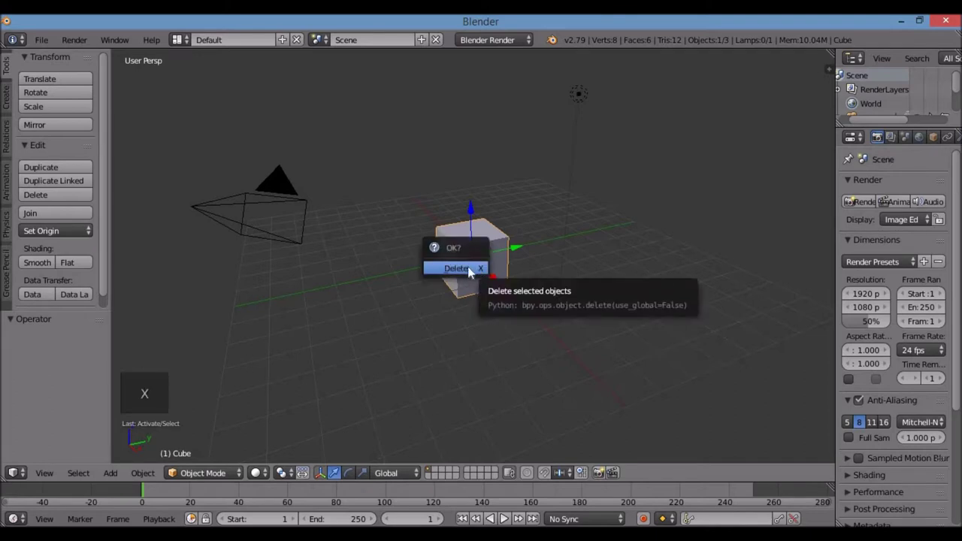
# Add a UV sphere at the centre and frame it in front orthographic view.
pyautogui.press('shift+a')
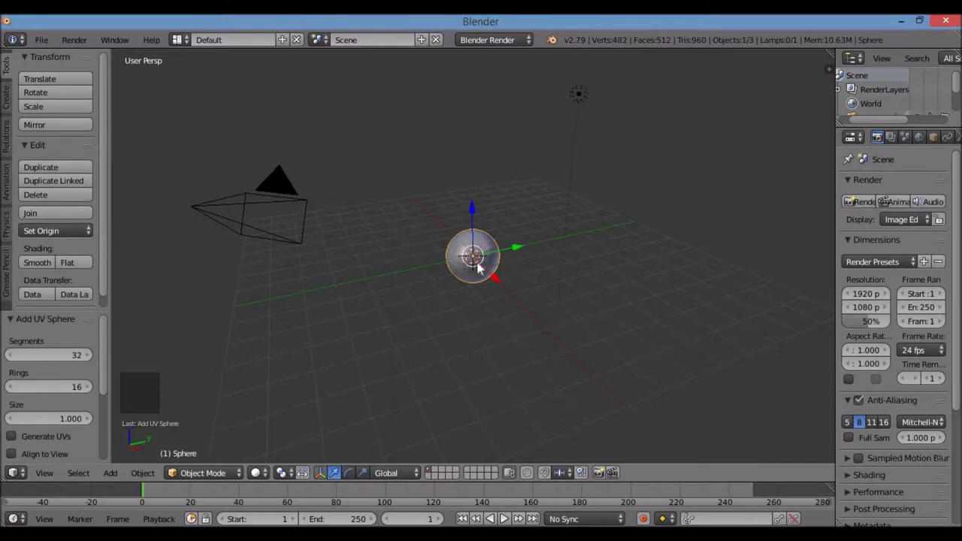
pyautogui.press('KP_1')
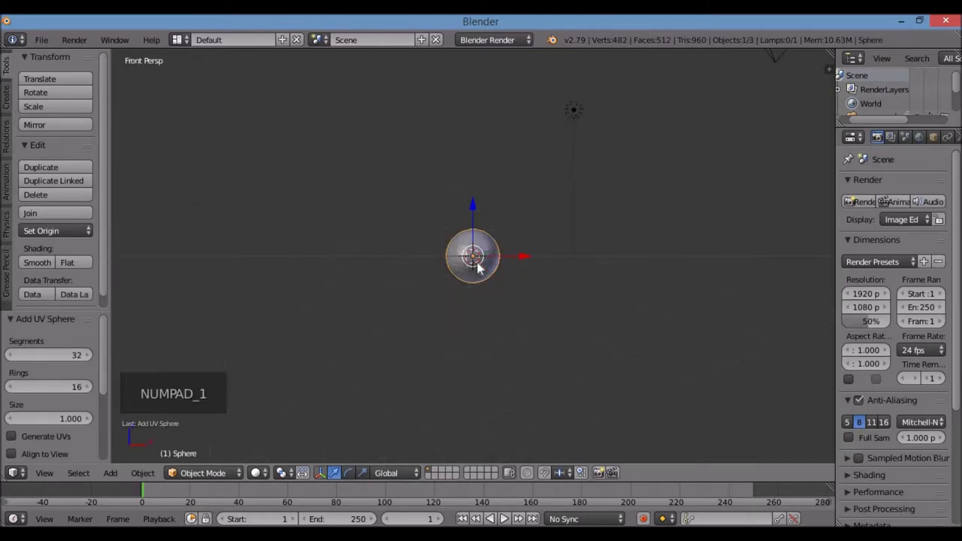
pyautogui.press('KP_Decimal')
pyautogui.press('KP_5')
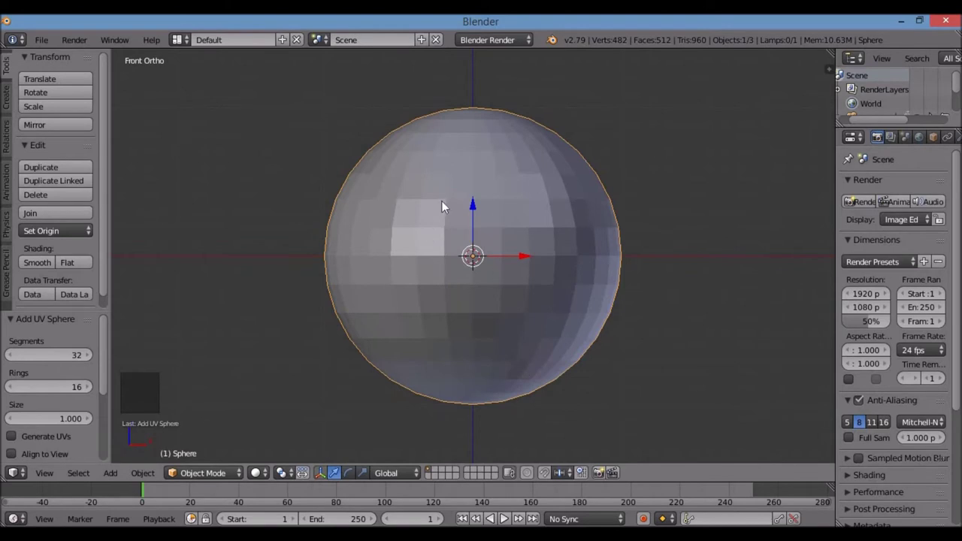
# In wireframe edit mode, box-select the sphere's lower-half vertices and start moving them down.
pyautogui.press('Tab')
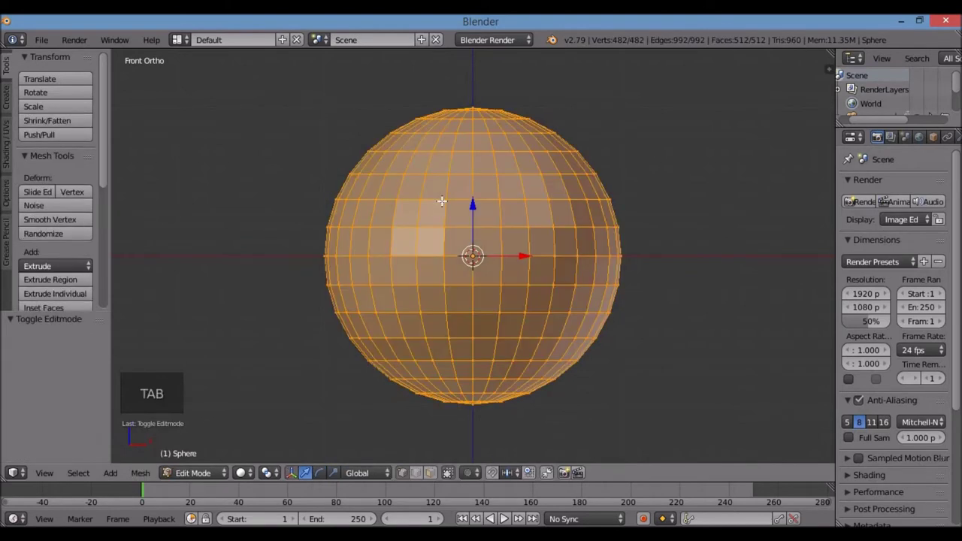
pyautogui.press('z')
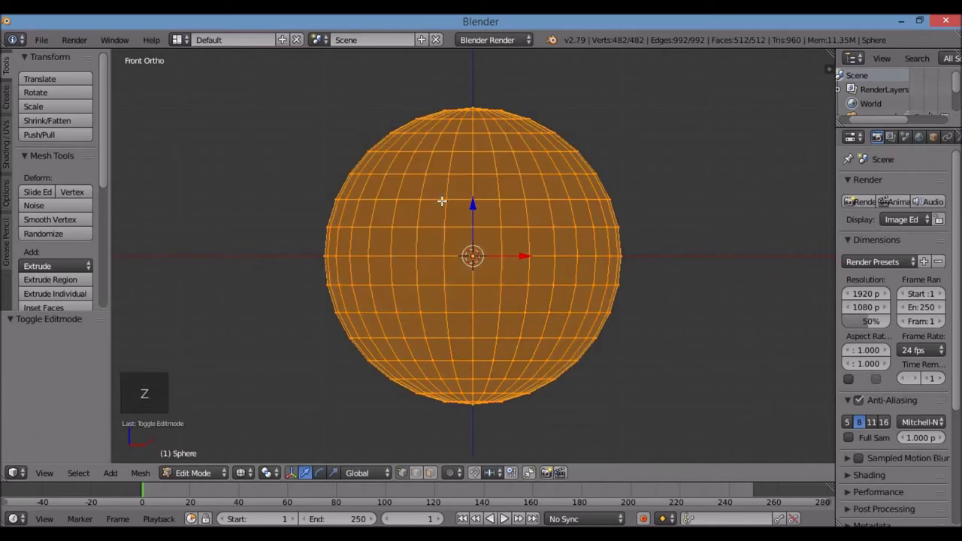
pyautogui.press('a')
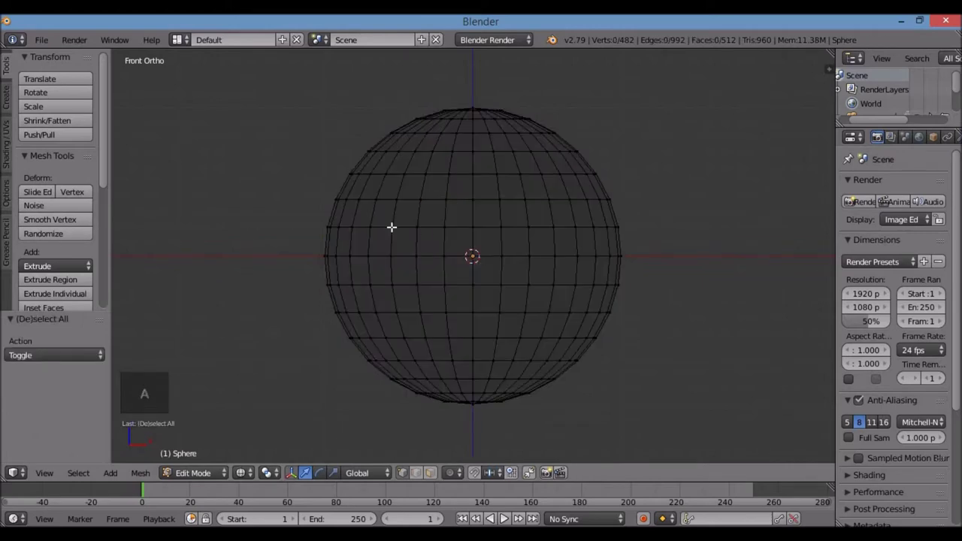
pyautogui.press('b')
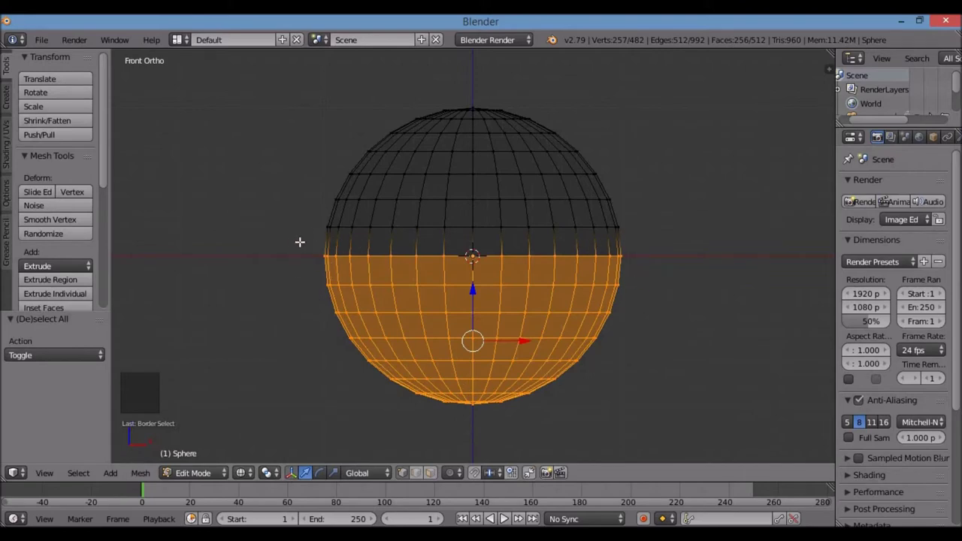
pyautogui.press('b')
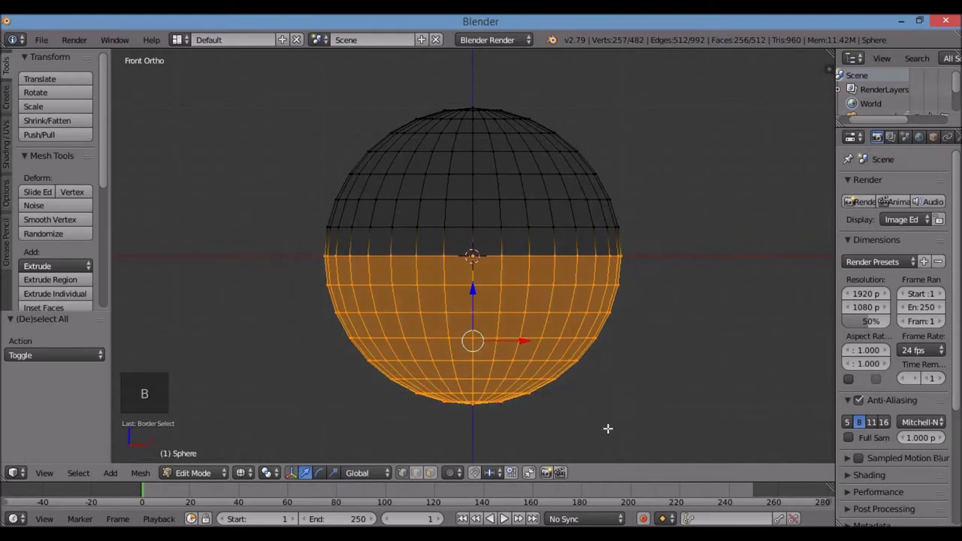
pyautogui.scroll(-3)
pyautogui.press('g')
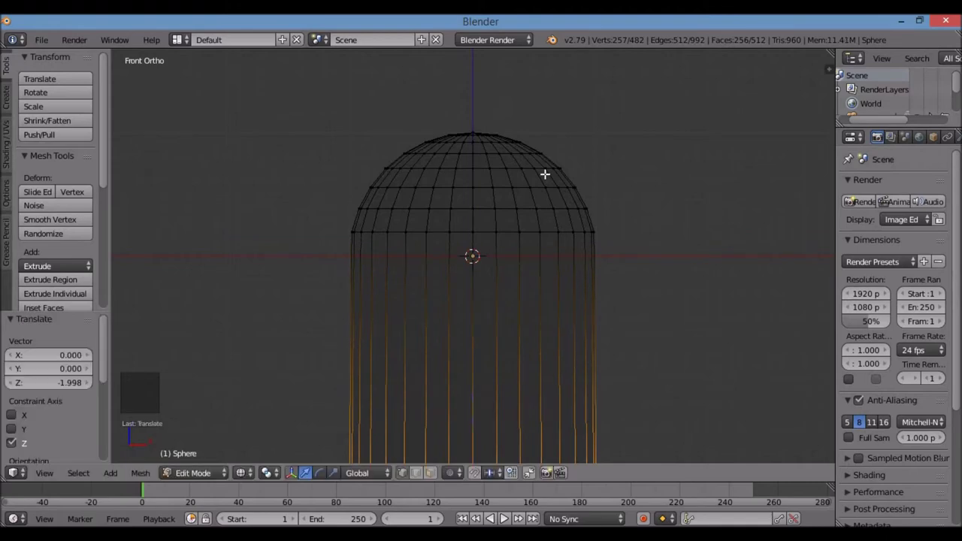
# Undo the stretch and enable proportional editing with a smooth falloff.
pyautogui.press('ctrl+z')
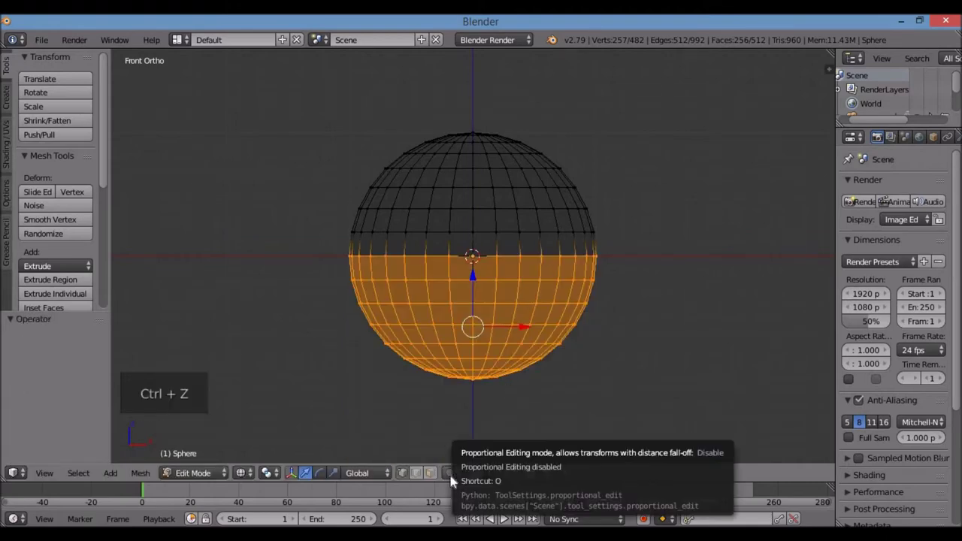
pyautogui.click(456, 477)
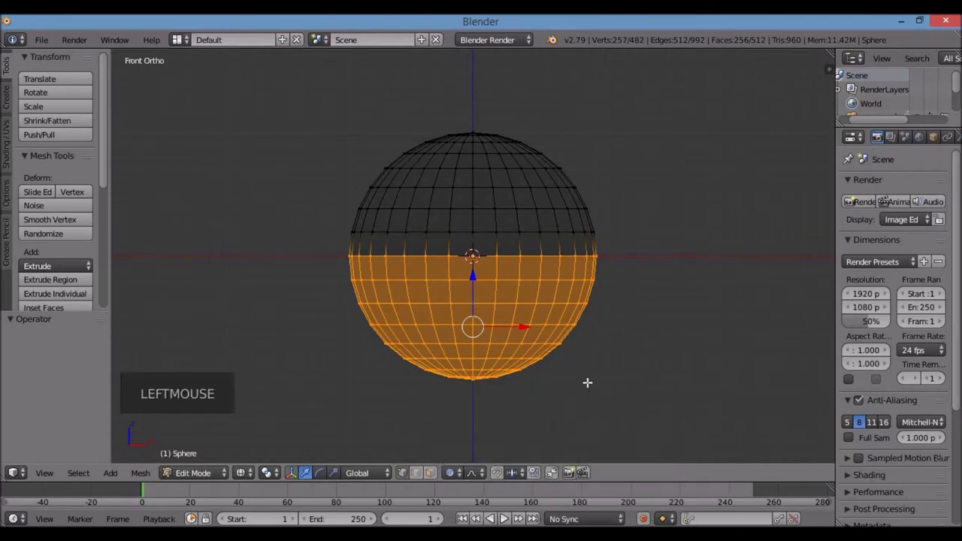
pyautogui.press('o')
pyautogui.press('o')
pyautogui.press('o')
pyautogui.press('o')
pyautogui.press('o')
pyautogui.press('o')
pyautogui.press('o')
pyautogui.press('o')
pyautogui.press('o')
pyautogui.press('o')
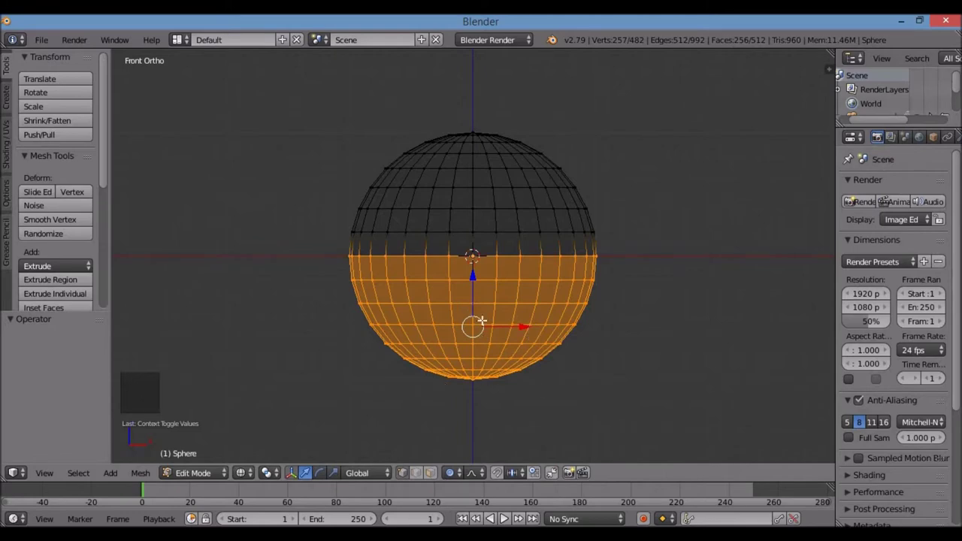
# Pull the lower half down into an egg shape and return to solid display.
pyautogui.press('g')
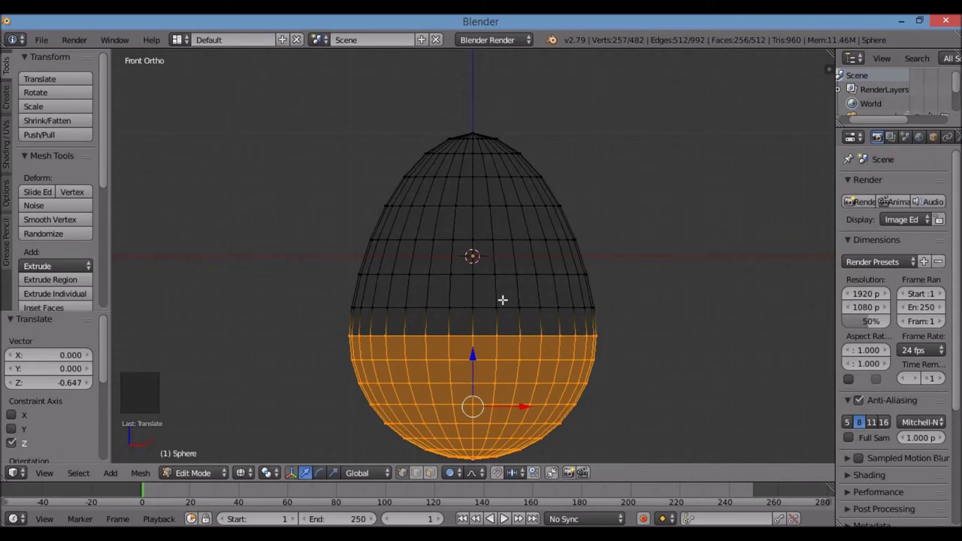
pyautogui.press('z')
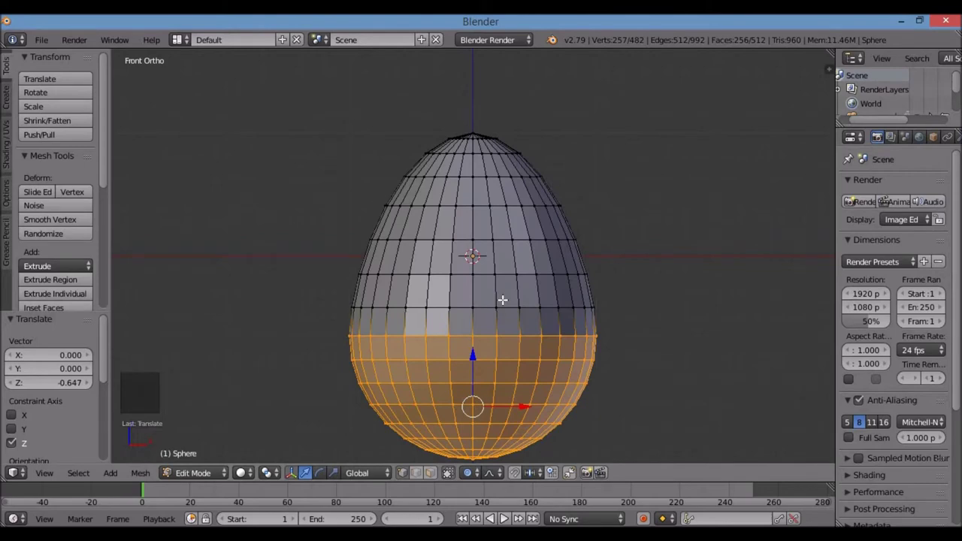
# Back in Object Mode, set the egg's shading to Smooth.
pyautogui.press('Tab')
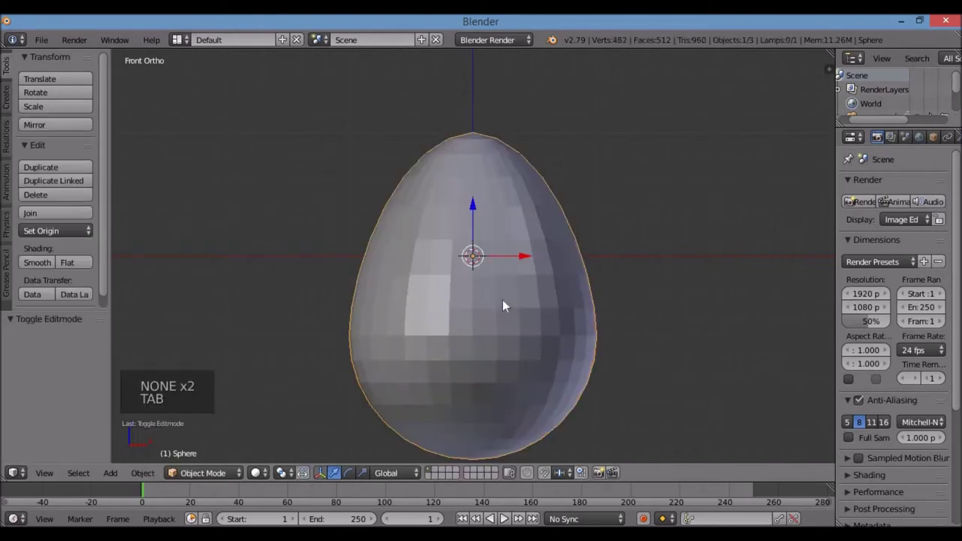
pyautogui.middleClick(569, 318)
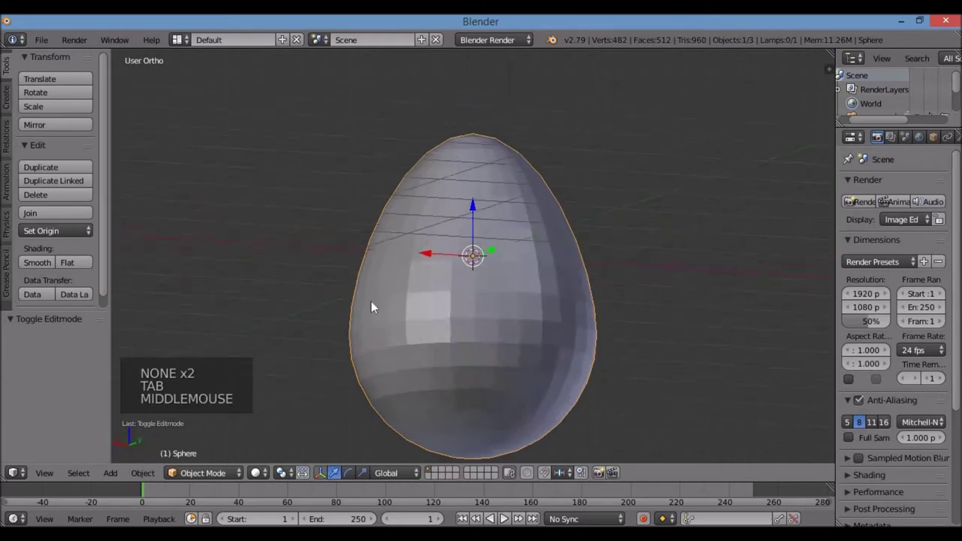
pyautogui.press('KP_1')
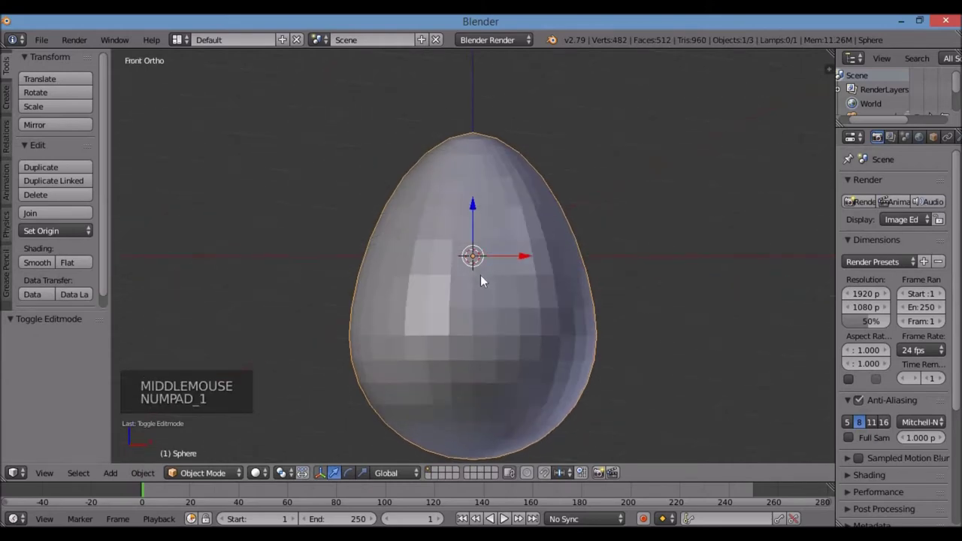
pyautogui.click(36, 263)
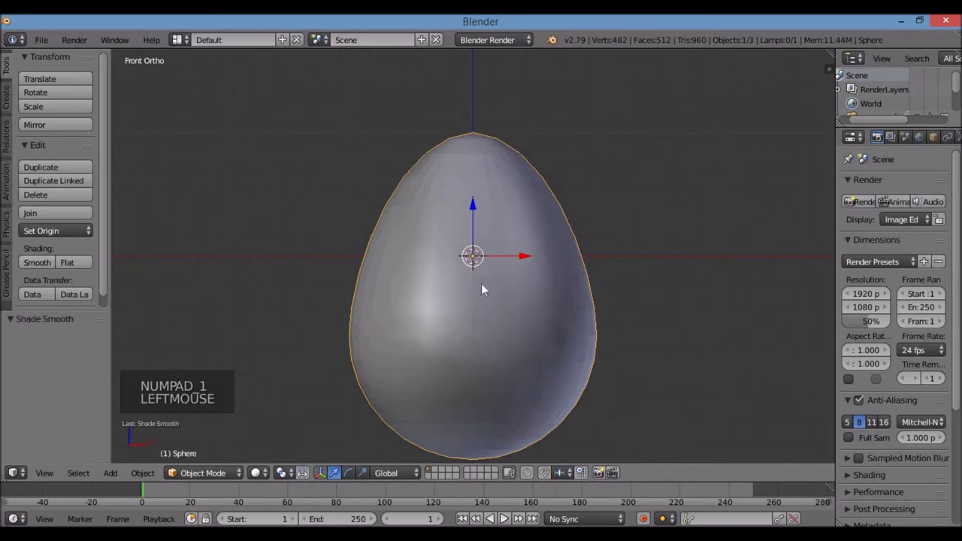
pyautogui.scroll(-3)
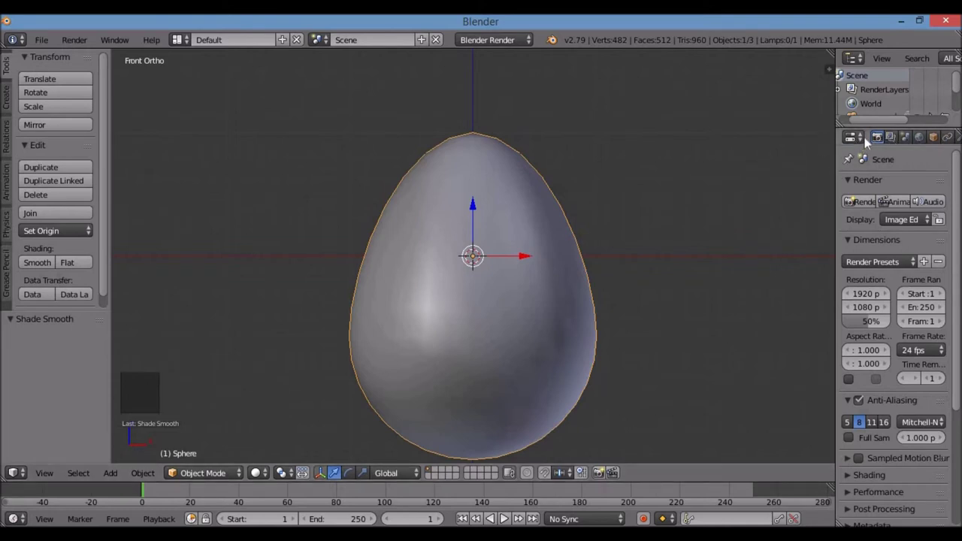
pyautogui.scroll(-3)
pyautogui.scroll(3)
pyautogui.scroll(-3)
# Create a cream-coloured material named 'egg shell' for the egg.
pyautogui.click(892, 137)
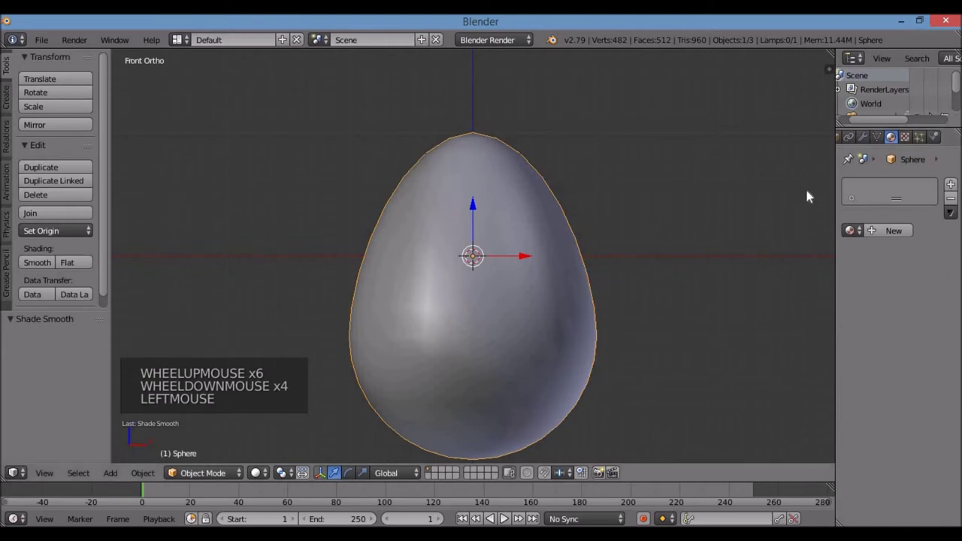
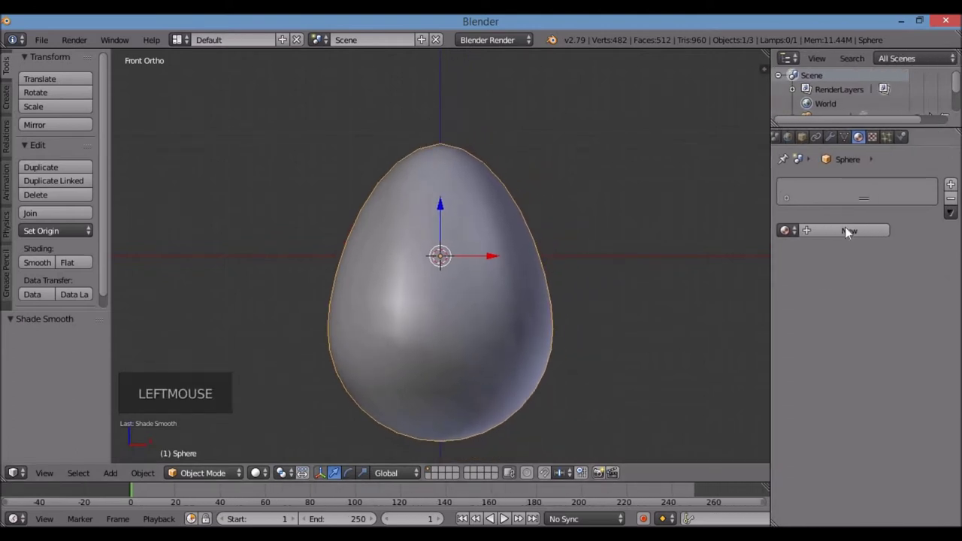
pyautogui.click(848, 233)
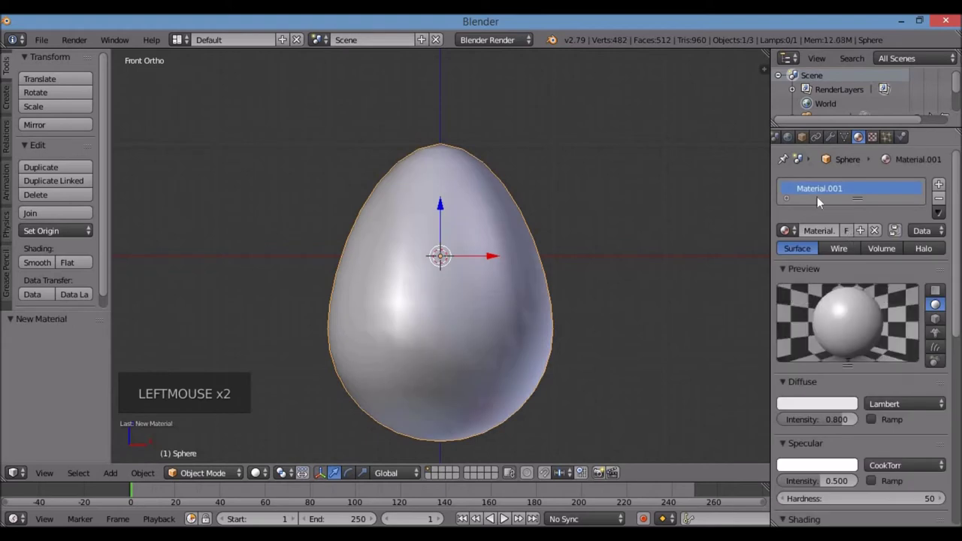
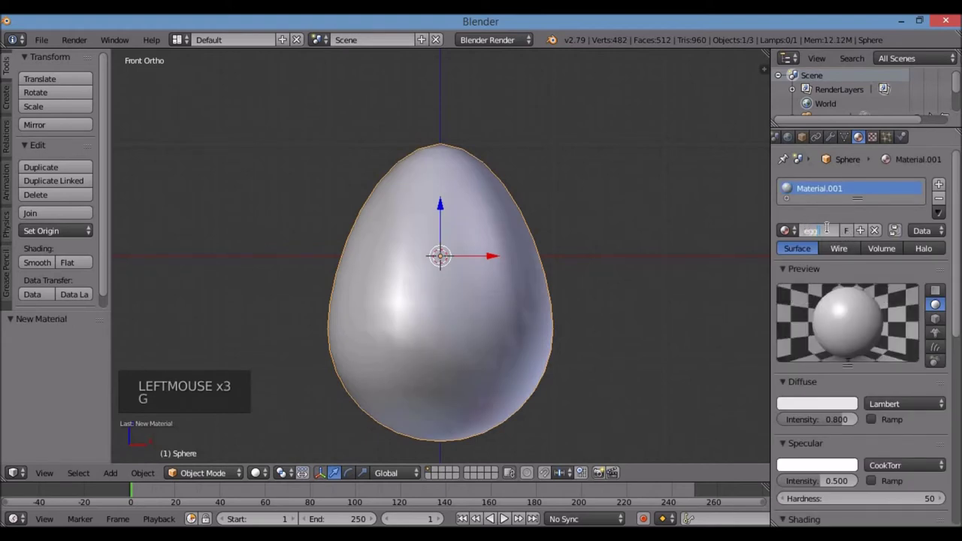
pyautogui.press('l')
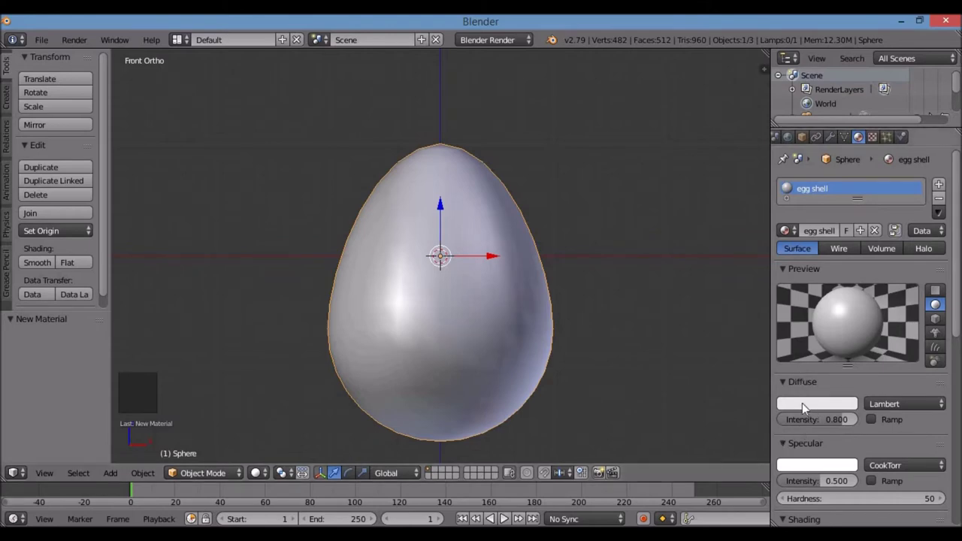
pyautogui.click(807, 407)
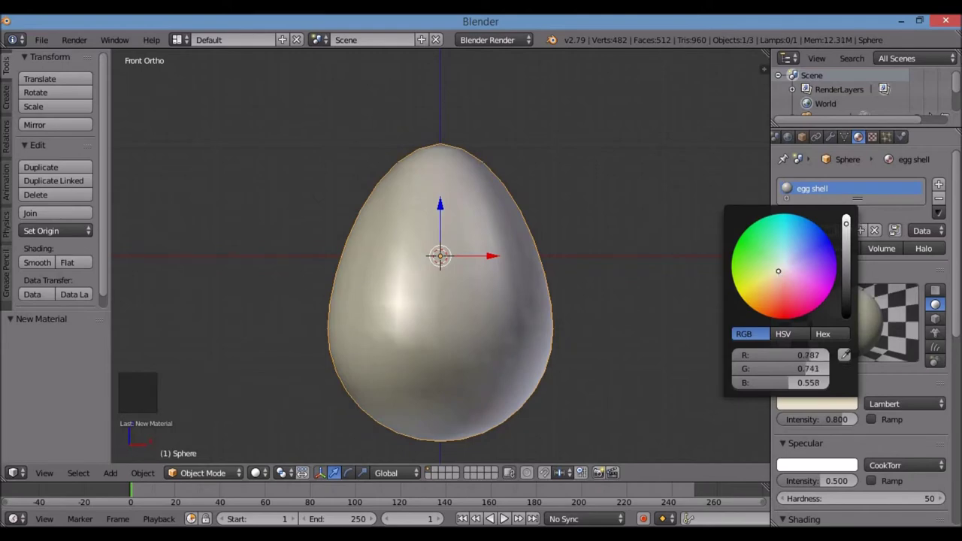
pyautogui.click(900, 268)
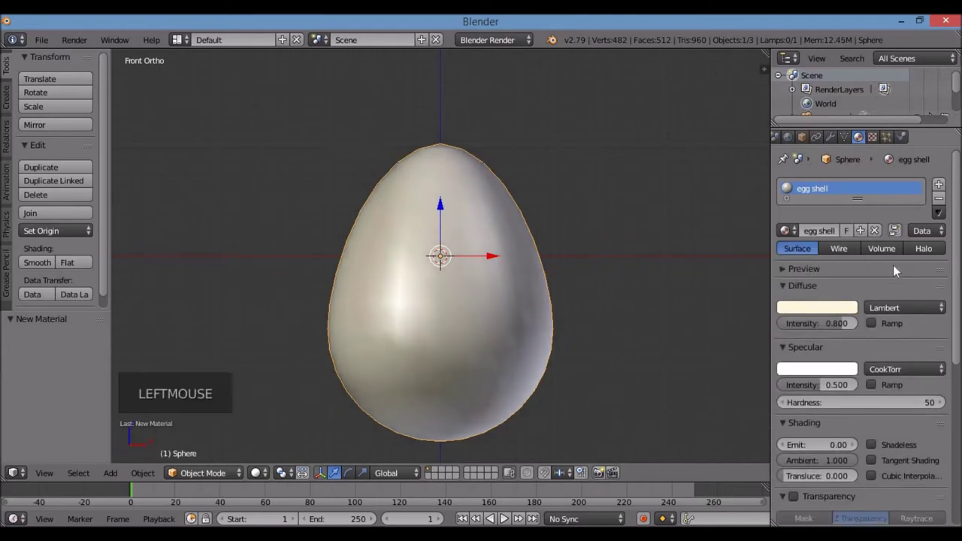
pyautogui.click(900, 268)
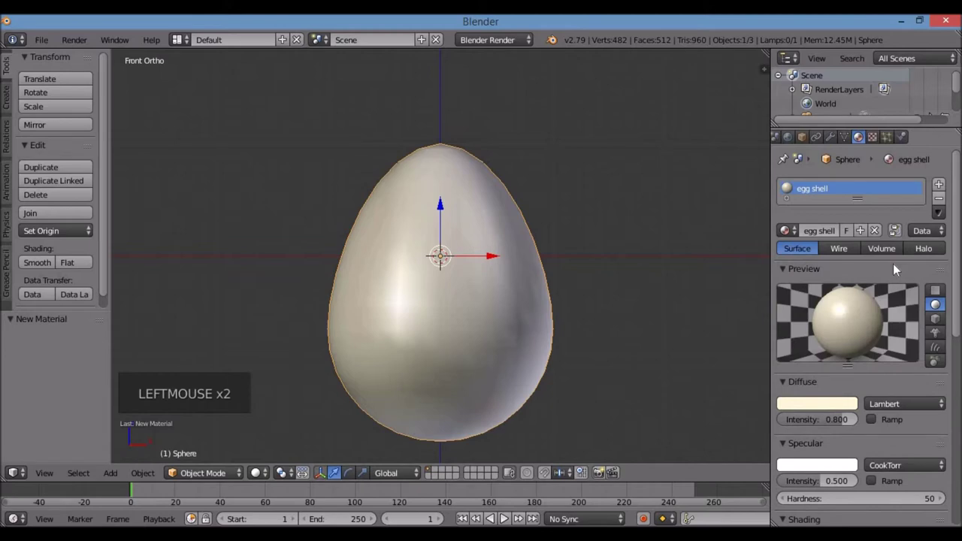
# Zoom out to make room for a second egg beside the first.
pyautogui.scroll(-3)
pyautogui.scroll(-3)
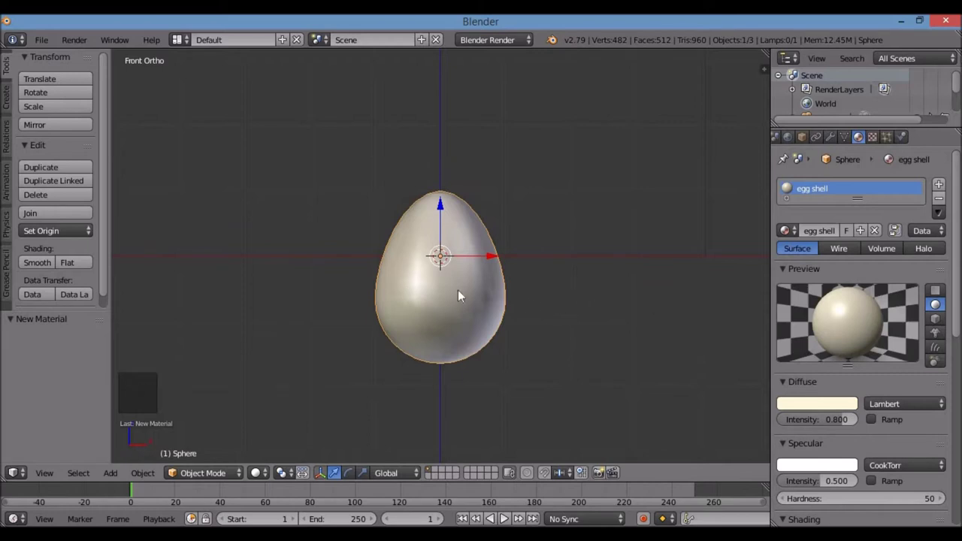
pyautogui.scroll(-3)
# Duplicate the egg to the left, right, above and below, then reselect the centre egg.
pyautogui.press('shift+d')
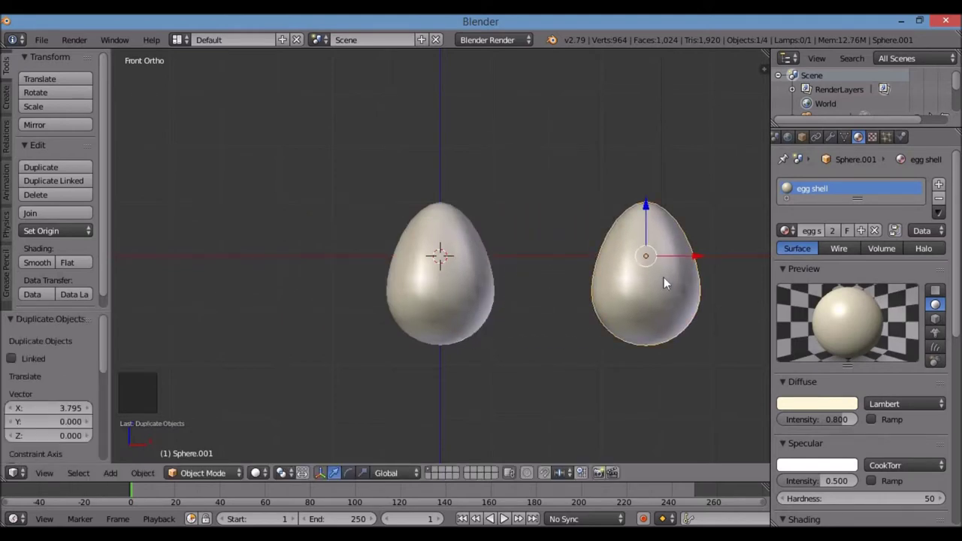
pyautogui.press('shift+d')
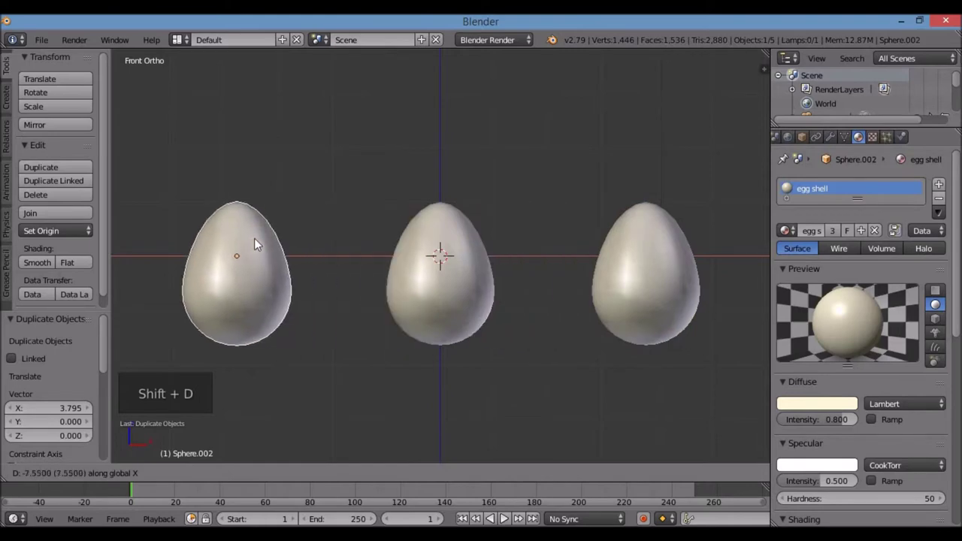
pyautogui.rightClick(438, 281)
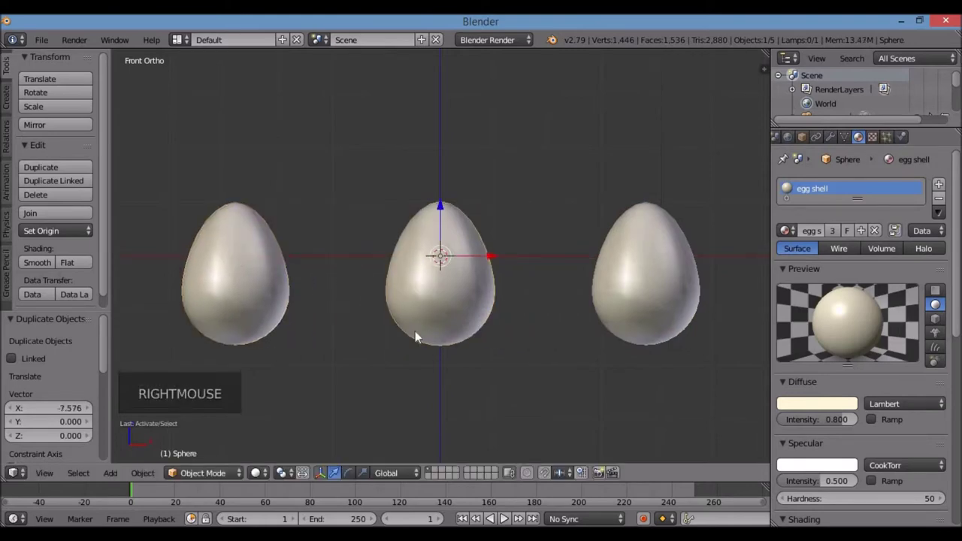
pyautogui.scroll(-3)
pyautogui.press('shift+d')
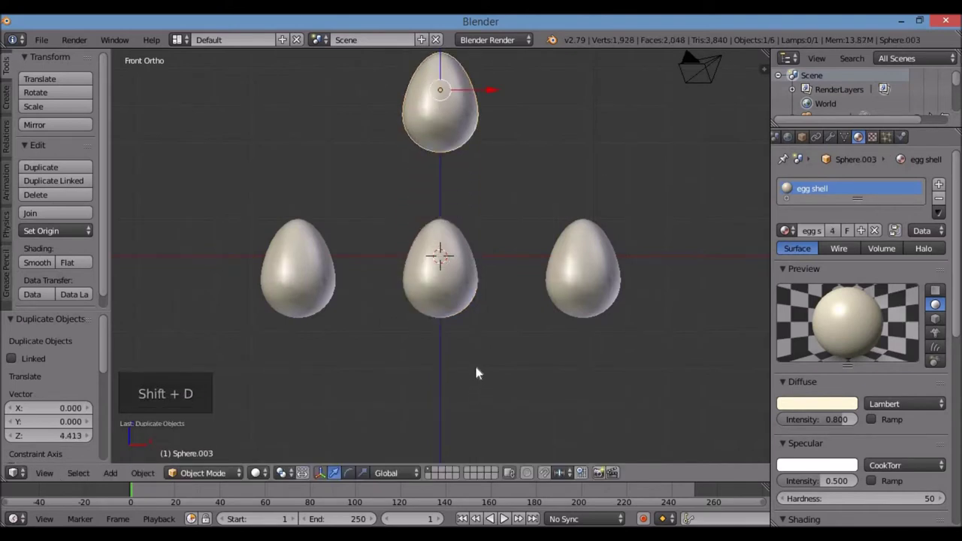
pyautogui.press('shift+d')
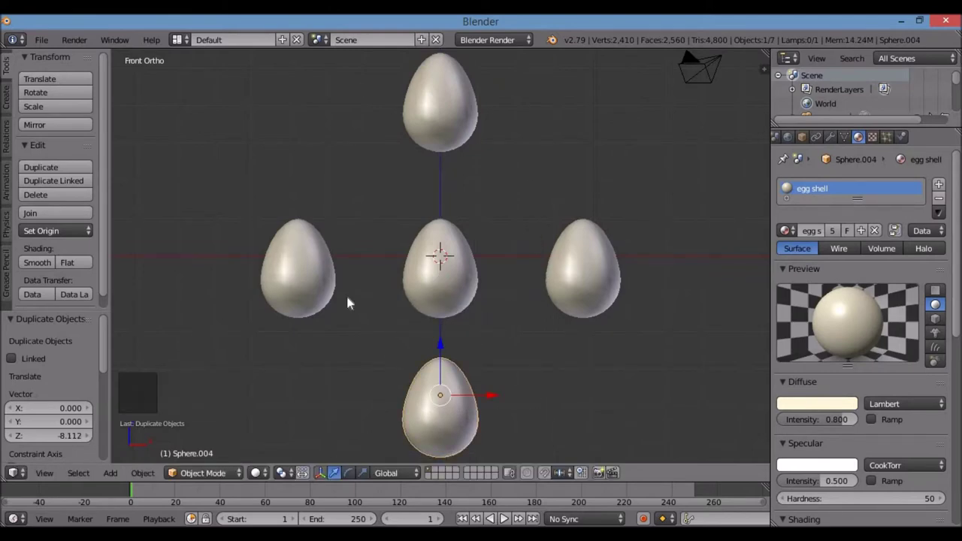
pyautogui.rightClick(440, 278)
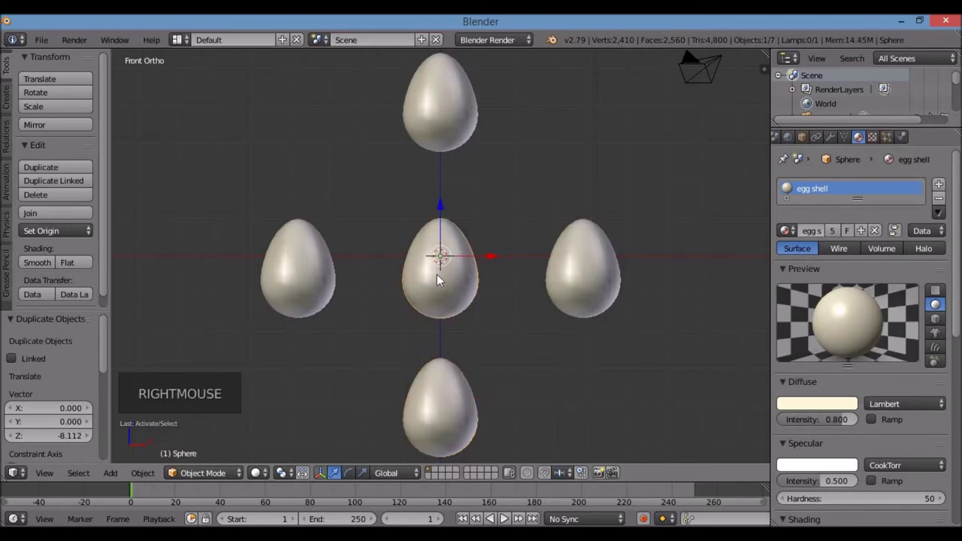
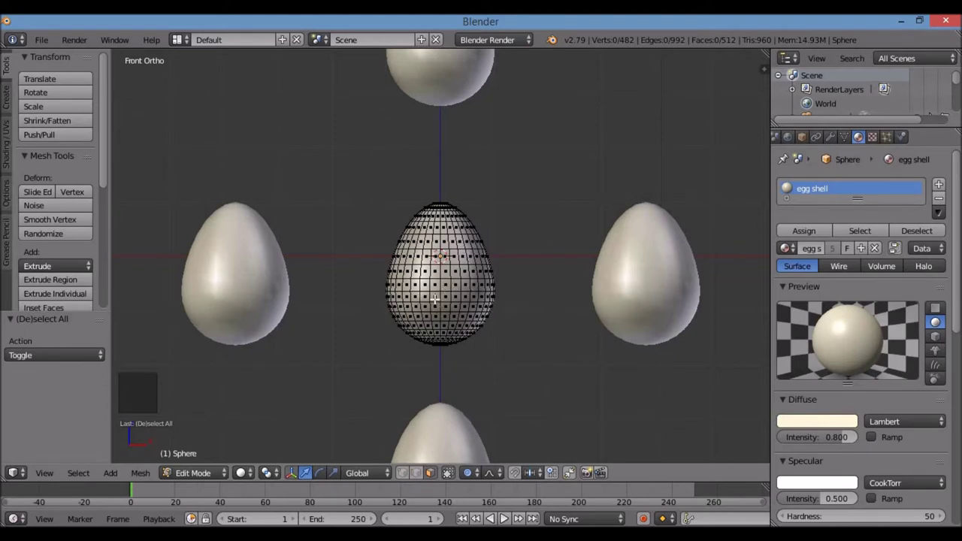
# Subdivide the whole centre egg mesh into a finer grid and deselect all faces.
pyautogui.press('a')
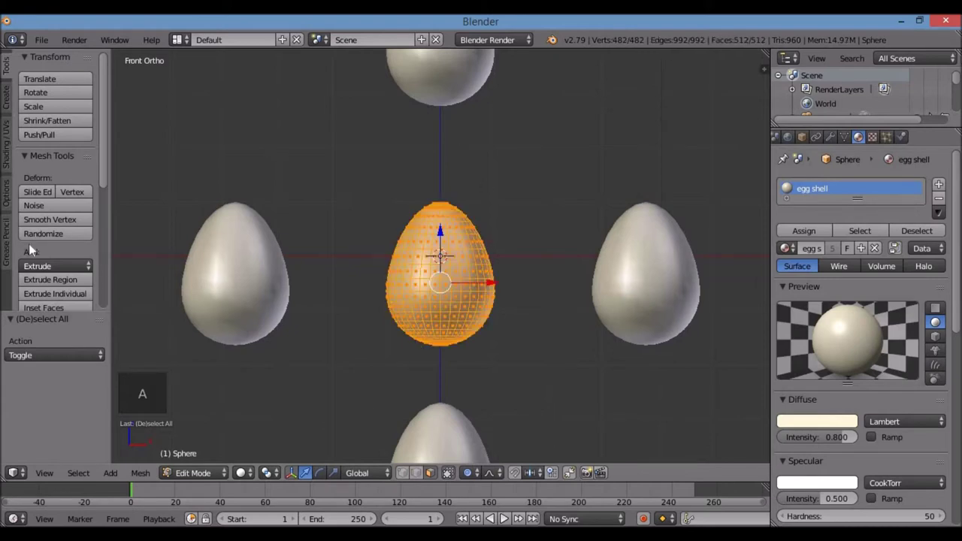
pyautogui.scroll(-3)
pyautogui.scroll(-3)
pyautogui.click(51, 201)
pyautogui.scroll(-3)
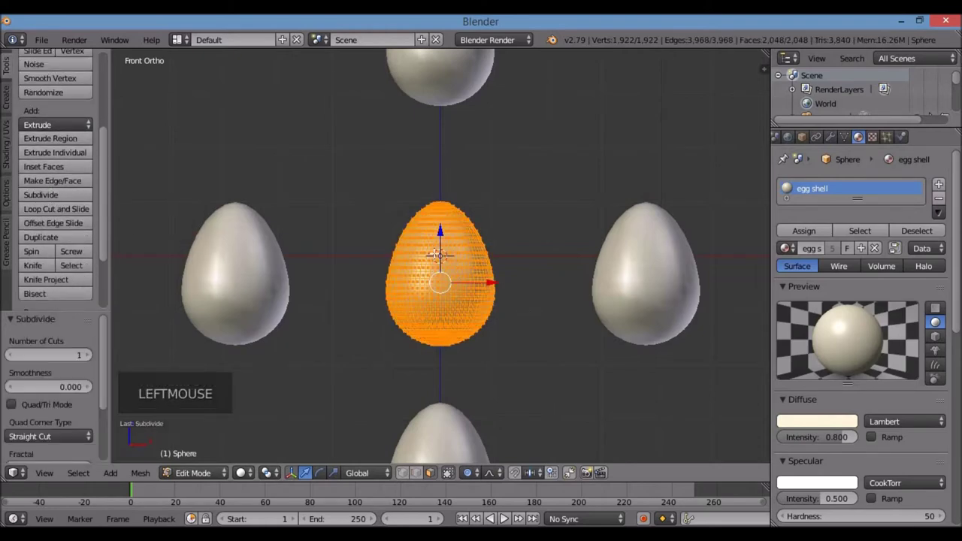
pyautogui.scroll(3)
pyautogui.press('KP_Decimal')
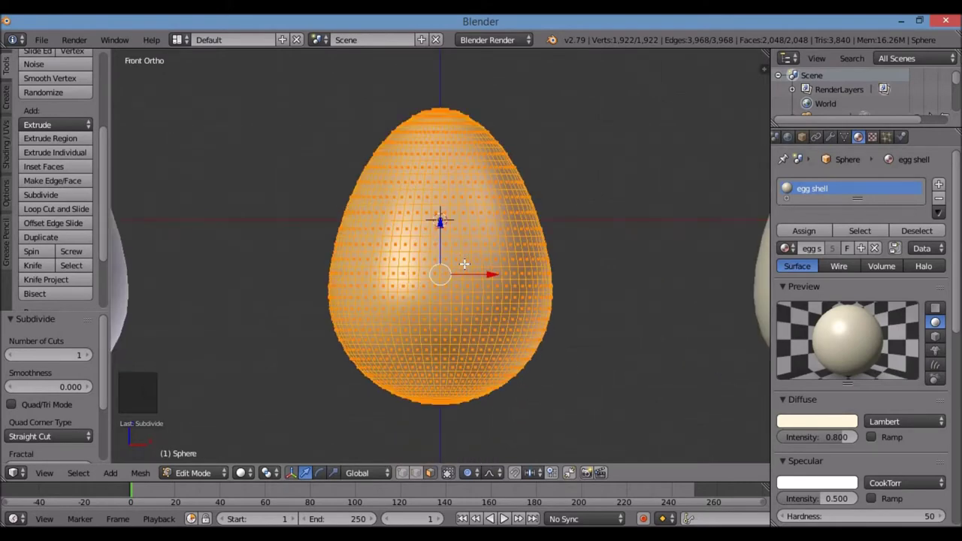
pyautogui.press('a')
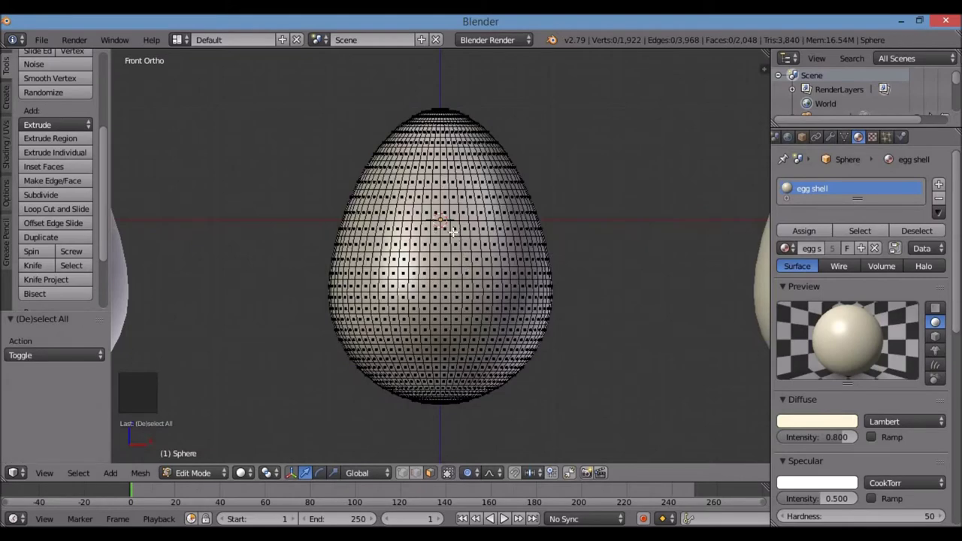
pyautogui.scroll(3)
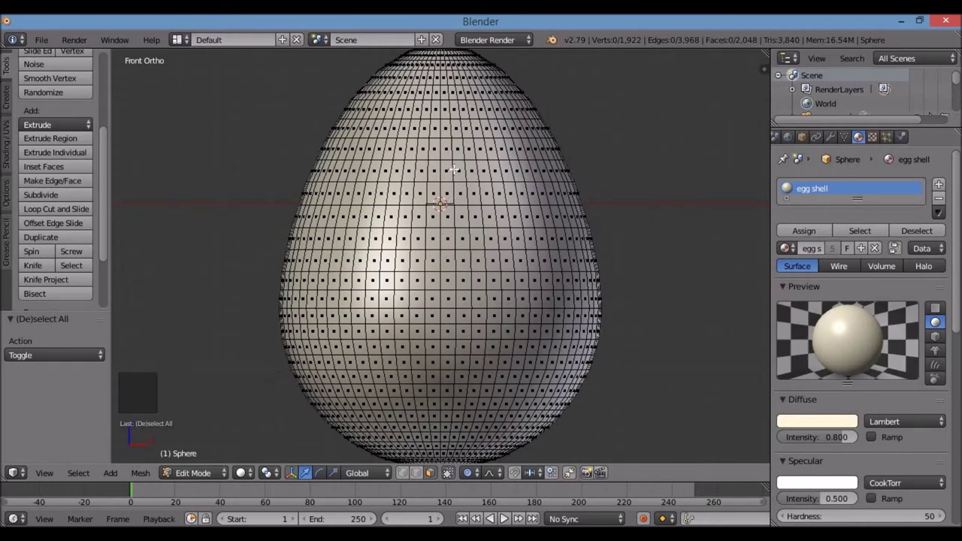
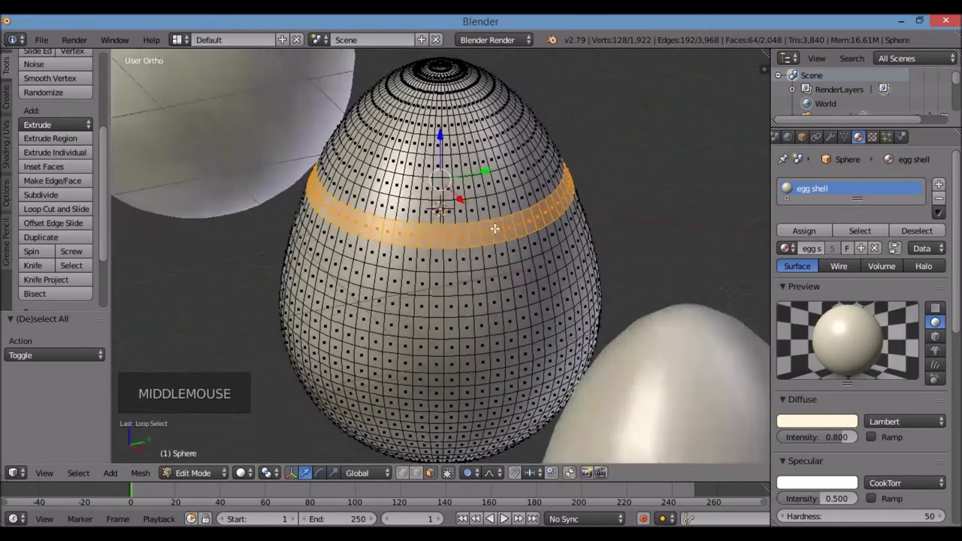
# From front view, select alternating face rings, undoing two stray selections.
pyautogui.press('KP_1')
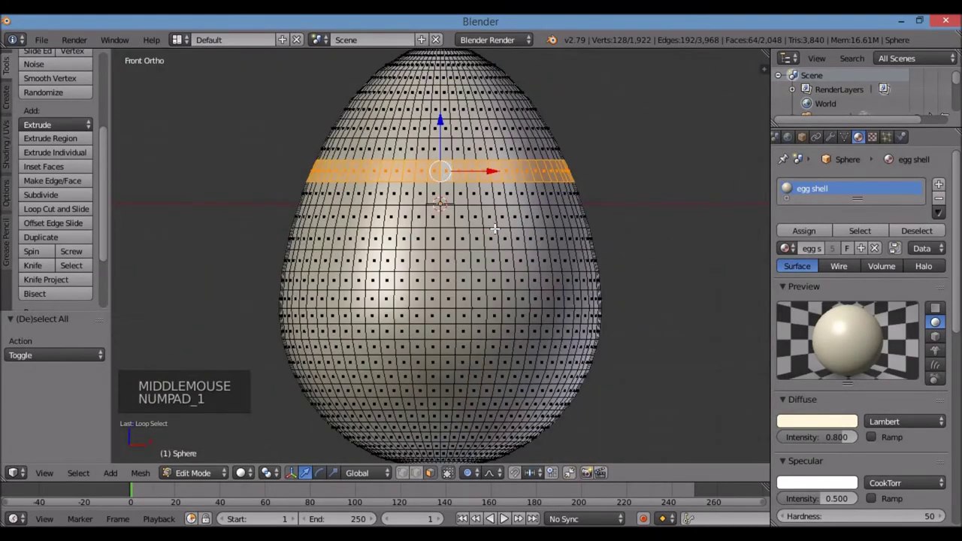
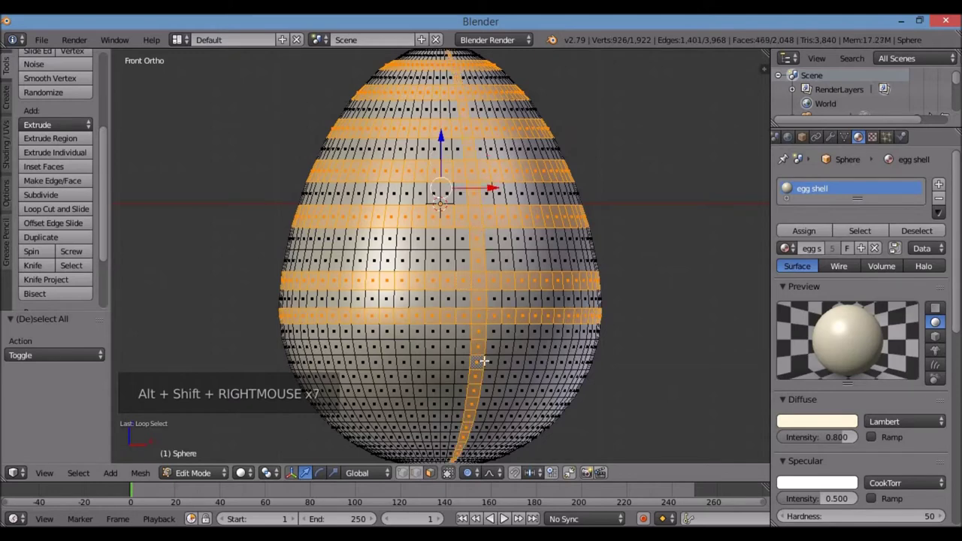
pyautogui.press('ctrl+z')
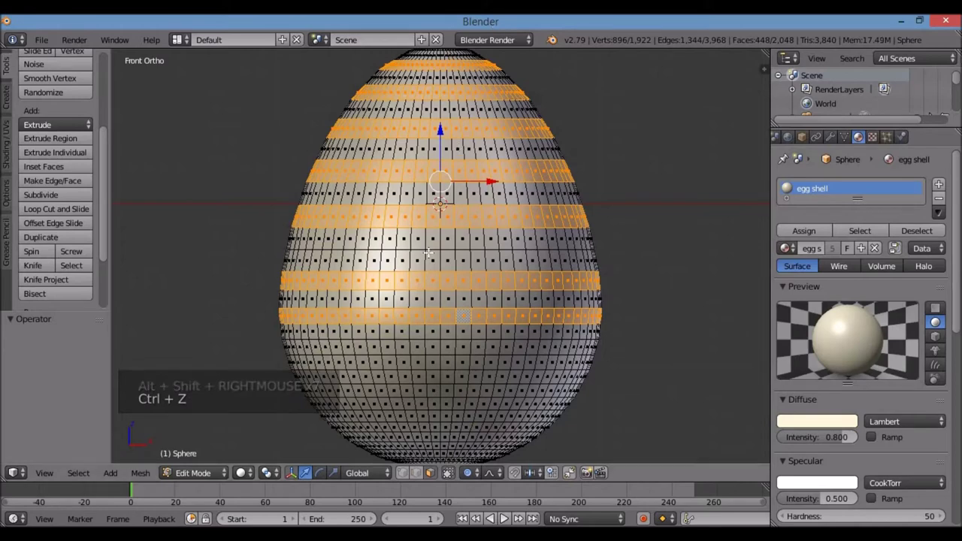
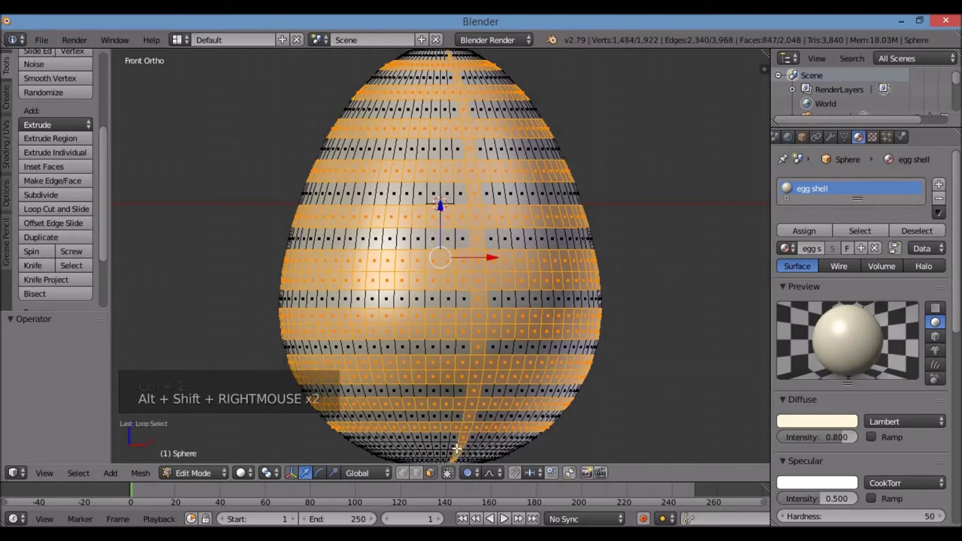
pyautogui.press('ctrl+z')
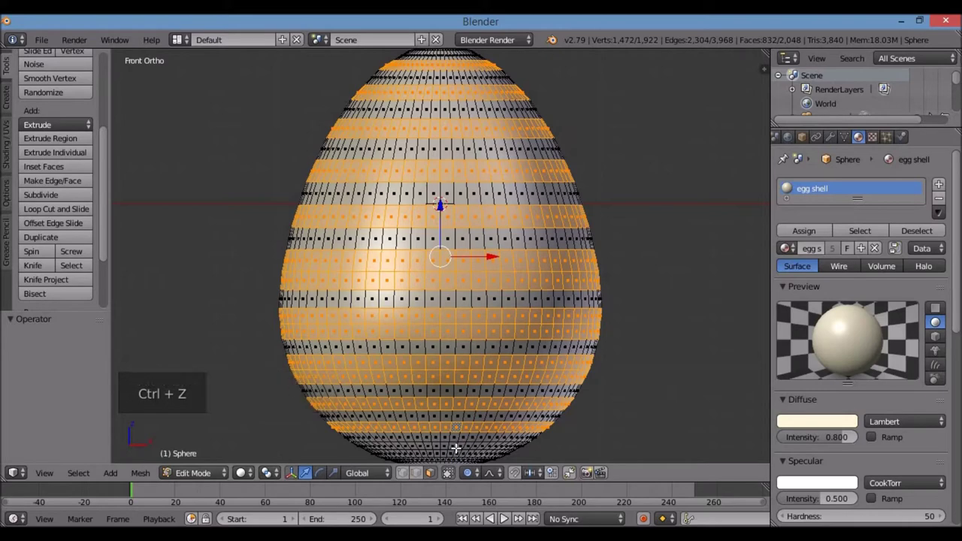
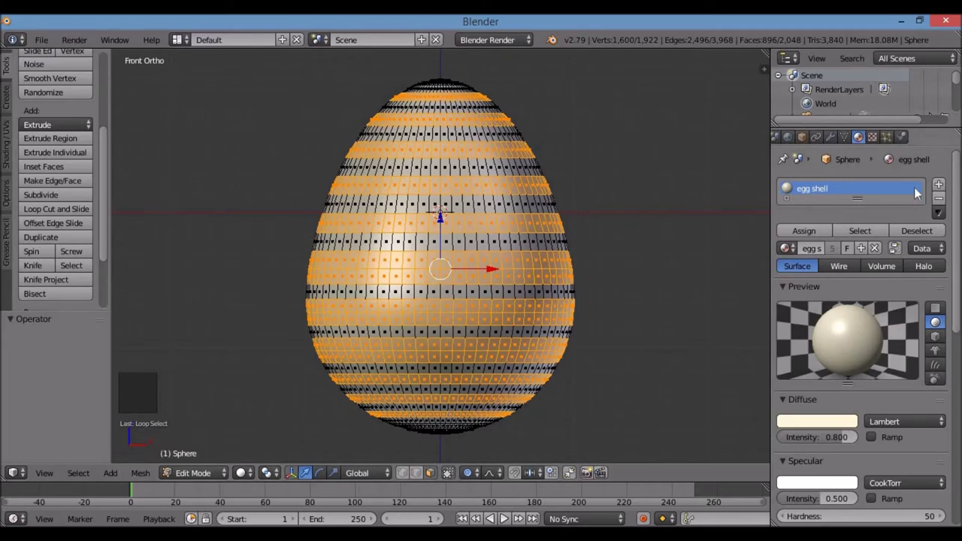
# Add a magenta material 'majenta' in a new slot and assign it to the selected rings.
pyautogui.click(936, 187)
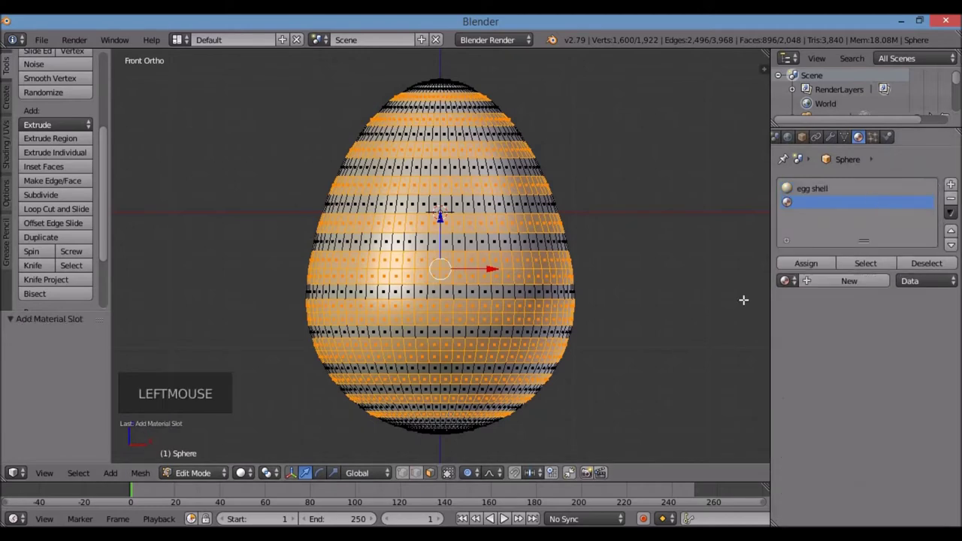
pyautogui.click(846, 288)
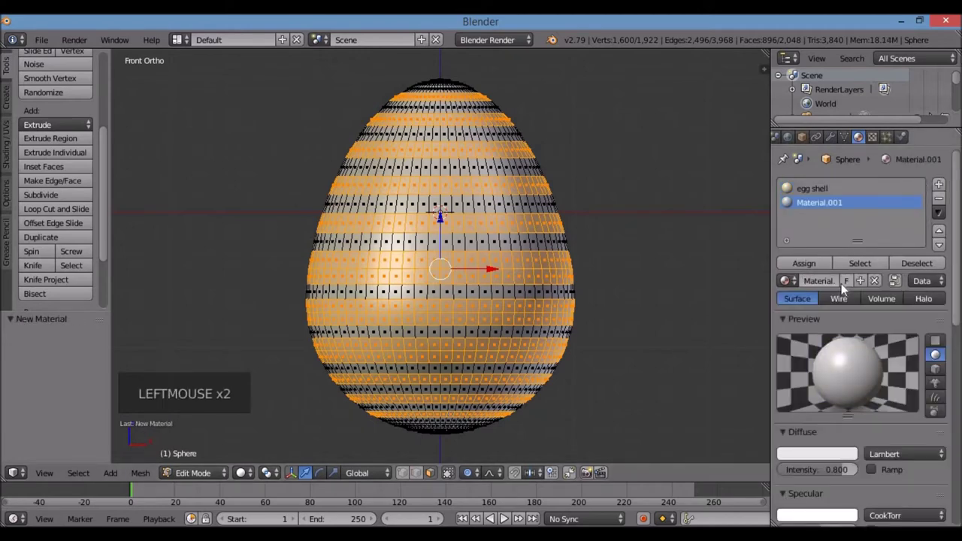
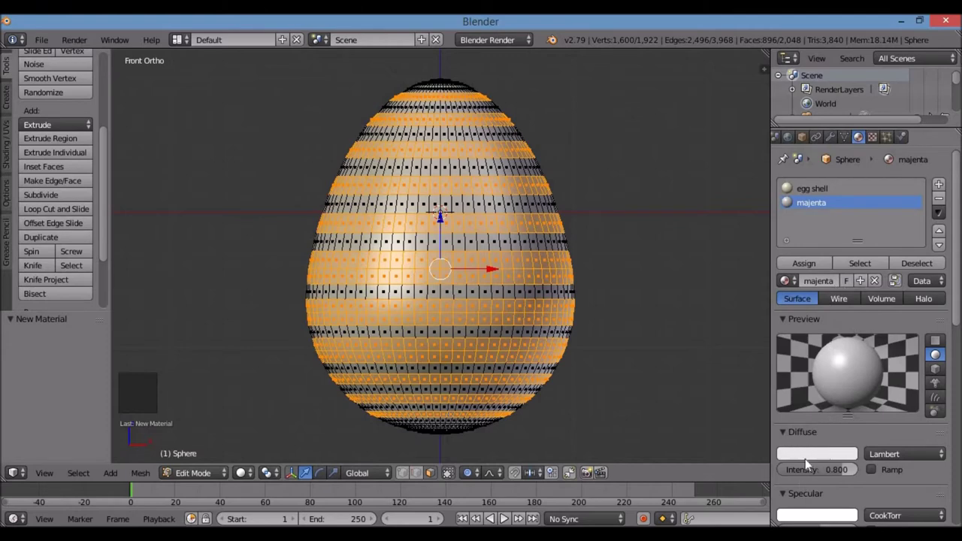
pyautogui.click(817, 459)
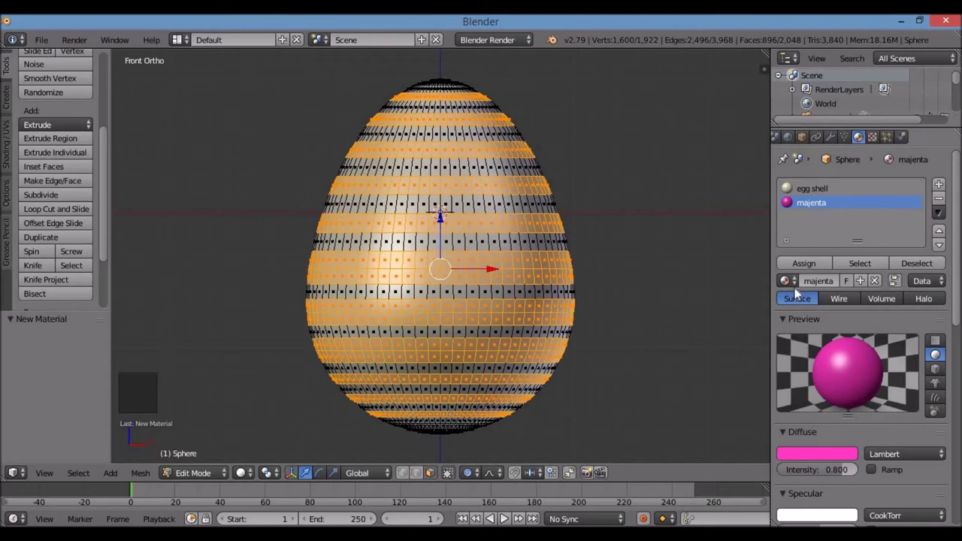
pyautogui.click(808, 267)
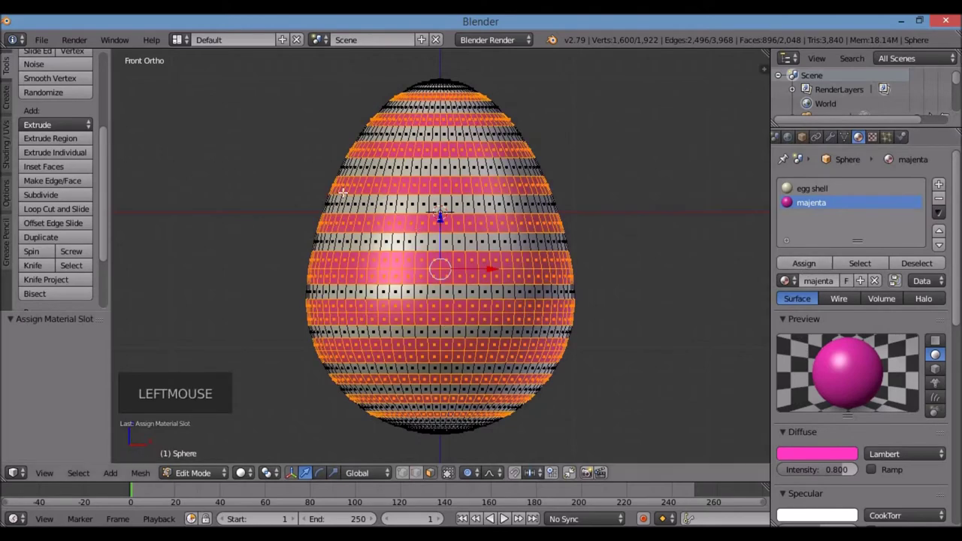
# Leave Edit Mode and orbit to view the striped egg among the others.
pyautogui.scroll(-3)
pyautogui.press('Tab')
pyautogui.scroll(-3)
pyautogui.scroll(3)
pyautogui.scroll(-3)
pyautogui.middleClick(405, 316)
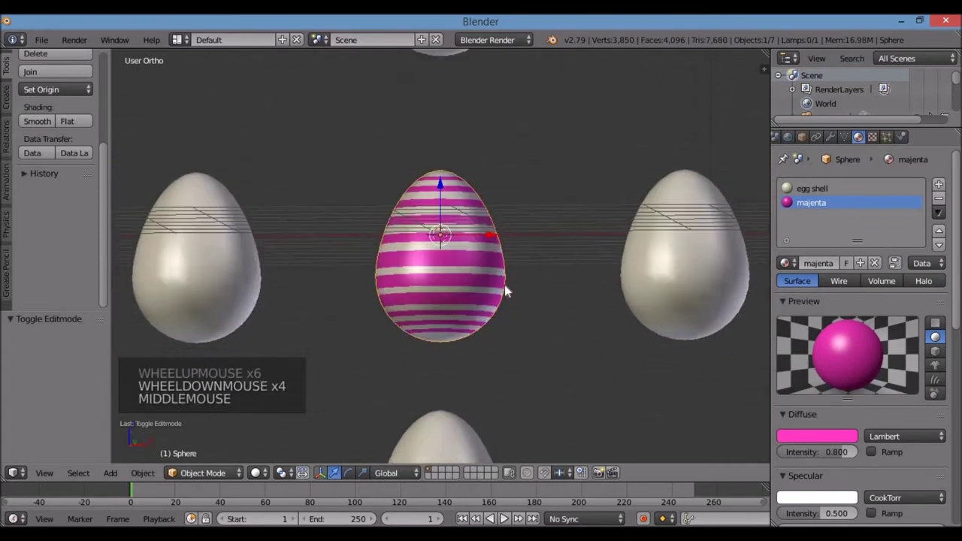
# Select the plain egg on the left, frame it, and enter mesh editing with faces deselected.
pyautogui.press('KP_1')
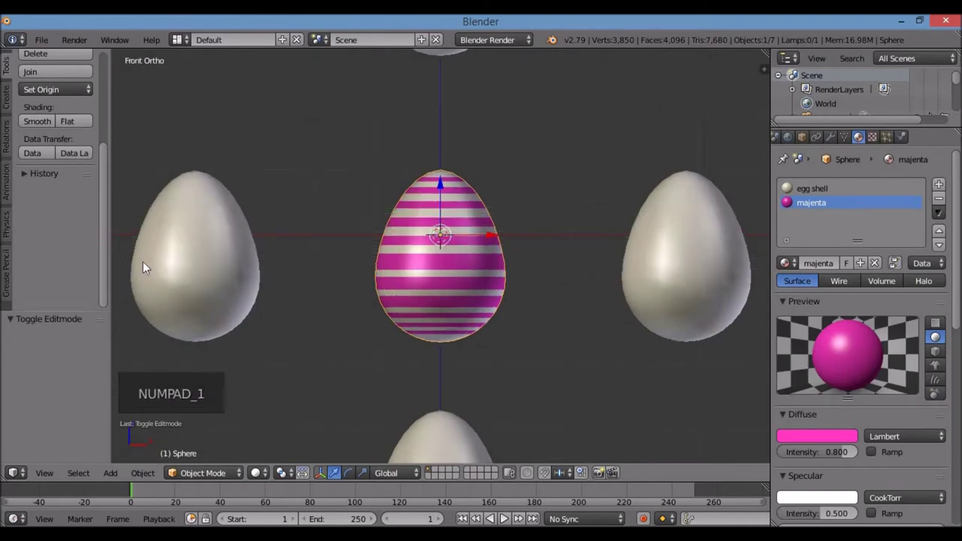
pyautogui.rightClick(191, 261)
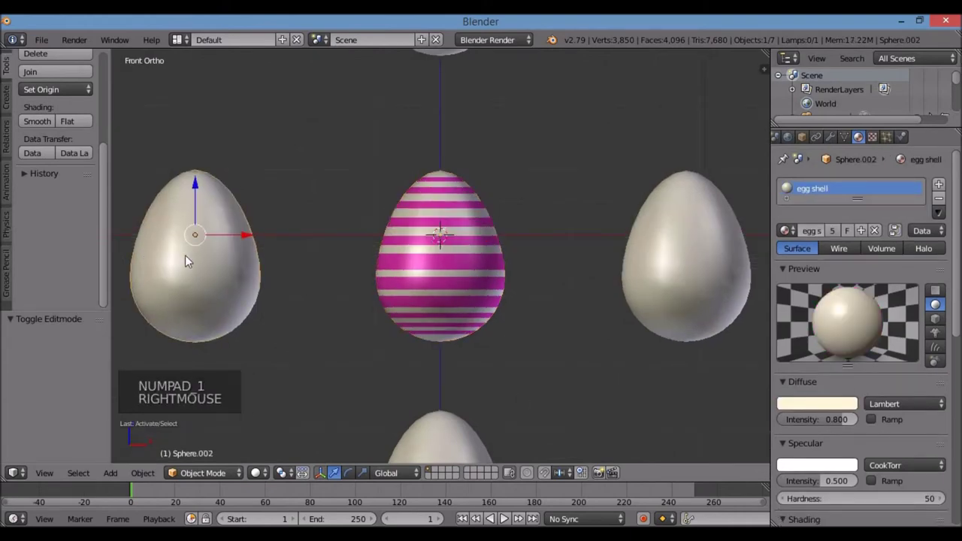
pyautogui.press('KP_Decimal')
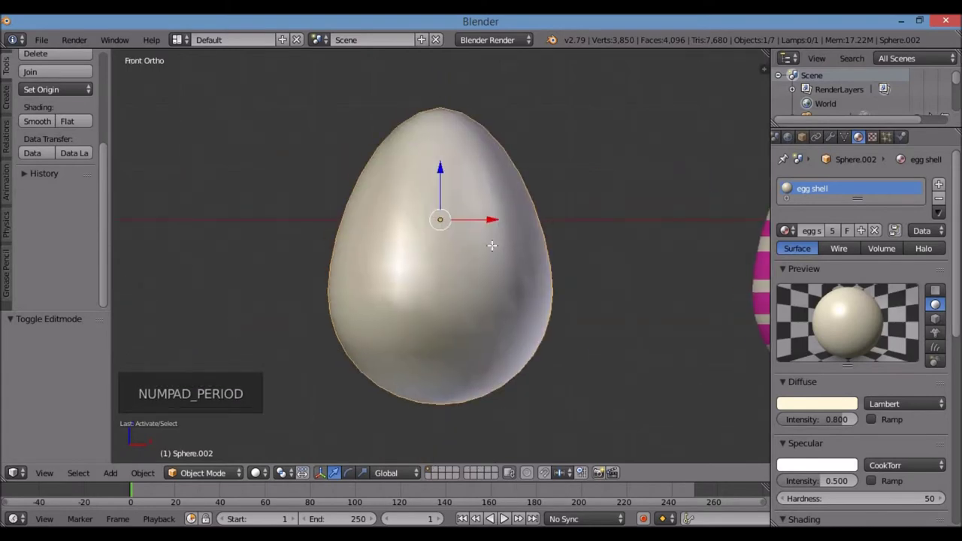
pyautogui.press('Tab')
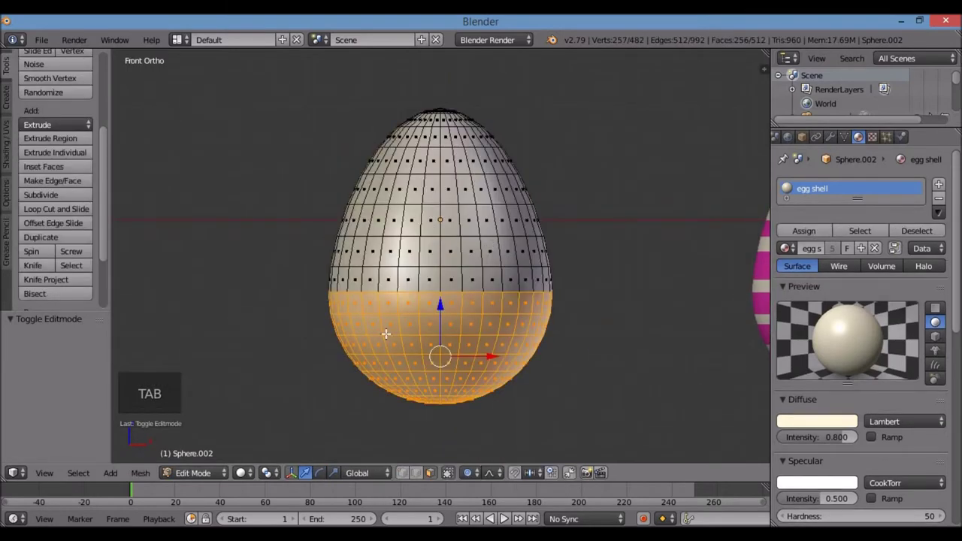
pyautogui.press('a')
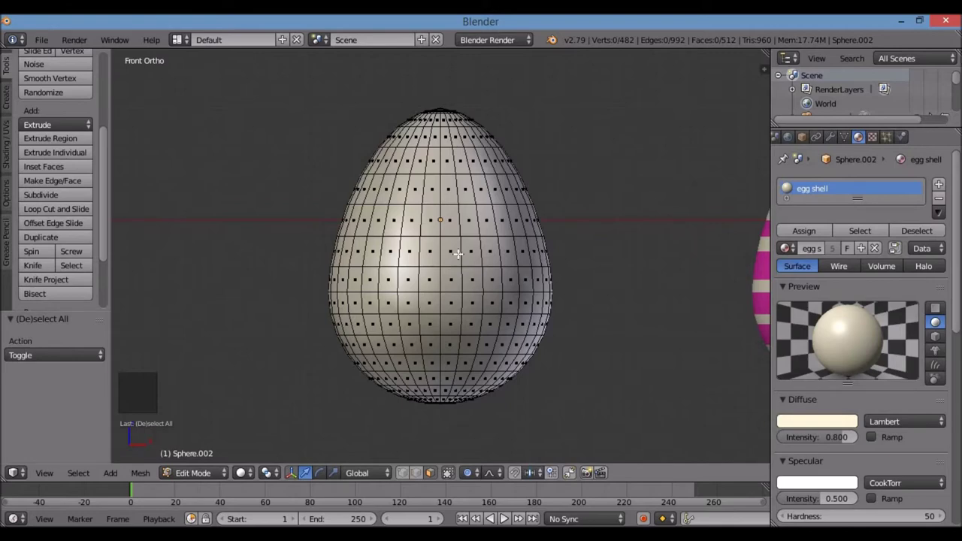
# Triangulate the whole egg mesh, then undo back to quad faces with everything selected.
pyautogui.press('a')
pyautogui.press('ctrl+t')
pyautogui.press('a')
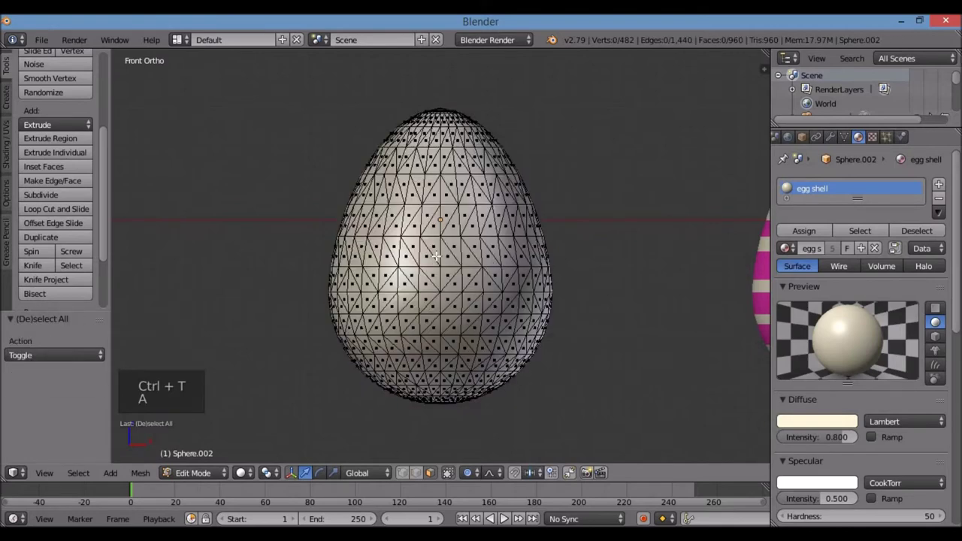
pyautogui.press('ctrl+z')
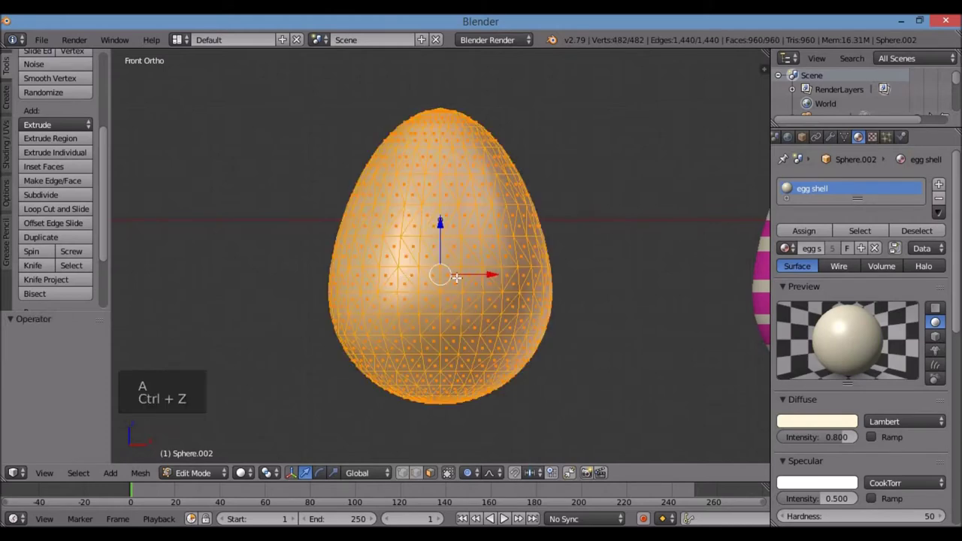
pyautogui.press('ctrl+z')
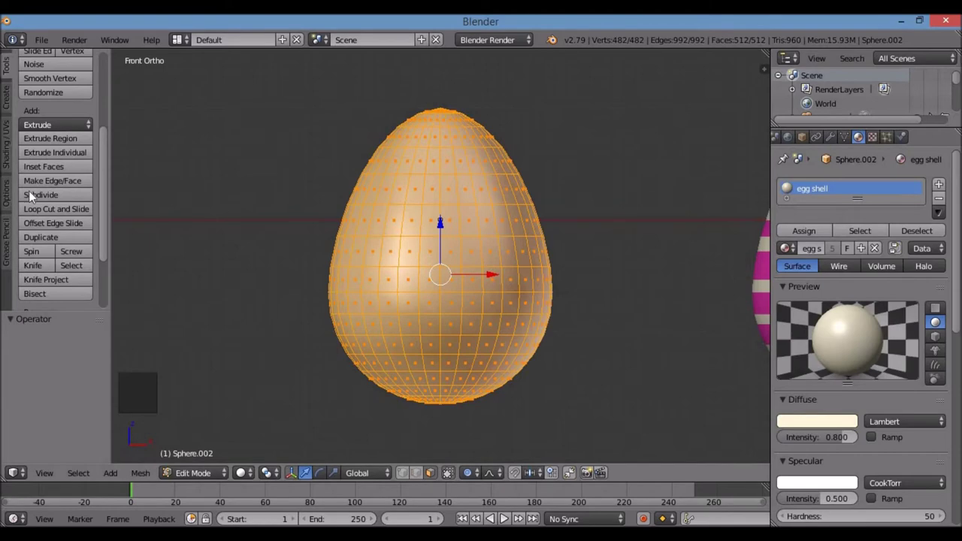
# Subdivide the whole egg and triangulate every face into a dense grid, then clear the selection.
pyautogui.click(35, 194)
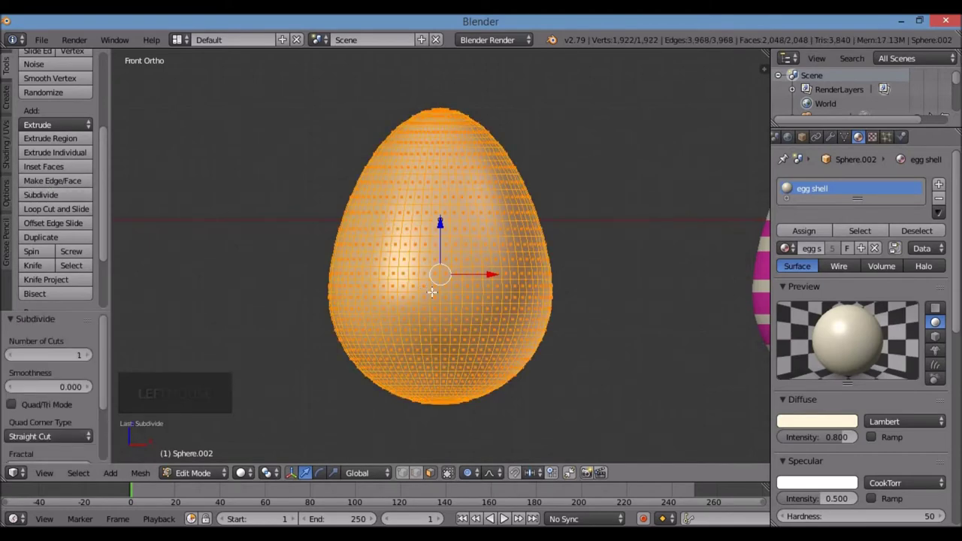
pyautogui.press('ctrl+t')
pyautogui.scroll(3)
pyautogui.scroll(3)
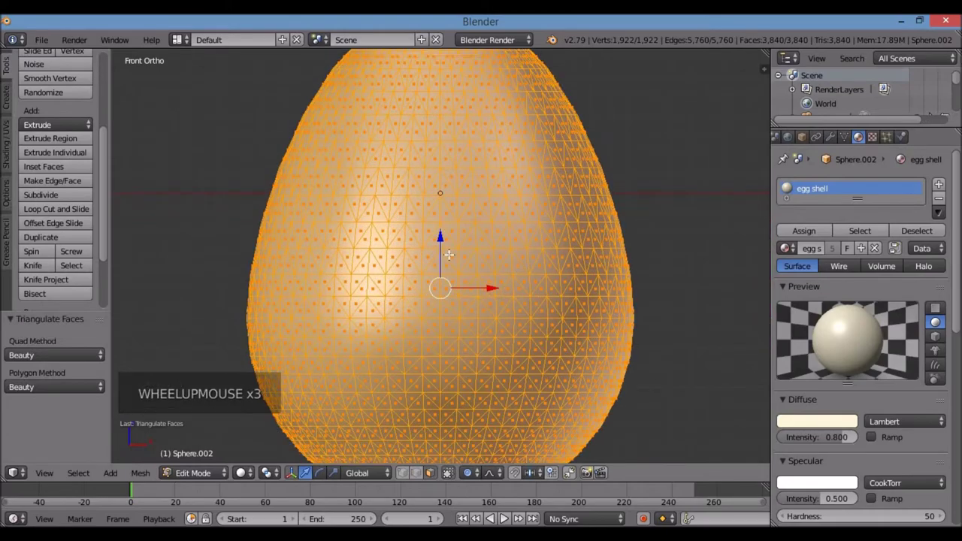
pyautogui.press('a')
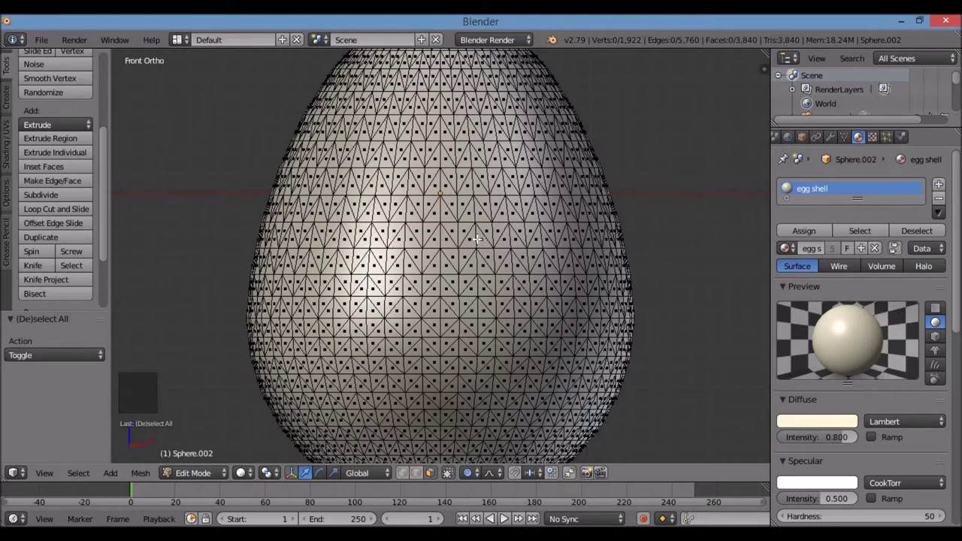
pyautogui.scroll(-3)
pyautogui.scroll(3)
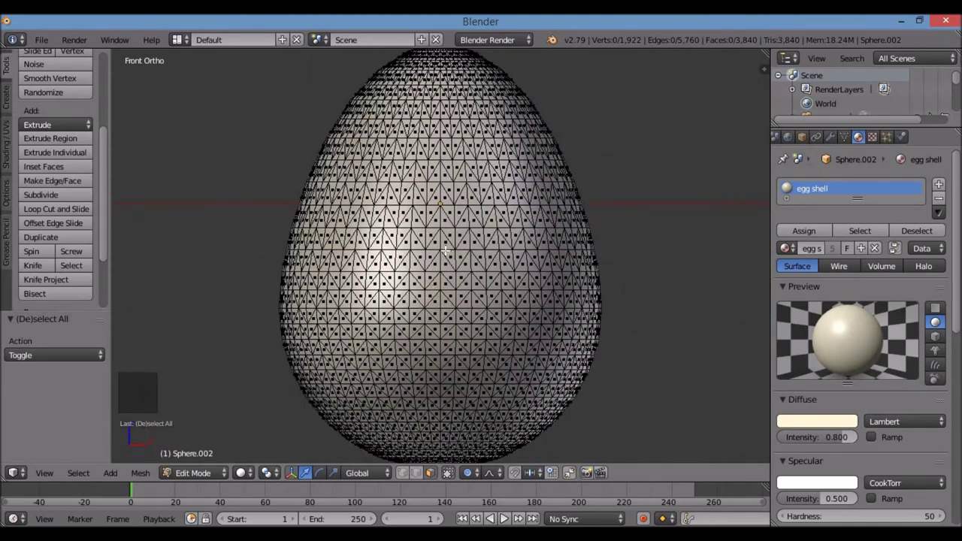
pyautogui.scroll(-3)
pyautogui.scroll(3)
# Create a new material 'green' with a bright green diffuse colour and assign it to the whole egg.
pyautogui.press('a')
pyautogui.click(948, 186)
pyautogui.click(864, 283)
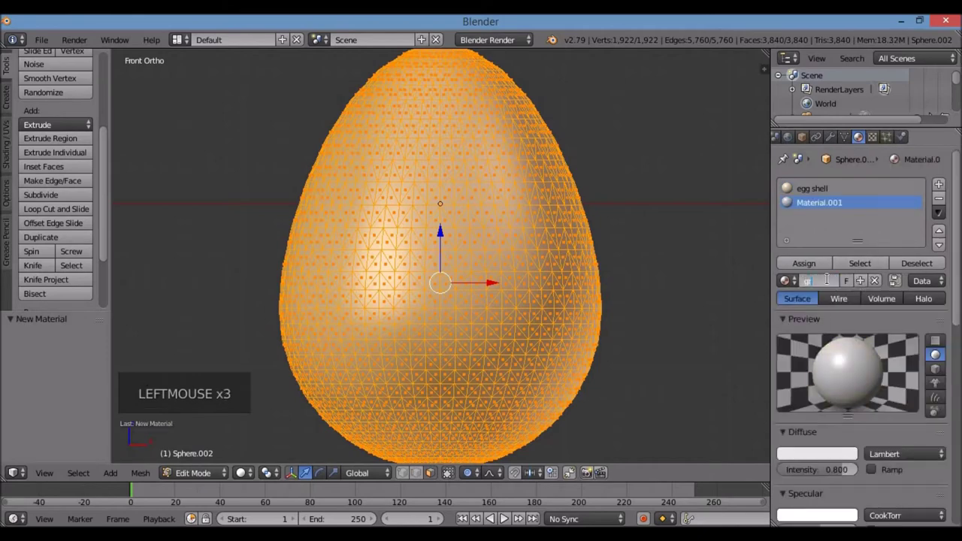
pyautogui.press('e')
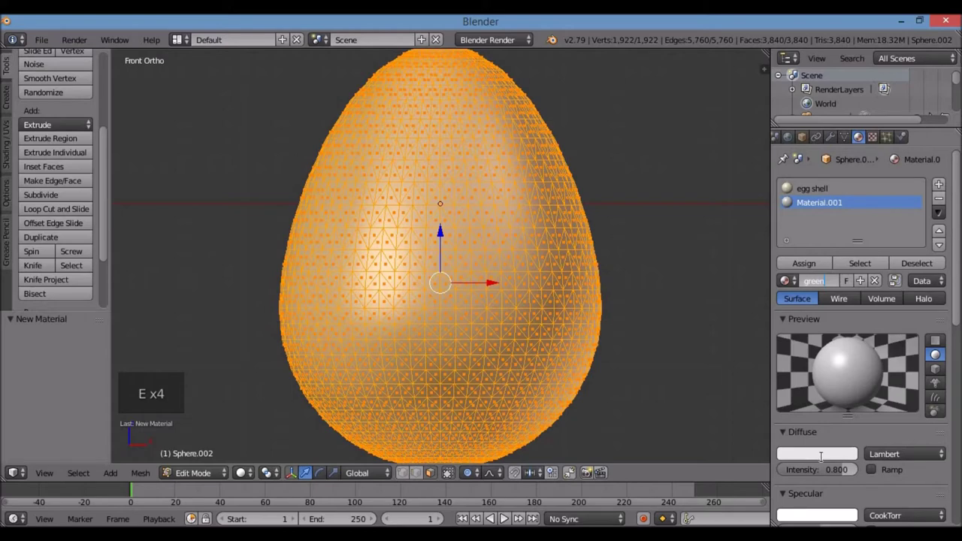
pyautogui.click(828, 460)
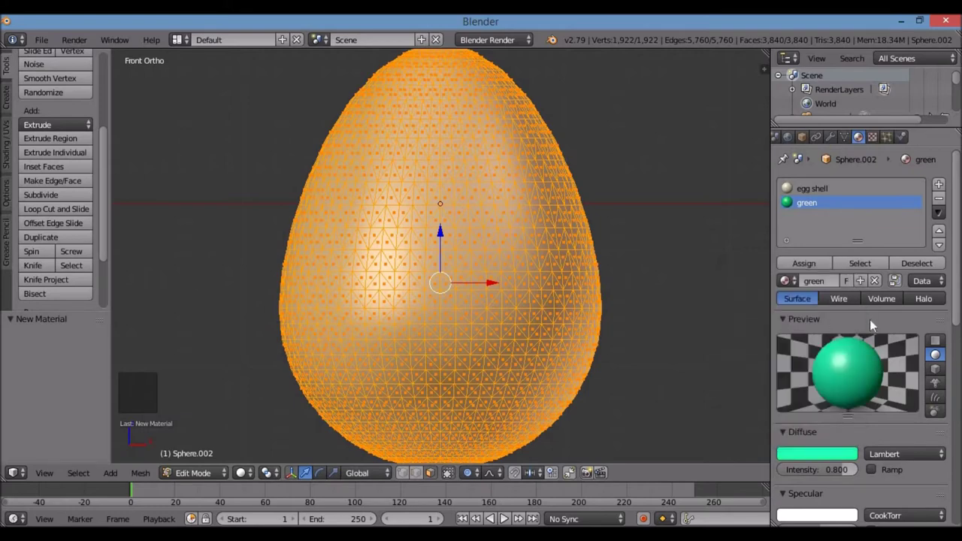
pyautogui.click(800, 267)
pyautogui.press('a')
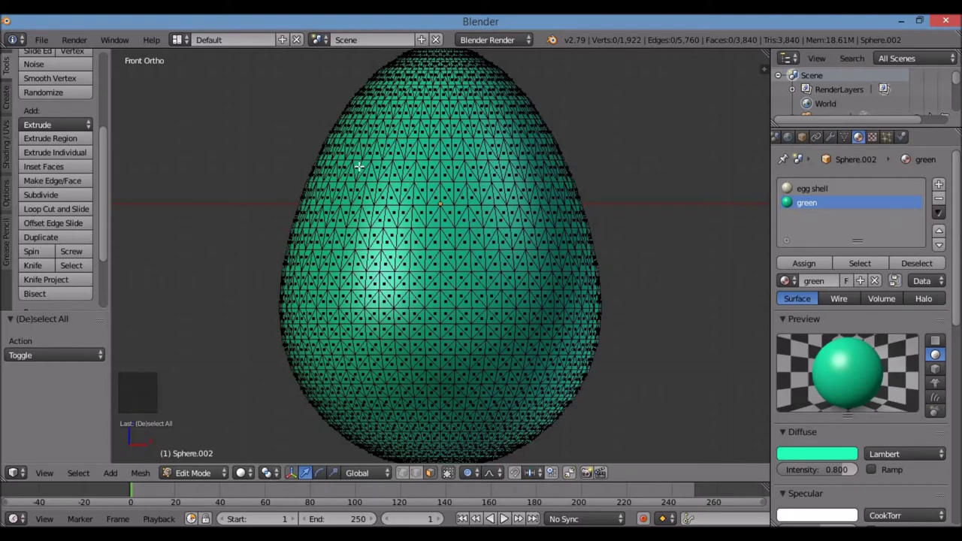
# Test box-selecting faces on the egg, then clear the test selection.
pyautogui.scroll(3)
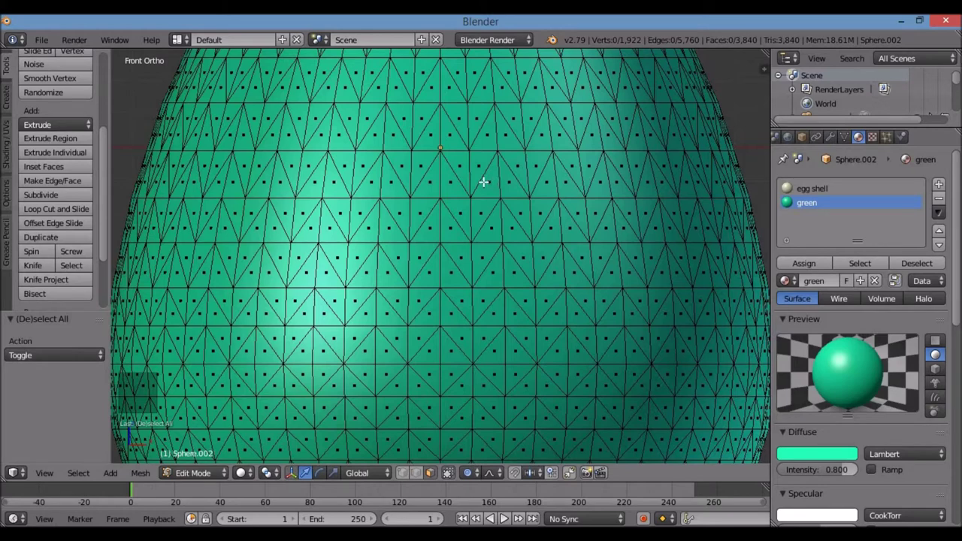
pyautogui.press('b')
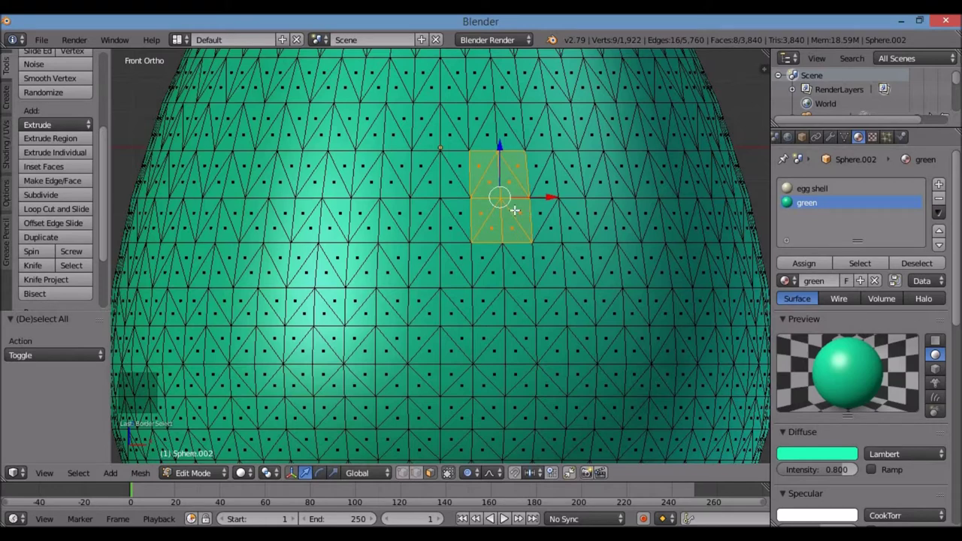
pyautogui.press('a')
pyautogui.press('b')
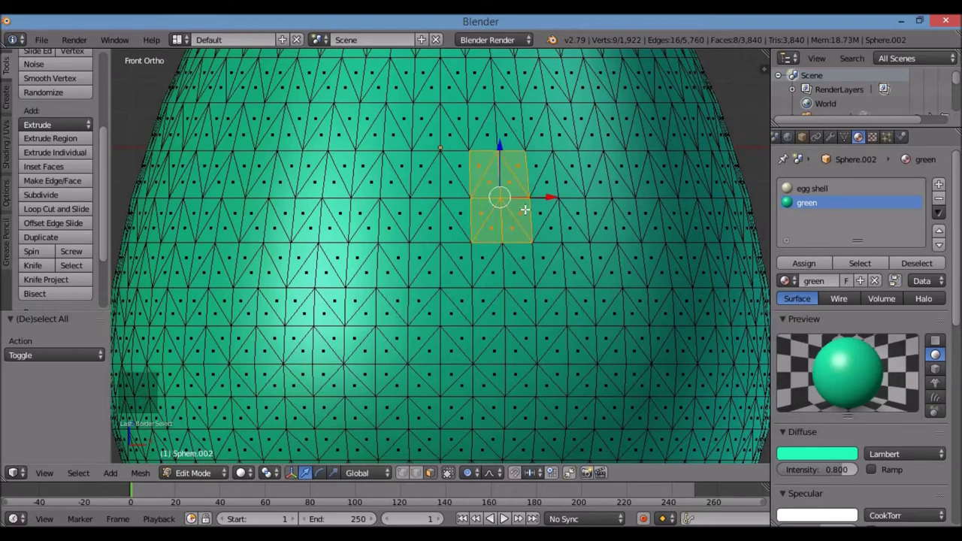
pyautogui.press('a')
pyautogui.scroll(-3)
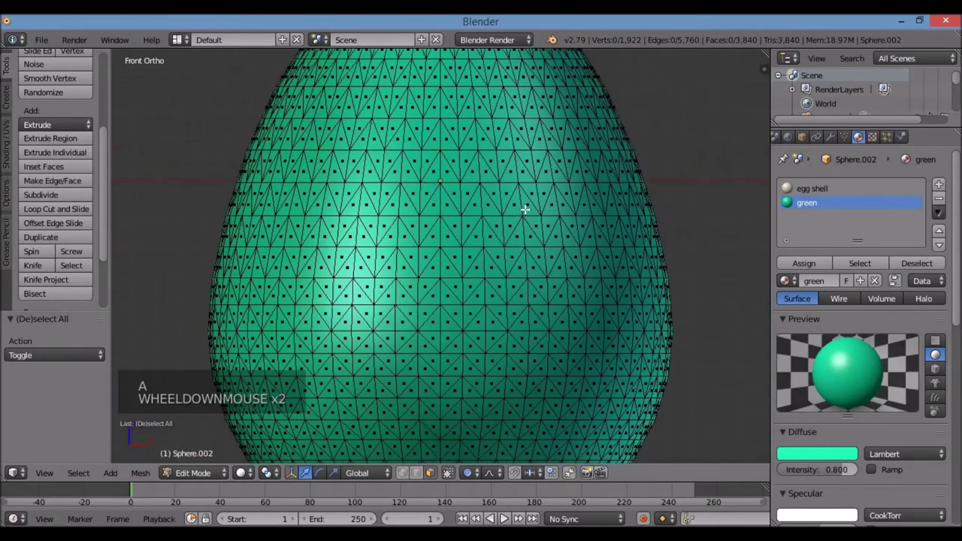
# Switch to wireframe and box-select a zigzag band of faces around the egg's upper middle.
pyautogui.press('z')
pyautogui.press('b')
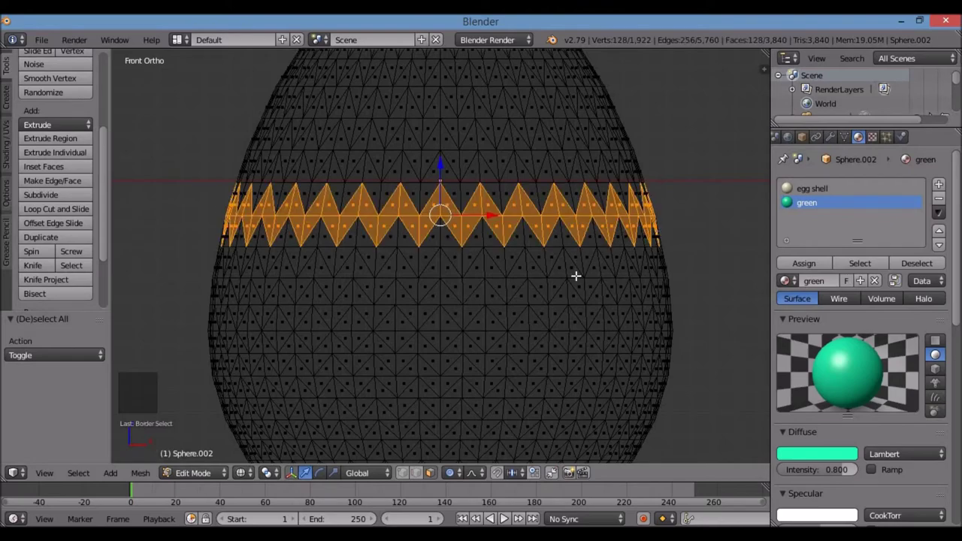
pyautogui.scroll(-3)
pyautogui.scroll(-3)
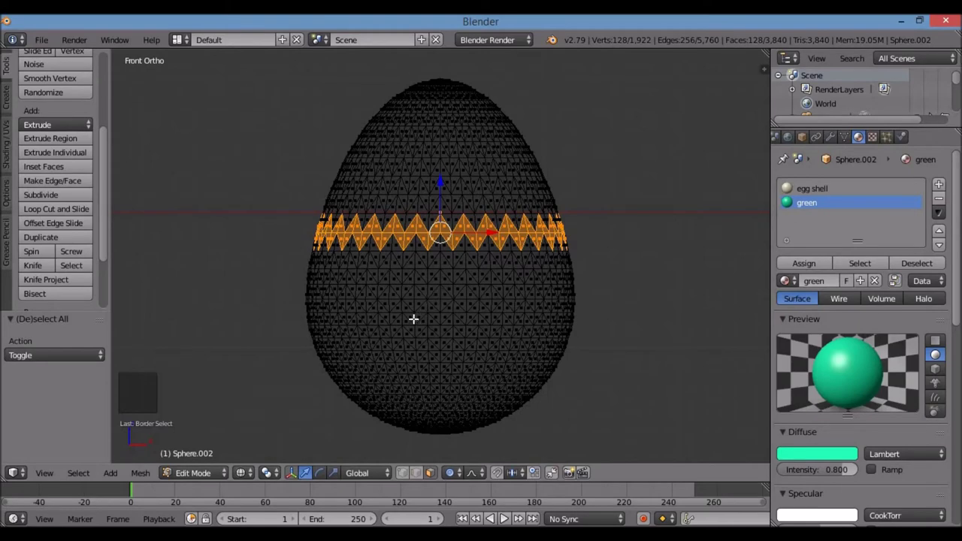
pyautogui.scroll(3)
# Box-select several more zigzag bands and straight rings near the egg's top and bottom.
pyautogui.press('b')
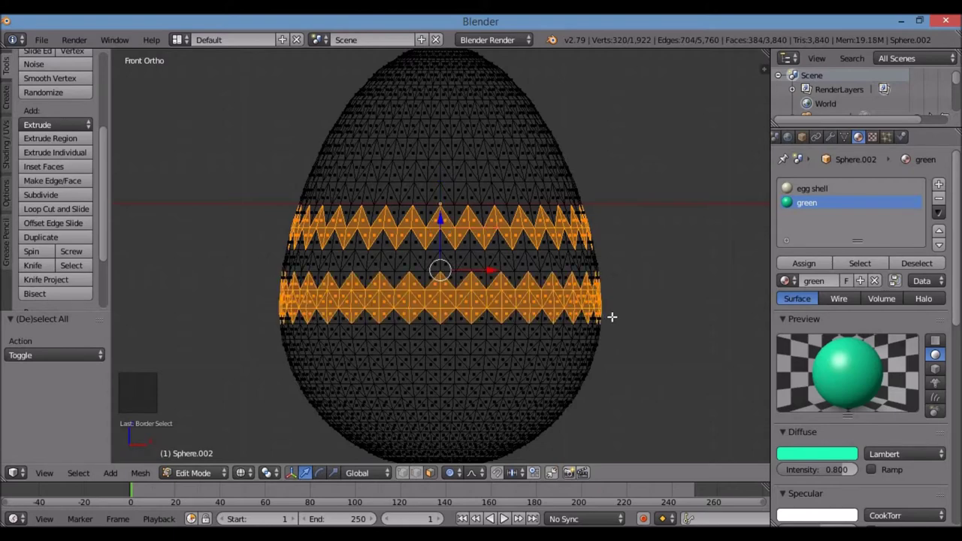
pyautogui.press('b')
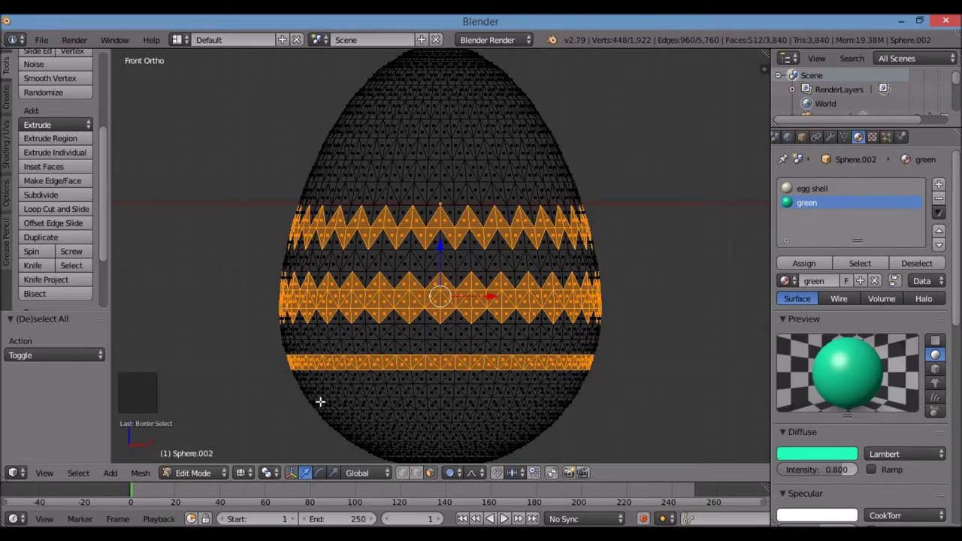
pyautogui.press('b')
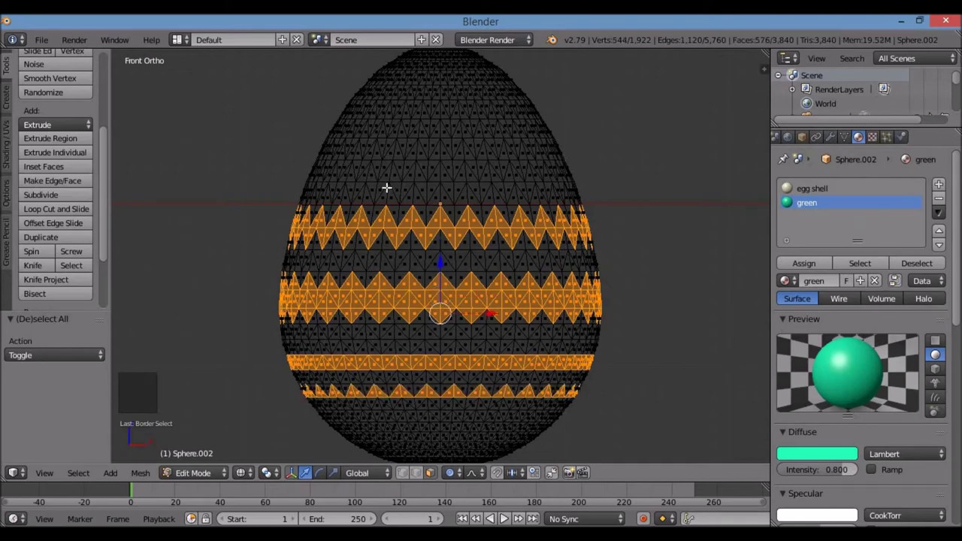
pyautogui.press('b')
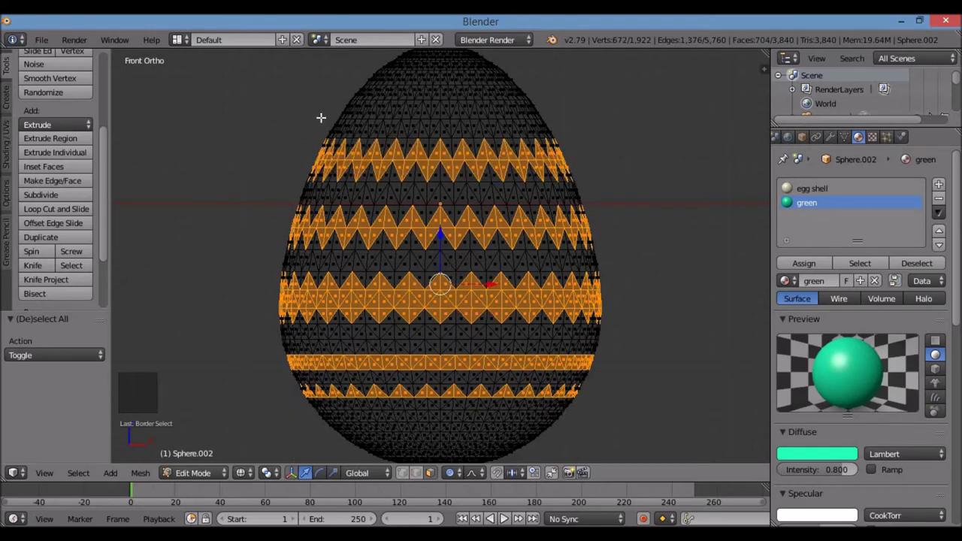
pyautogui.press('b')
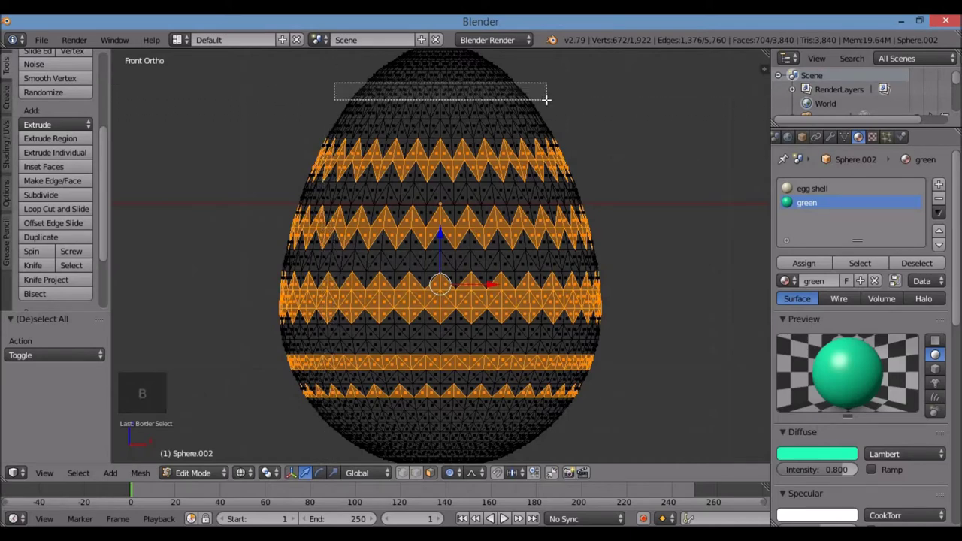
pyautogui.scroll(-3)
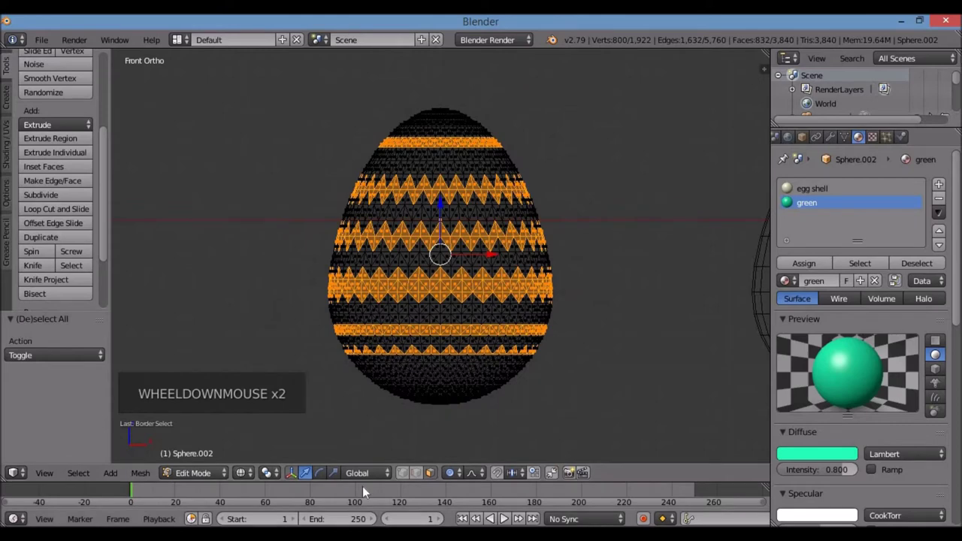
pyautogui.press('b')
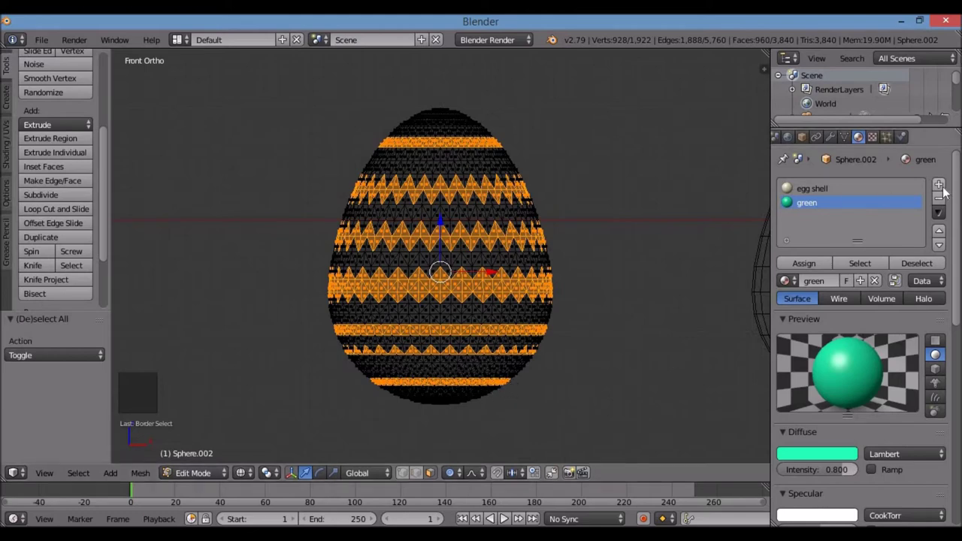
# Create a new red material and assign it to the selected bands, then view in solid shading.
pyautogui.click(948, 190)
pyautogui.click(848, 284)
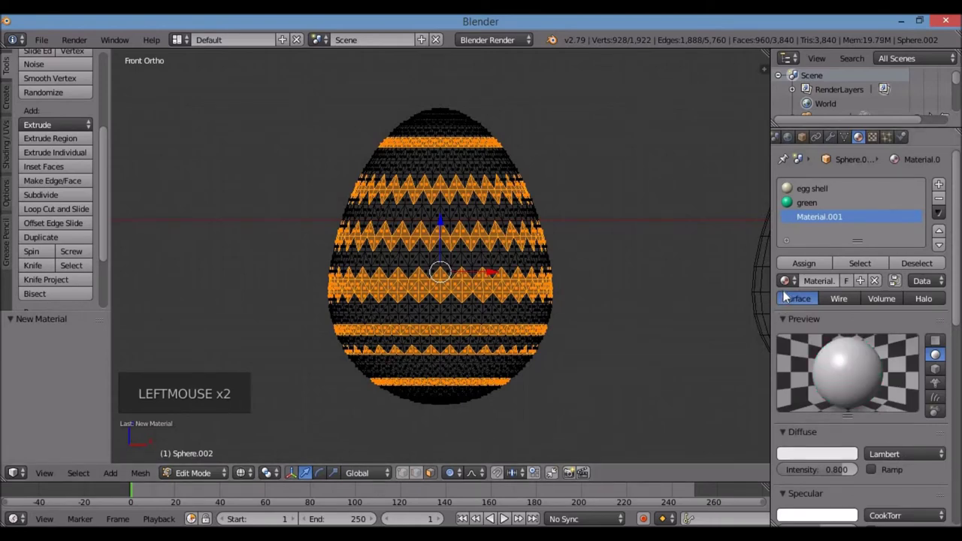
pyautogui.click(782, 282)
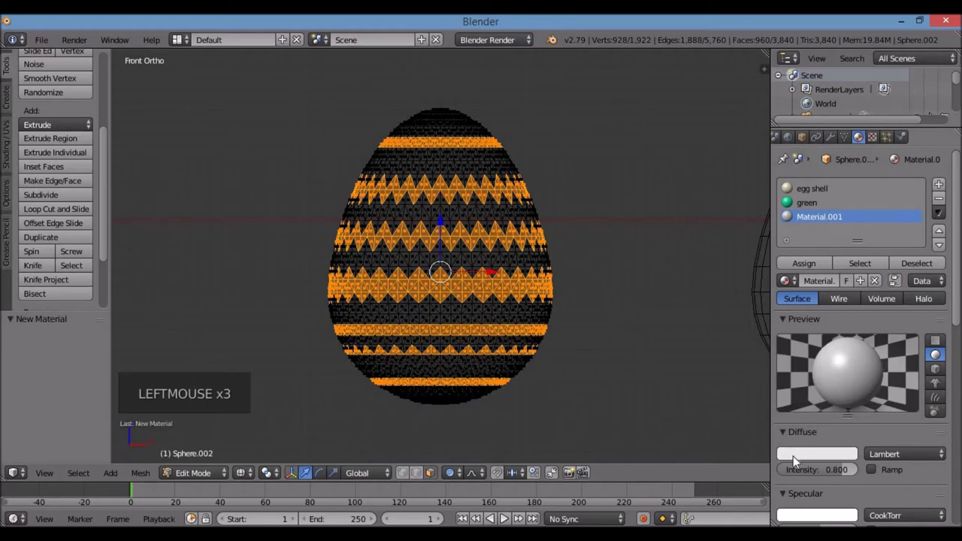
pyautogui.click(798, 459)
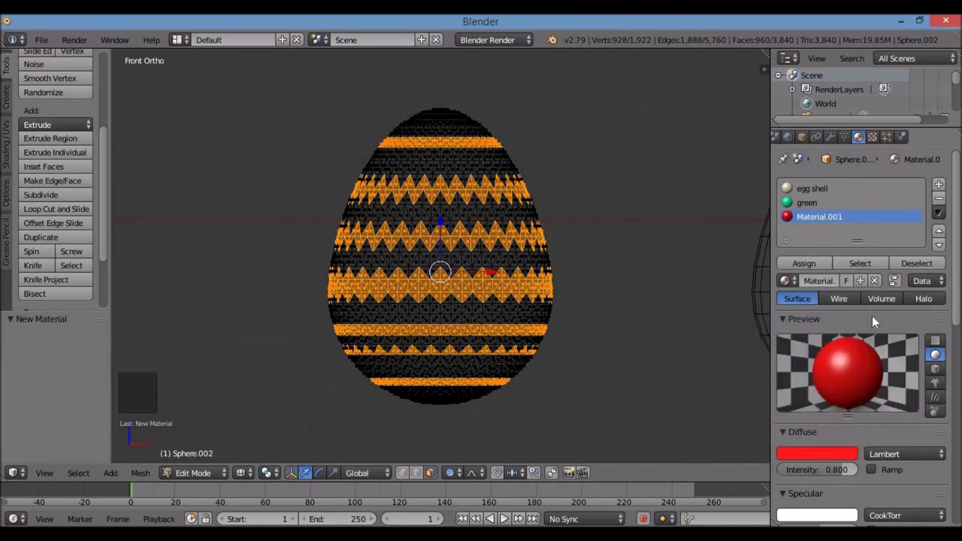
pyautogui.click(799, 267)
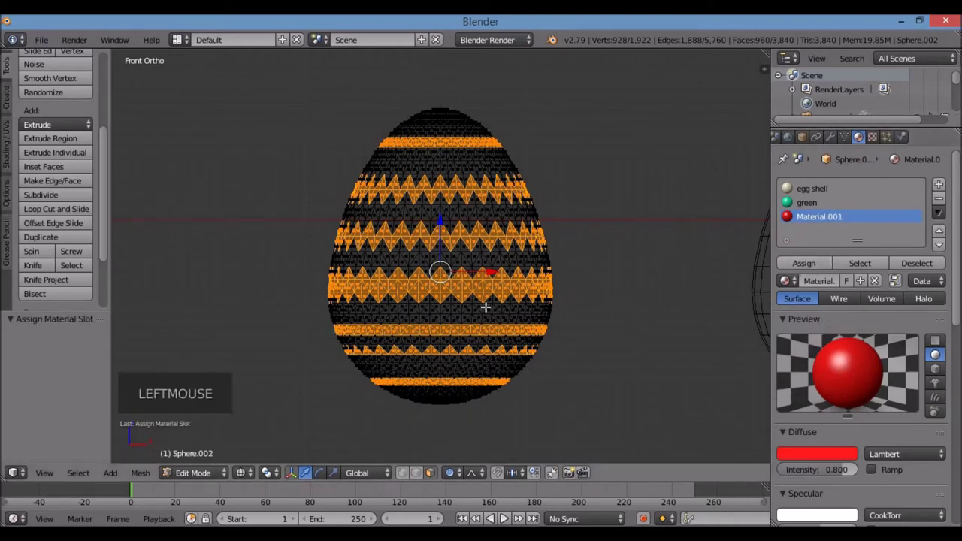
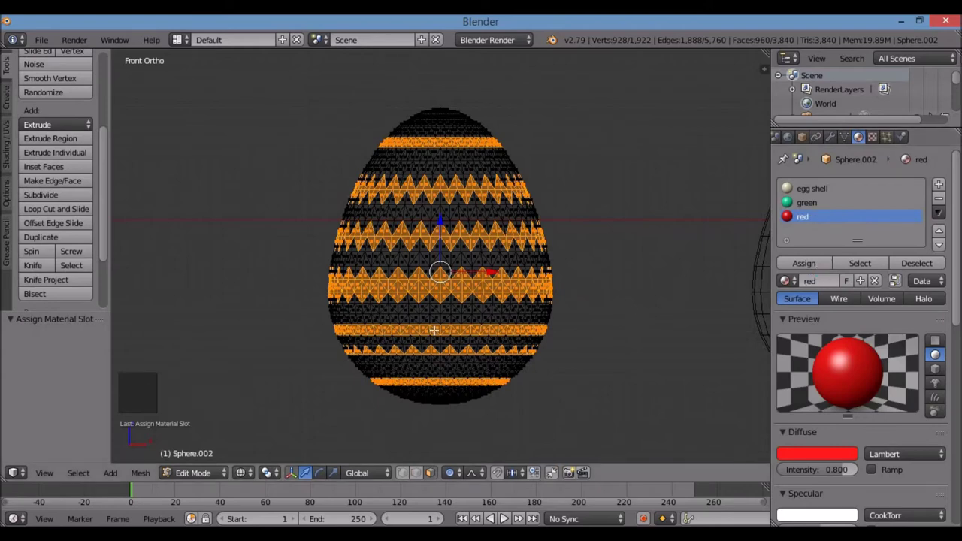
pyautogui.press('z')
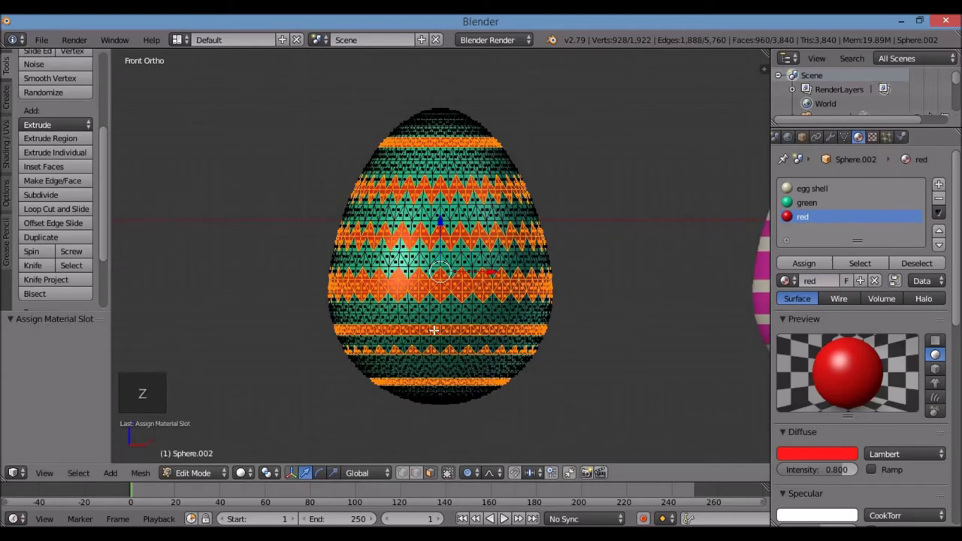
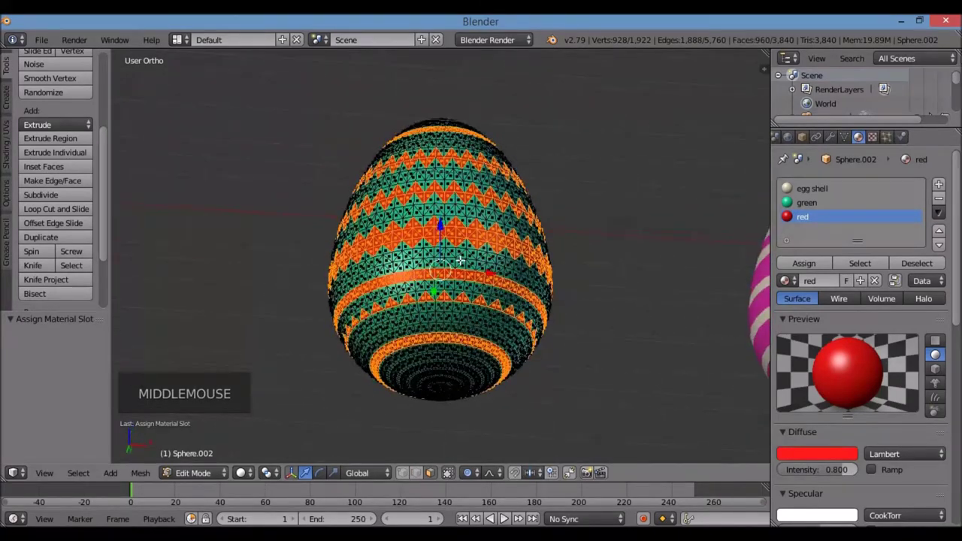
# View the egg from the front, clear the selection and box-select a face ring near its top.
pyautogui.press('KP_7')
pyautogui.scroll(3)
pyautogui.press('a')
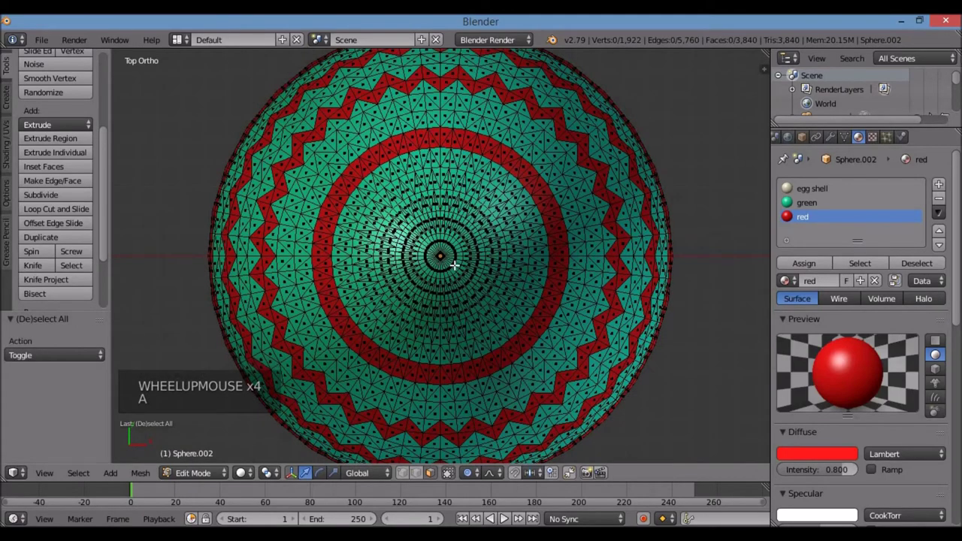
pyautogui.press('c')
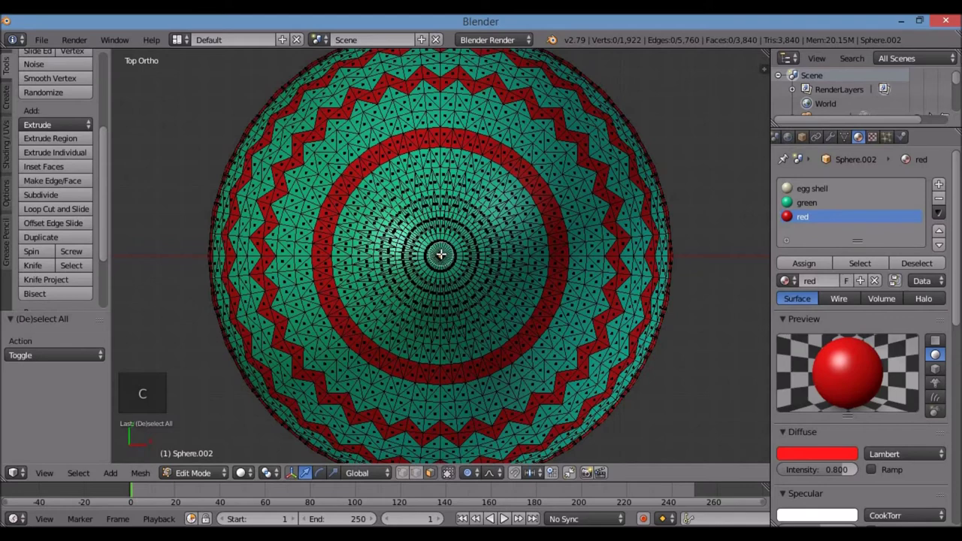
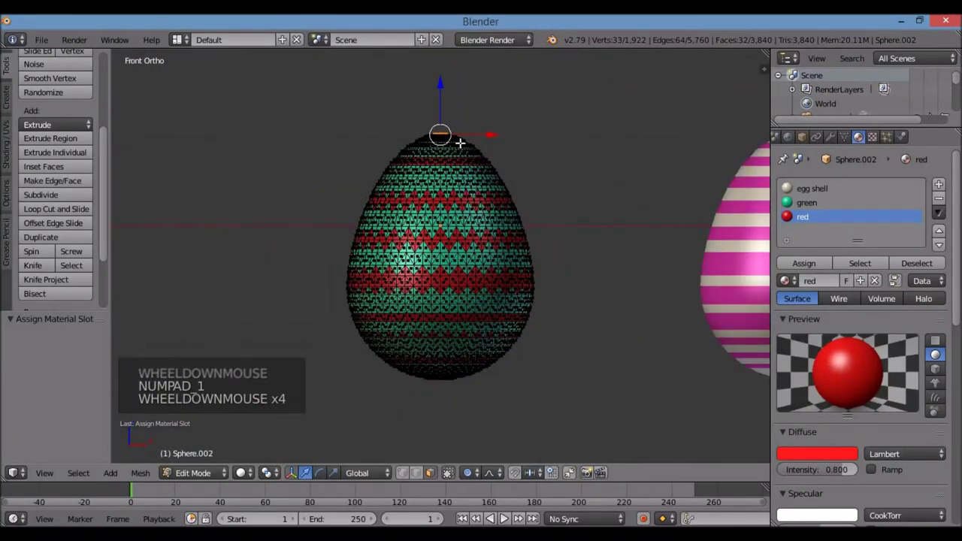
pyautogui.scroll(3)
pyautogui.scroll(3)
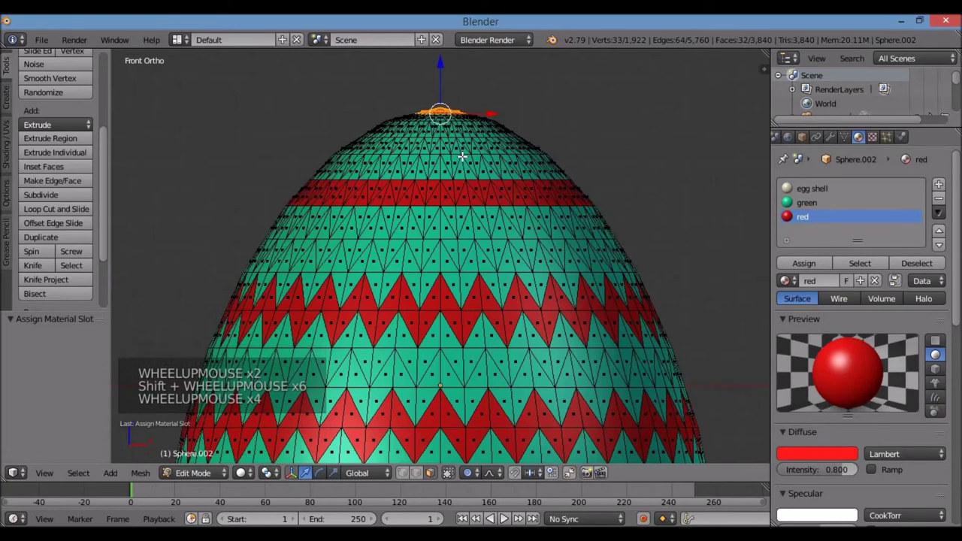
pyautogui.press('a')
pyautogui.press('z')
pyautogui.press('b')
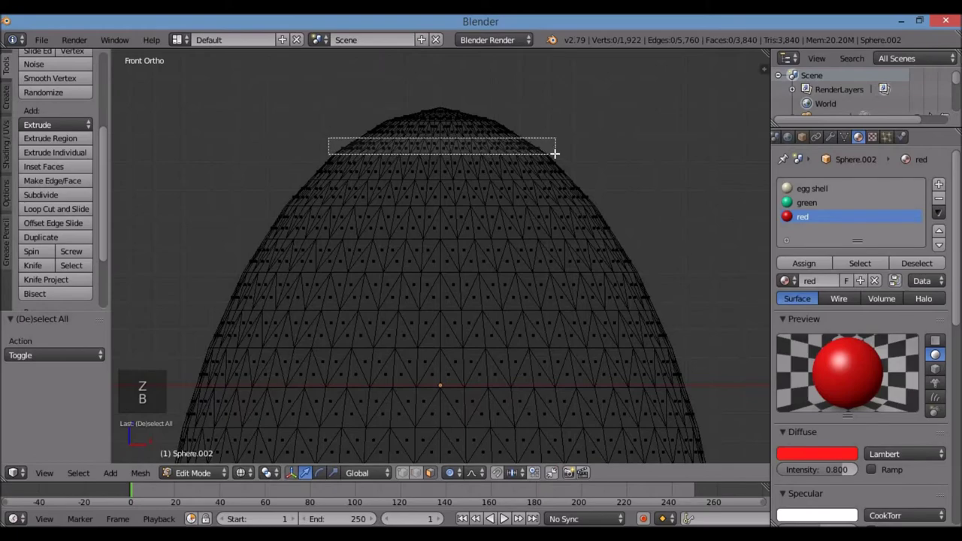
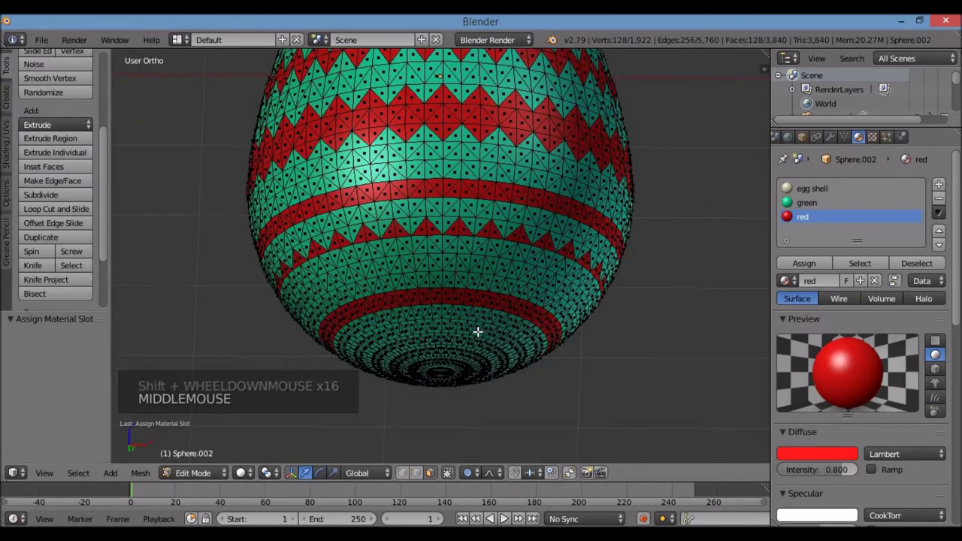
# From underneath, select the faces at the egg's bottom tip and assign the red material.
pyautogui.press('ctrl+KP_7')
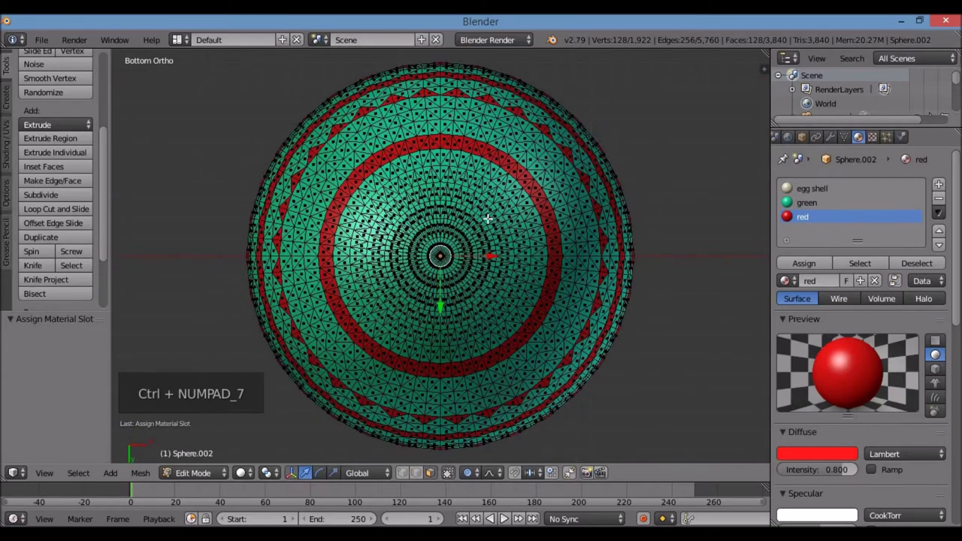
pyautogui.press('a')
pyautogui.scroll(3)
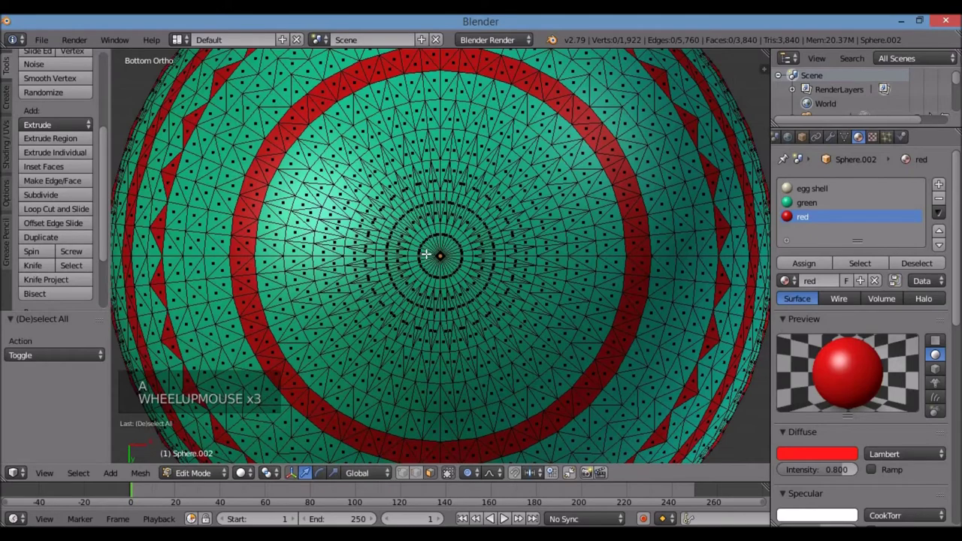
pyautogui.press('c')
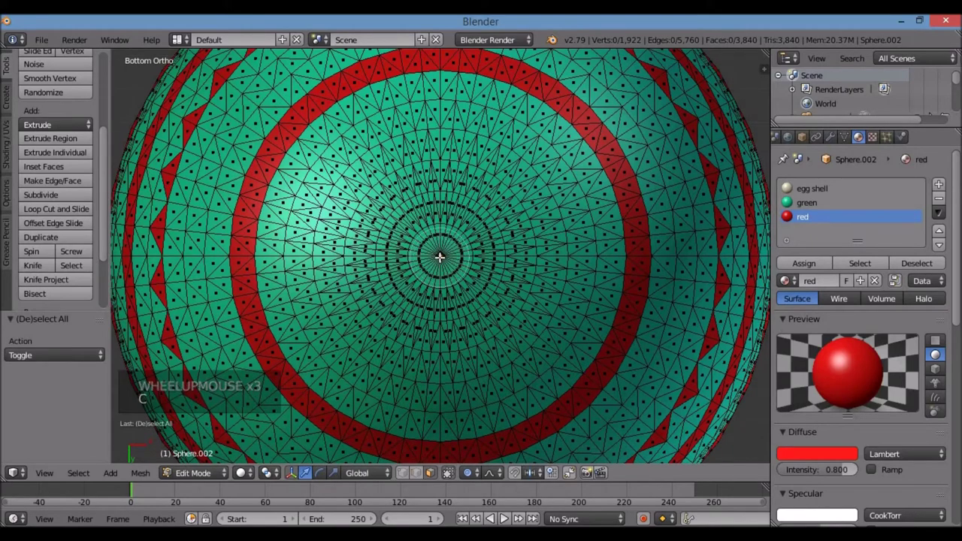
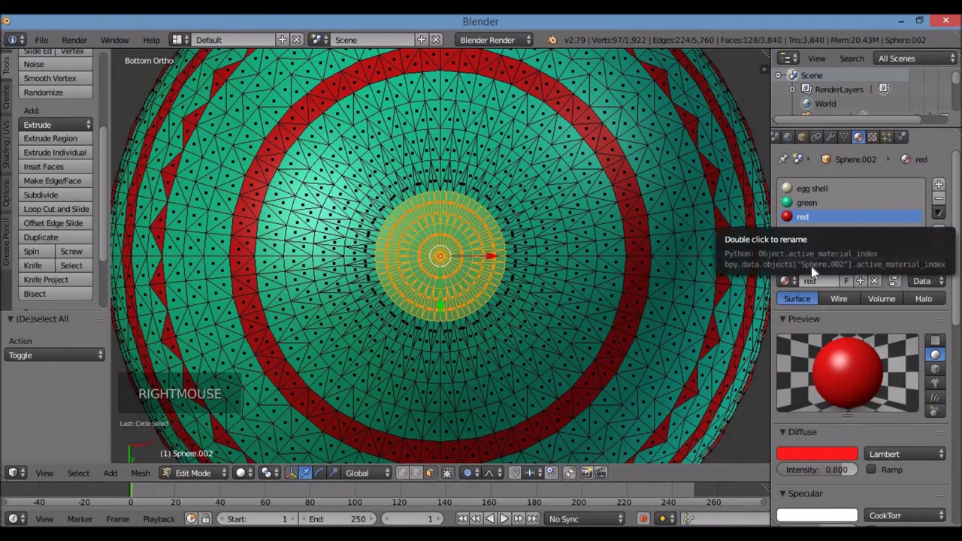
pyautogui.click(817, 270)
# Return to front view and object mode, zooming out to show the decorated eggs side by side.
pyautogui.scroll(-3)
pyautogui.press('KP_1')
pyautogui.scroll(-3)
pyautogui.press('Tab')
pyautogui.scroll(-3)
pyautogui.scroll(3)
pyautogui.scroll(-3)
pyautogui.scroll(-3)
pyautogui.scroll(3)
pyautogui.scroll(-3)
pyautogui.scroll(3)
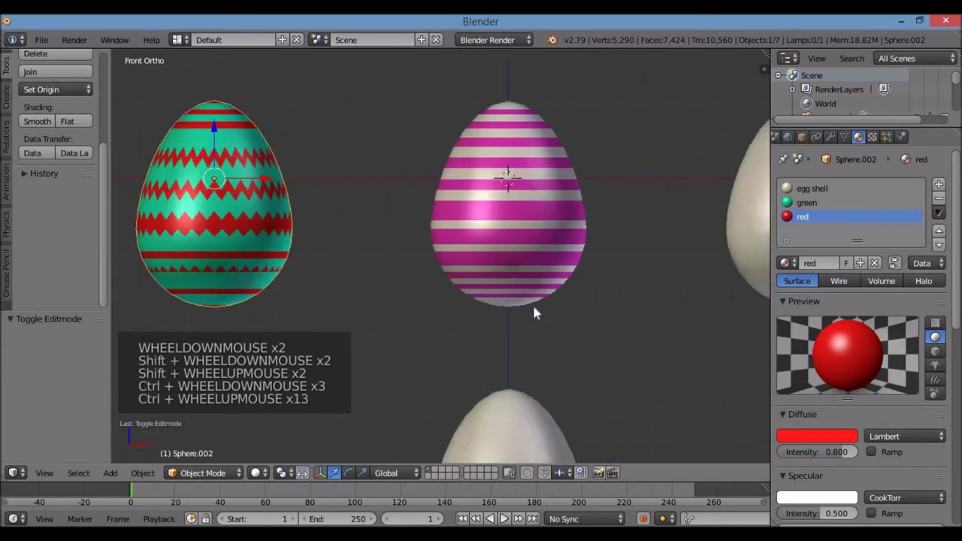
# Select the plain cream egg and give its new gold material an orange diffuse and yellow specular.
pyautogui.rightClick(623, 195)
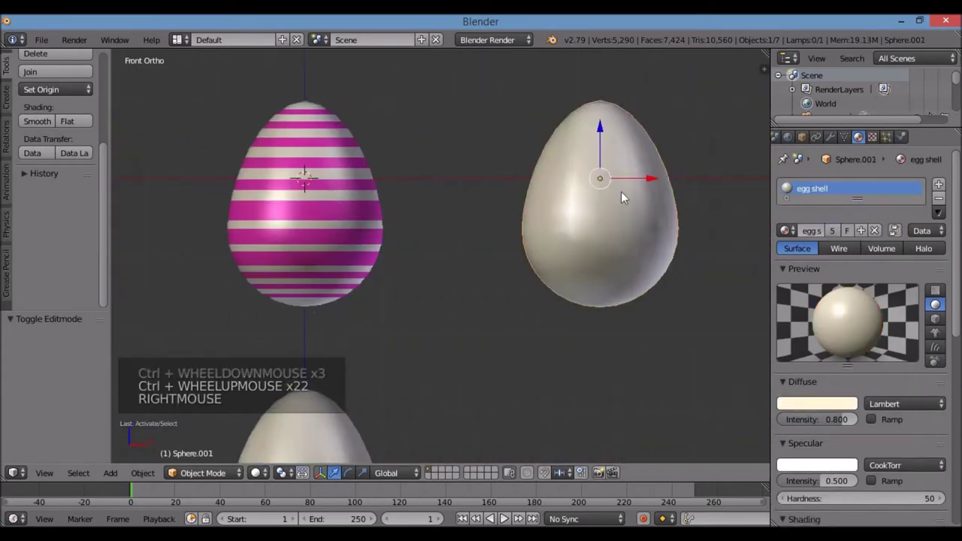
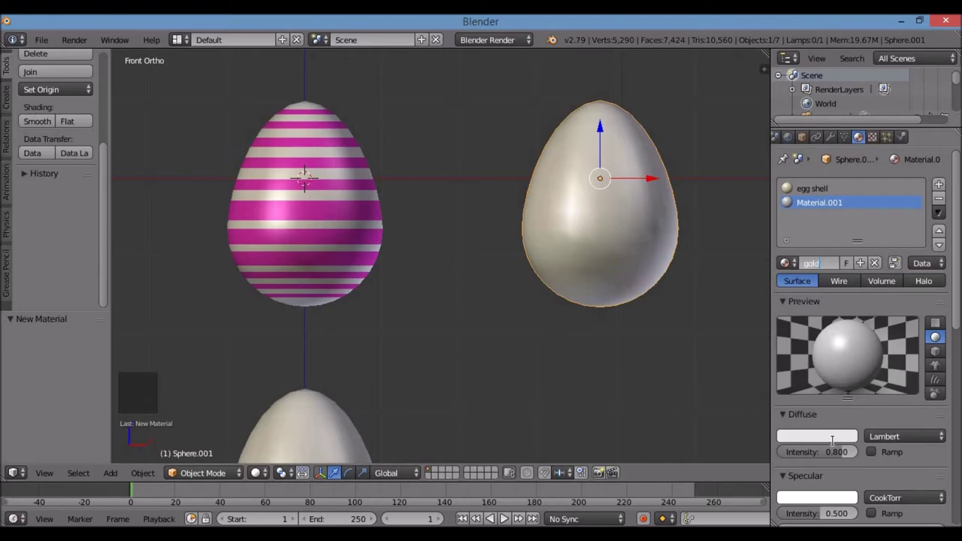
pyautogui.click(833, 440)
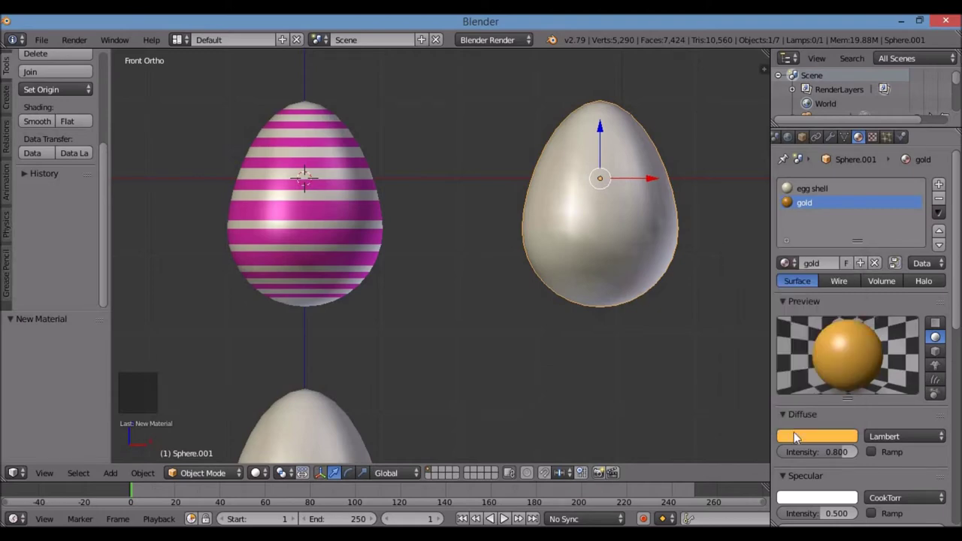
pyautogui.click(791, 408)
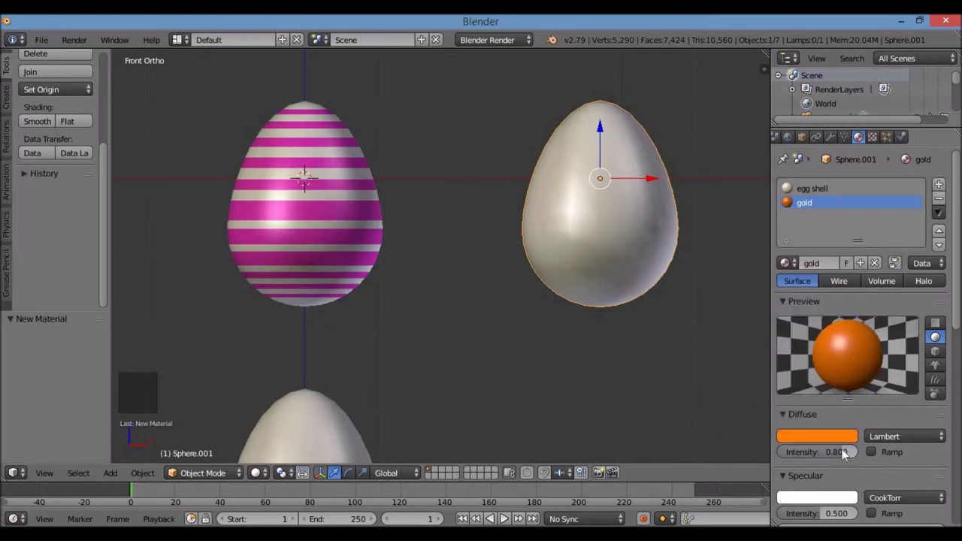
pyautogui.click(831, 499)
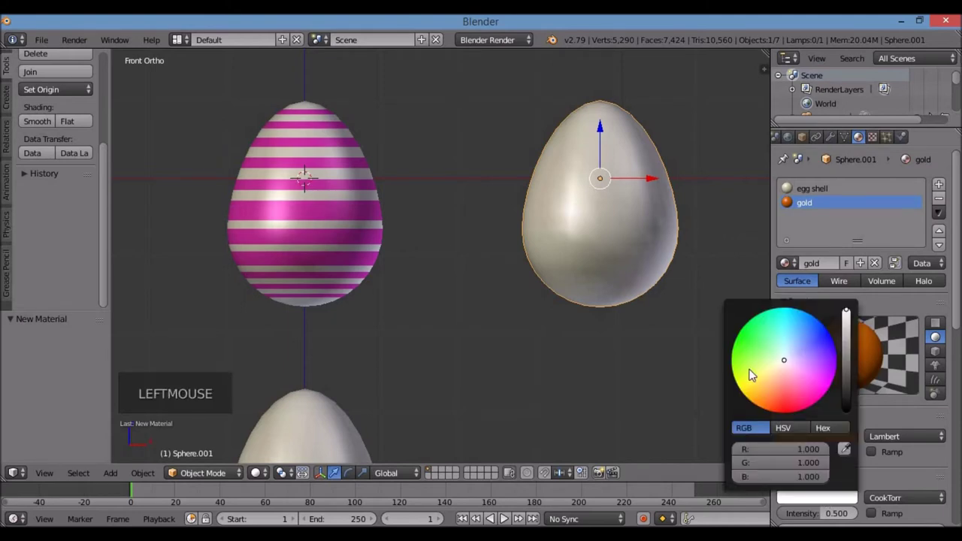
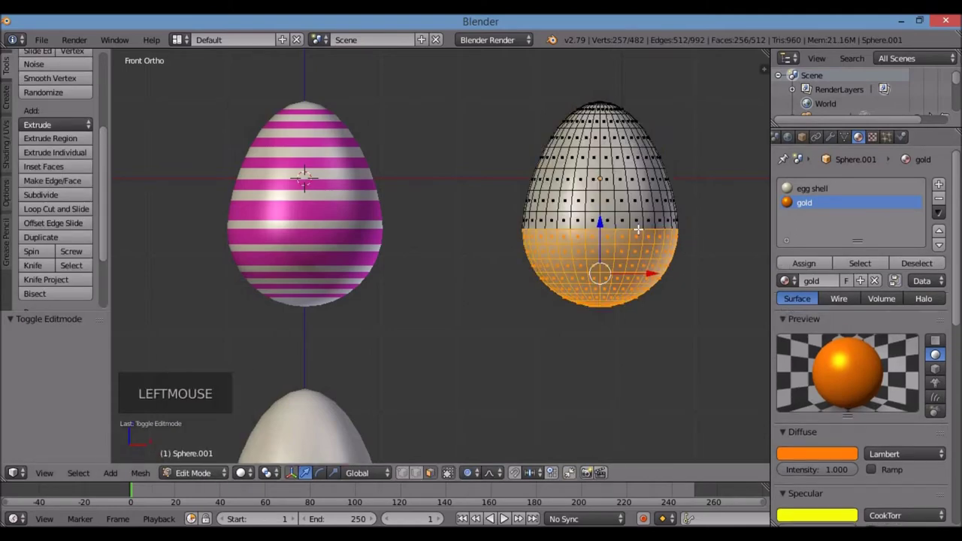
# Assign the gold material to the whole egg in edit mode and return to object mode.
pyautogui.press('a')
pyautogui.press('a')
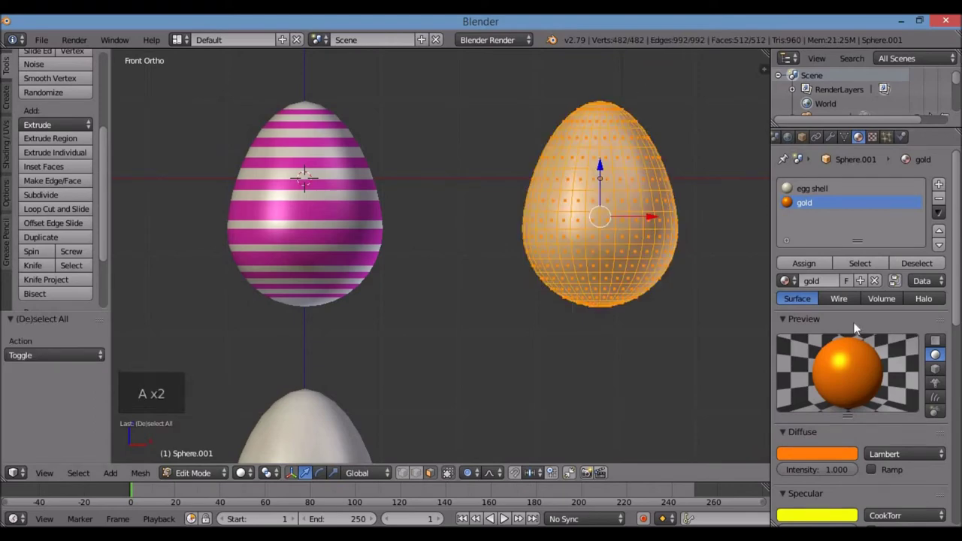
pyautogui.click(825, 263)
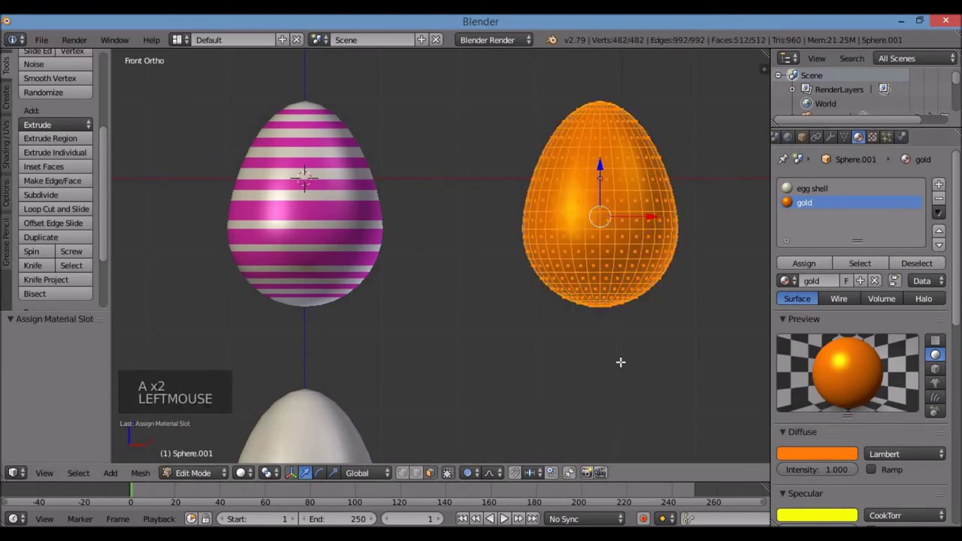
pyautogui.press('Tab')
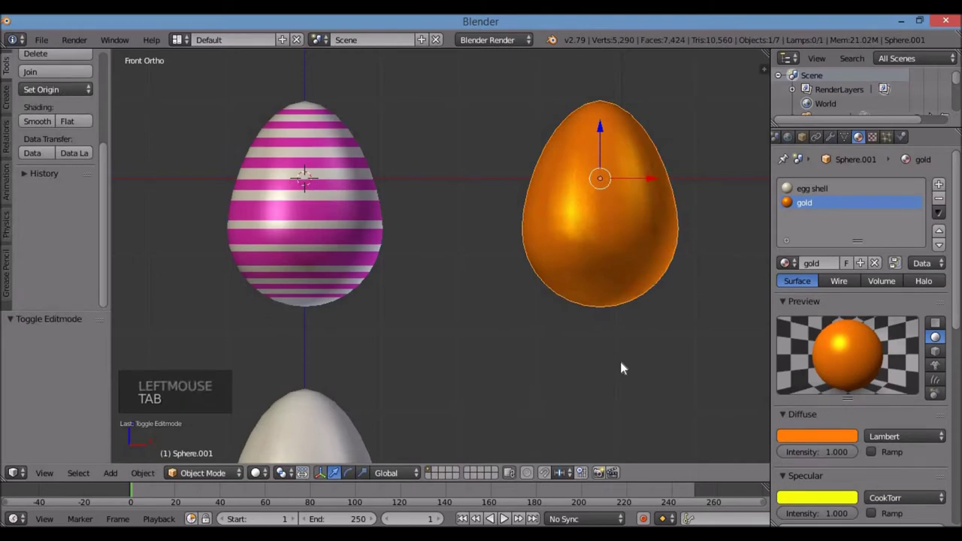
pyautogui.scroll(-3)
pyautogui.scroll(-3)
pyautogui.scroll(-3)
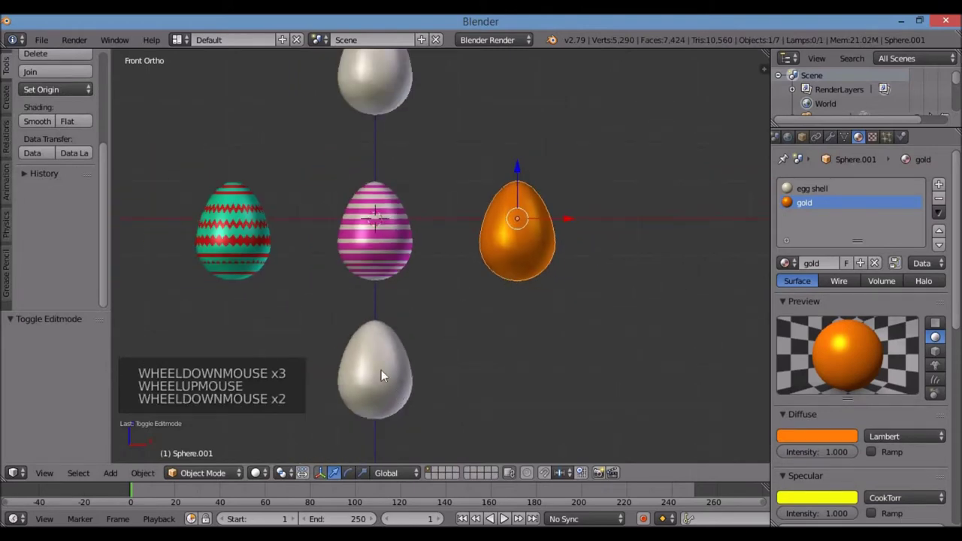
# Select another plain egg, enter edit mode with faces deselected and view it from underneath.
pyautogui.rightClick(387, 373)
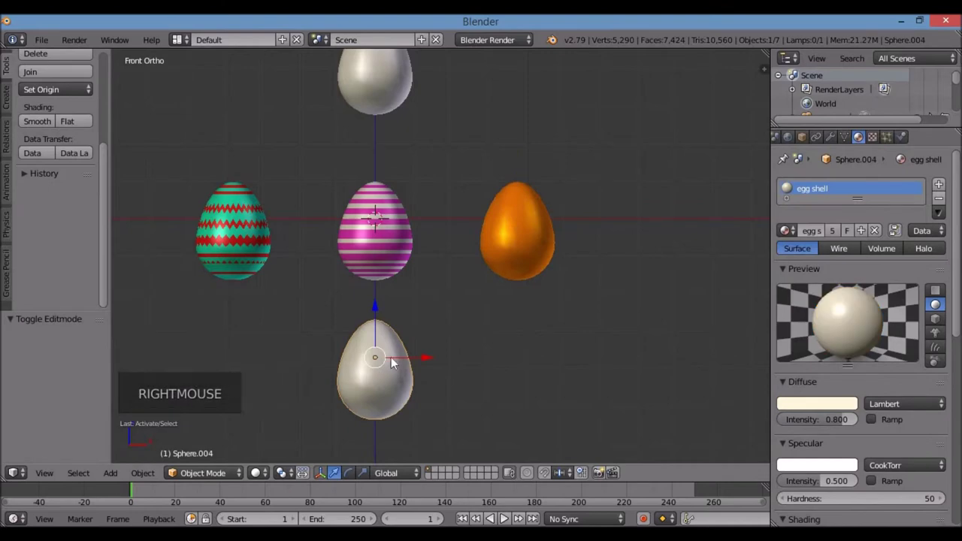
pyautogui.press('Tab')
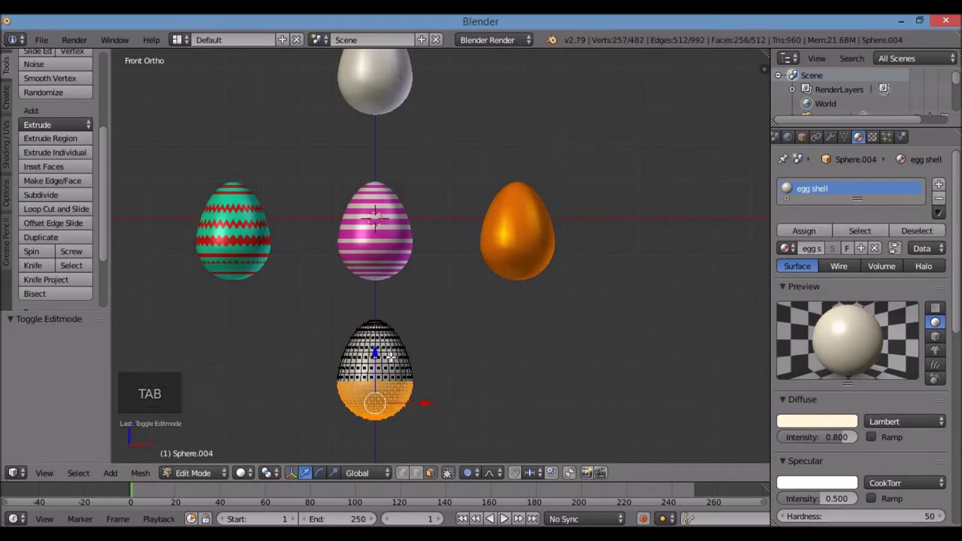
pyautogui.press('KP_Decimal')
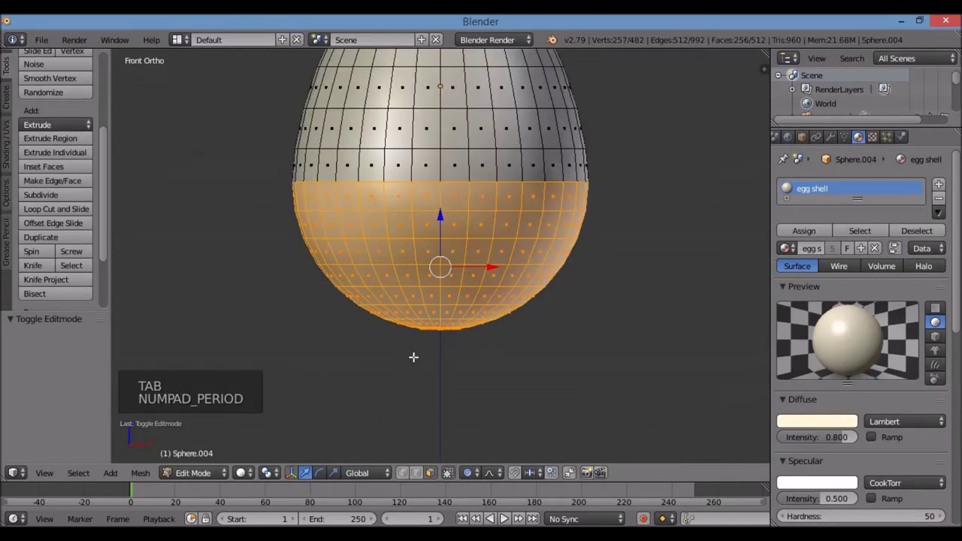
pyautogui.scroll(-3)
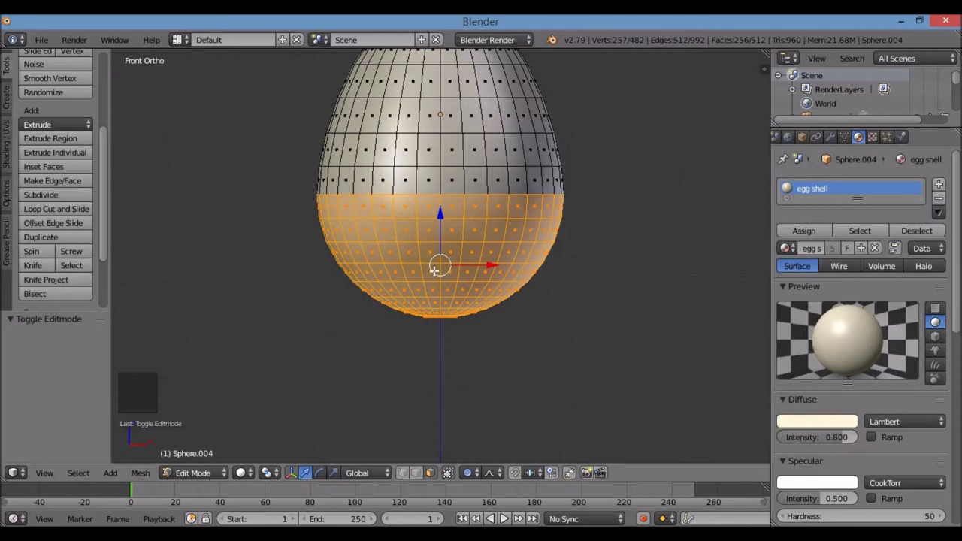
pyautogui.scroll(-3)
pyautogui.press('a')
pyautogui.scroll(-3)
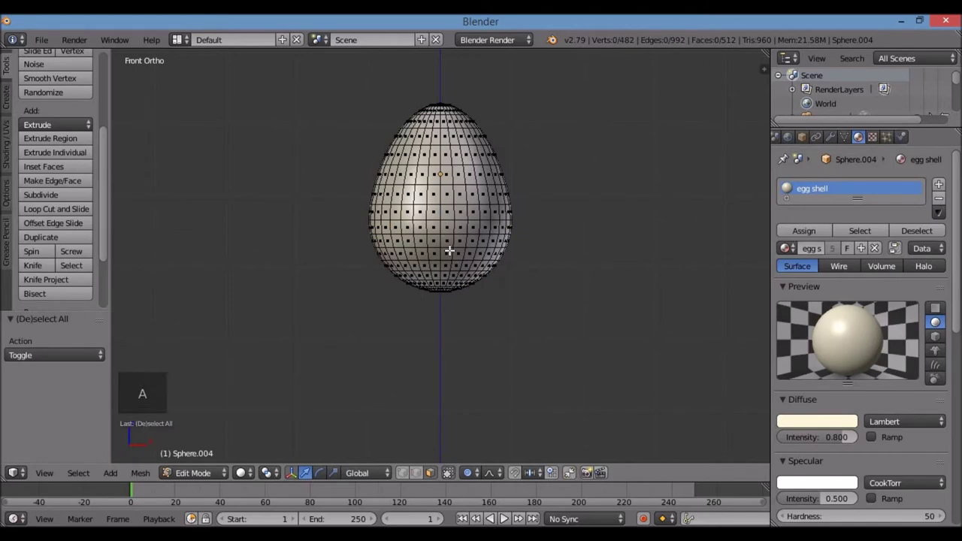
pyautogui.press('ctrl+KP_7')
pyautogui.scroll(3)
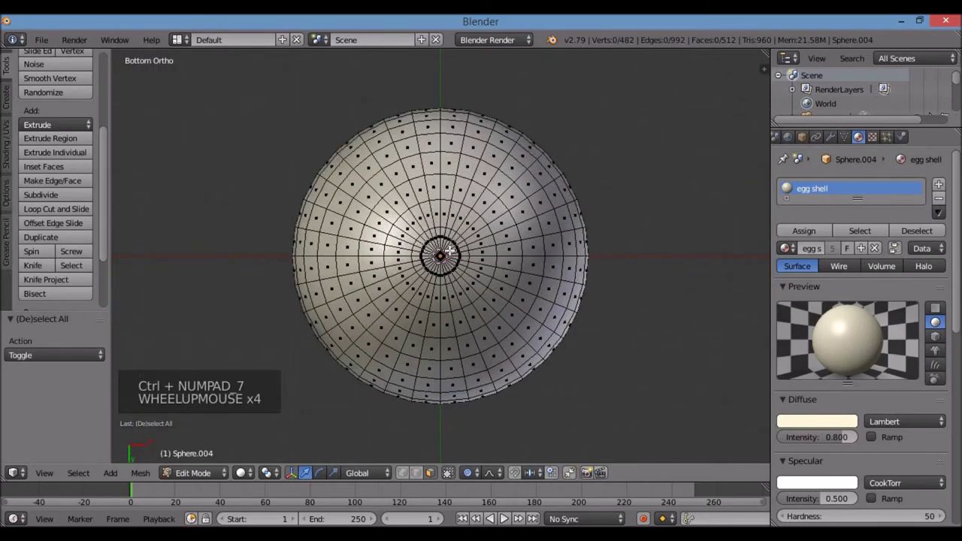
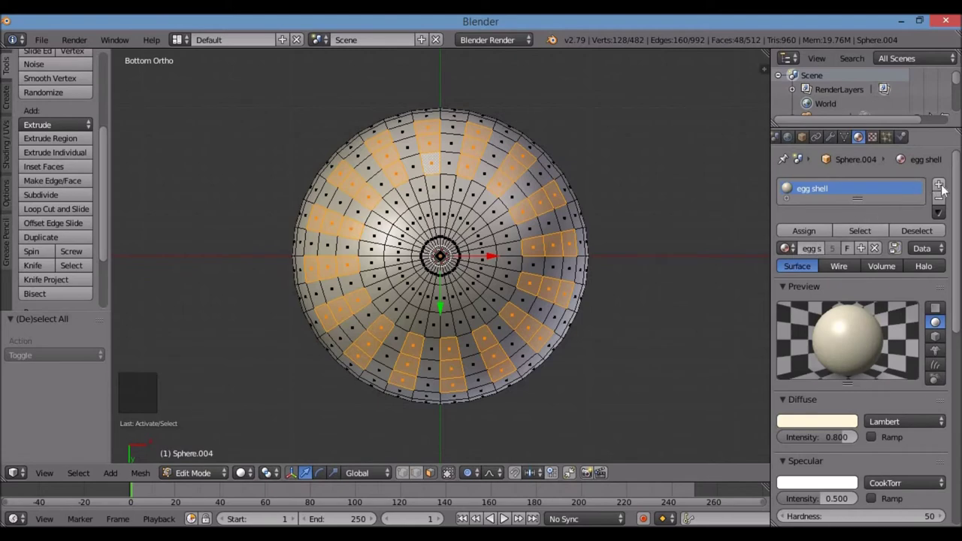
# Add a material slot with the majenta material, then view the egg from the front with nothing selected.
pyautogui.click(947, 188)
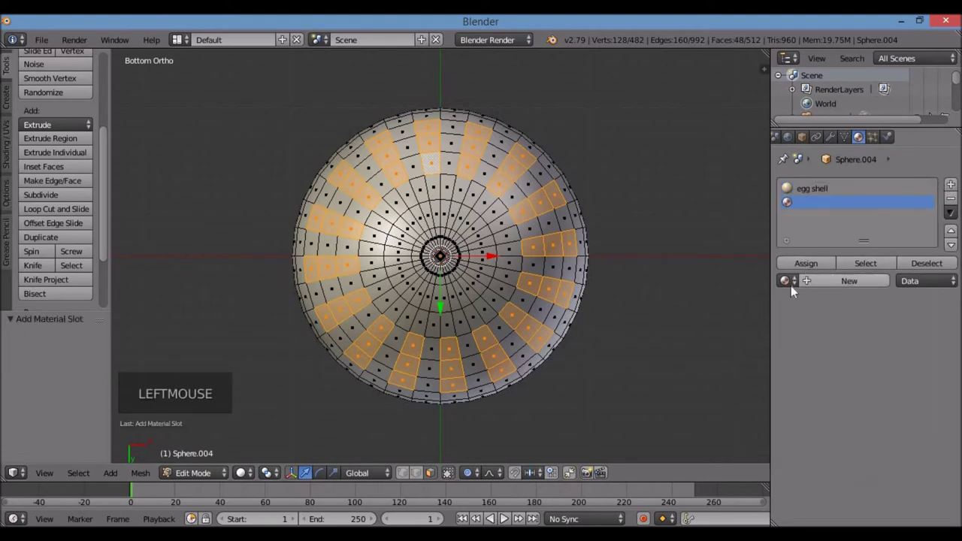
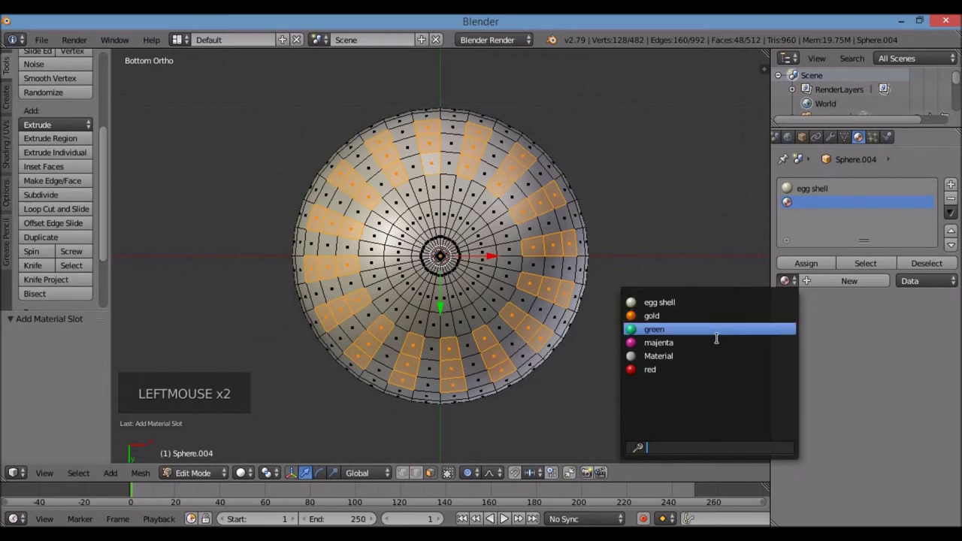
pyautogui.click(805, 266)
pyautogui.press('KP_1')
pyautogui.scroll(-3)
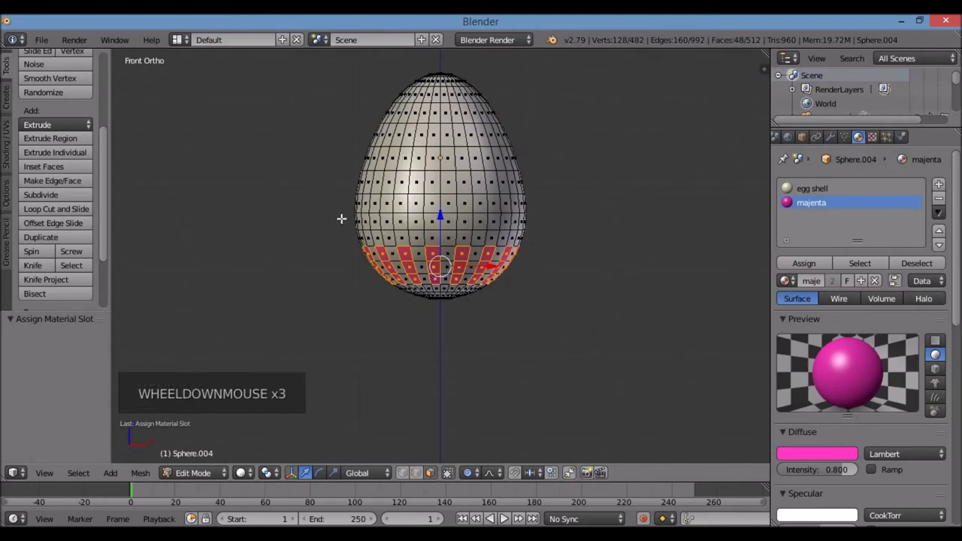
pyautogui.press('a')
# In wireframe, box-select a ring of faces just above the magenta pattern.
pyautogui.press('z')
pyautogui.press('b')
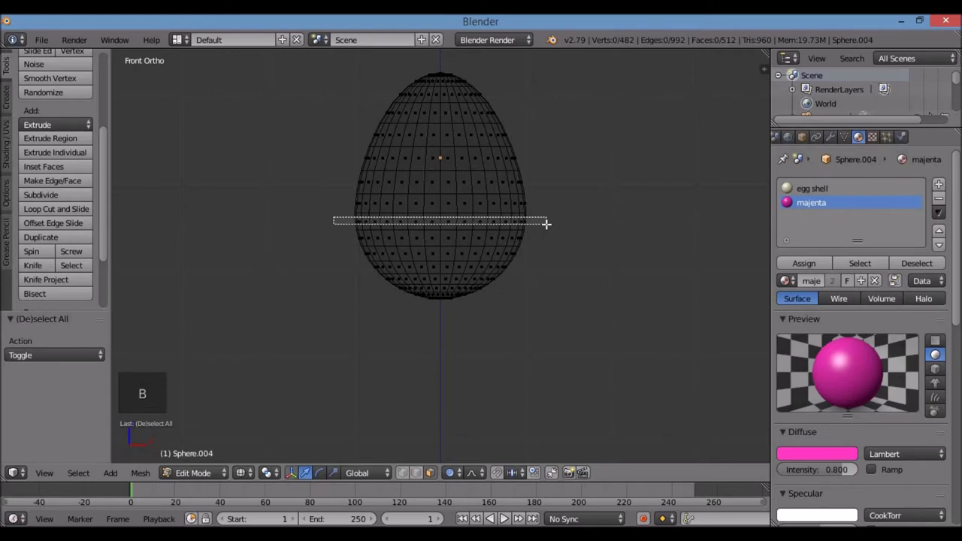
pyautogui.press('z')
pyautogui.scroll(3)
pyautogui.scroll(-3)
pyautogui.click(788, 280)
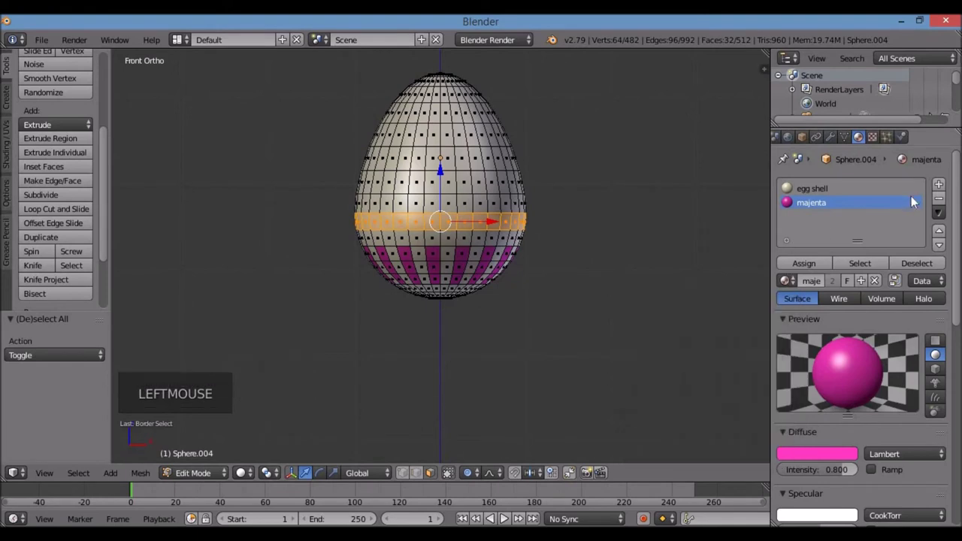
# Add a slot with the existing green material for the ring and deselect to show the green stripe.
pyautogui.click(938, 181)
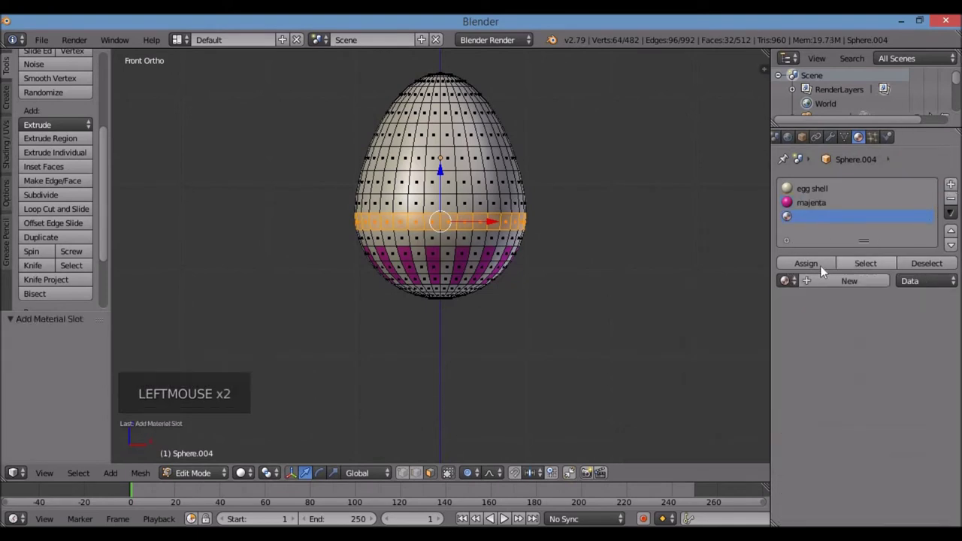
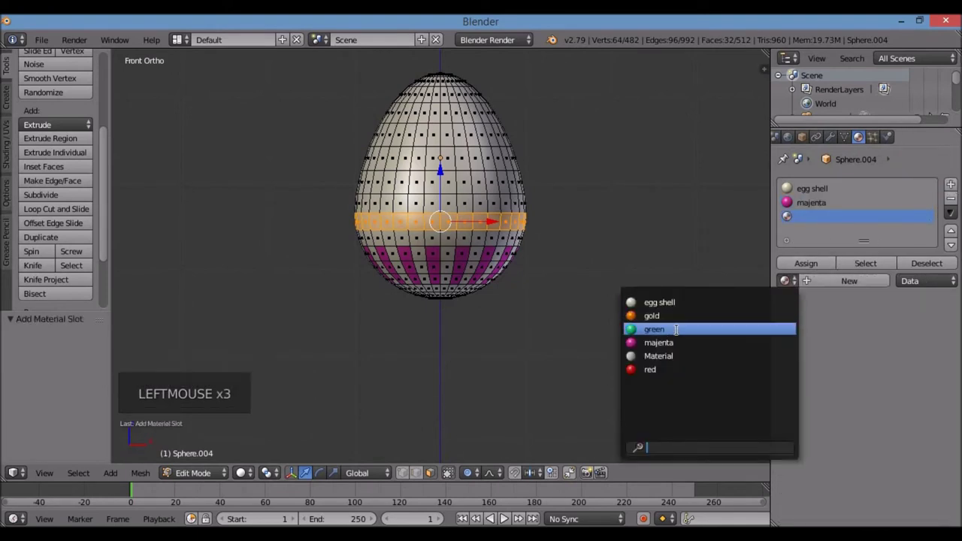
pyautogui.click(807, 267)
pyautogui.press('z')
pyautogui.press('z')
pyautogui.press('a')
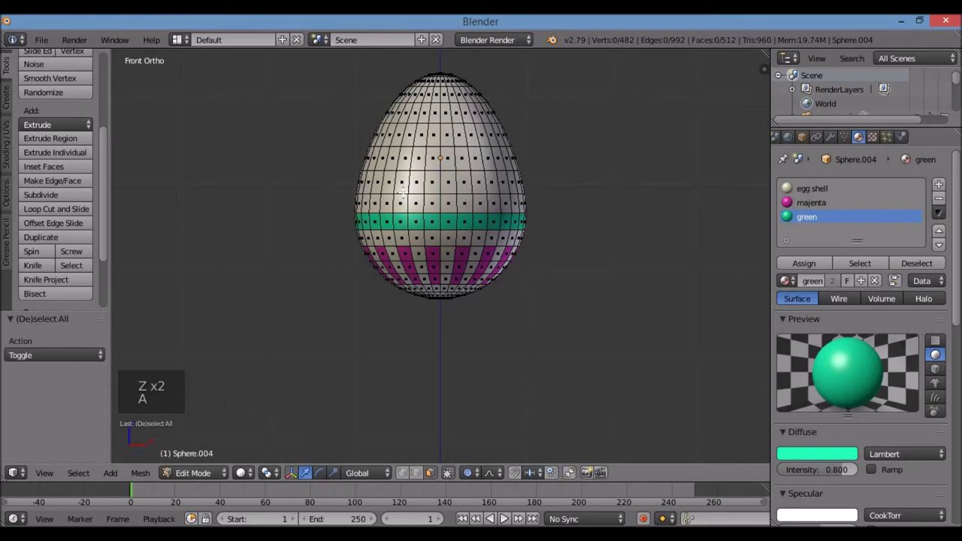
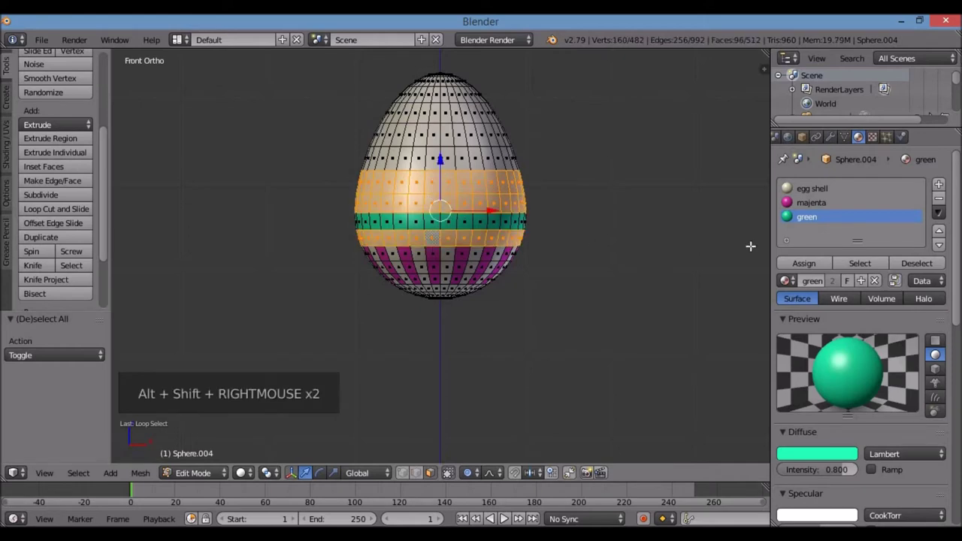
# Add a material slot linked to red and assign it as a wide band above the green stripe.
pyautogui.click(939, 185)
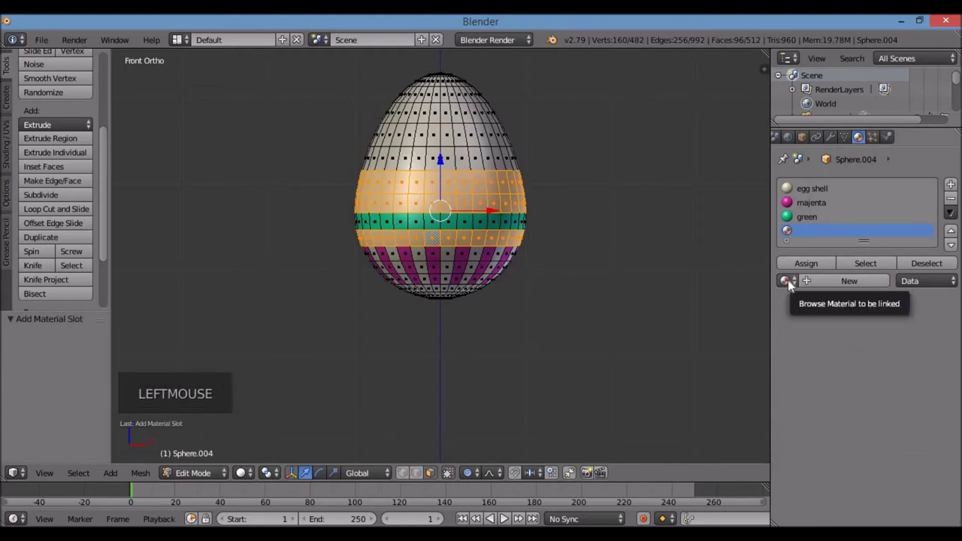
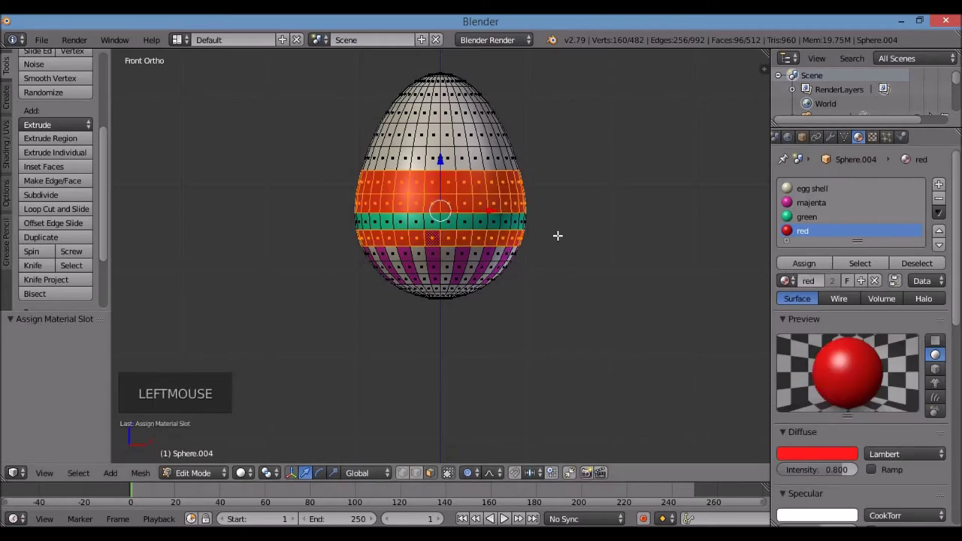
pyautogui.press('a')
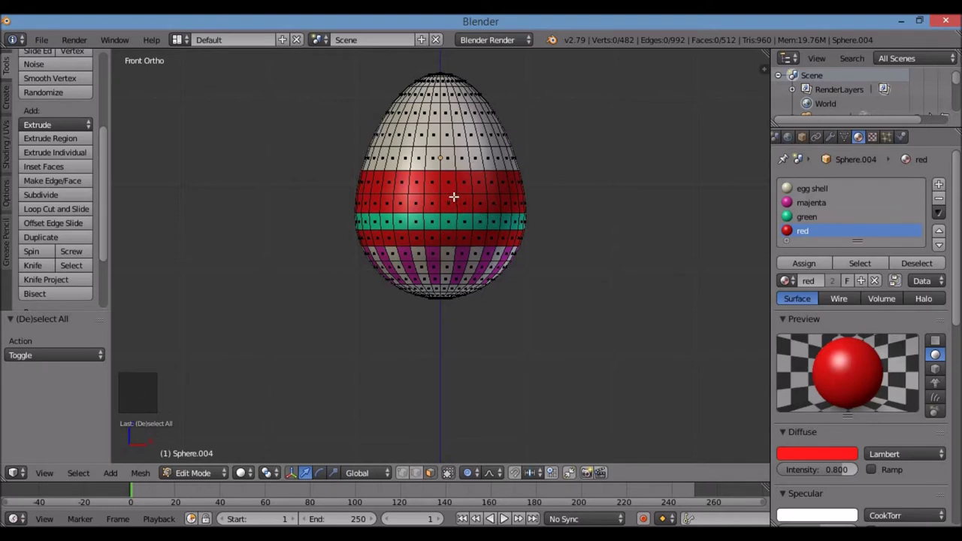
# Box-select the egg's top and bottom tips through wireframe shading.
pyautogui.press('z')
pyautogui.press('b')
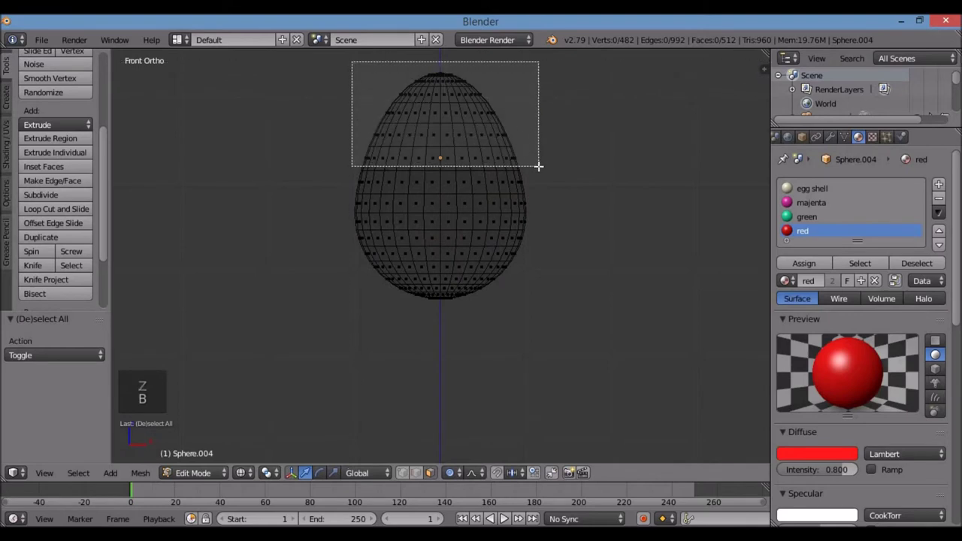
pyautogui.press('z')
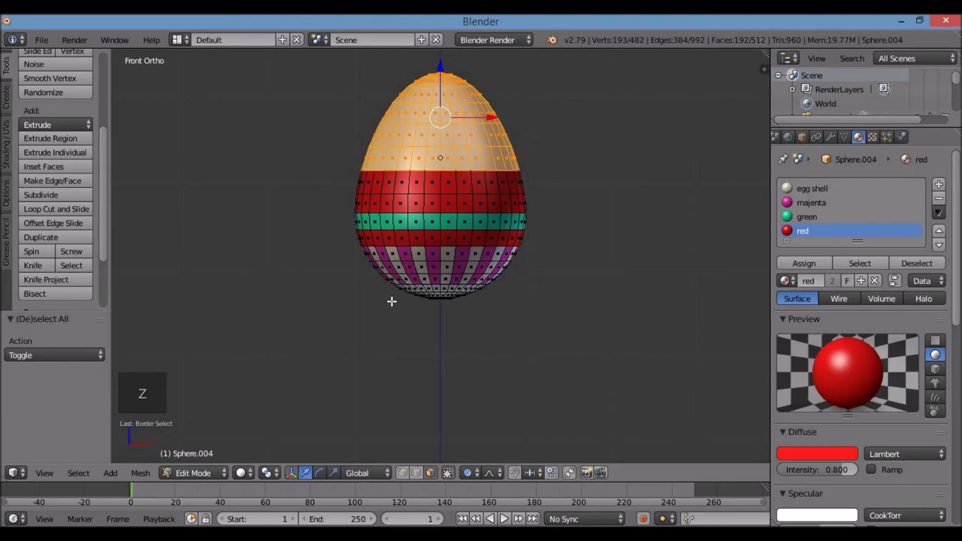
pyautogui.press('z')
pyautogui.press('b')
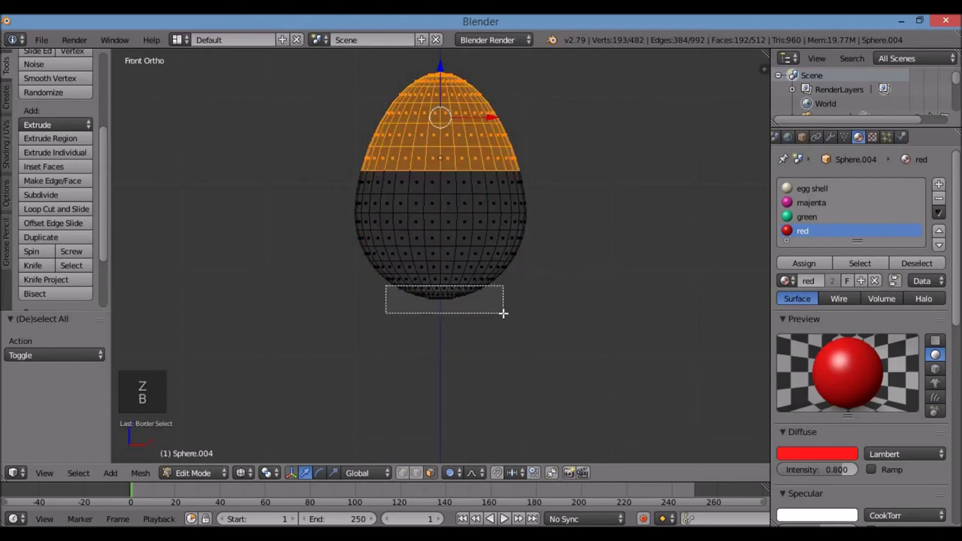
pyautogui.press('z')
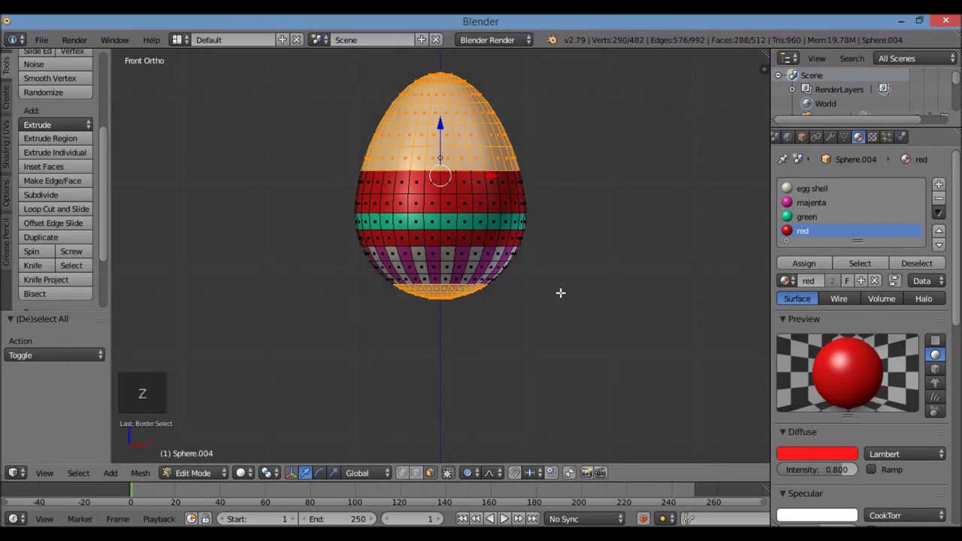
# Assign the green material to the selected top and bottom faces.
pyautogui.click(806, 216)
pyautogui.click(803, 263)
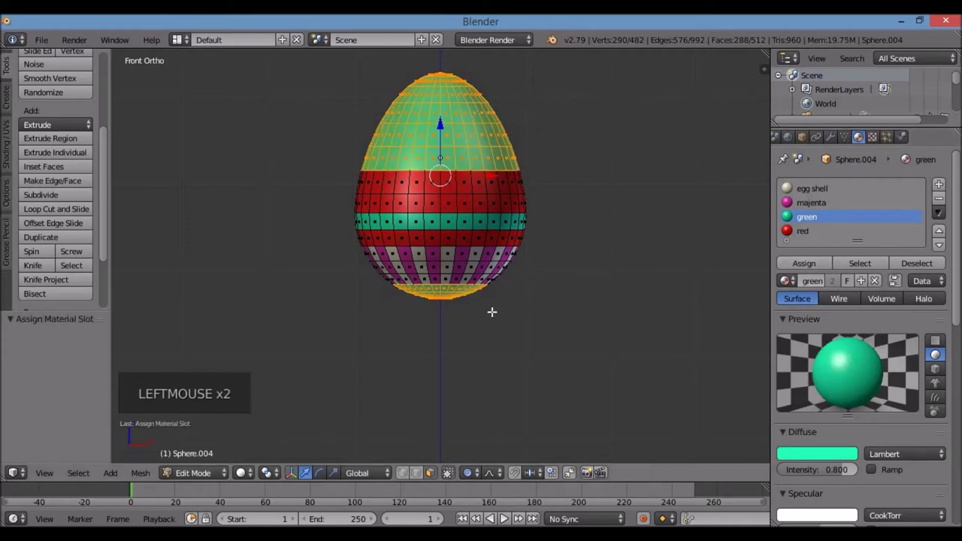
pyautogui.press('a')
pyautogui.scroll(-3)
pyautogui.scroll(-3)
pyautogui.scroll(3)
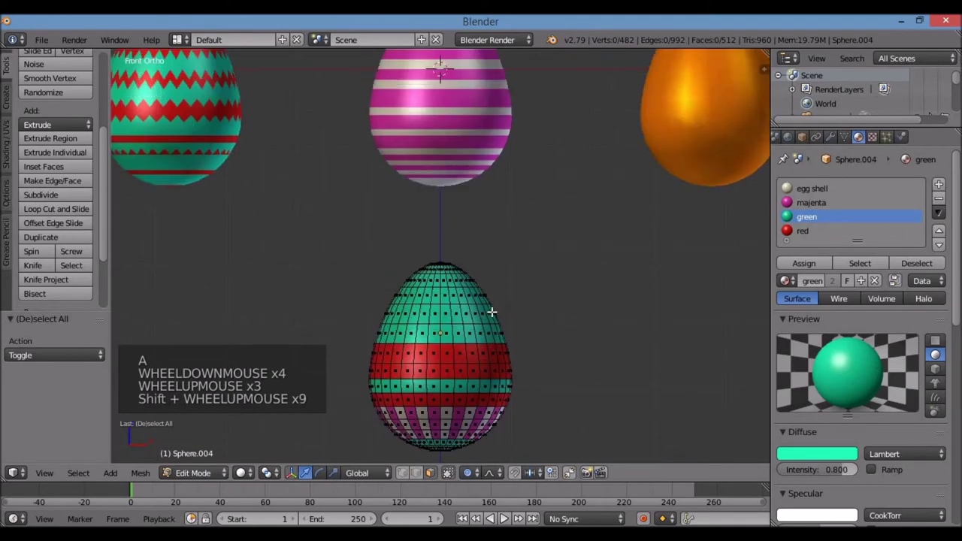
# Leave the finished egg and select the plain white egg Sphere.003 for editing.
pyautogui.press('Tab')
pyautogui.scroll(-3)
pyautogui.scroll(3)
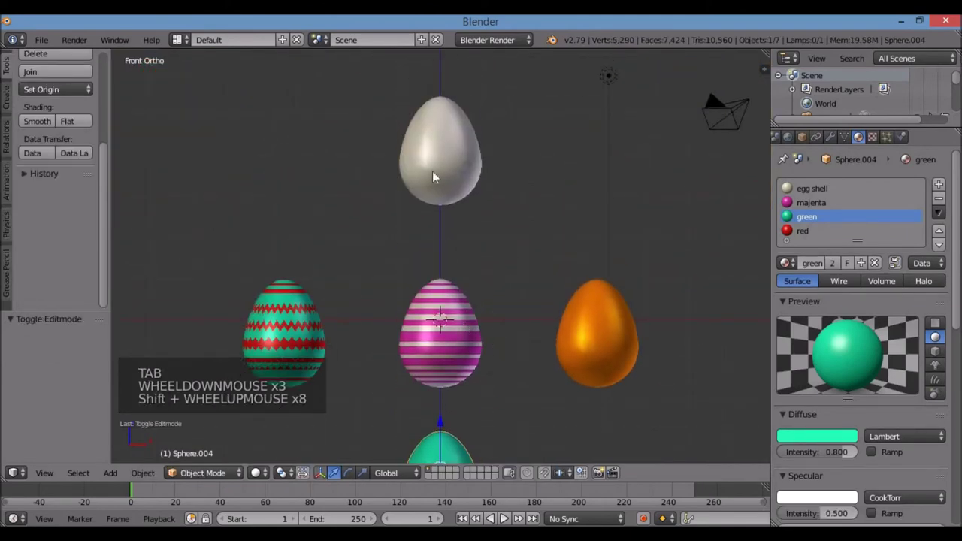
pyautogui.rightClick(446, 170)
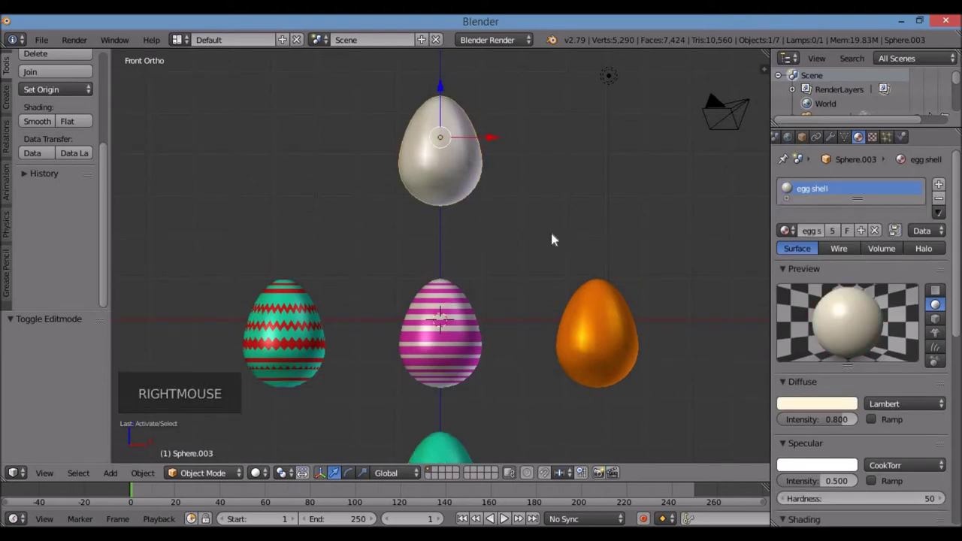
pyautogui.scroll(-3)
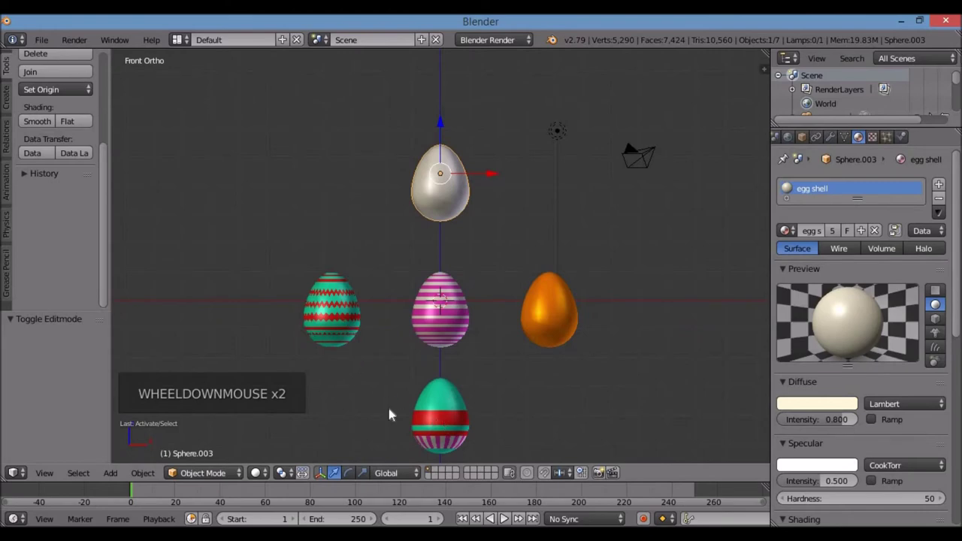
pyautogui.click(788, 232)
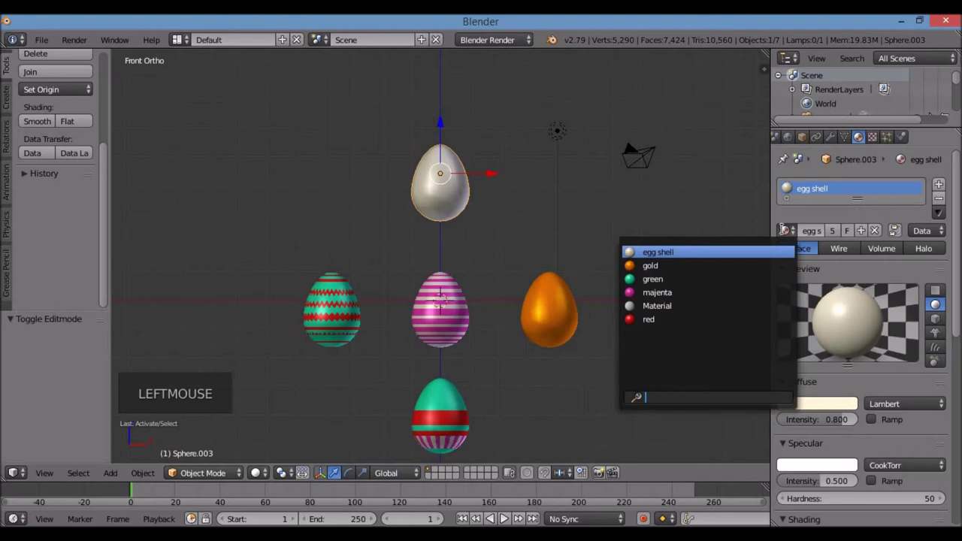
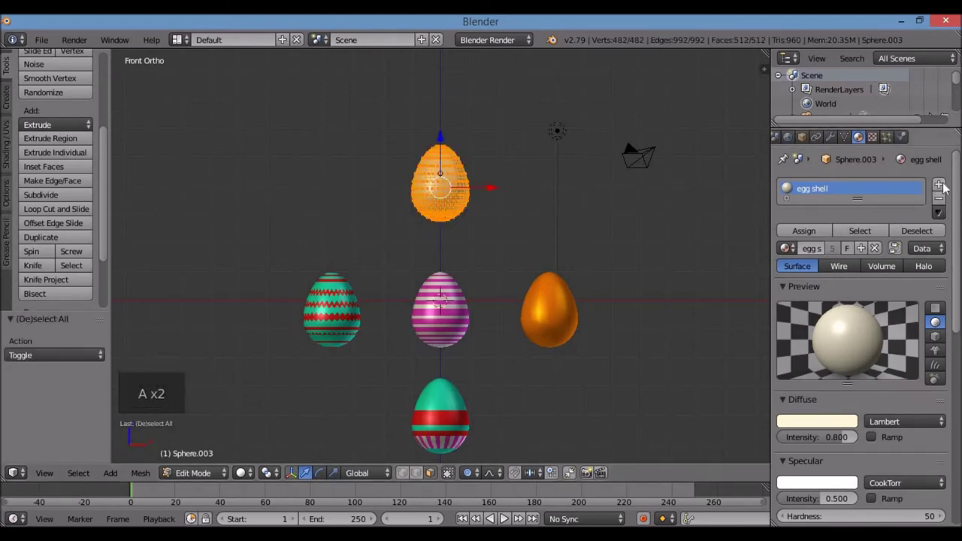
# Create a new material named pink with a pink diffuse colour and assign it to the whole egg.
pyautogui.click(942, 183)
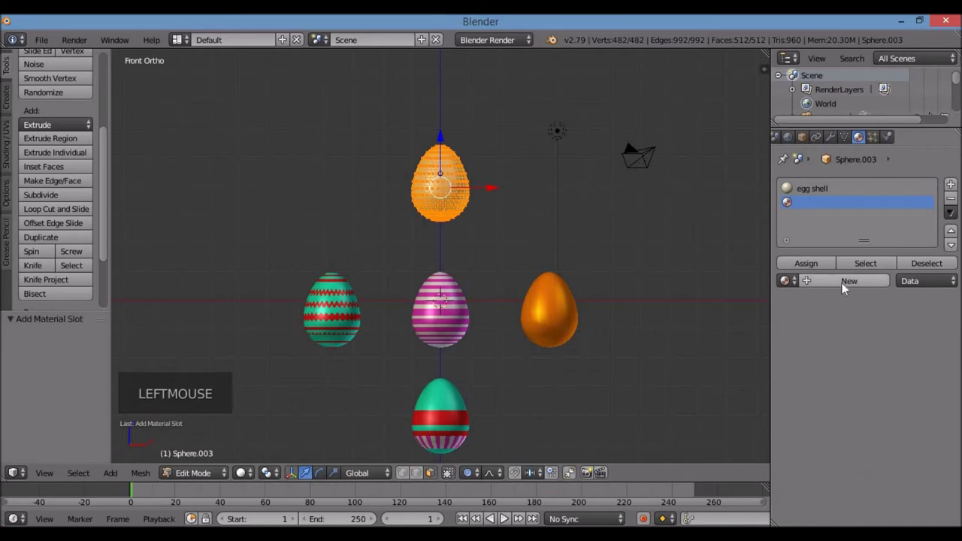
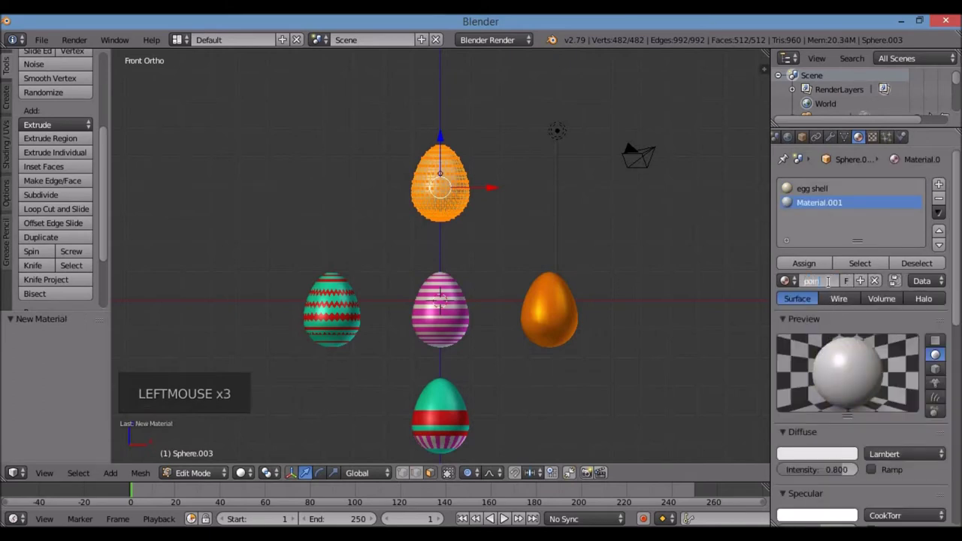
pyautogui.press('BackSpace')
pyautogui.press('BackSpace')
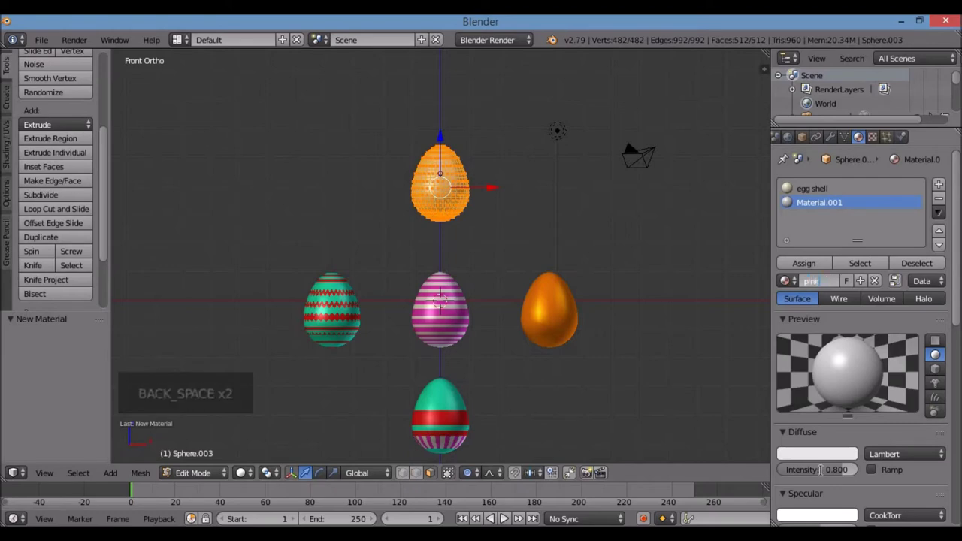
pyautogui.click(822, 459)
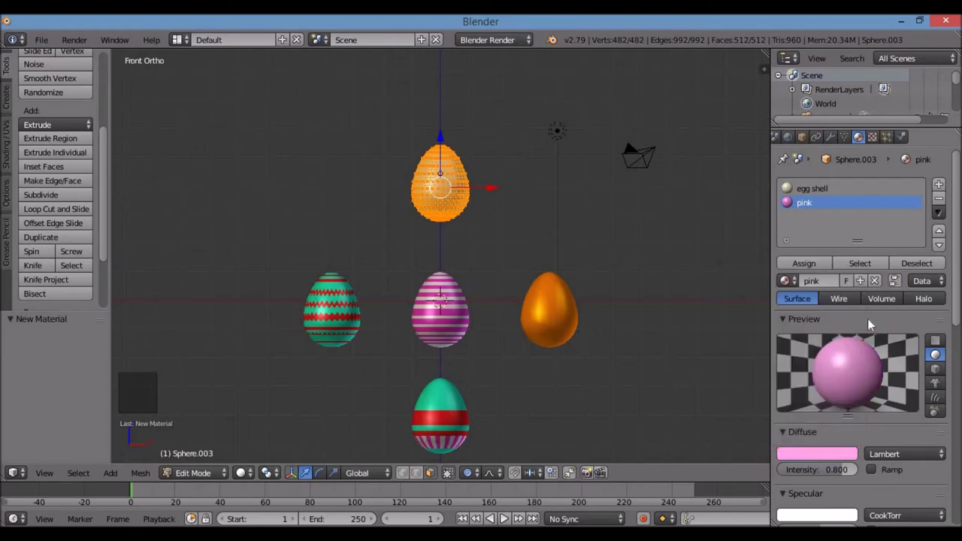
pyautogui.click(812, 270)
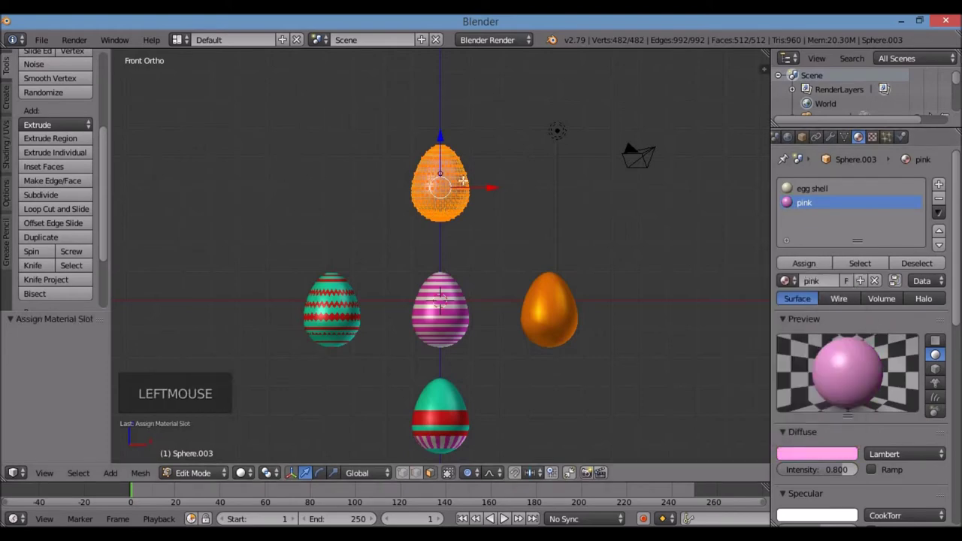
pyautogui.scroll(3)
pyautogui.scroll(3)
# From the top view, select alternating vertical face columns of the pink egg for stripes.
pyautogui.scroll(3)
pyautogui.press('a')
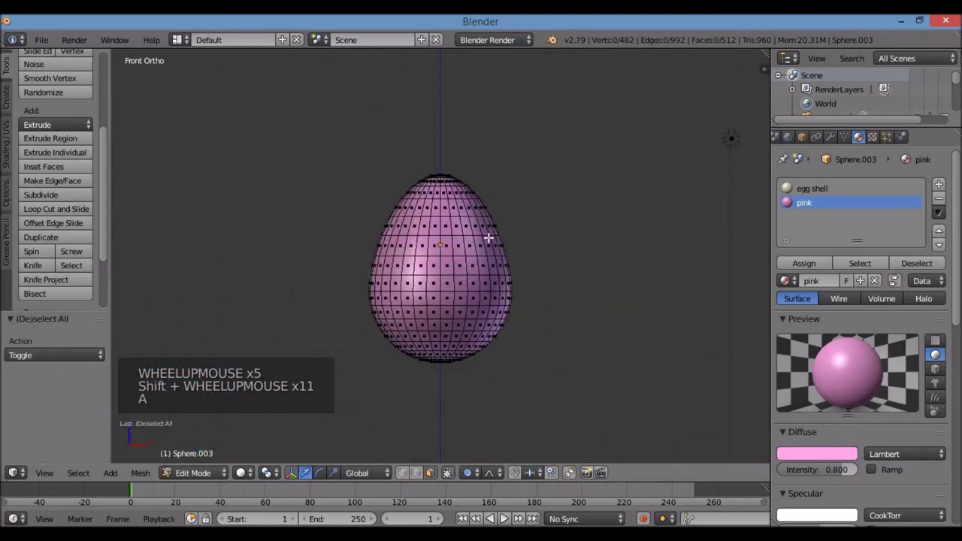
pyautogui.press('KP_7')
pyautogui.scroll(3)
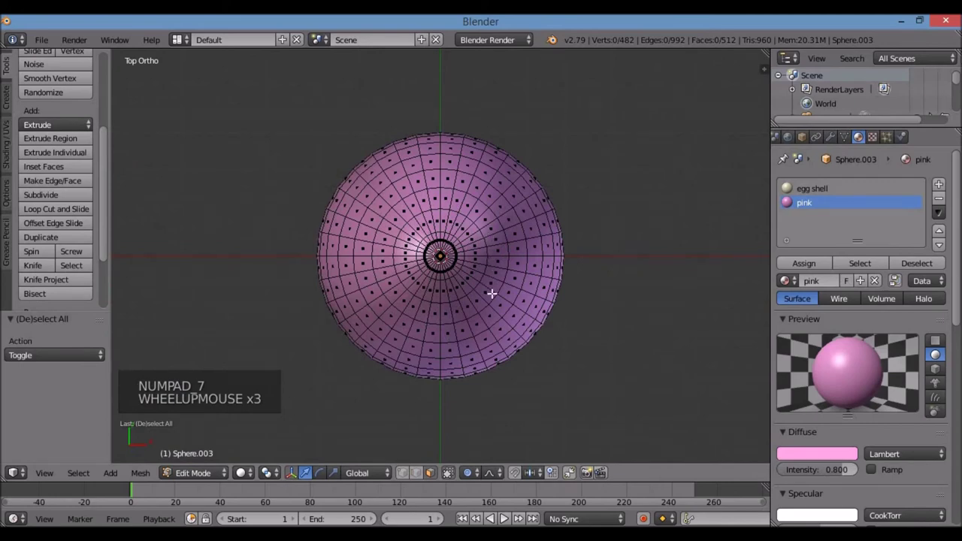
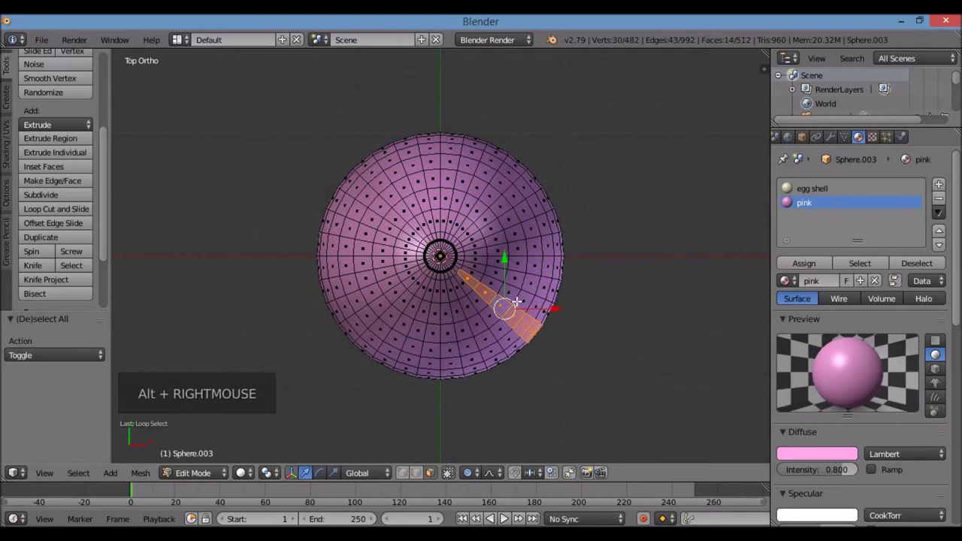
pyautogui.press('KP_1')
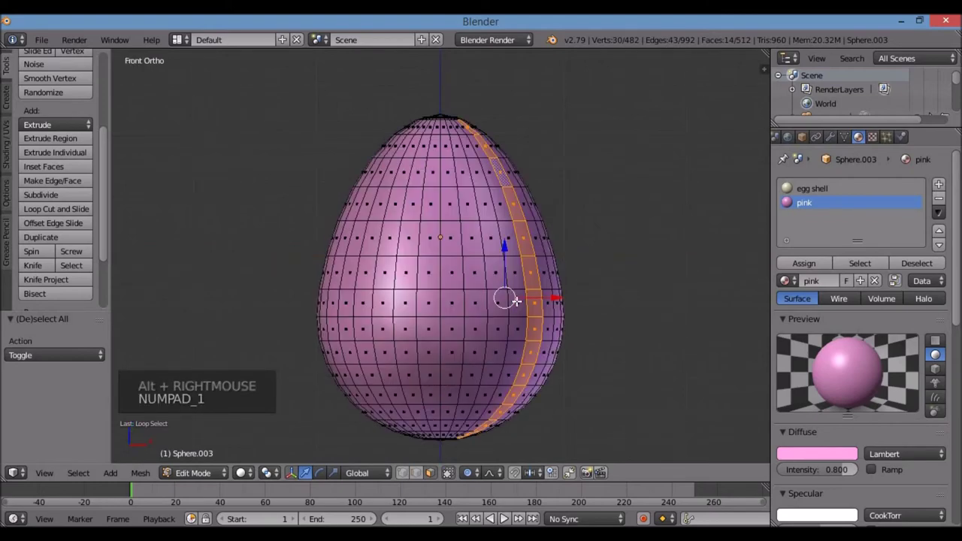
pyautogui.press('KP_7')
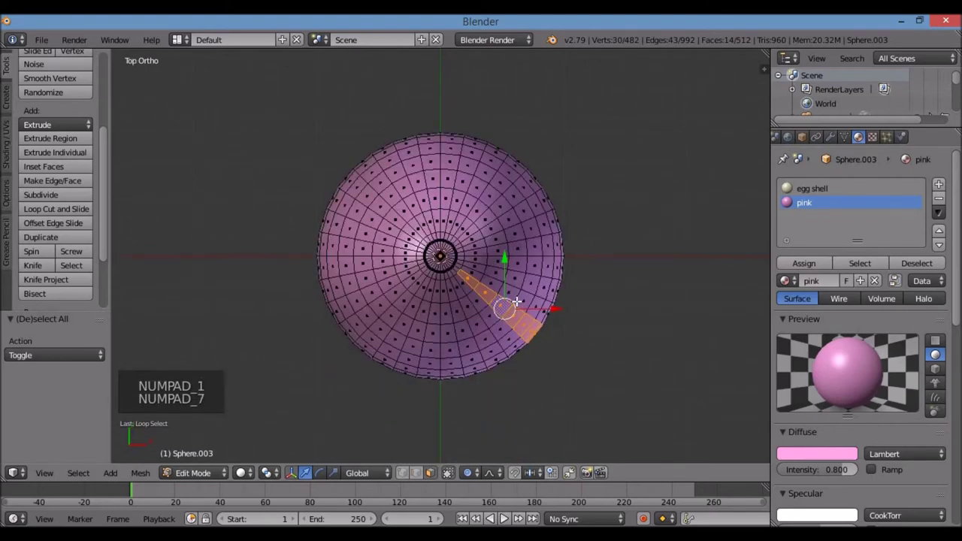
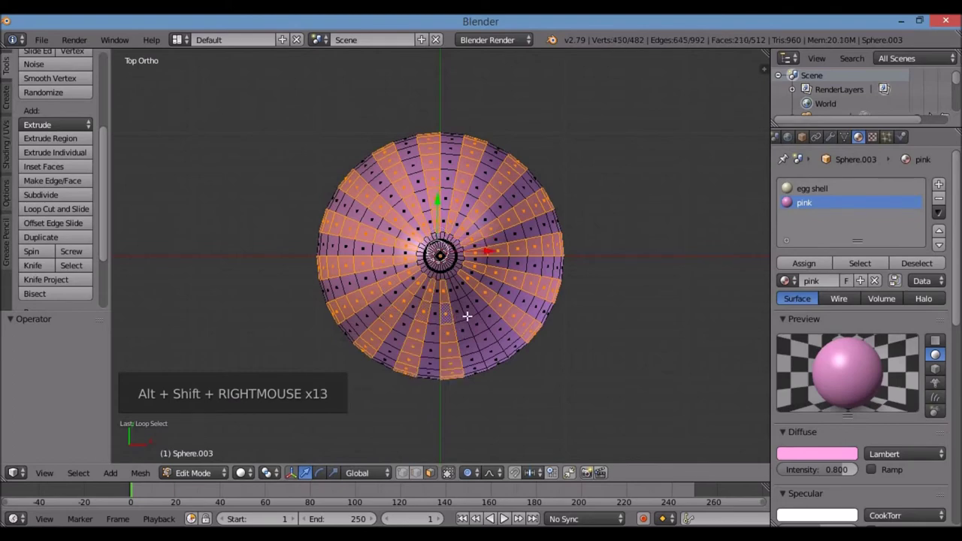
pyautogui.press('ctrl+z')
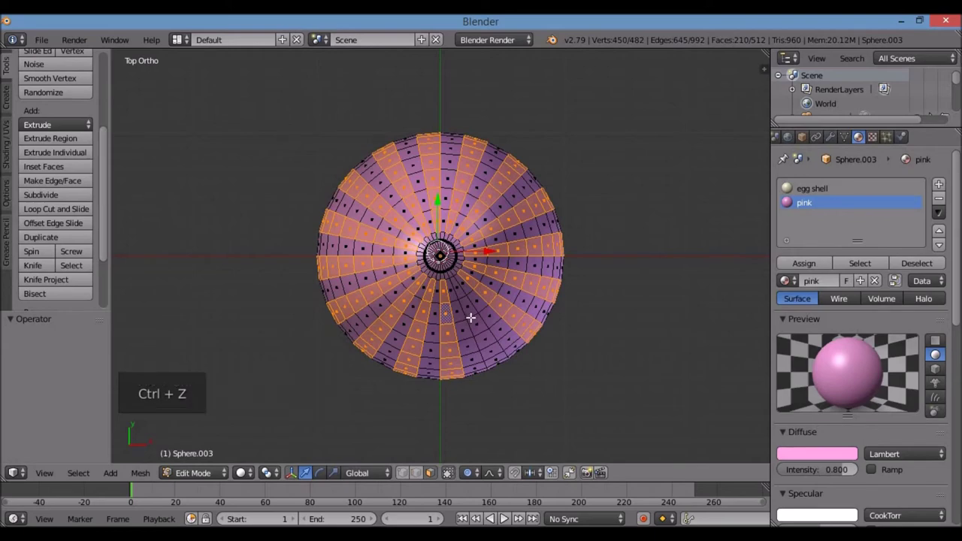
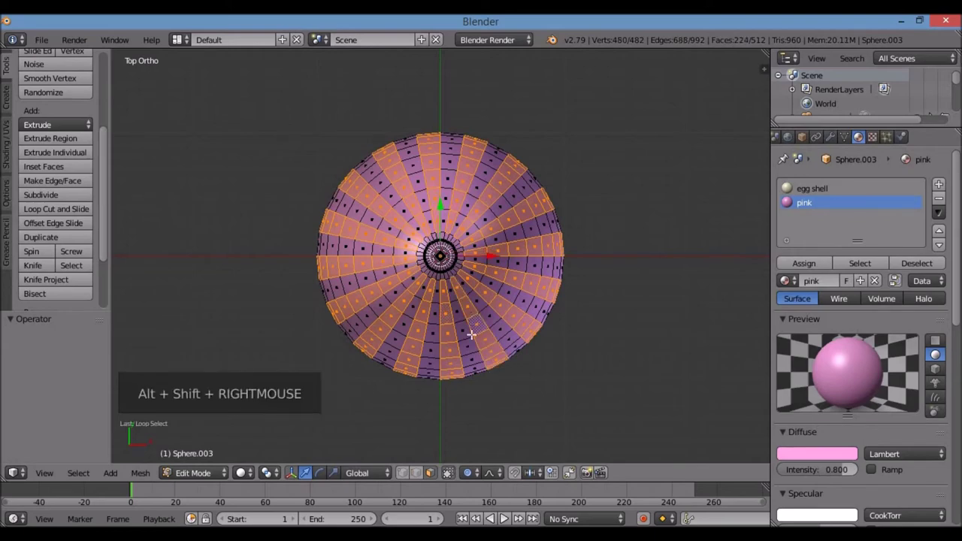
pyautogui.press('KP_1')
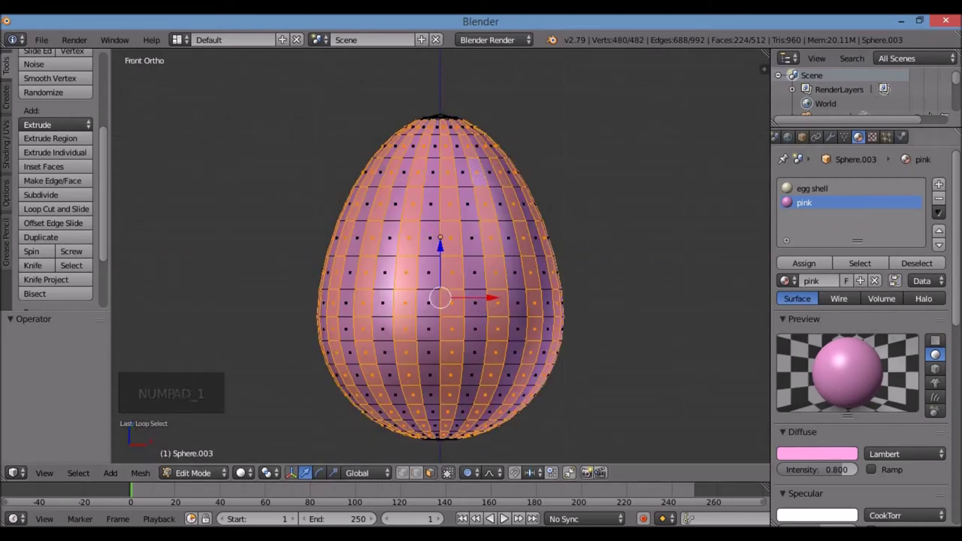
# Create a yellow material and assign it to the selected stripe faces.
pyautogui.click(946, 187)
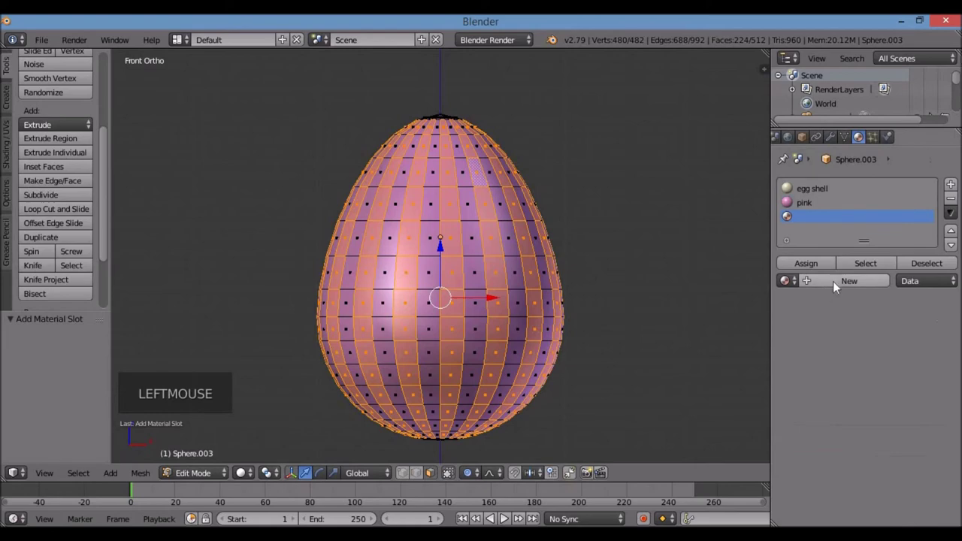
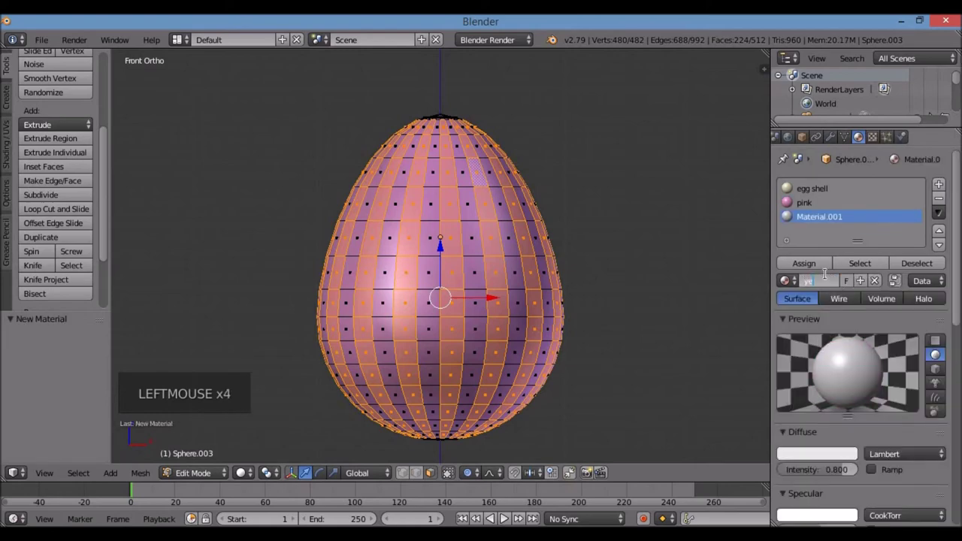
pyautogui.press('l')
pyautogui.click(811, 459)
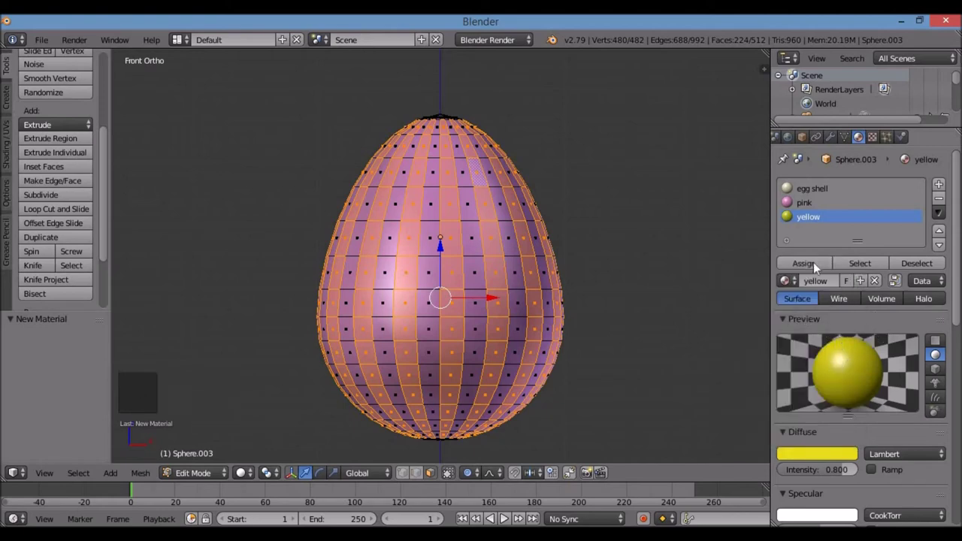
pyautogui.click(776, 284)
# Return to Object Mode to view all five decorated eggs.
pyautogui.scroll(-3)
pyautogui.press('Tab')
pyautogui.scroll(-3)
pyautogui.scroll(-3)
pyautogui.scroll(3)
pyautogui.scroll(-3)
pyautogui.scroll(-3)
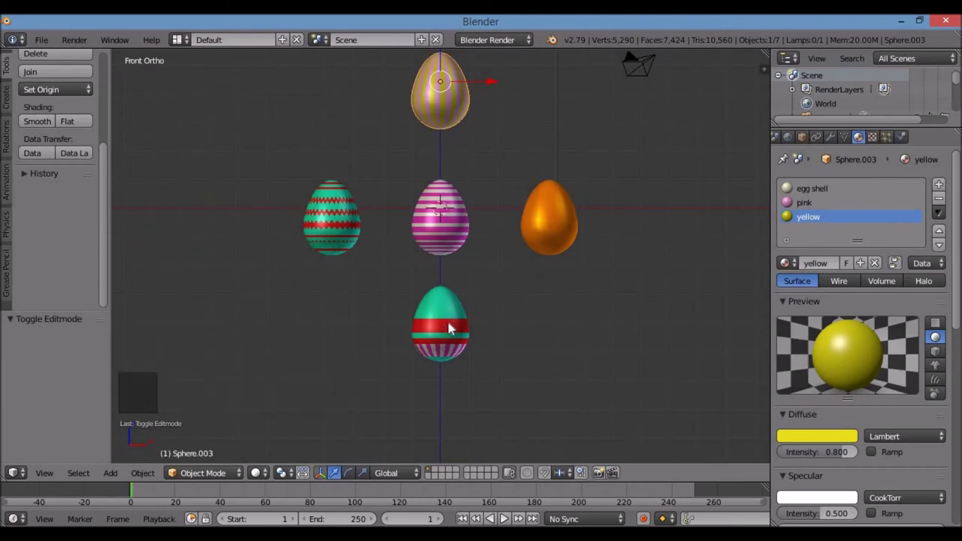
# Select the teal and red banded egg Sphere.004 and enter Edit Mode.
pyautogui.rightClick(455, 326)
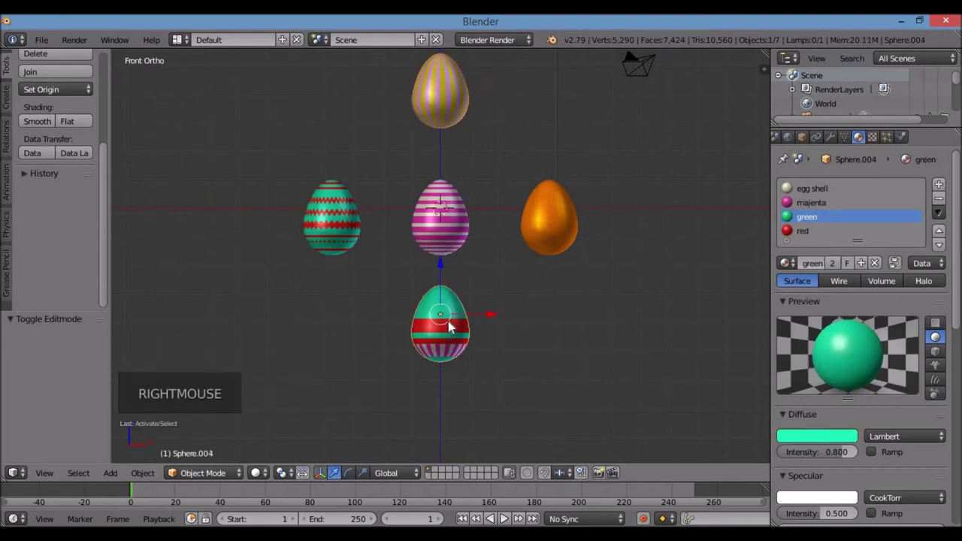
pyautogui.press('Tab')
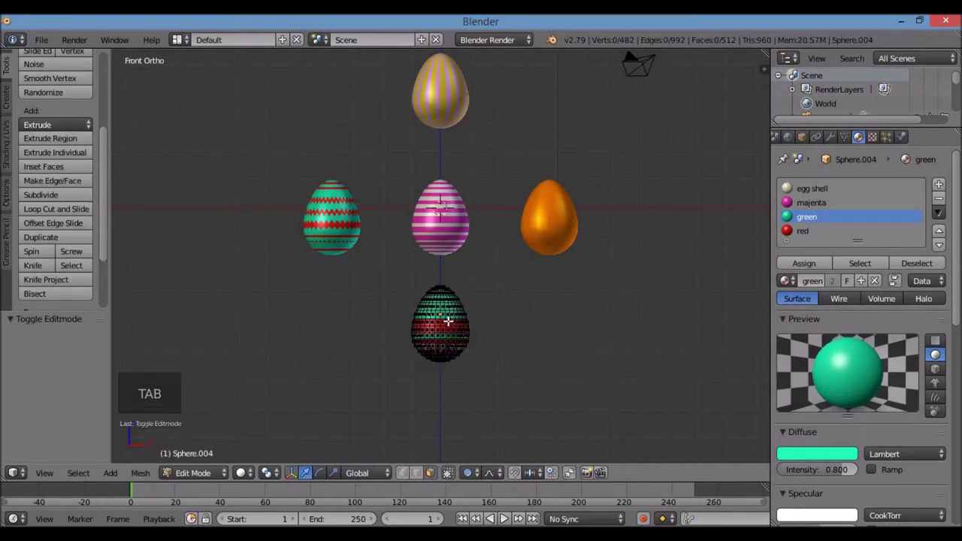
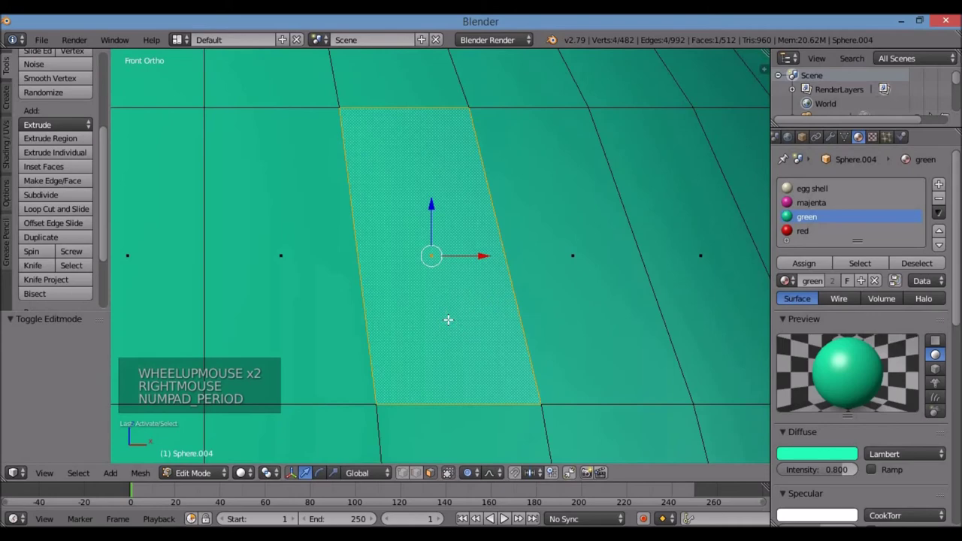
pyautogui.scroll(-3)
pyautogui.scroll(-3)
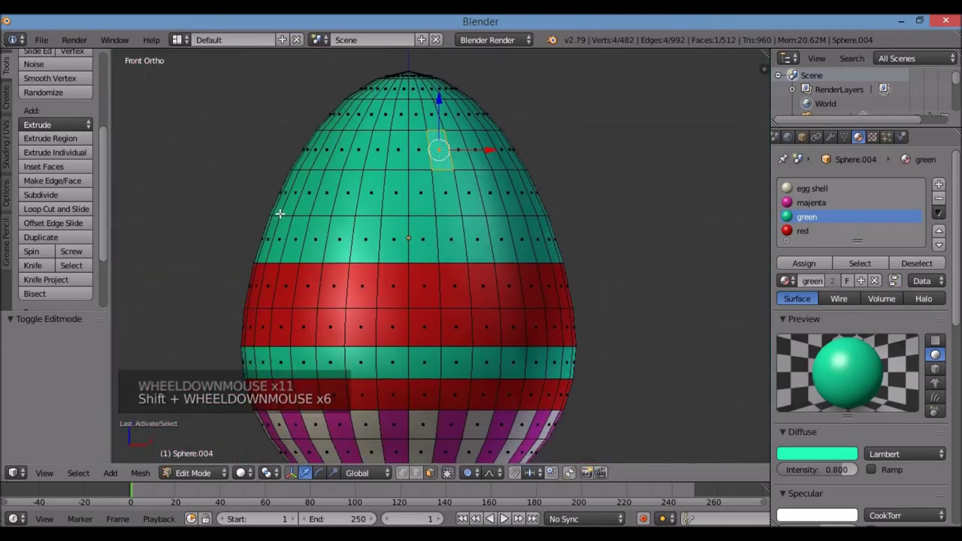
# Box-select the faces of the egg's upper cap through wireframe shading.
pyautogui.press('z')
pyautogui.press('b')
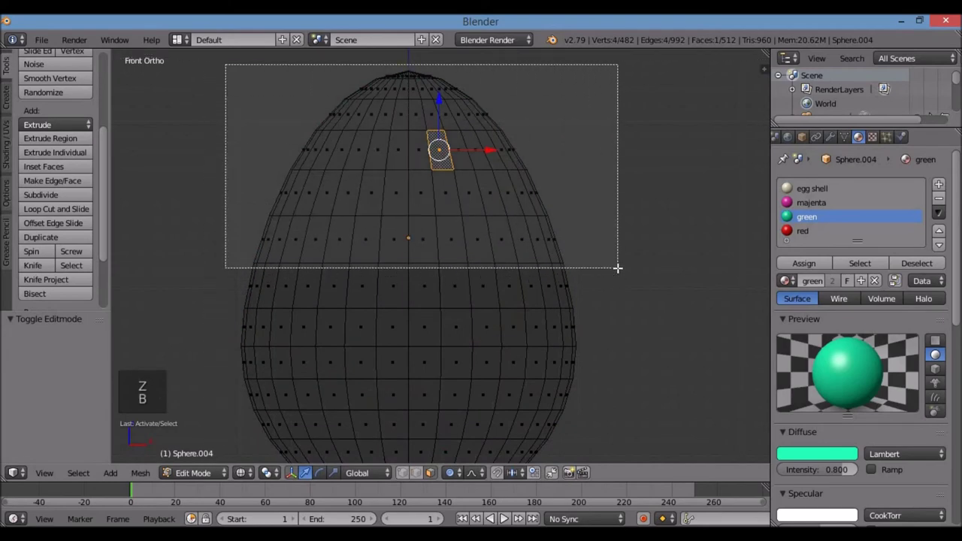
pyautogui.press('z')
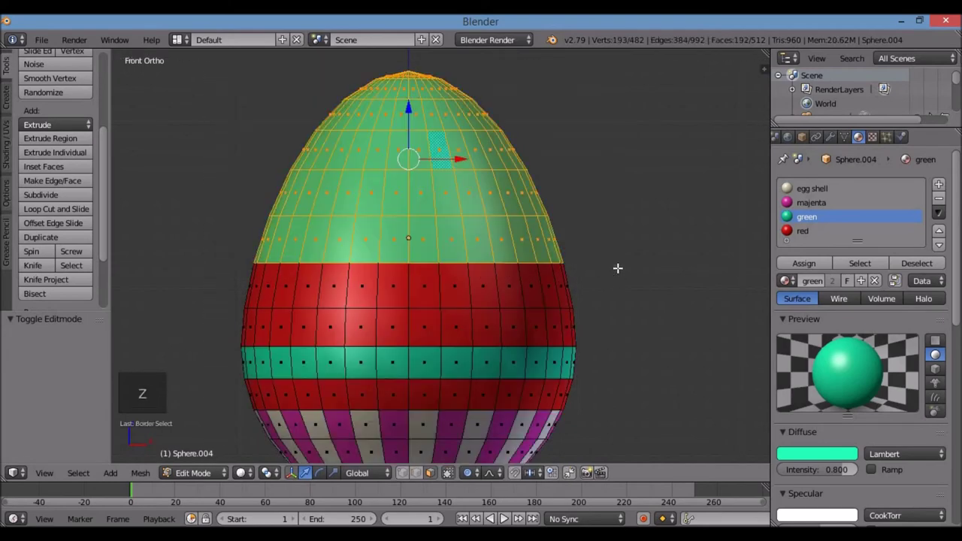
pyautogui.scroll(-3)
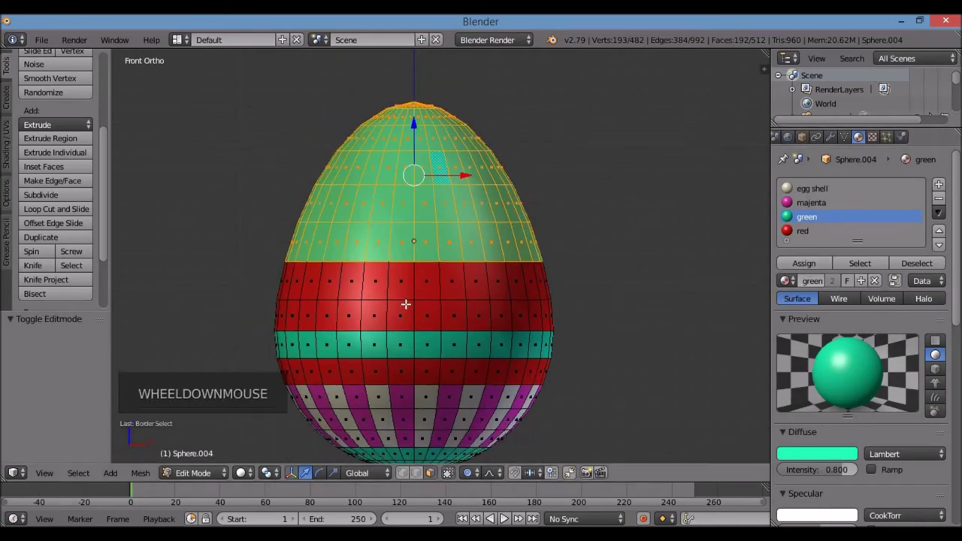
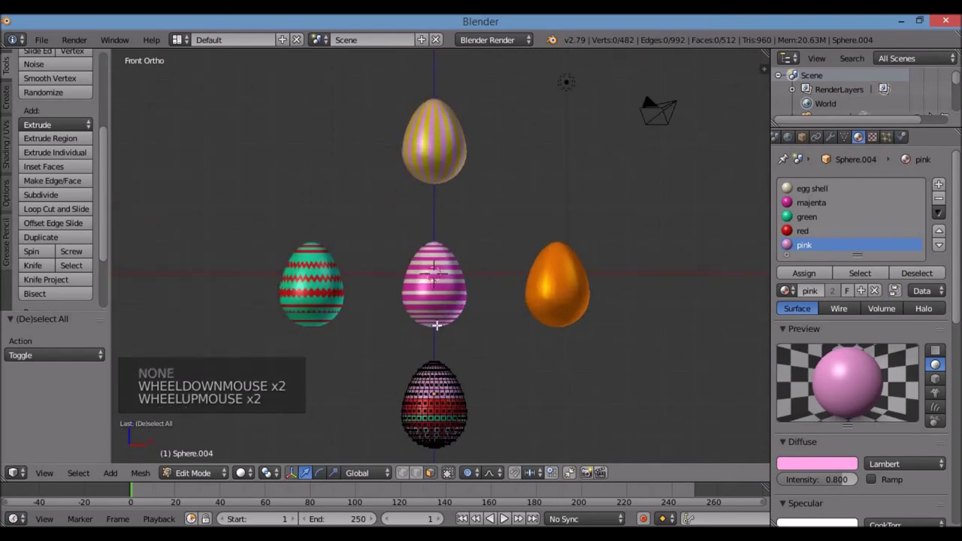
# Move the pink-topped egg beside the orange one and the gold egg to the left end of the row.
pyautogui.press('Tab')
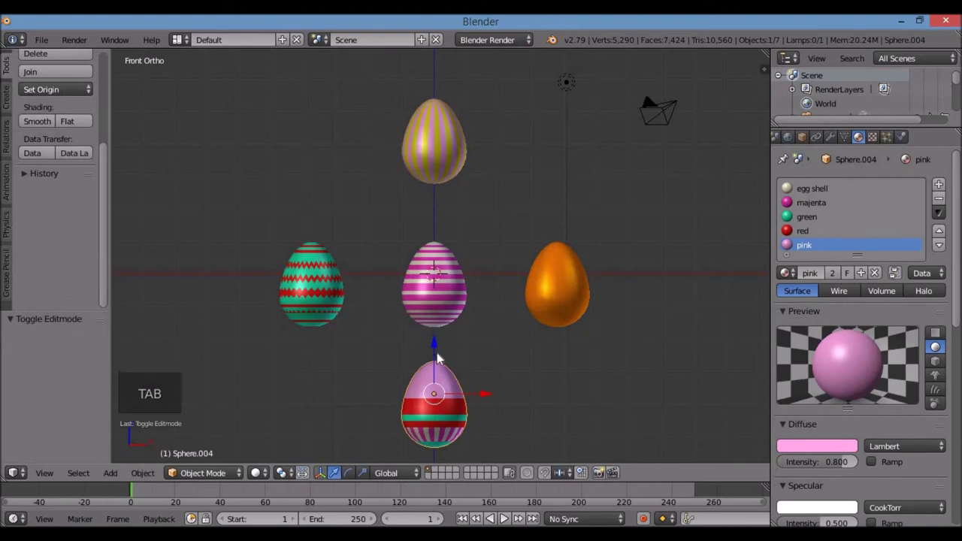
pyautogui.press('g')
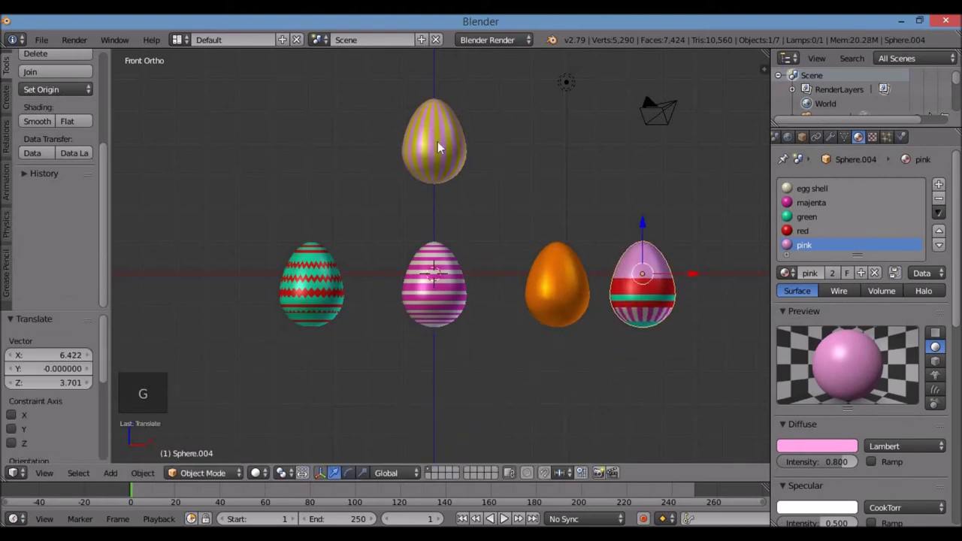
pyautogui.rightClick(437, 143)
pyautogui.press('g')
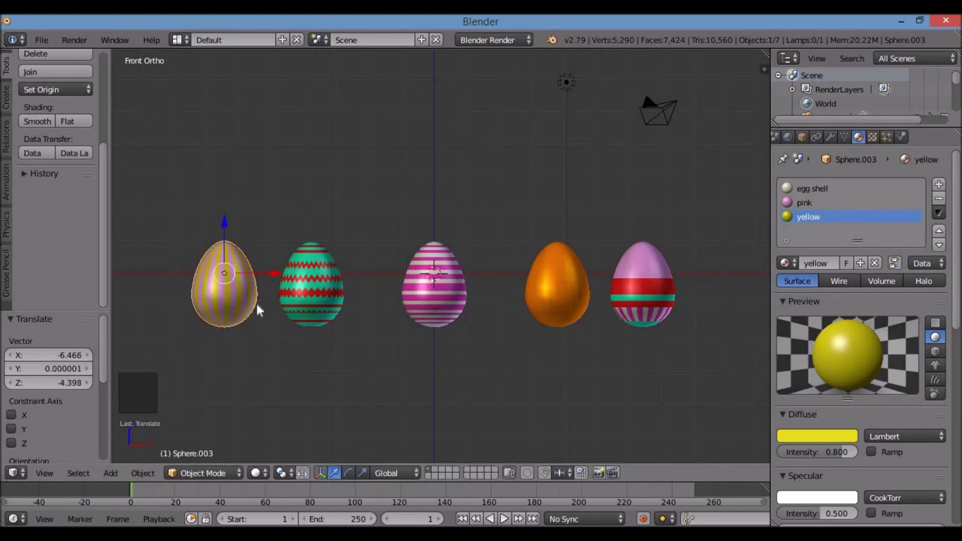
pyautogui.click(440, 349)
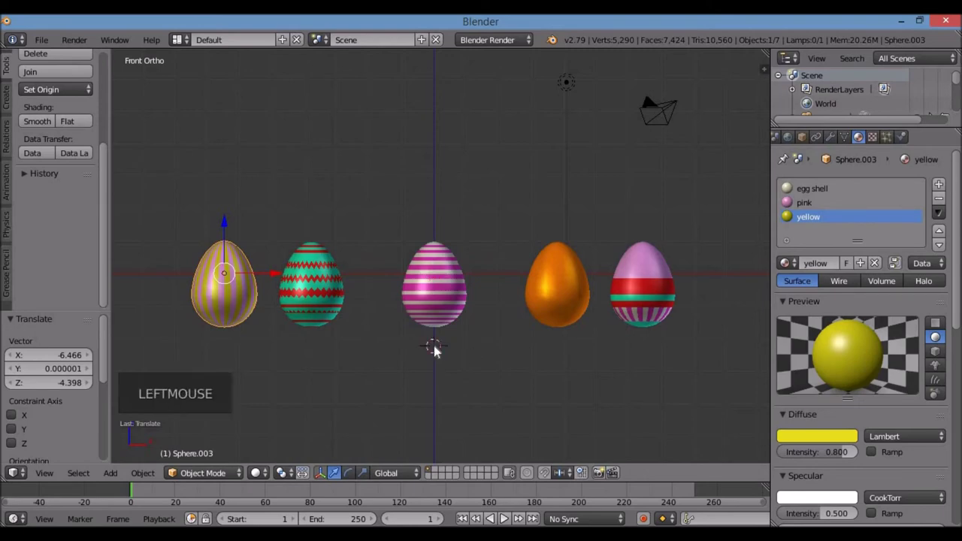
# Add a mesh plane beneath the eggs and scale it up well beyond them.
pyautogui.press('shift+a')
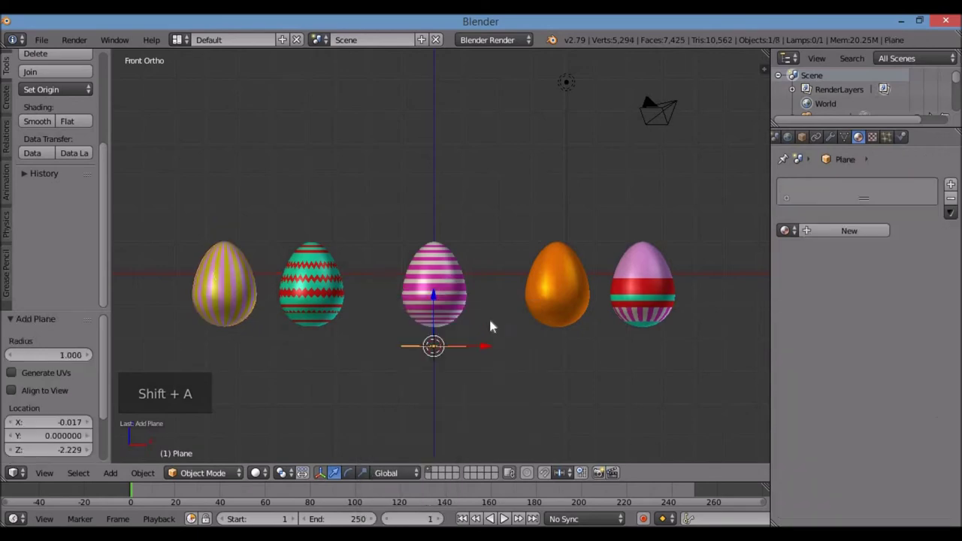
pyautogui.press('KP_7')
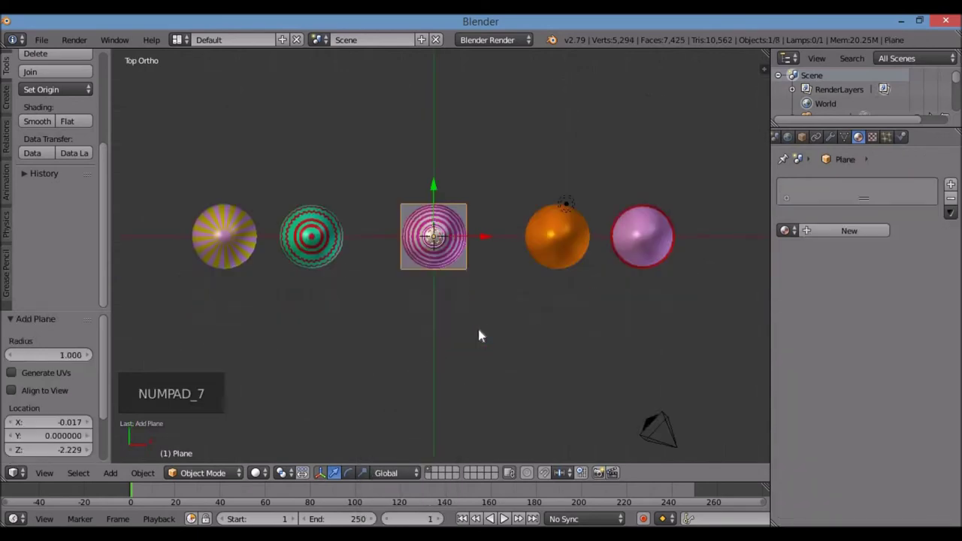
pyautogui.scroll(-3)
pyautogui.press('s')
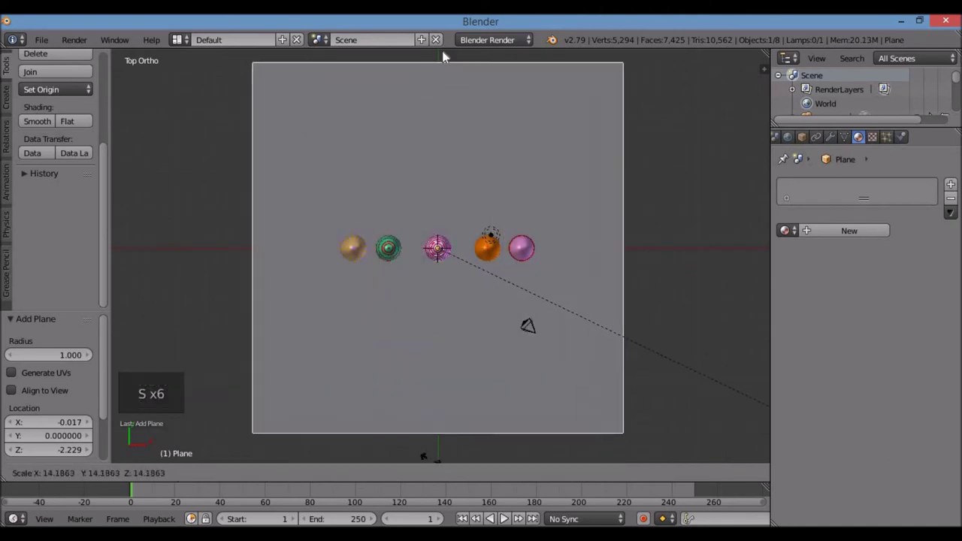
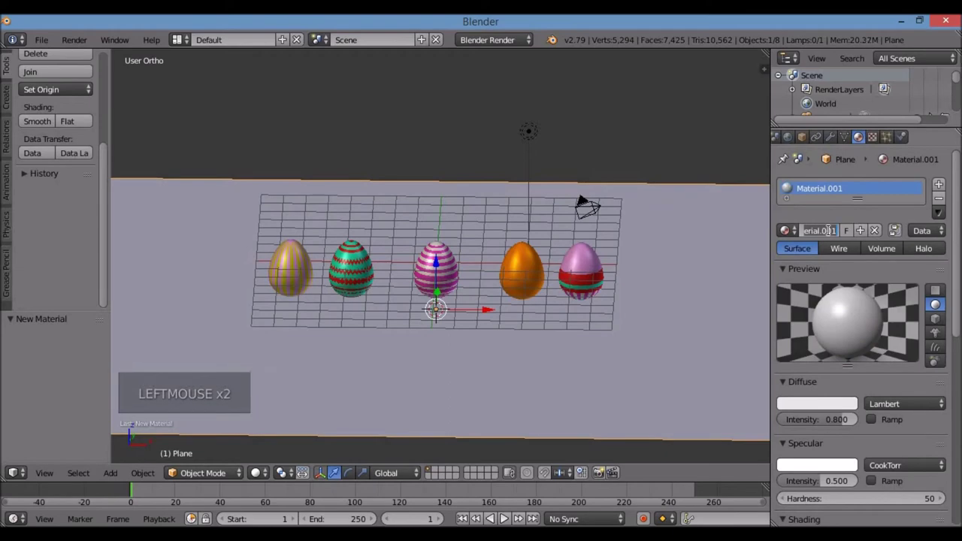
# Give the plane a new bright green material named grass.
pyautogui.press('s')
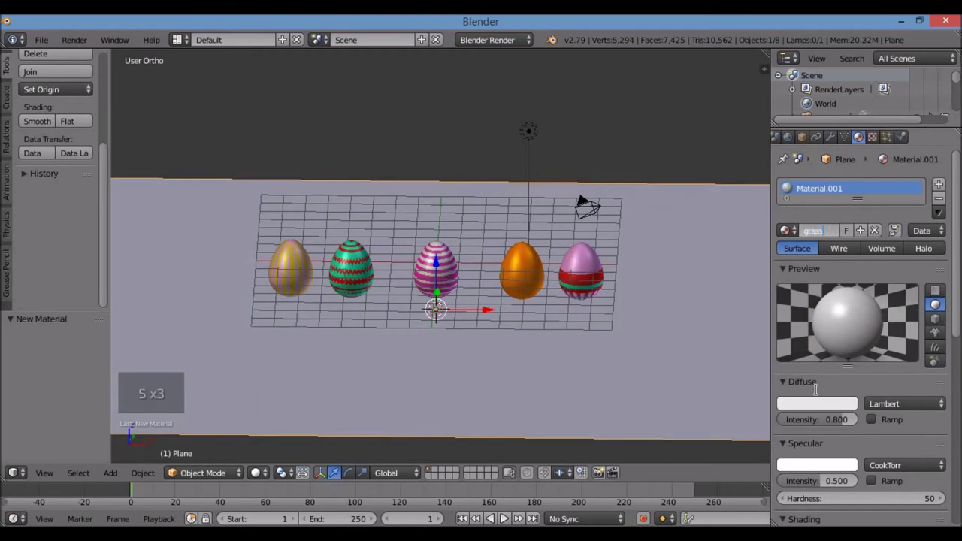
pyautogui.click(817, 408)
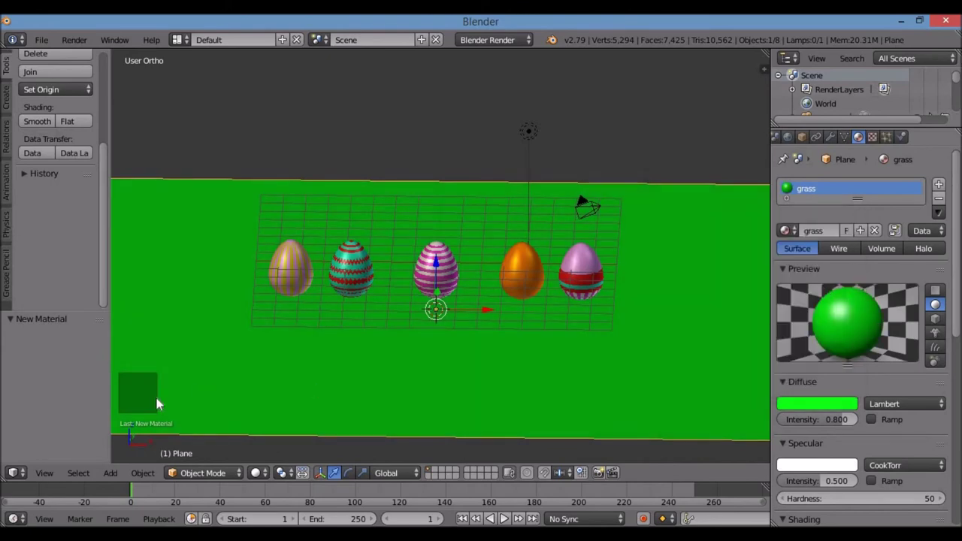
pyautogui.scroll(-3)
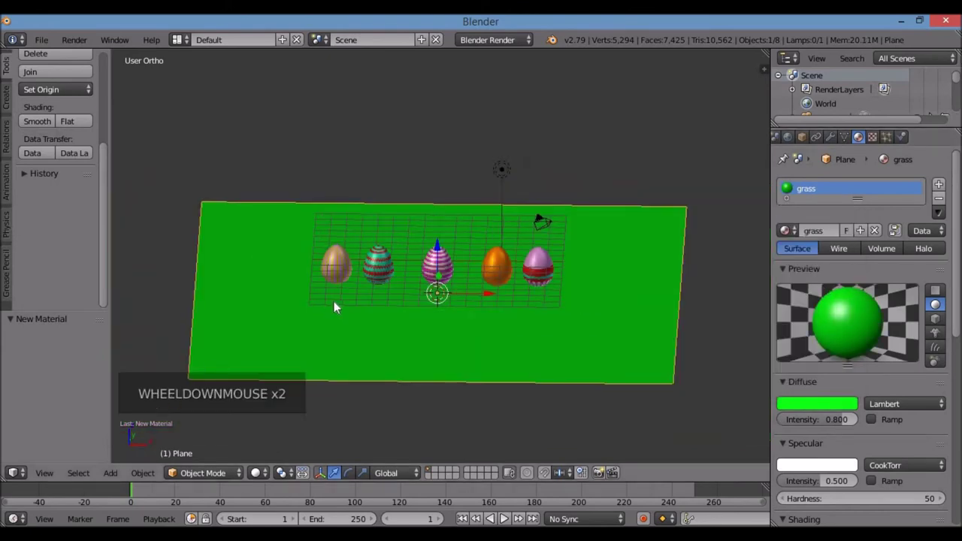
pyautogui.press('Tab')
pyautogui.press('KP_1')
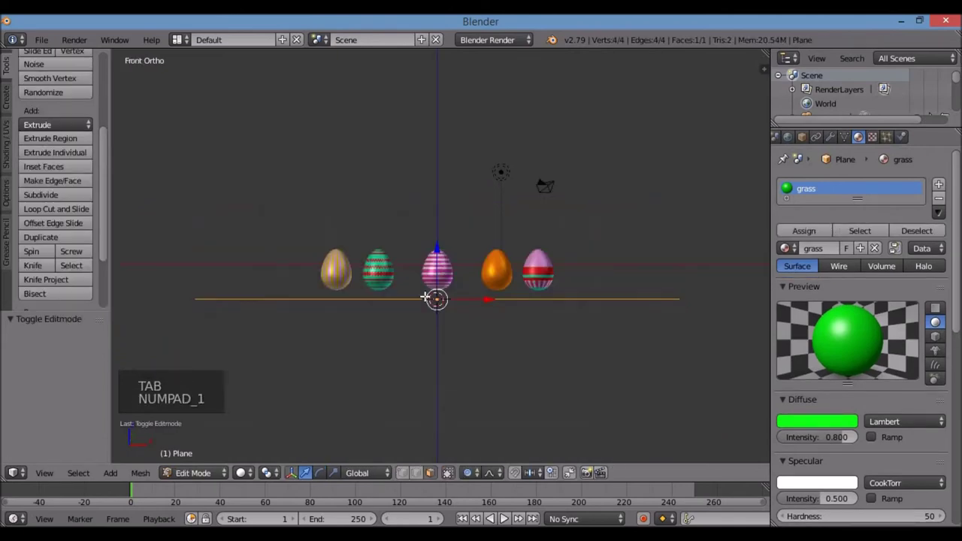
# Subdivide the grass plane once and view it from above.
pyautogui.press('KP_8')
pyautogui.press('KP_8')
pyautogui.scroll(3)
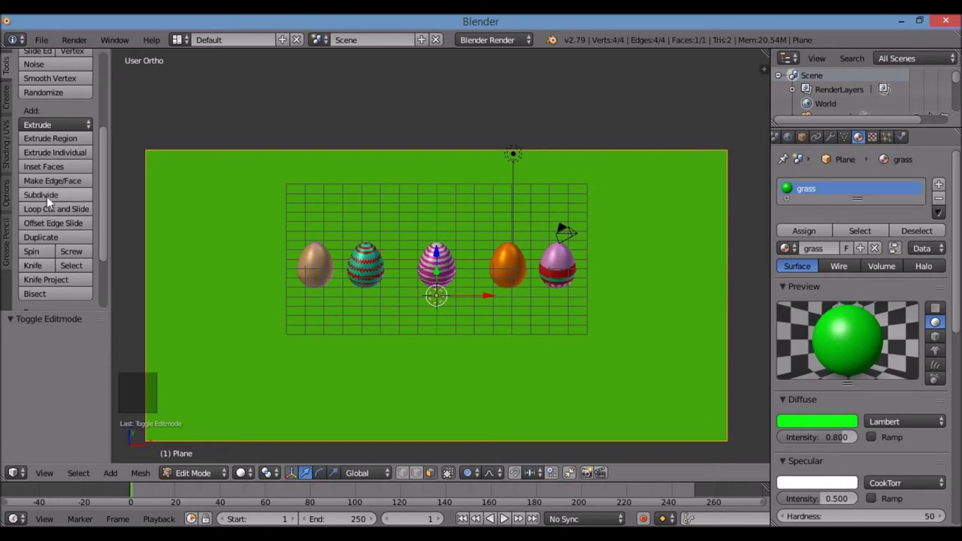
pyautogui.click(47, 198)
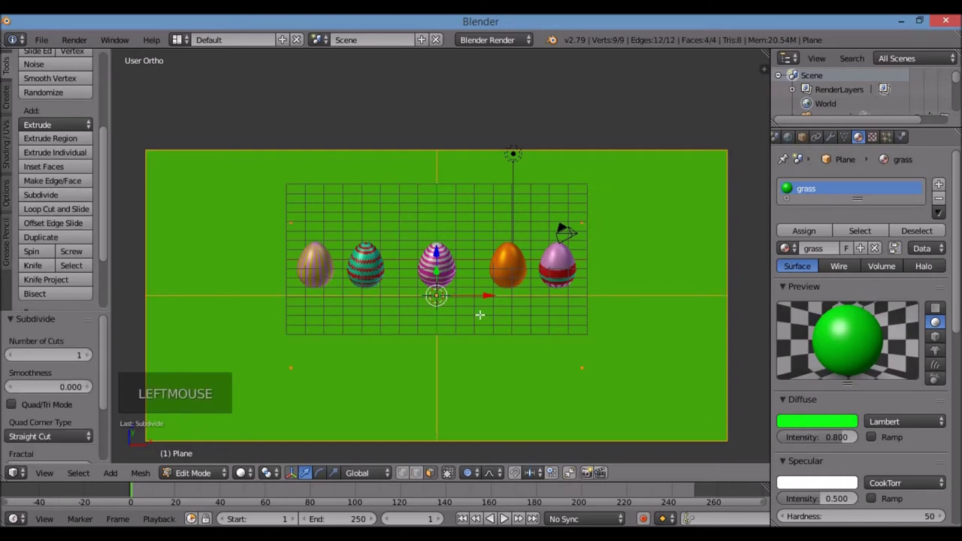
pyautogui.press('KP_7')
pyautogui.scroll(-3)
pyautogui.scroll(-3)
pyautogui.scroll(-3)
# Subdivide the plane repeatedly into a dense grid of about 4,096 faces.
pyautogui.click(59, 203)
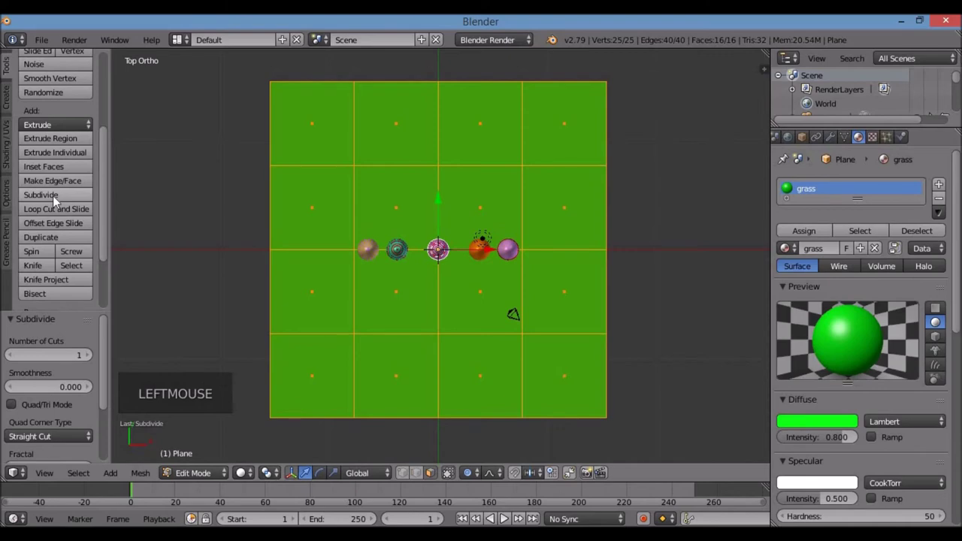
pyautogui.click(59, 201)
pyautogui.click(58, 201)
pyautogui.click(59, 201)
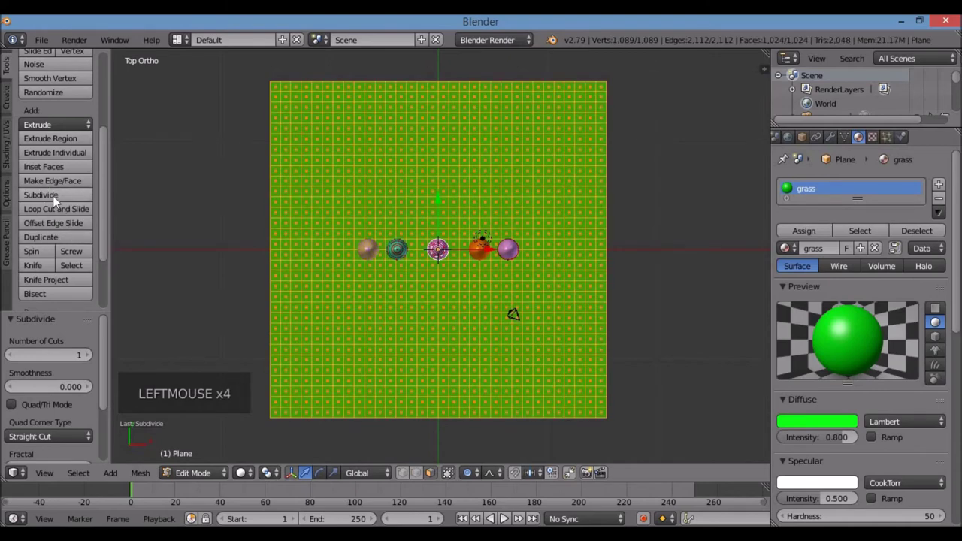
pyautogui.click(411, 480)
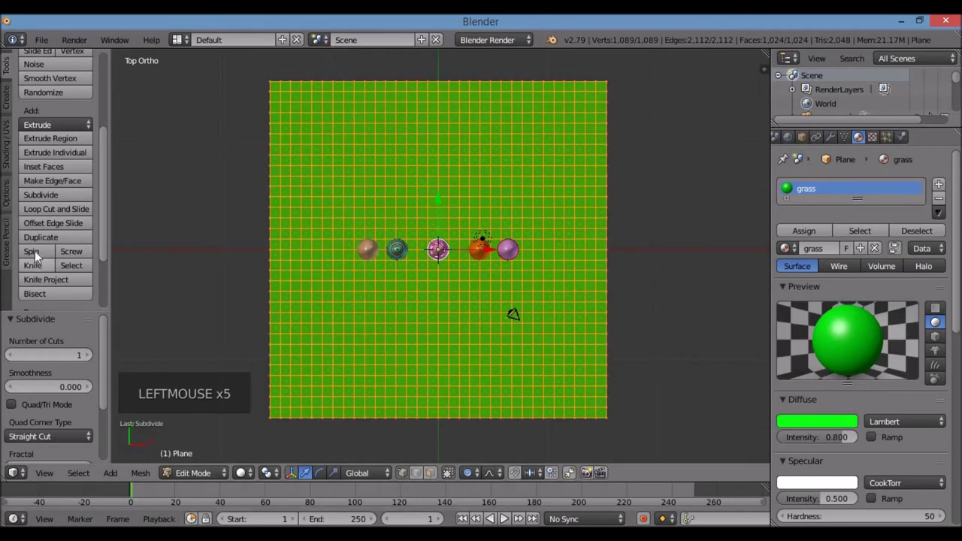
pyautogui.click(46, 197)
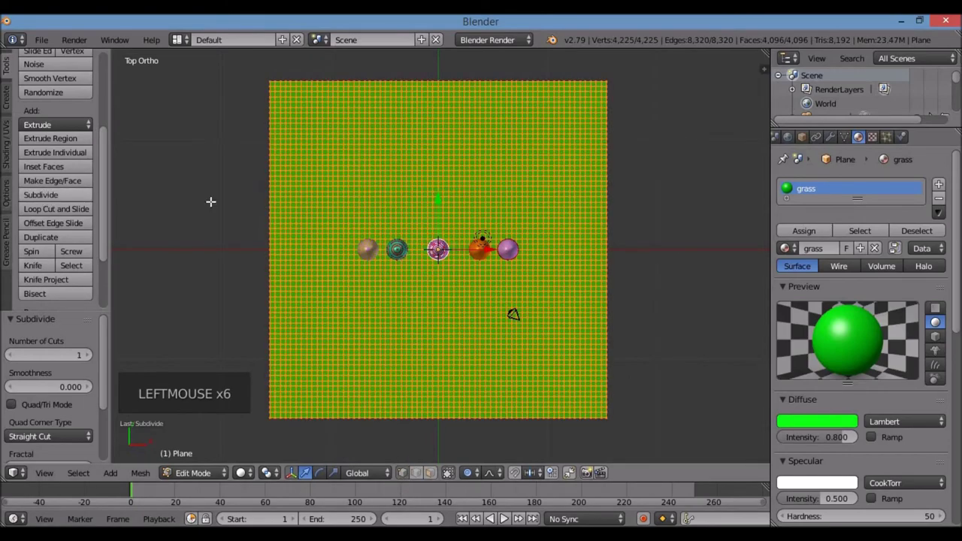
# Select a few scattered grass vertices and set proportional editing to Random falloff in front view.
pyautogui.press('a')
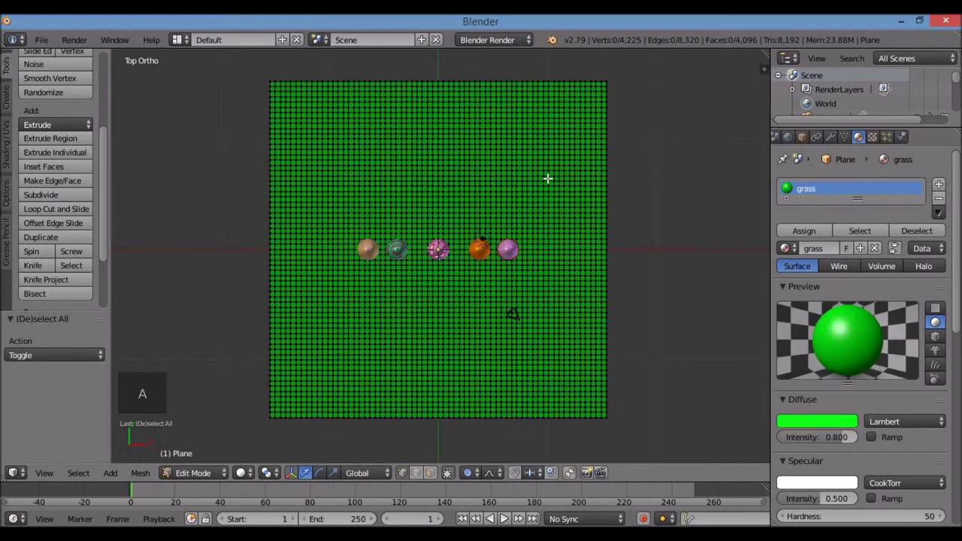
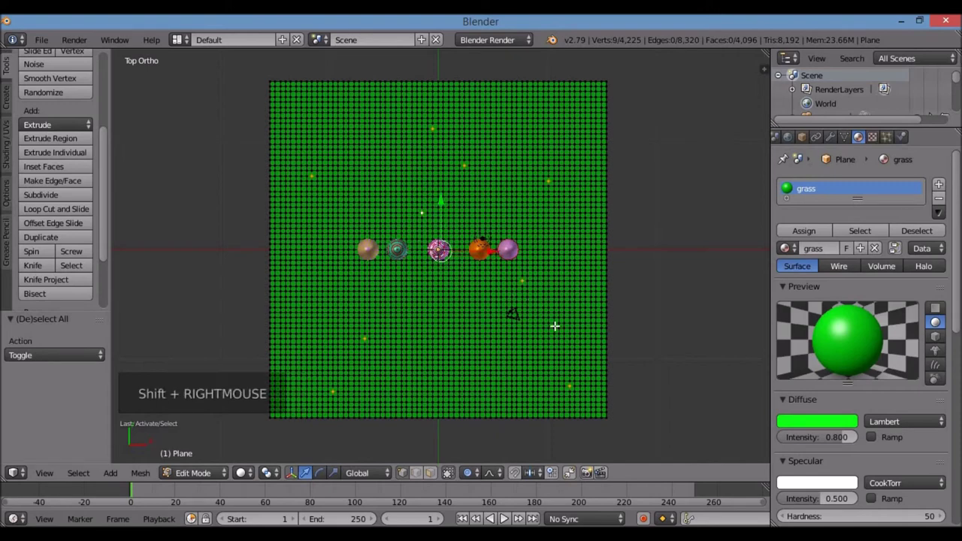
pyautogui.press('KP_1')
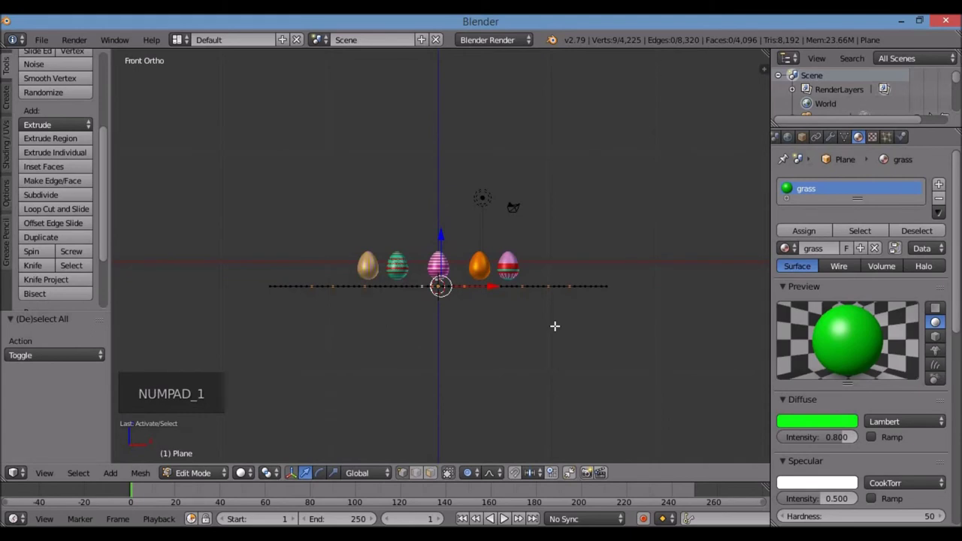
pyautogui.scroll(3)
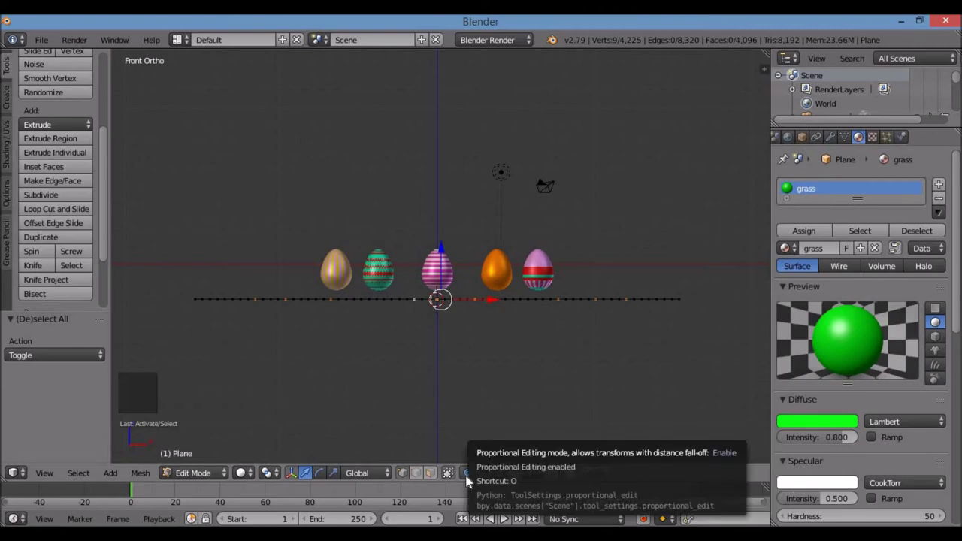
pyautogui.click(494, 478)
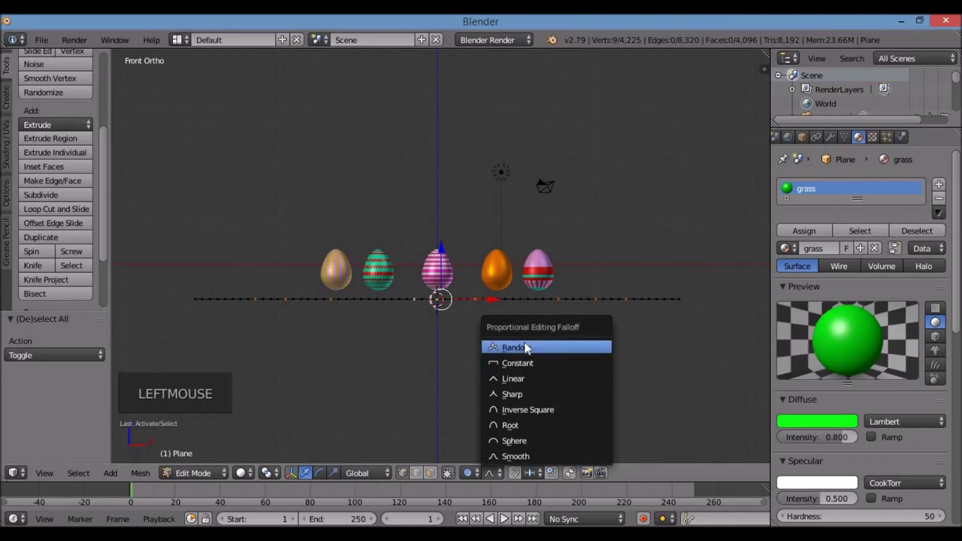
# Raise the selected vertices into bumpy hilly terrain and return to Object Mode.
pyautogui.press('g')
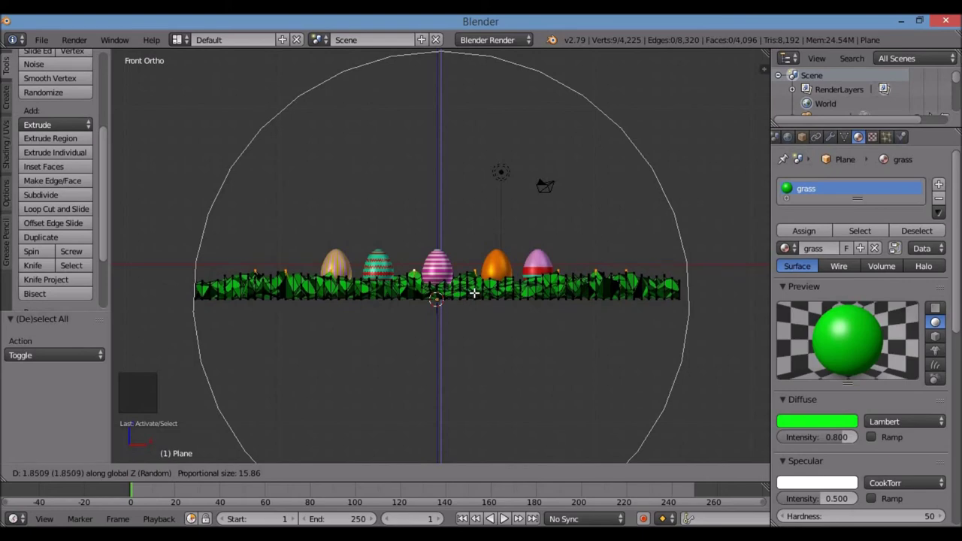
pyautogui.middleClick(467, 321)
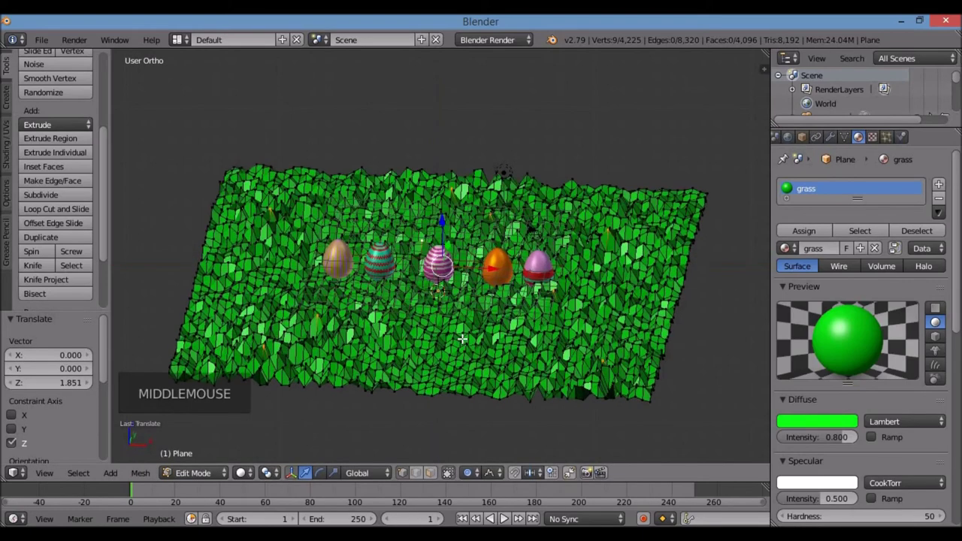
pyautogui.scroll(3)
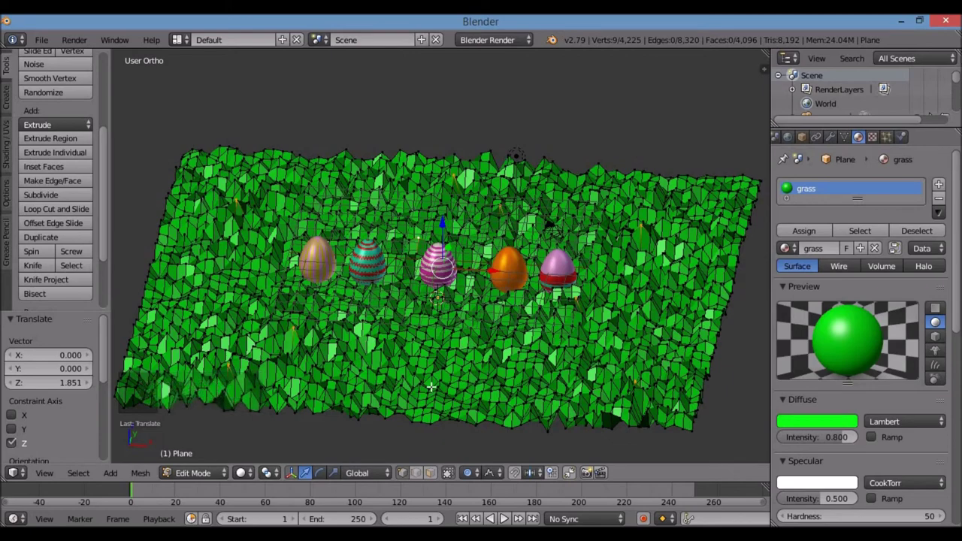
pyautogui.press('Tab')
# Orbit around the scene to inspect the jagged green terrain surrounding the eggs.
pyautogui.middleClick(433, 388)
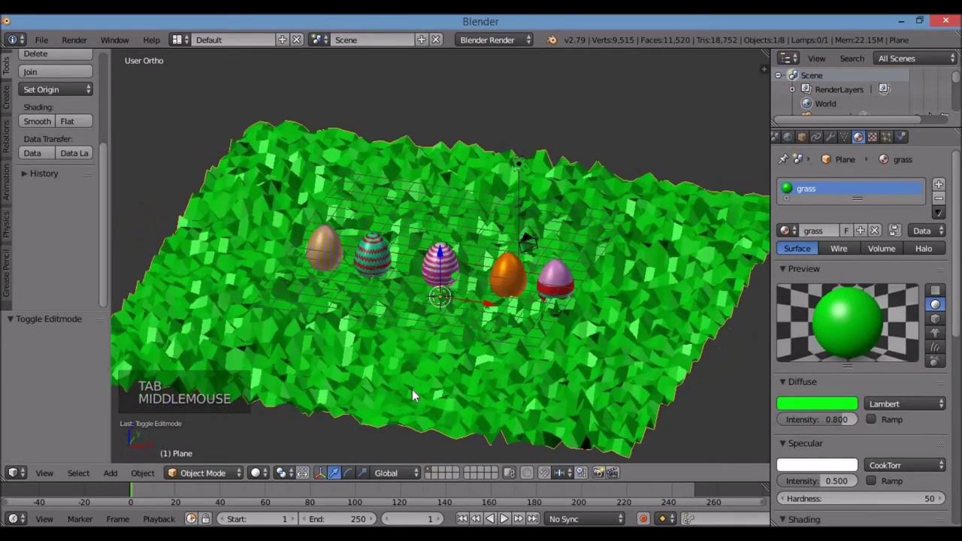
pyautogui.scroll(3)
pyautogui.middleClick(468, 346)
pyautogui.scroll(-3)
pyautogui.middleClick(495, 329)
pyautogui.scroll(3)
pyautogui.middleClick(491, 326)
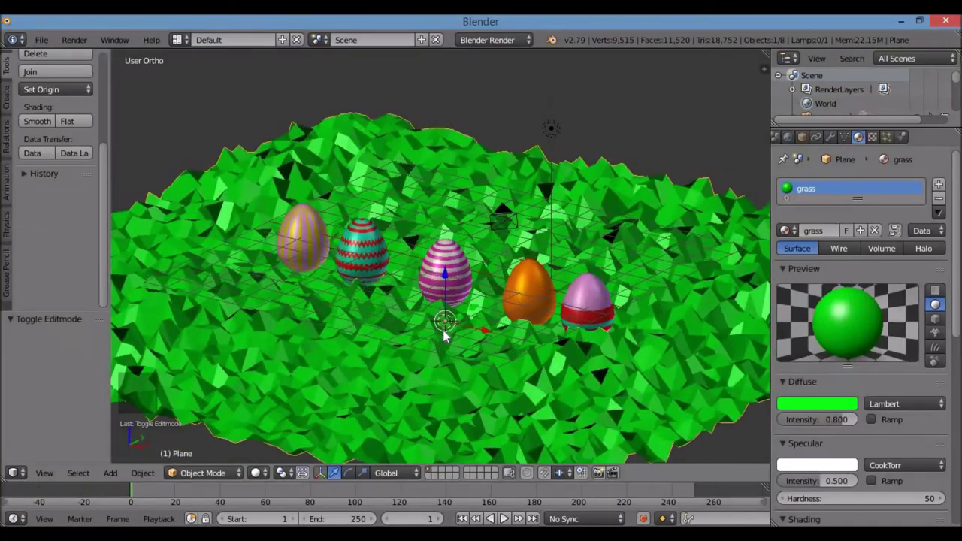
pyautogui.scroll(-3)
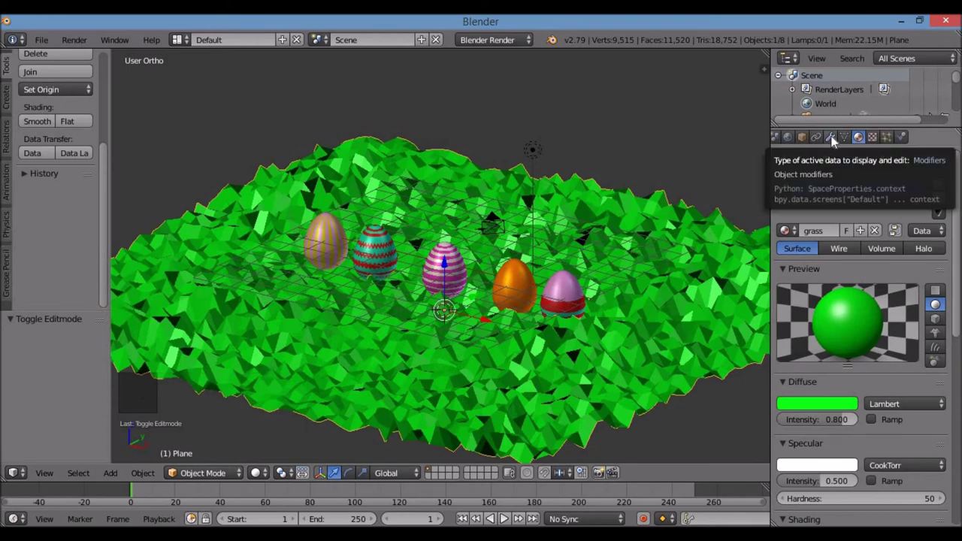
# Show the grass plane's modifier settings and bring up the Add Modifier list for Decimate.
pyautogui.click(837, 139)
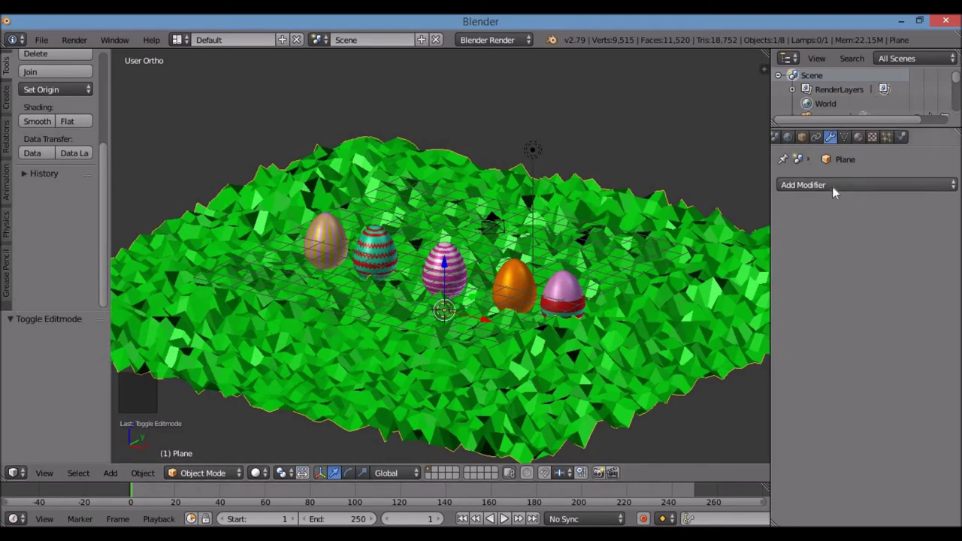
pyautogui.click(839, 189)
pyautogui.click(839, 189)
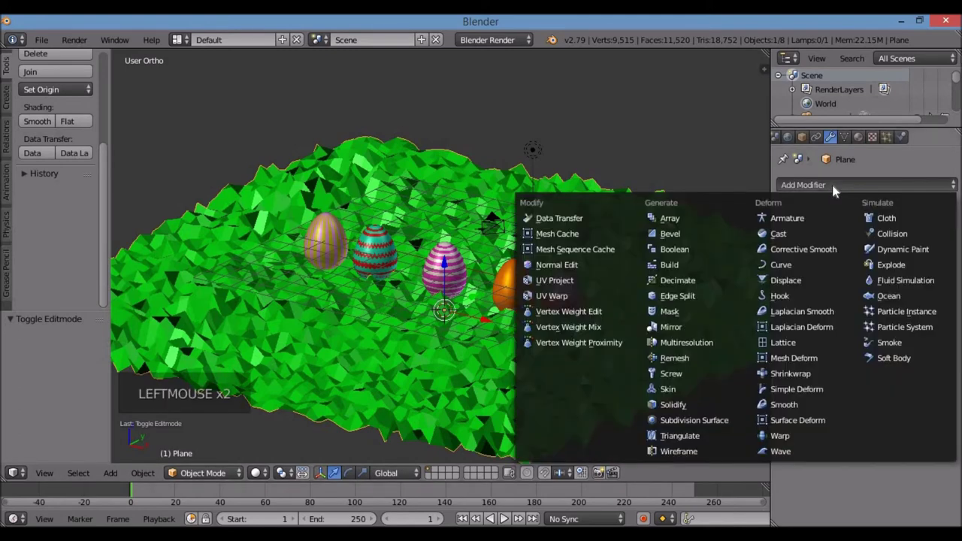
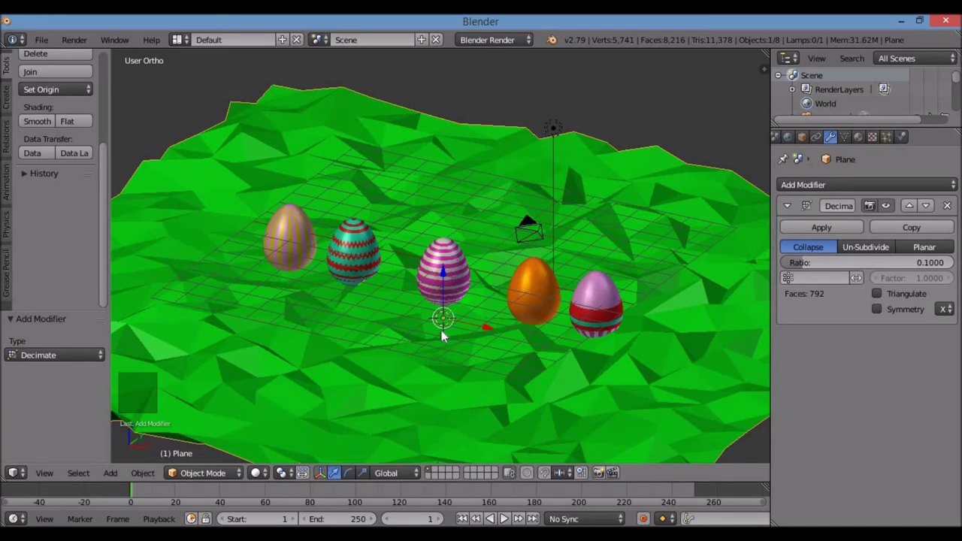
# Move the pink egg with red bands in beside the other eggs, checking through the camera.
pyautogui.press('KP_0')
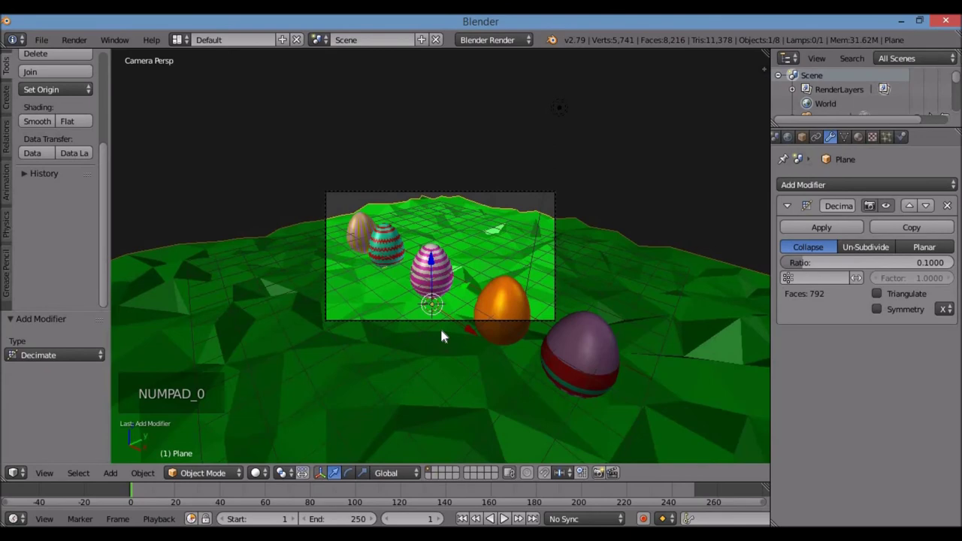
pyautogui.scroll(3)
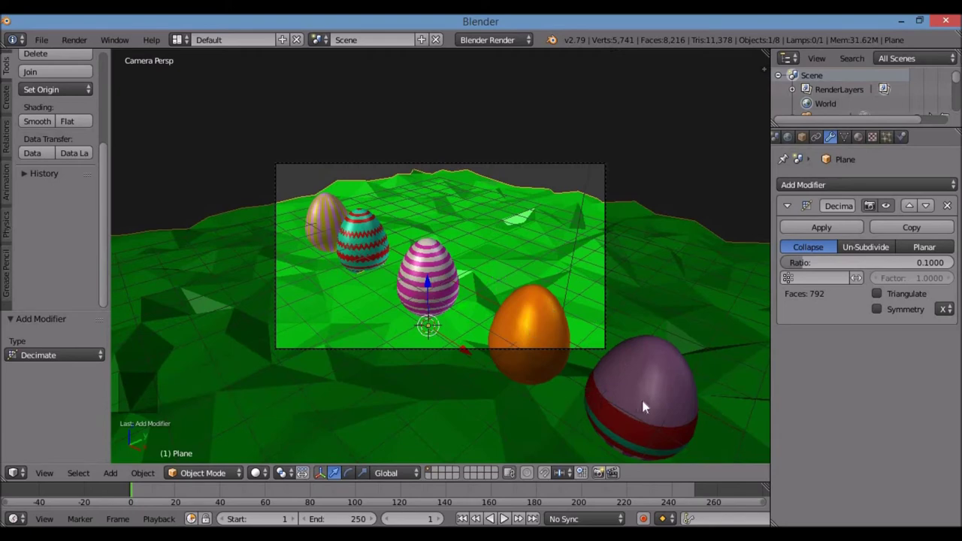
pyautogui.rightClick(644, 404)
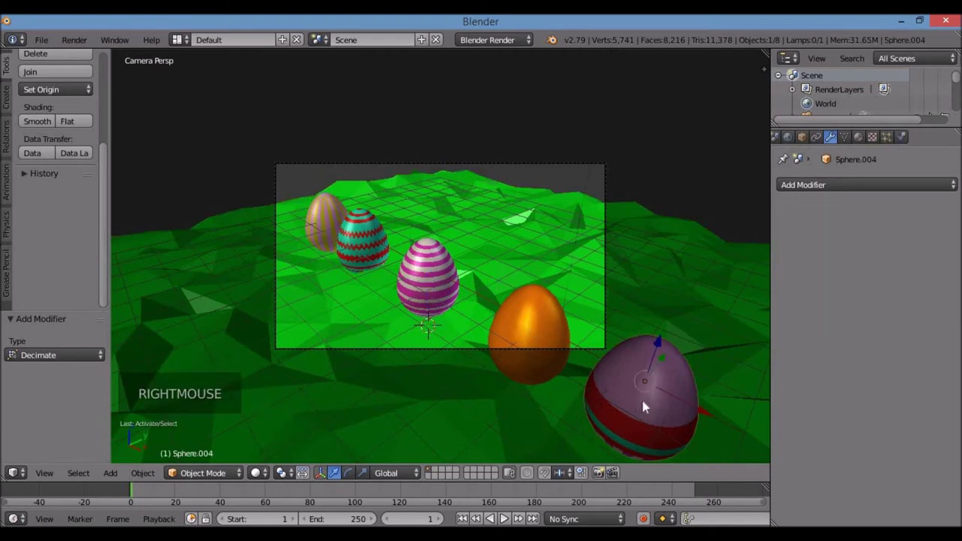
pyautogui.press('g')
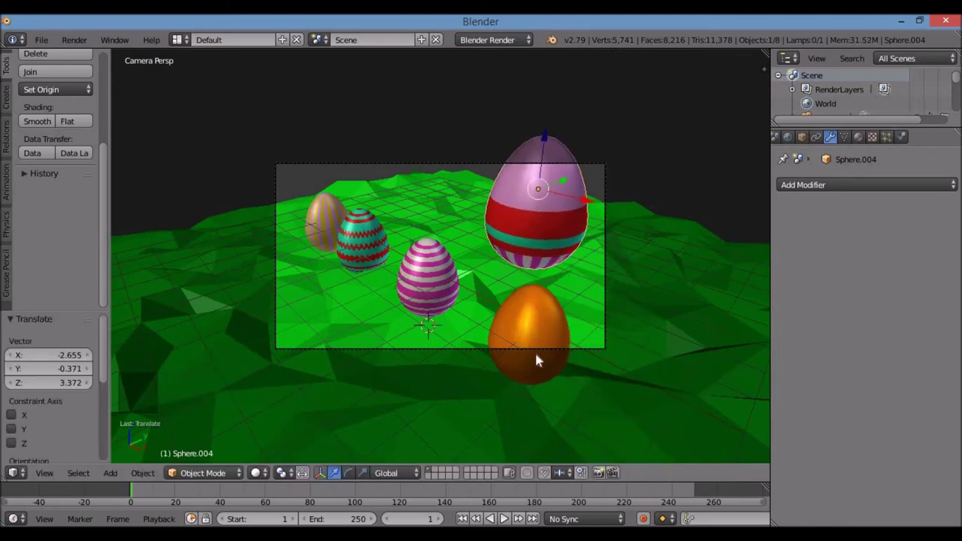
pyautogui.press('KP_1')
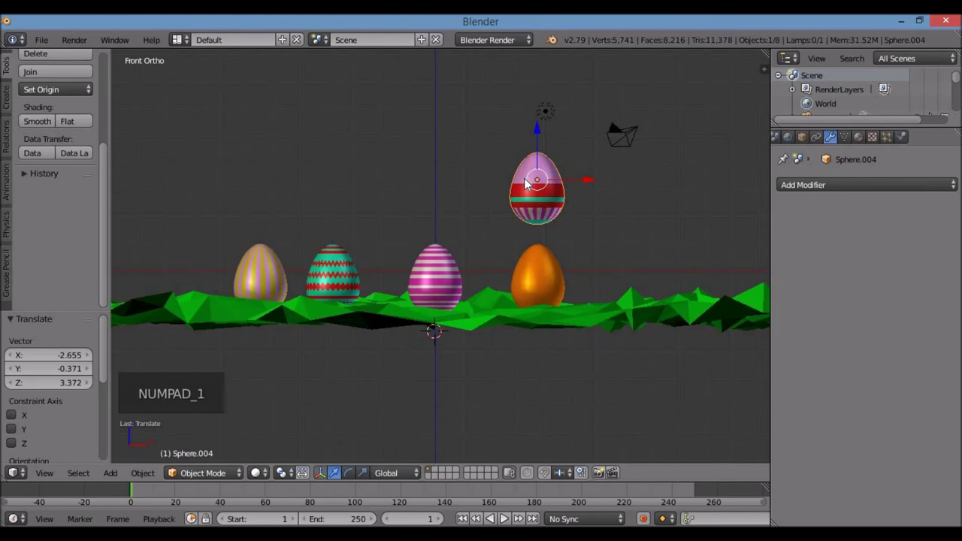
pyautogui.press('g')
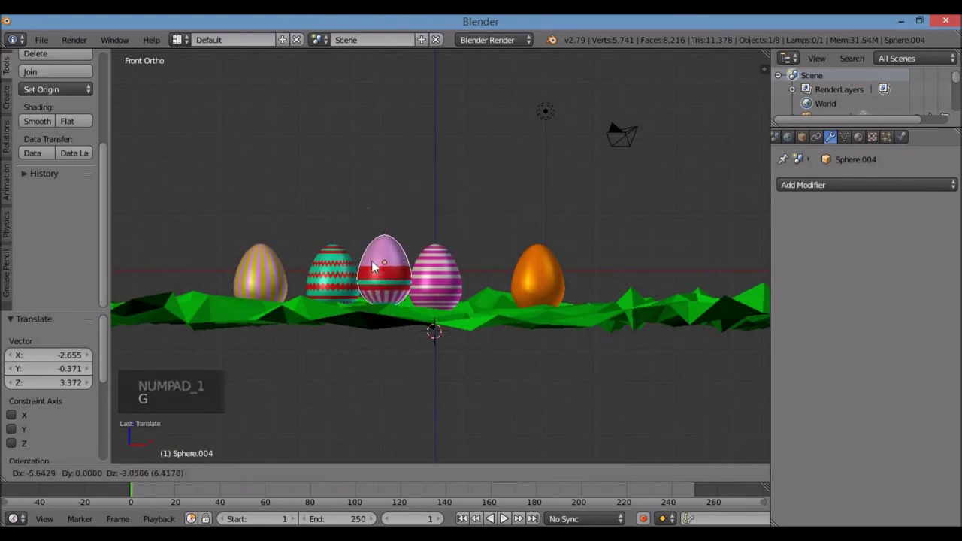
pyautogui.press('KP_7')
pyautogui.press('g')
pyautogui.press('KP_1')
pyautogui.press('KP_0')
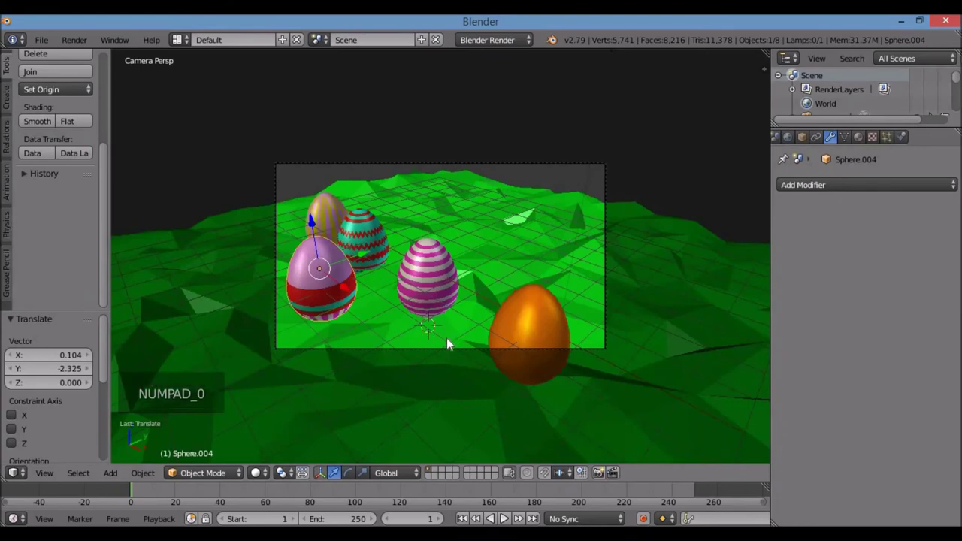
# Tilt the pink banded egg sideways and sink it partly into the grass.
pyautogui.press('KP_7')
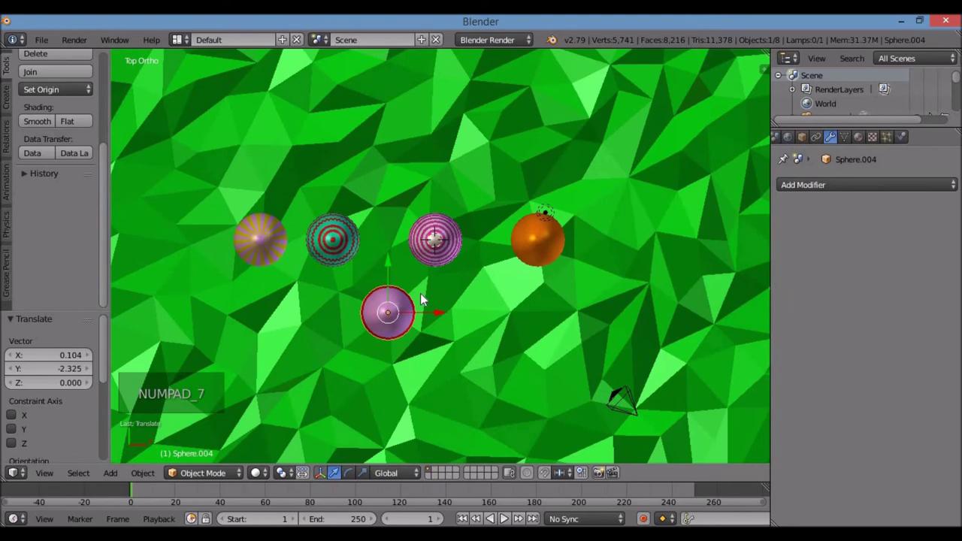
pyautogui.press('KP_1')
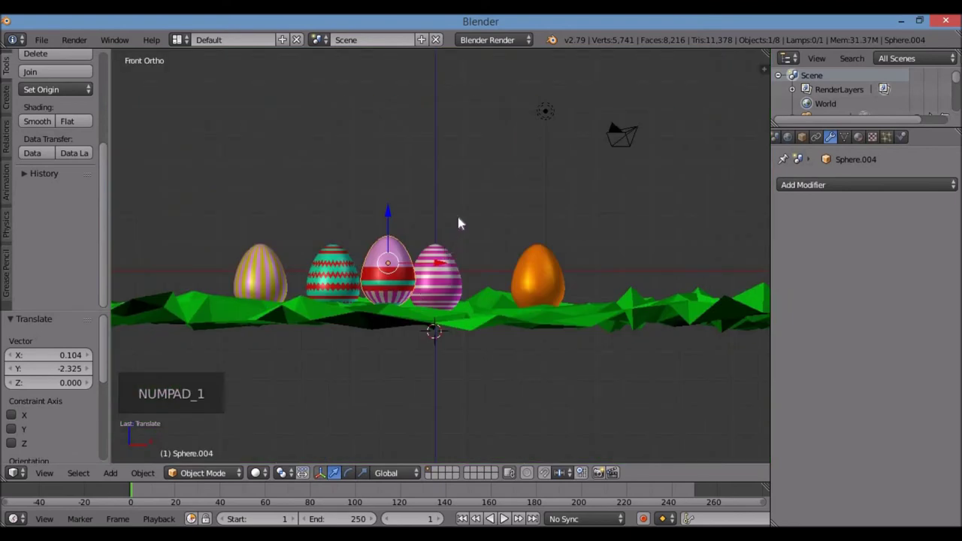
pyautogui.press('r')
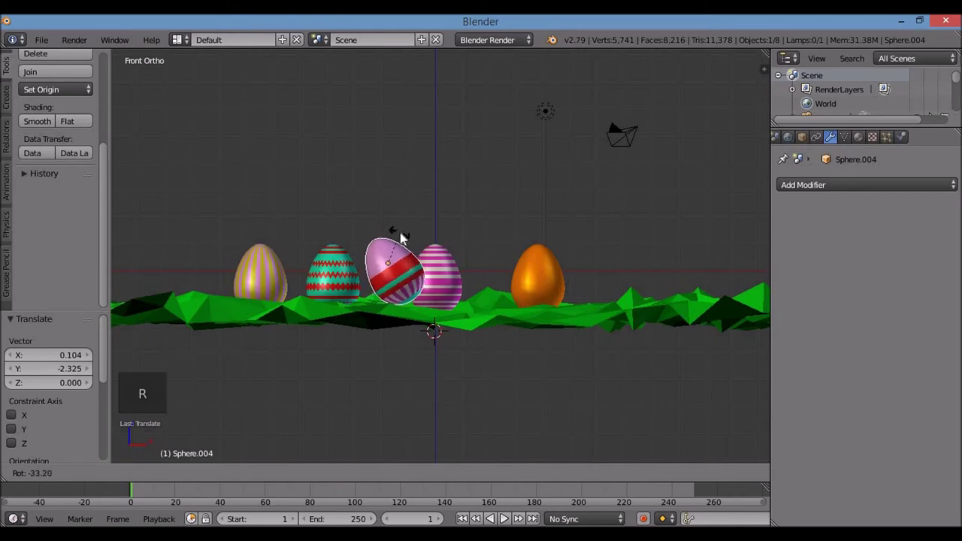
pyautogui.press('g')
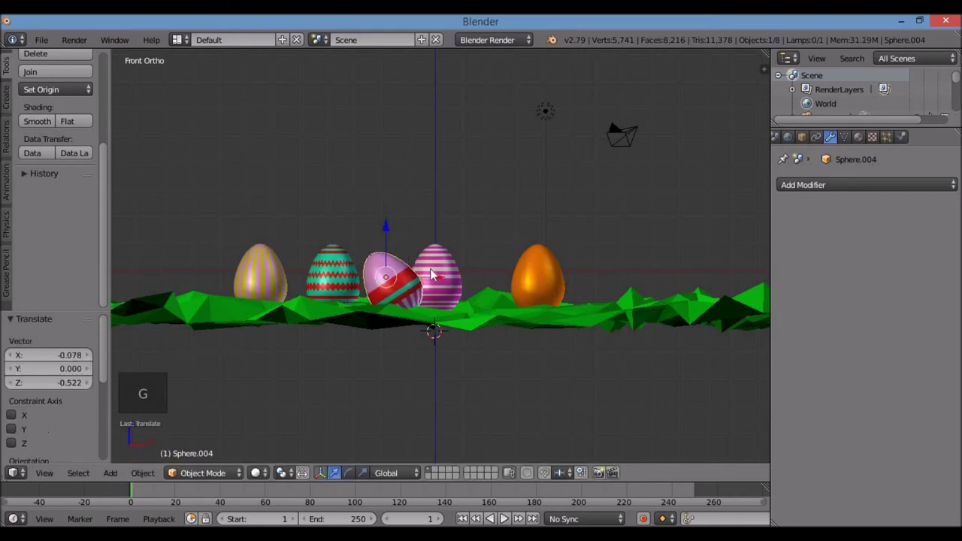
# Tilt the pink-and-white striped egg and lower the orange egg into the grass.
pyautogui.rightClick(438, 270)
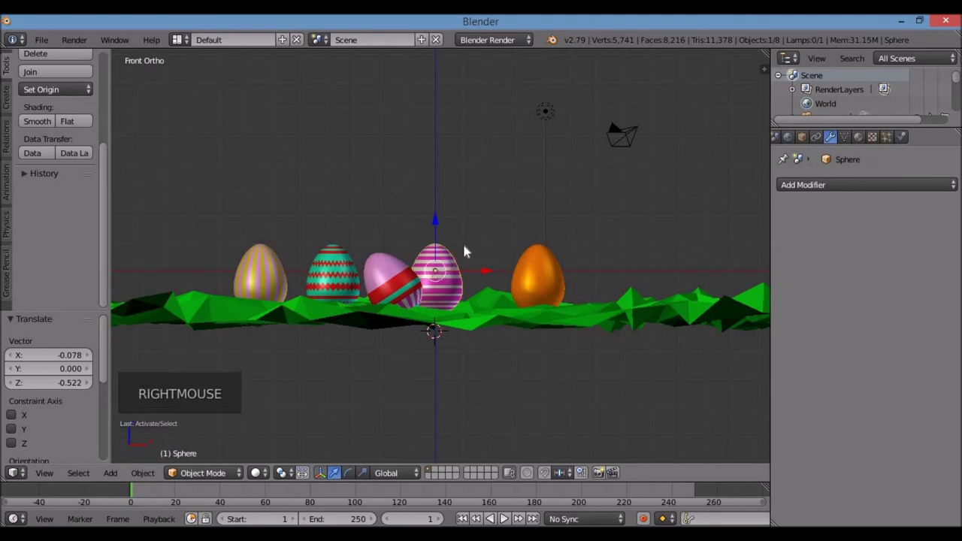
pyautogui.press('r')
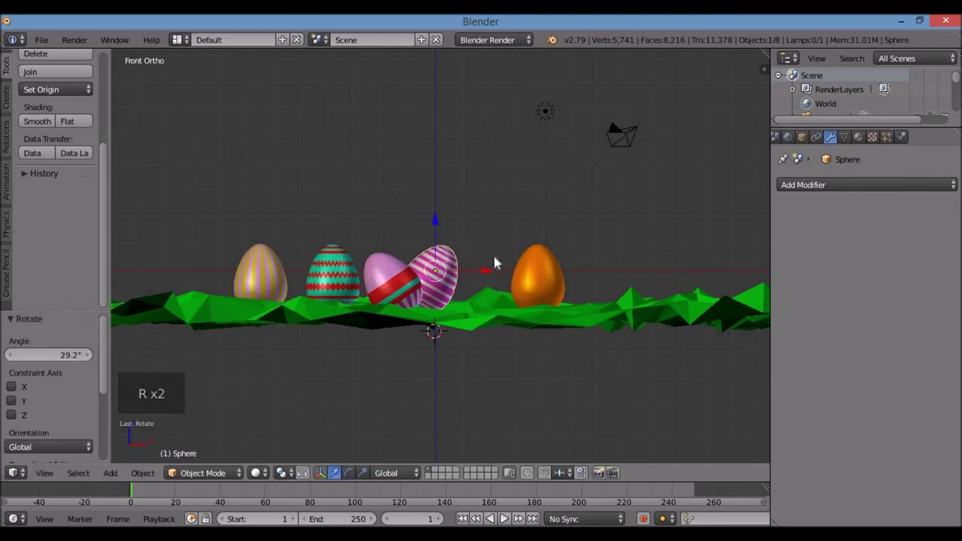
pyautogui.rightClick(540, 291)
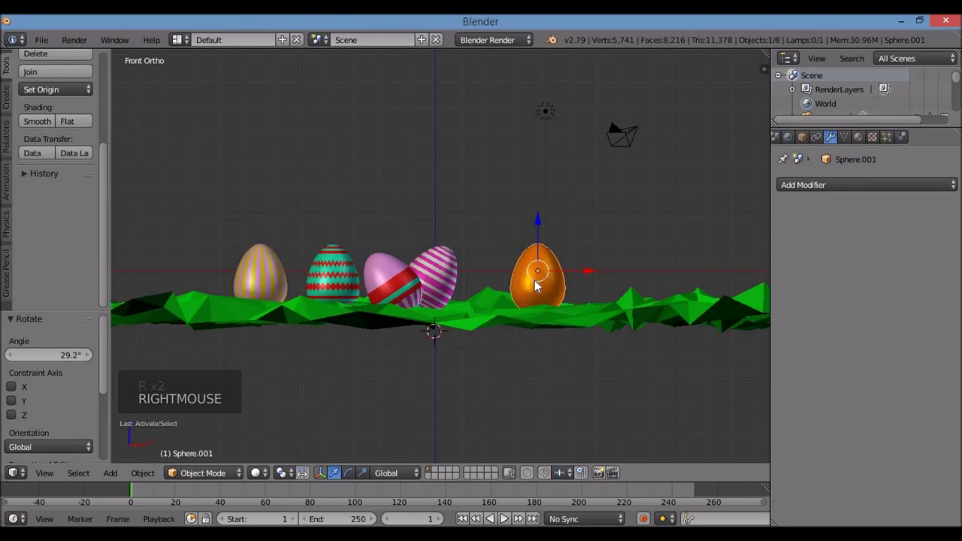
pyautogui.press('KP_3')
pyautogui.press('r')
pyautogui.press('g')
pyautogui.press('KP_1')
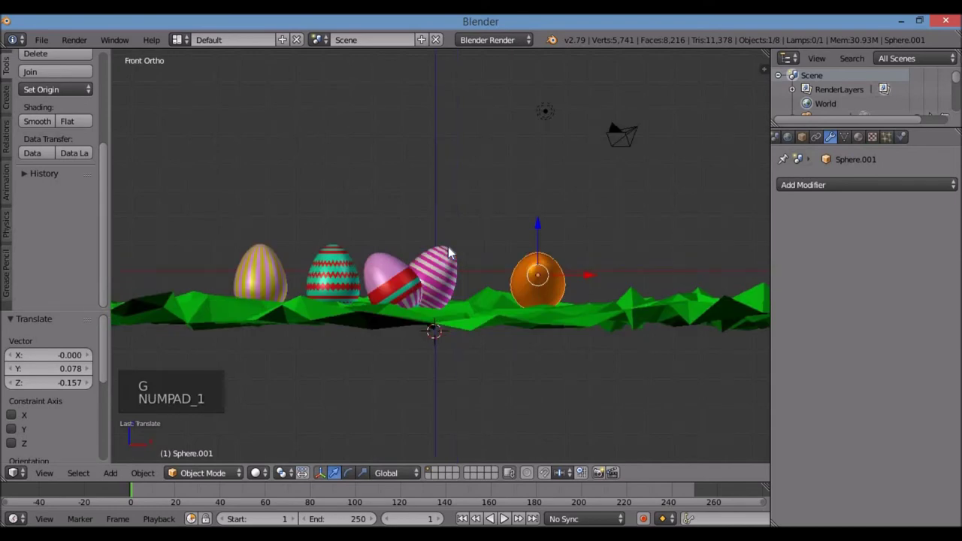
# Tilt the teal zigzag egg, spin it about its vertical axis and move it to a new spot.
pyautogui.rightClick(352, 276)
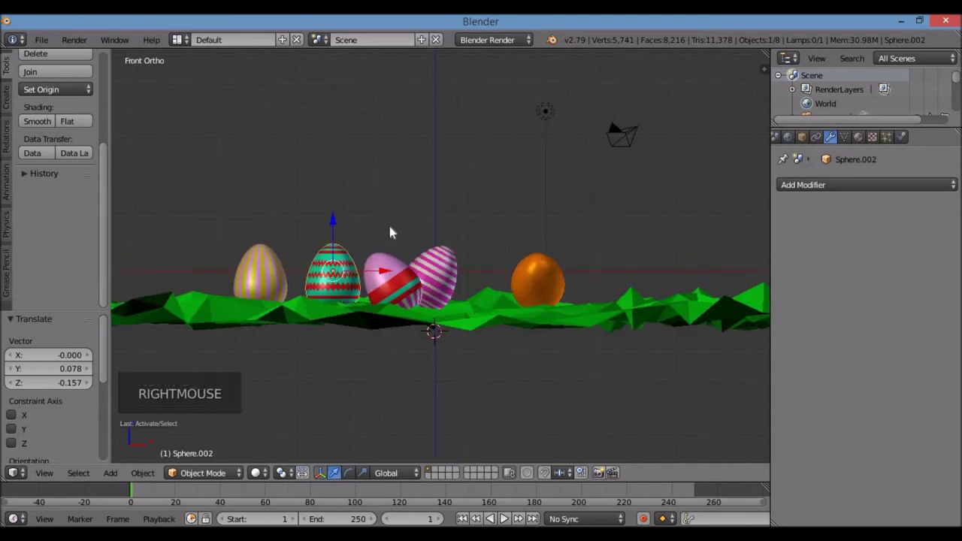
pyautogui.press('r')
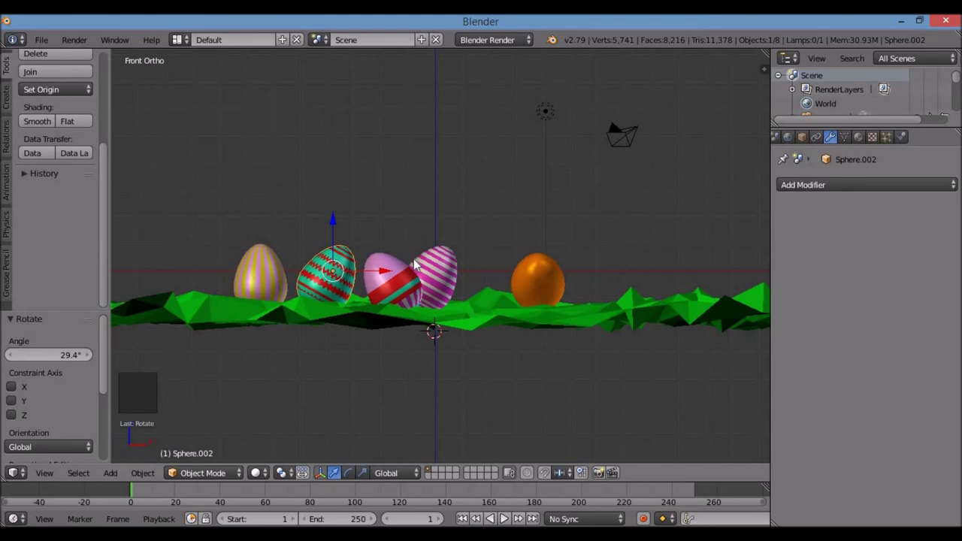
pyautogui.press('KP_7')
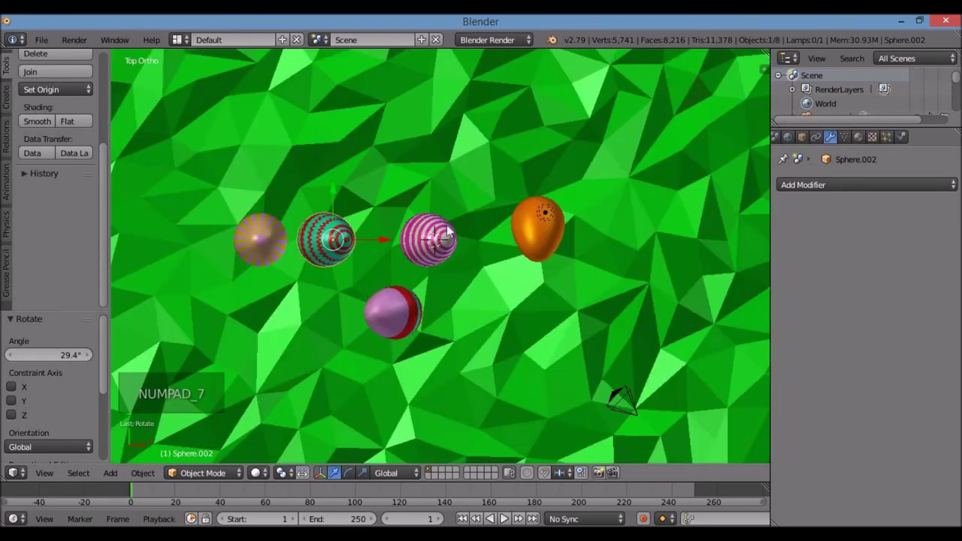
pyautogui.press('r')
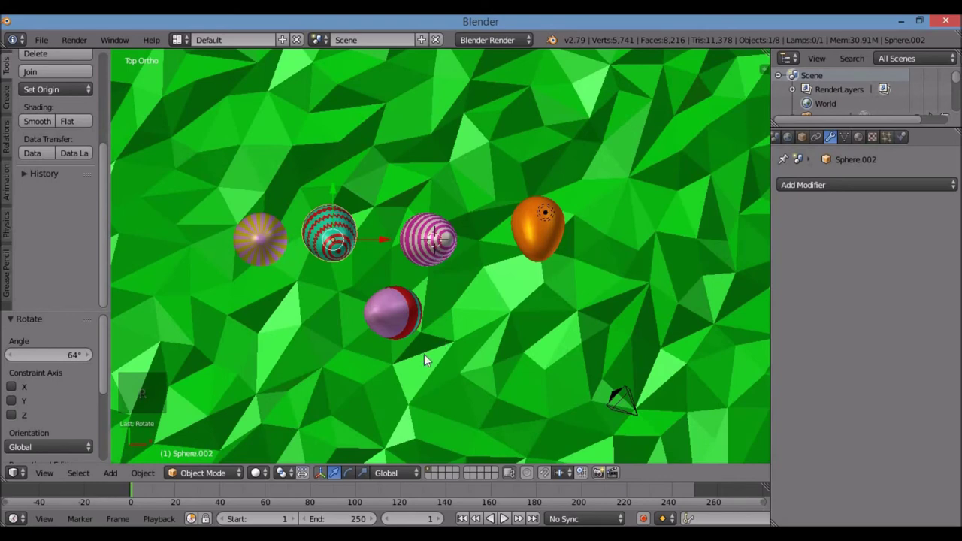
pyautogui.press('r')
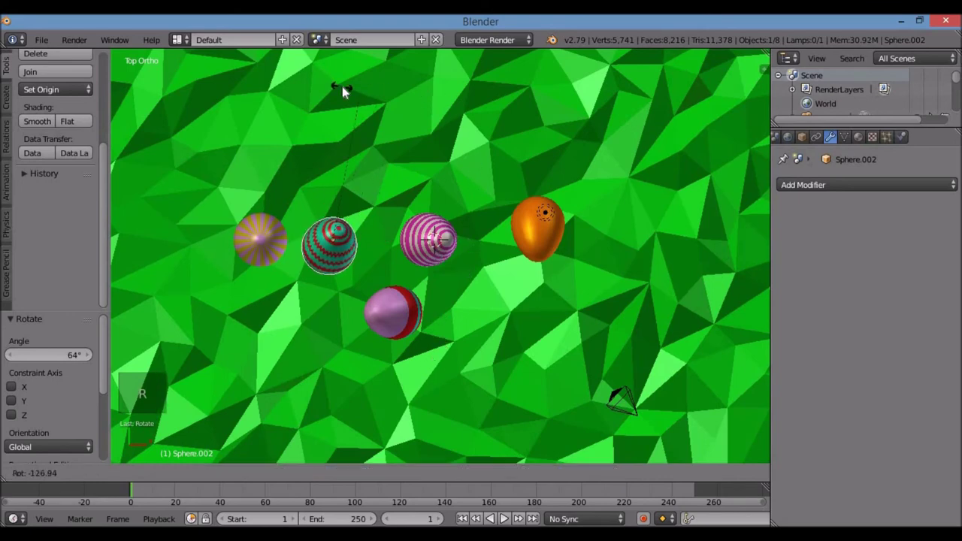
pyautogui.press('g')
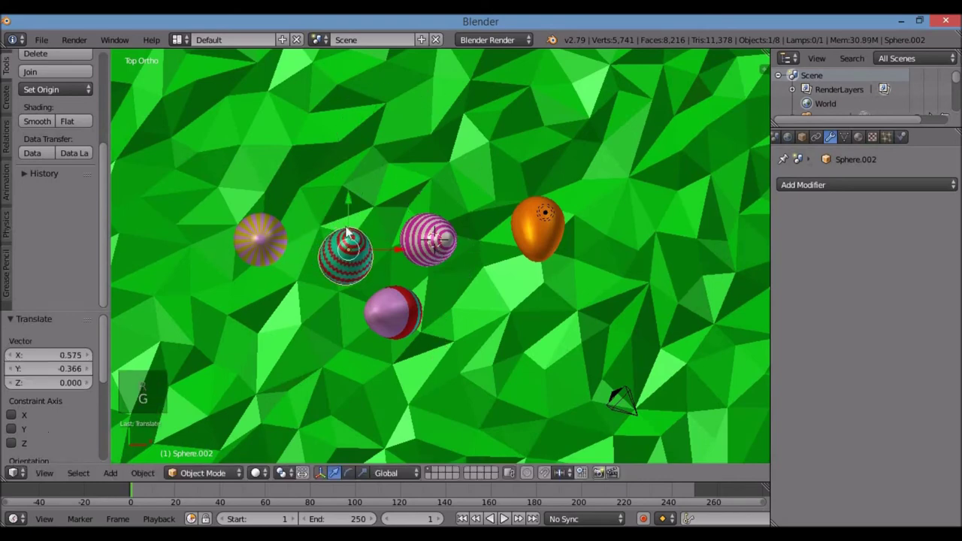
# Tilt the gold striped egg, lower it onto the grass and turn it from above.
pyautogui.rightClick(274, 249)
pyautogui.press('KP_1')
pyautogui.press('r')
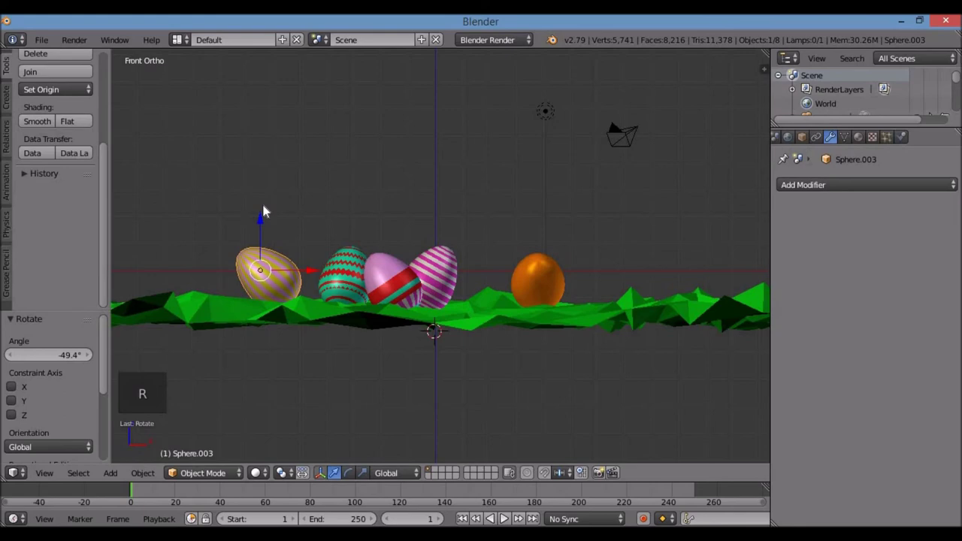
pyautogui.press('g')
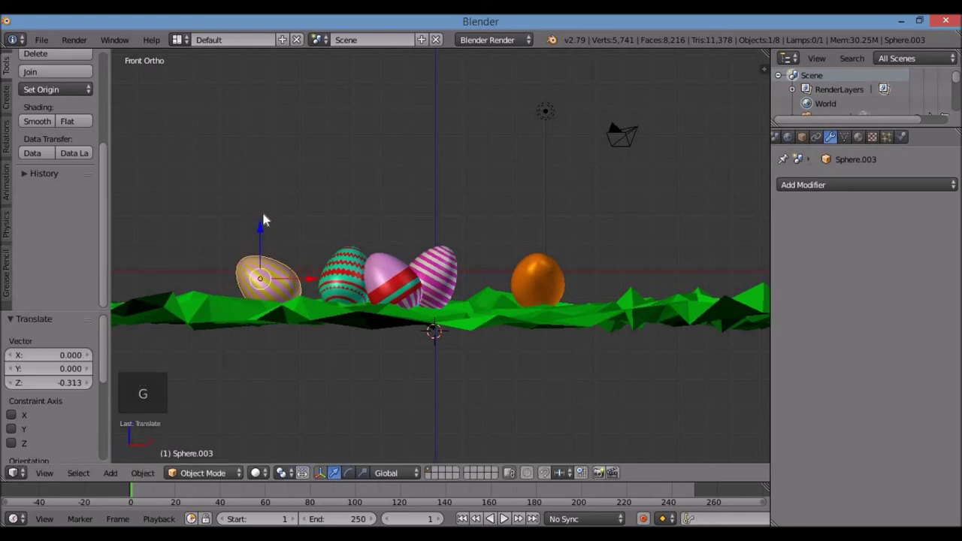
pyautogui.press('KP_7')
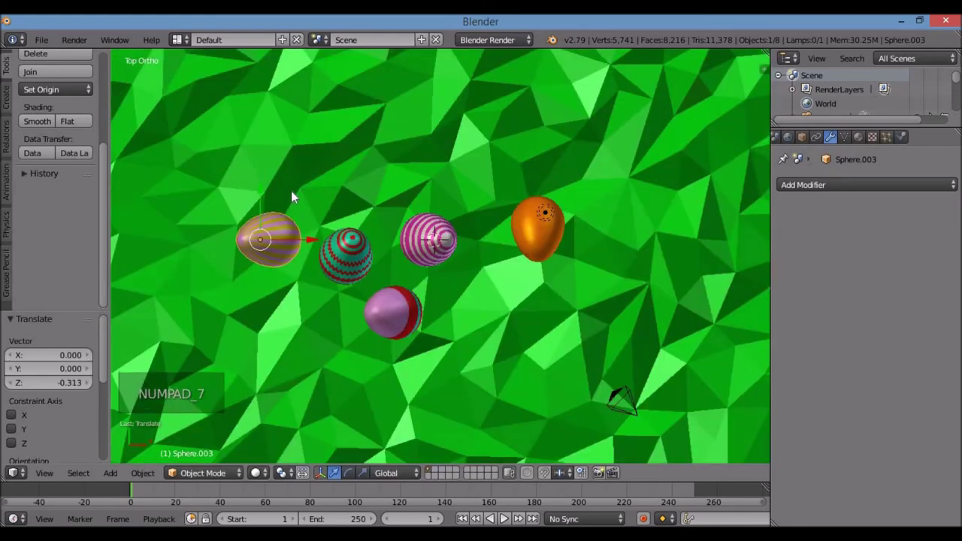
pyautogui.press('r')
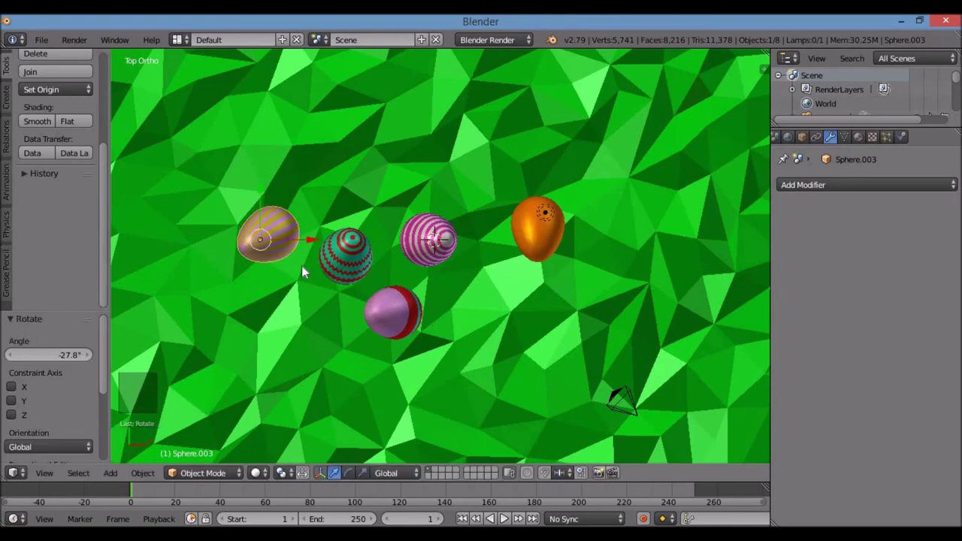
# Add turned copies of the gold striped egg and the orange egg above the others.
pyautogui.press('shift+d')
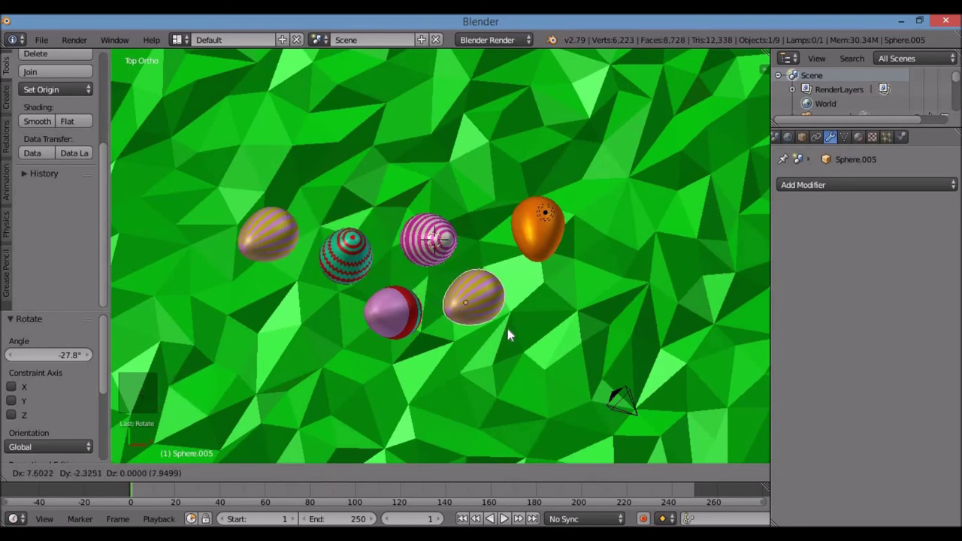
pyautogui.press('r')
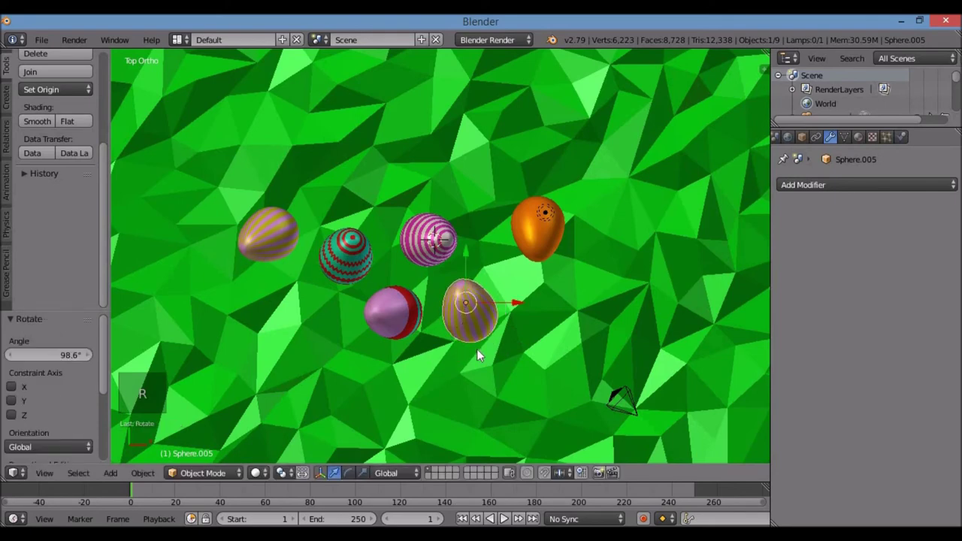
pyautogui.press('KP_0')
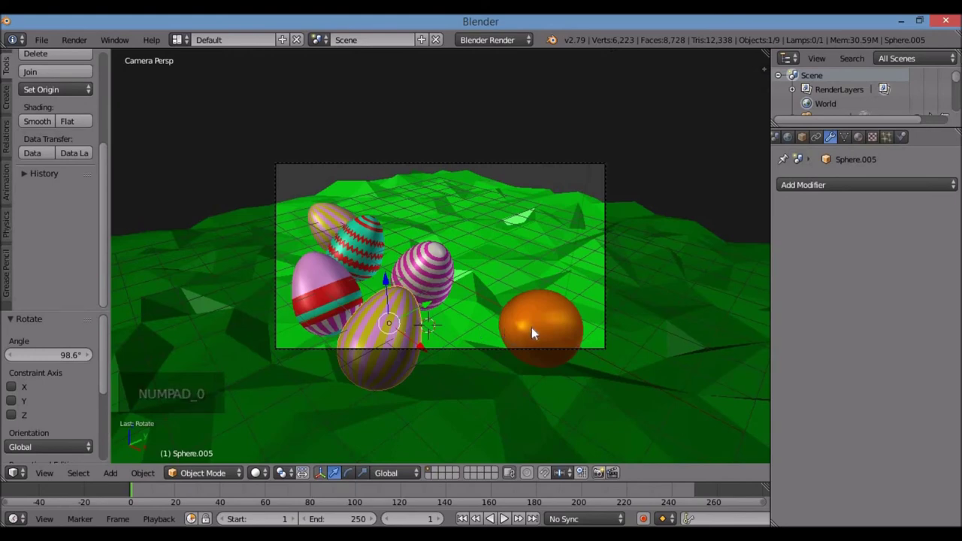
pyautogui.rightClick(538, 332)
pyautogui.press('KP_7')
pyautogui.press('shift+d')
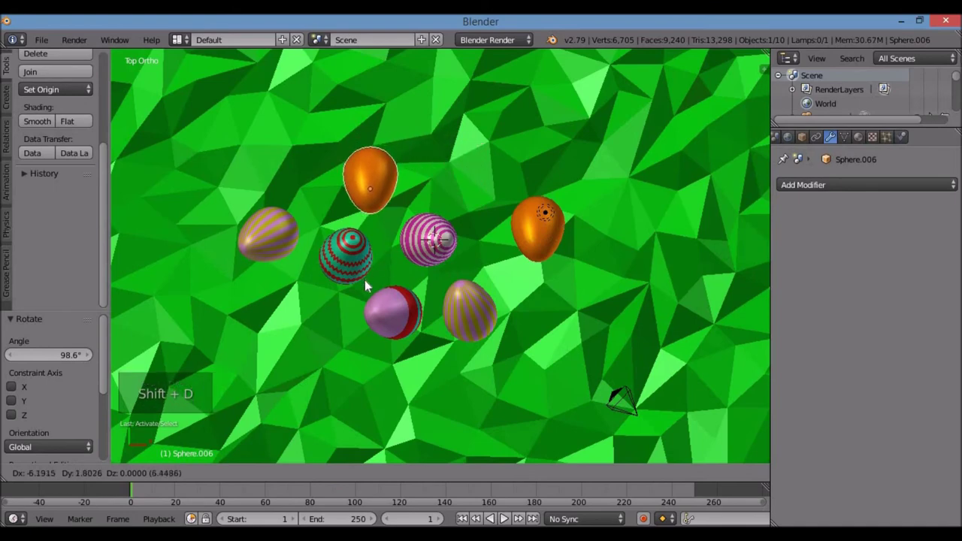
pyautogui.click(408, 260)
pyautogui.press('r')
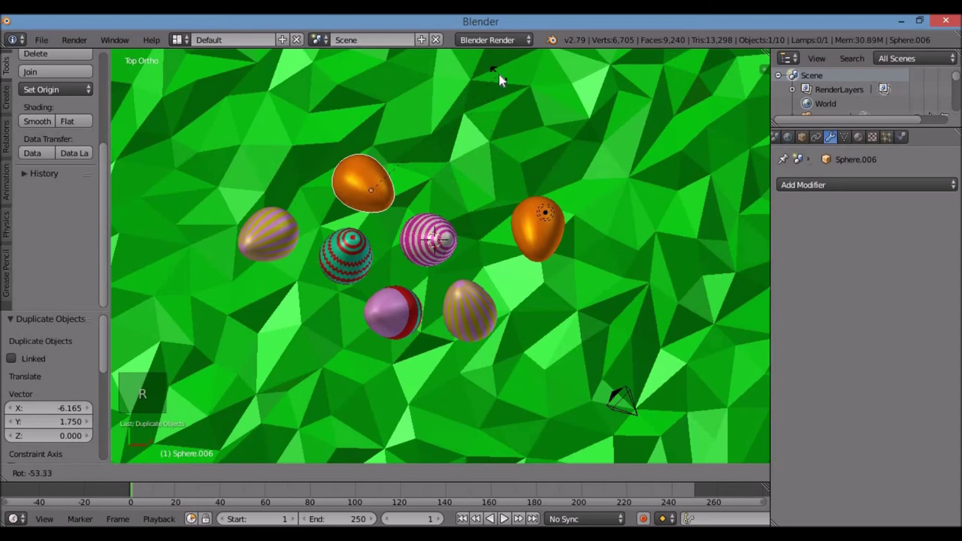
# Add turned copies of the pink striped egg and the teal zigzag egg.
pyautogui.rightClick(438, 248)
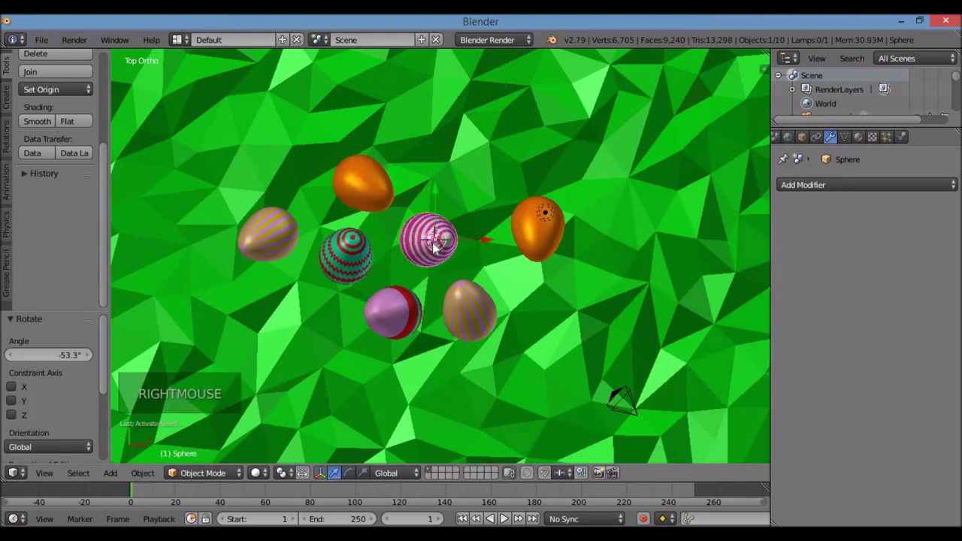
pyautogui.press('shift+d')
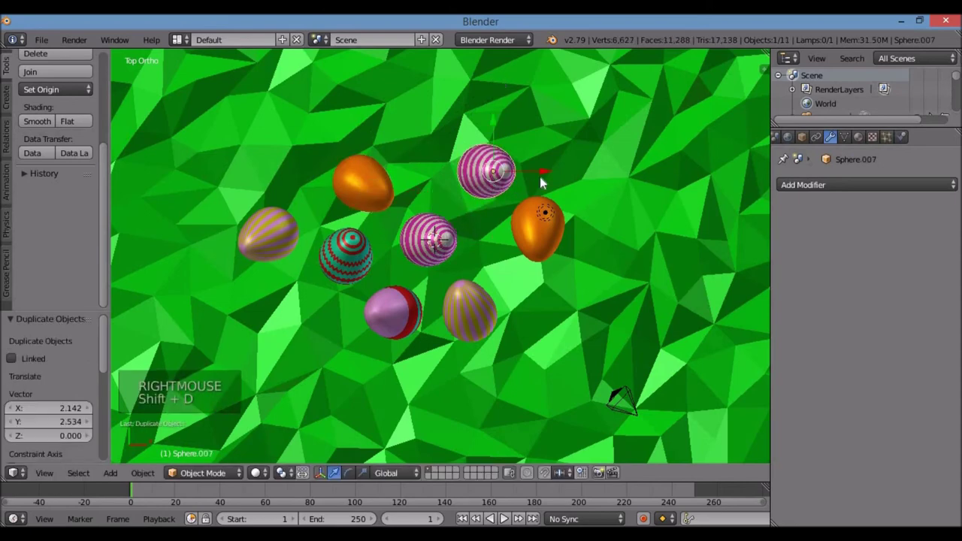
pyautogui.press('r')
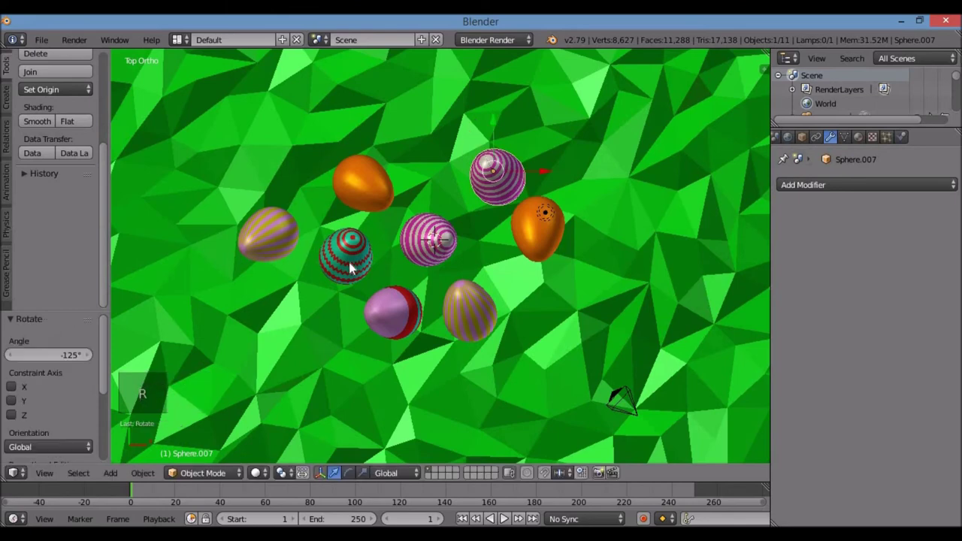
pyautogui.rightClick(355, 266)
pyautogui.press('shift+d')
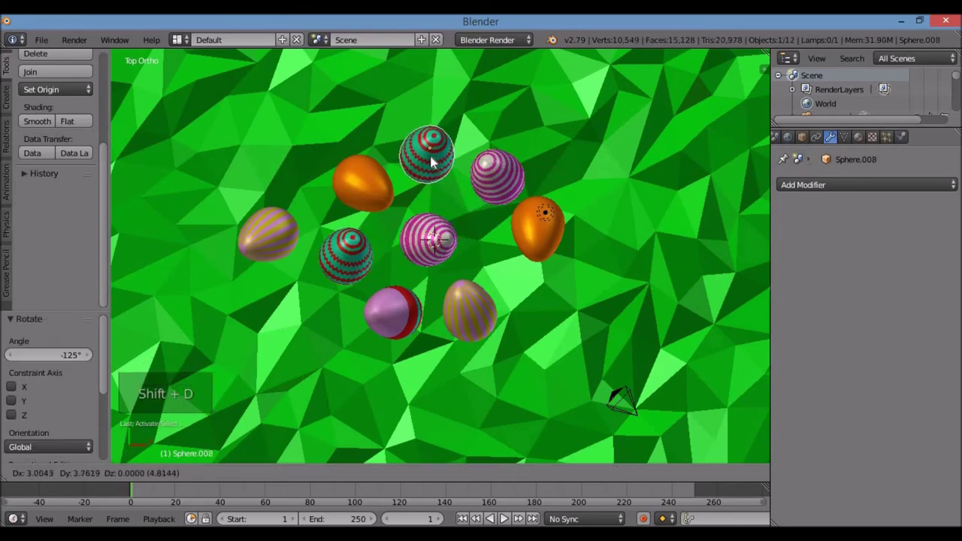
pyautogui.press('r')
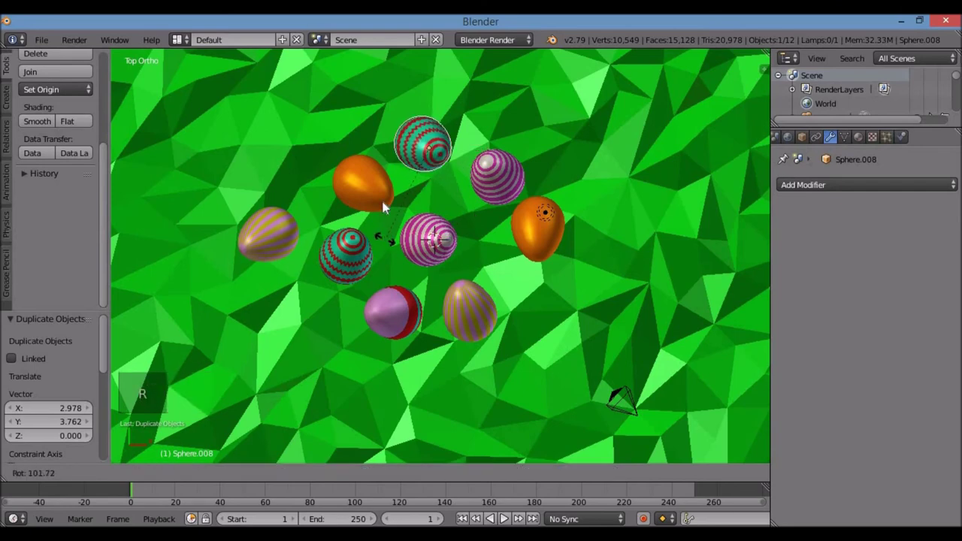
# Copy the red-banded pink egg, turn and tilt it, and sink it onto the grass.
pyautogui.rightClick(395, 332)
pyautogui.press('shift+d')
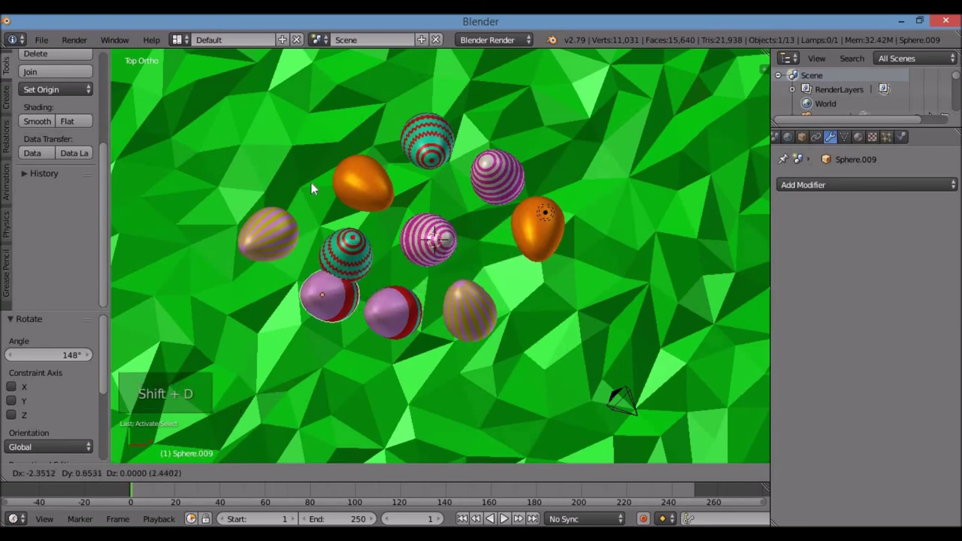
pyautogui.press('r')
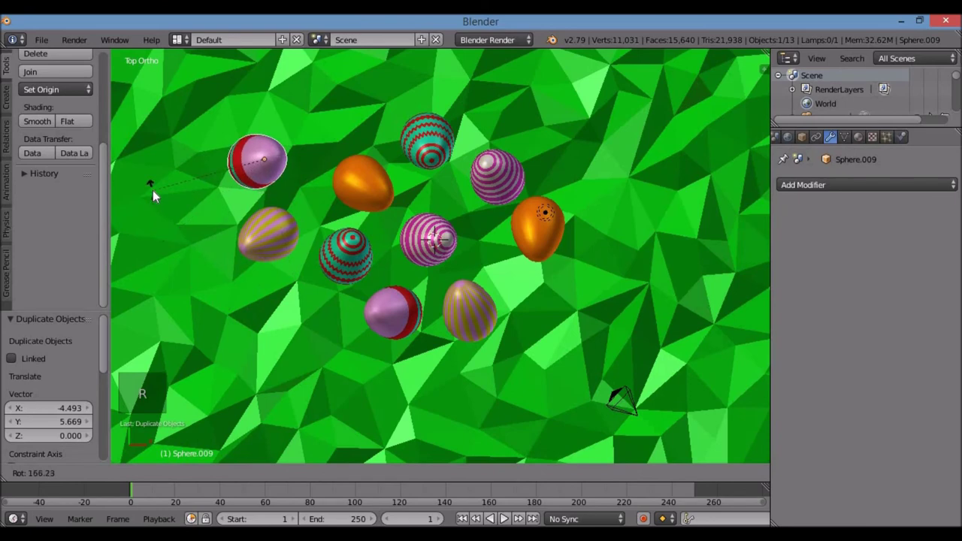
pyautogui.press('KP_1')
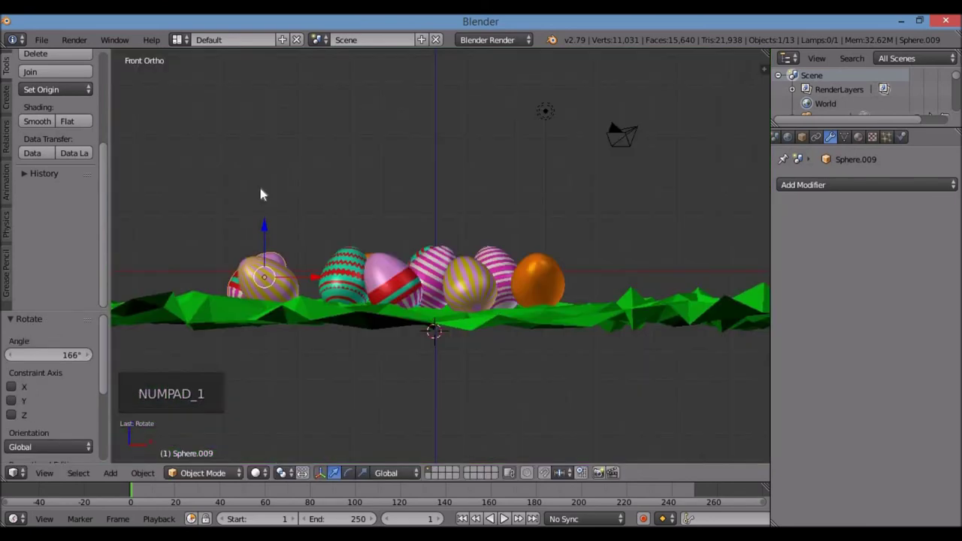
pyautogui.press('r')
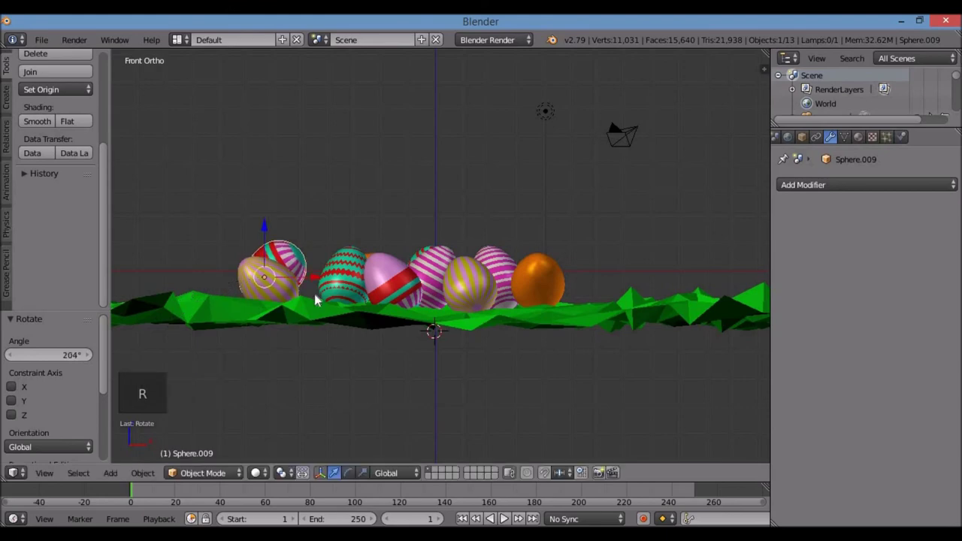
pyautogui.press('g')
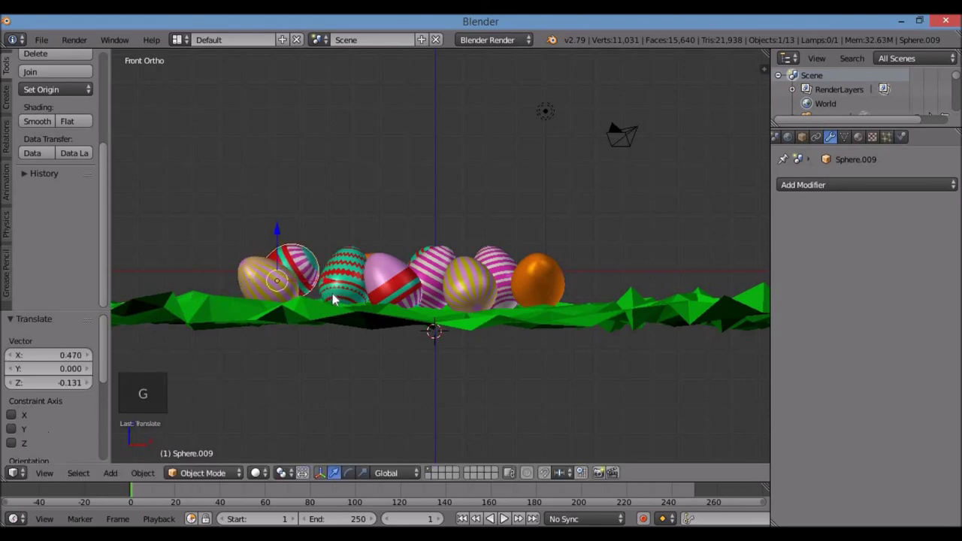
pyautogui.press('KP_7')
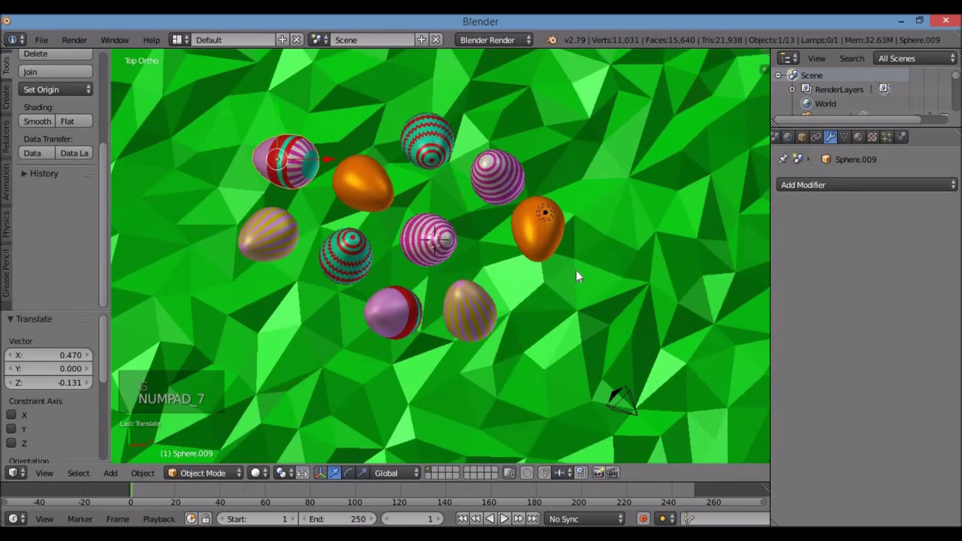
pyautogui.press('KP_0')
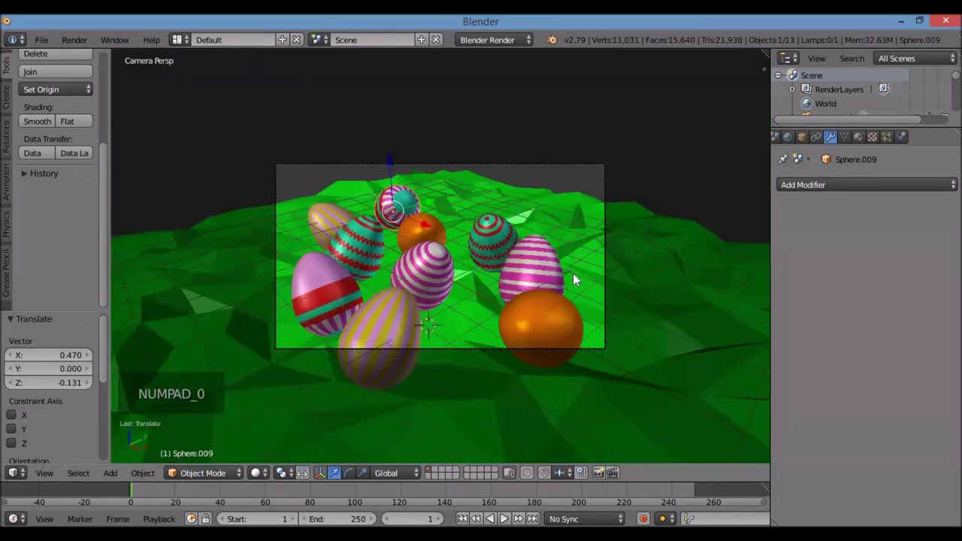
pyautogui.click(403, 168)
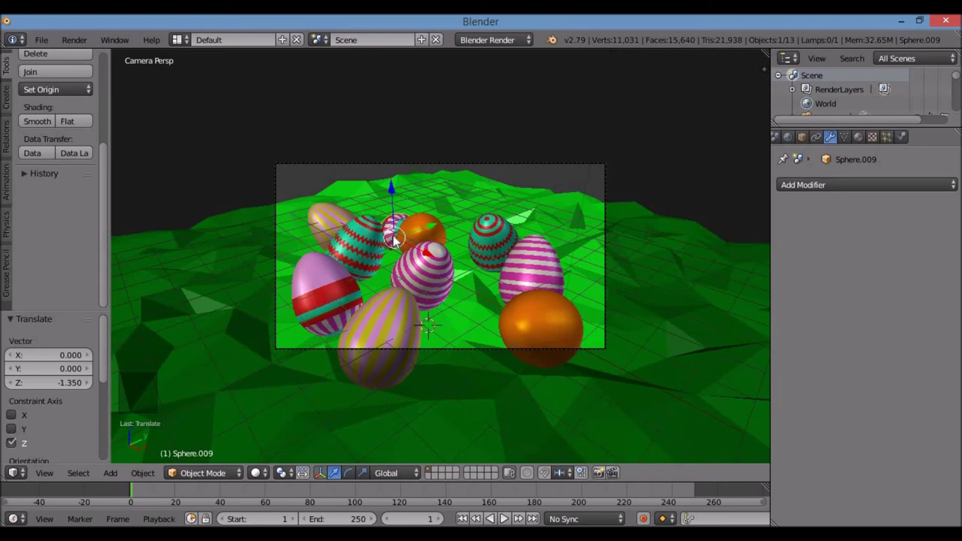
pyautogui.press('KP_7')
# Duplicate the red-banded egg once more and shift the orange egg to the right.
pyautogui.press('shift+d')
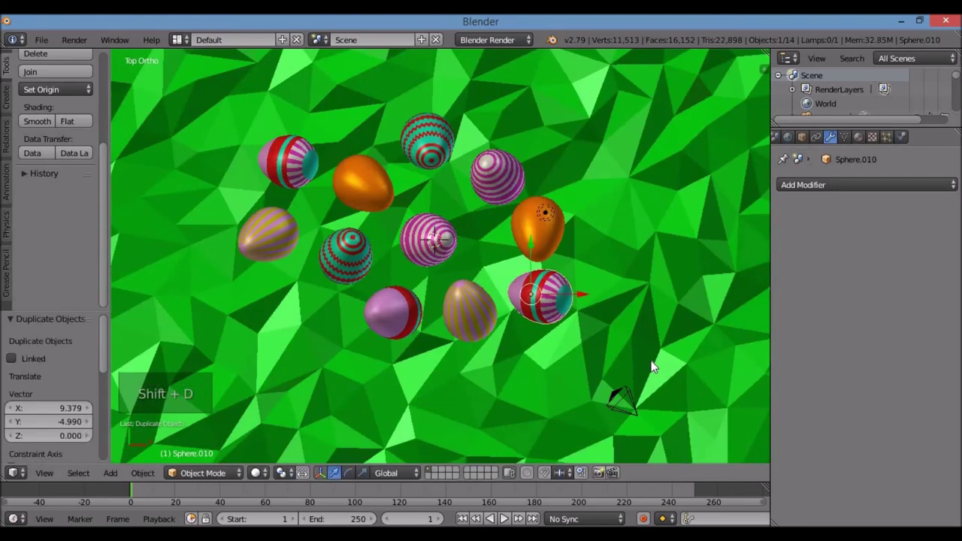
pyautogui.press('KP_0')
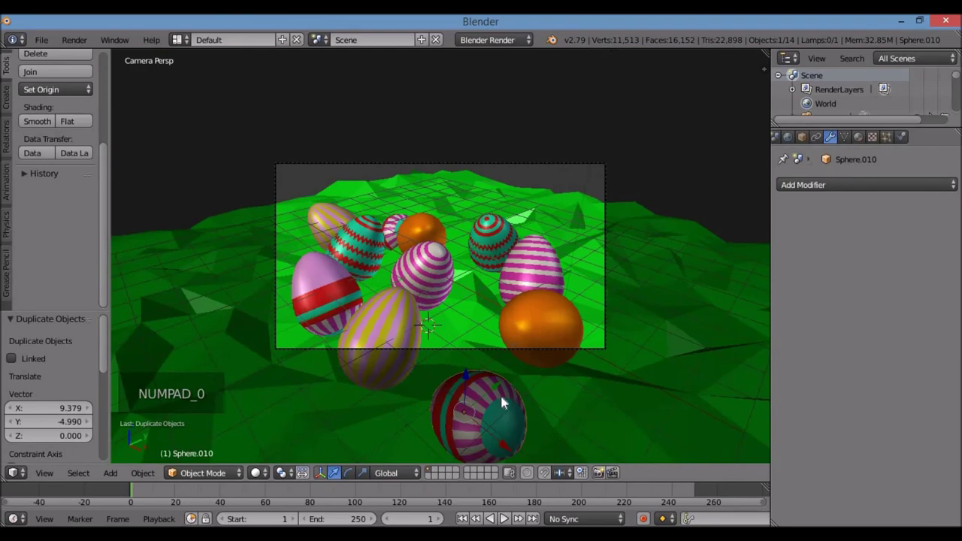
pyautogui.press('KP_7')
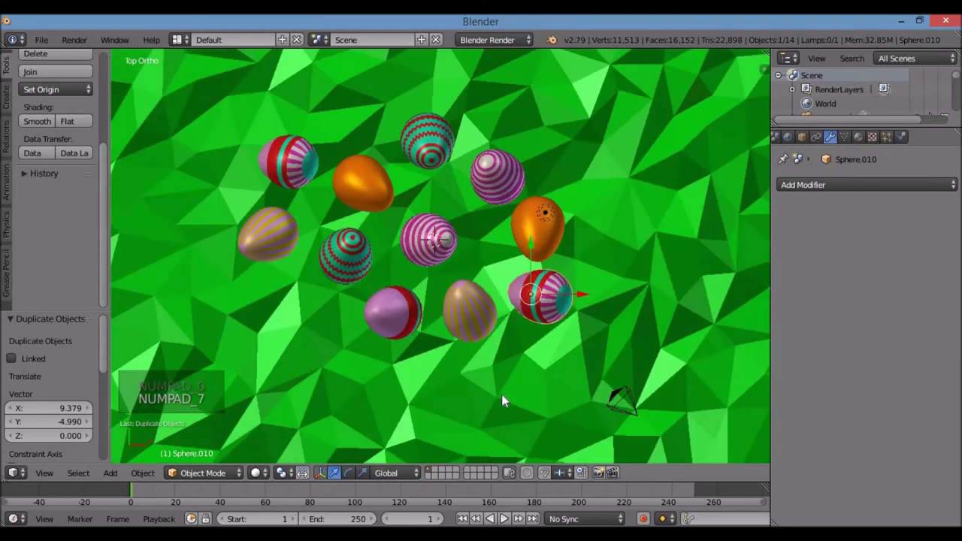
pyautogui.press('g')
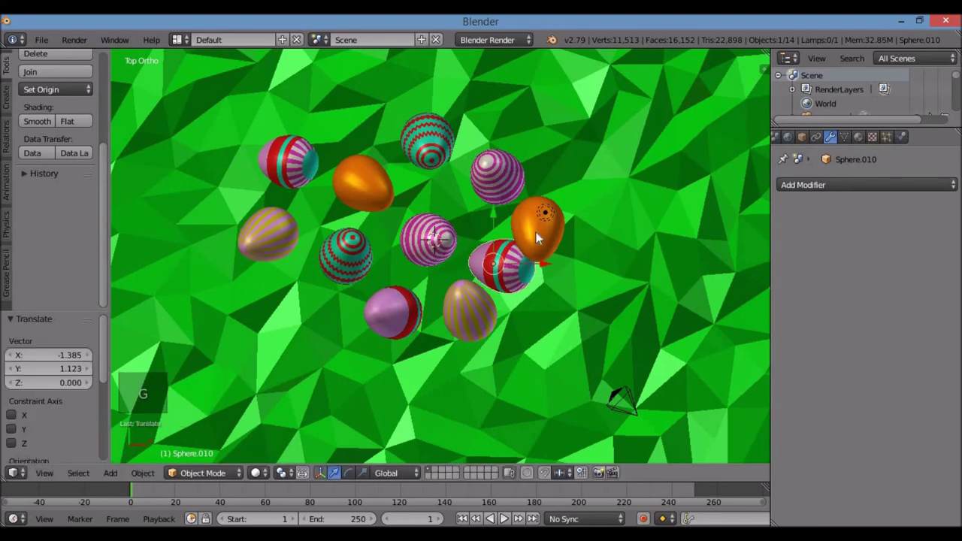
pyautogui.rightClick(541, 238)
pyautogui.press('g')
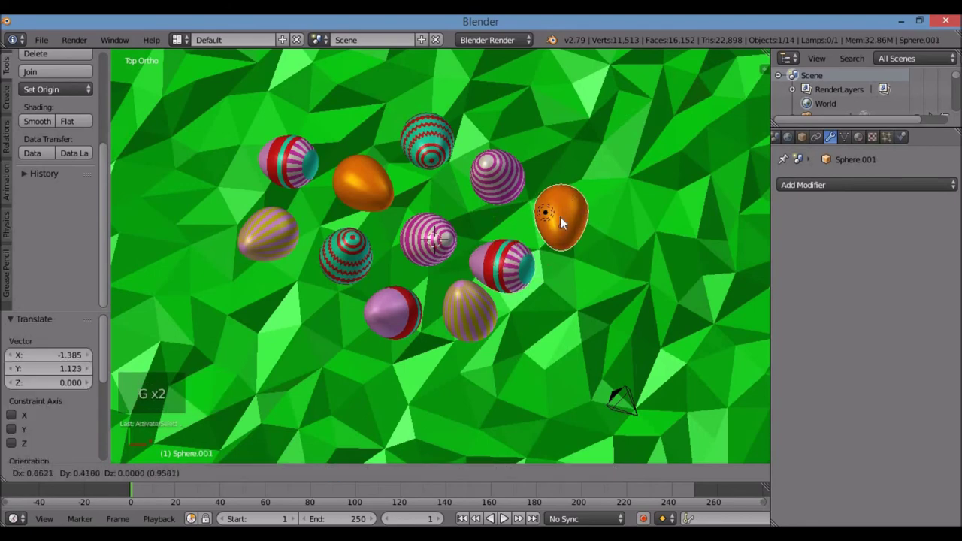
pyautogui.press('KP_0')
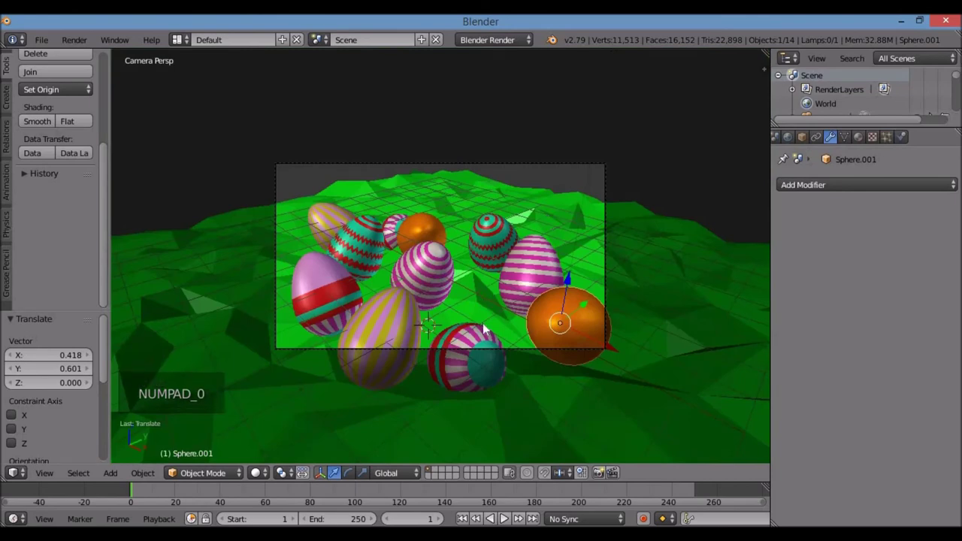
# Rotate and move the pink-and-red striped copy Sphere.010, then raise it to rest on the grass.
pyautogui.rightClick(480, 326)
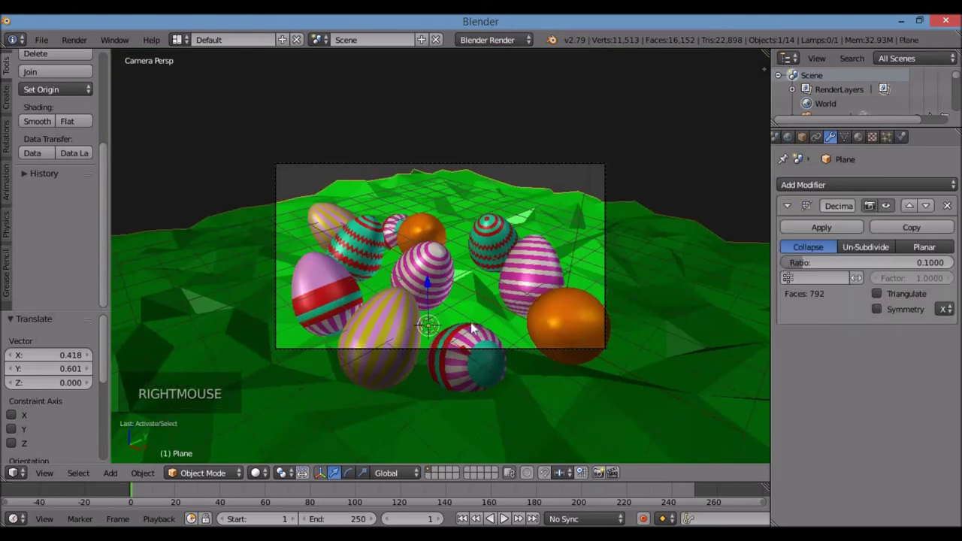
pyautogui.rightClick(477, 336)
pyautogui.press('KP_7')
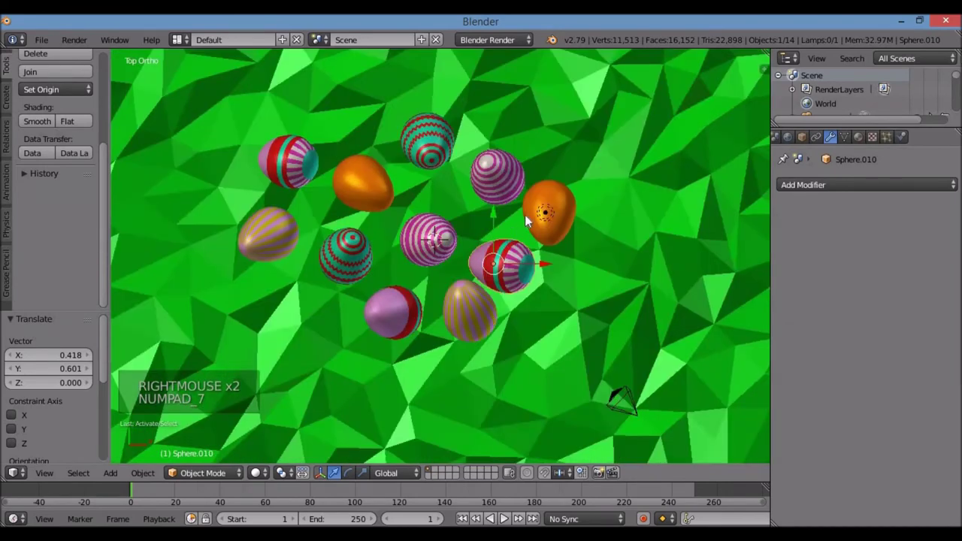
pyautogui.press('r')
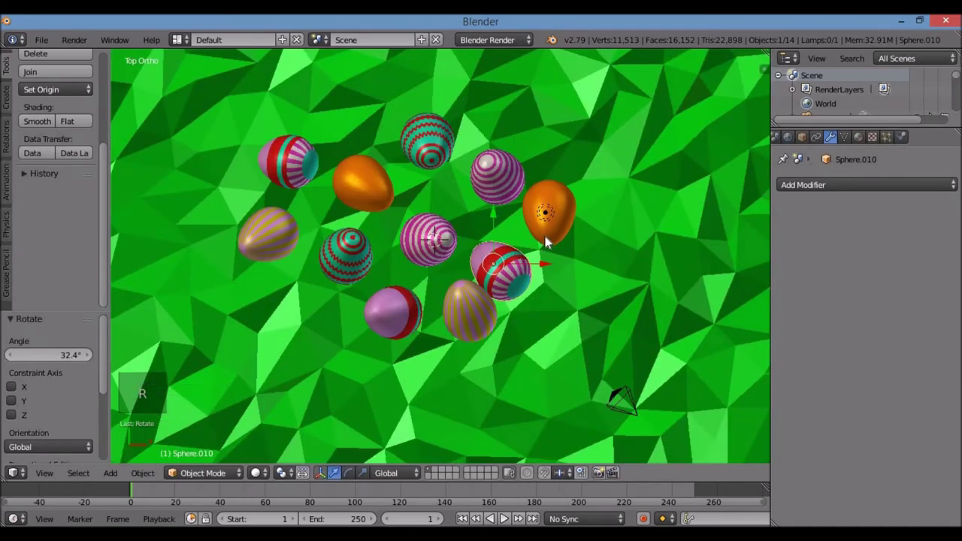
pyautogui.press('g')
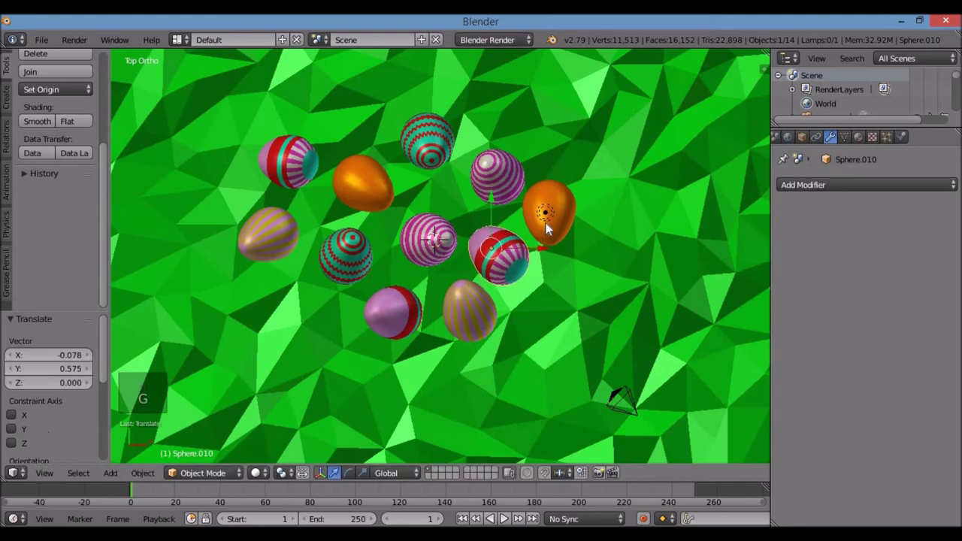
pyautogui.press('KP_0')
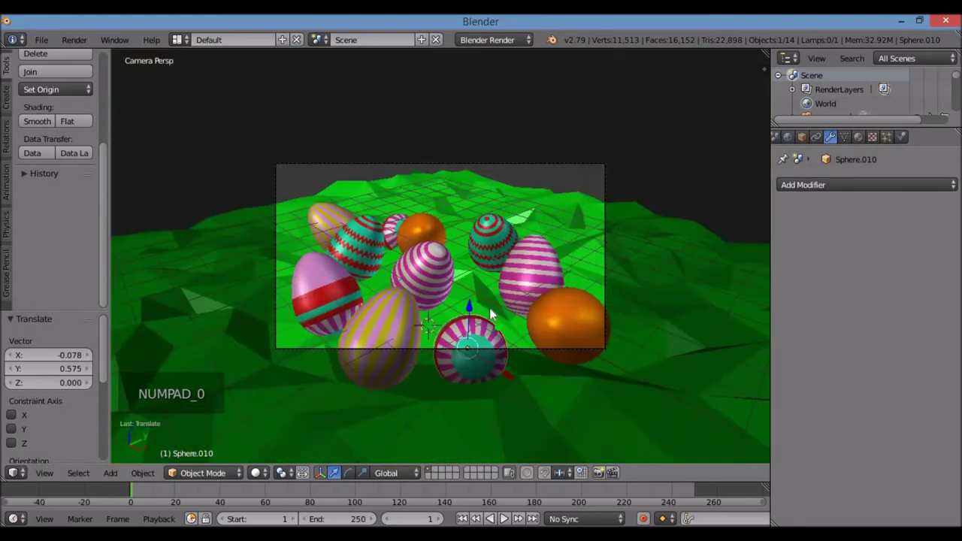
pyautogui.press('KP_1')
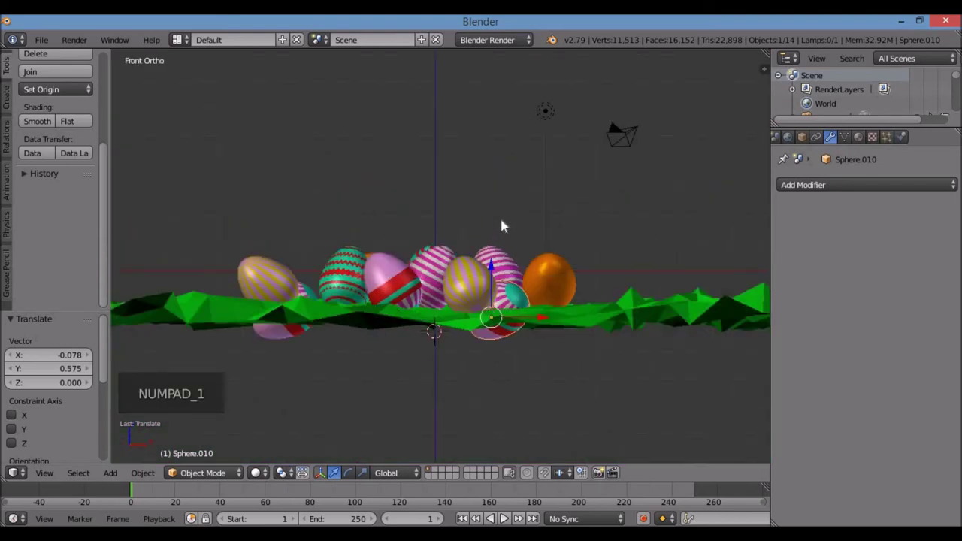
pyautogui.press('r')
pyautogui.click(499, 287)
pyautogui.click(501, 259)
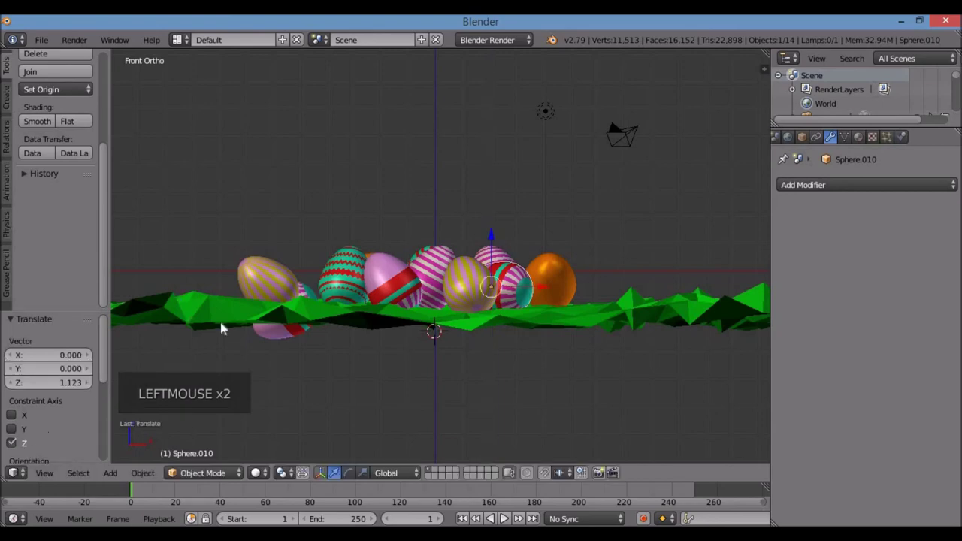
# Turn the small red-striped egg at the back of the cluster from the top view.
pyautogui.rightClick(264, 332)
pyautogui.press('KP_0')
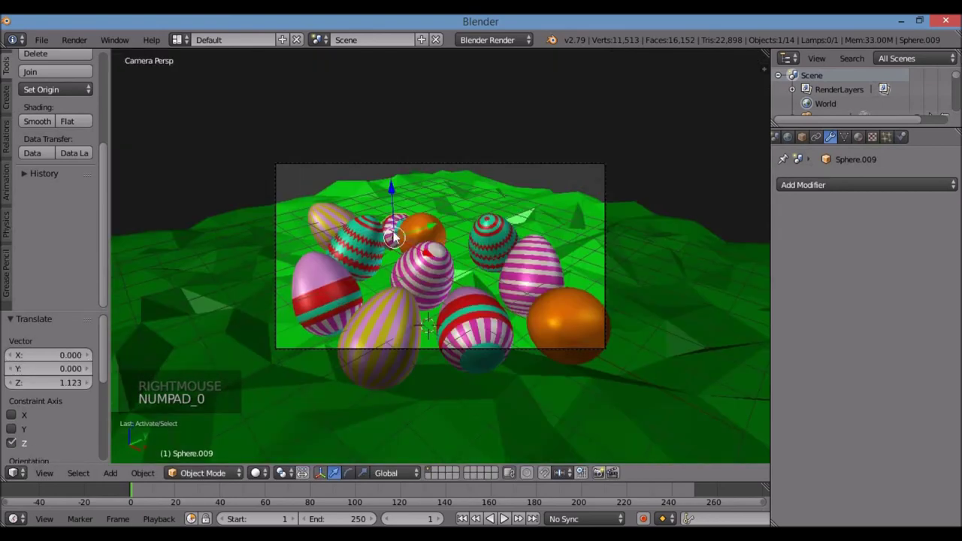
pyautogui.rightClick(461, 332)
pyautogui.rightClick(461, 331)
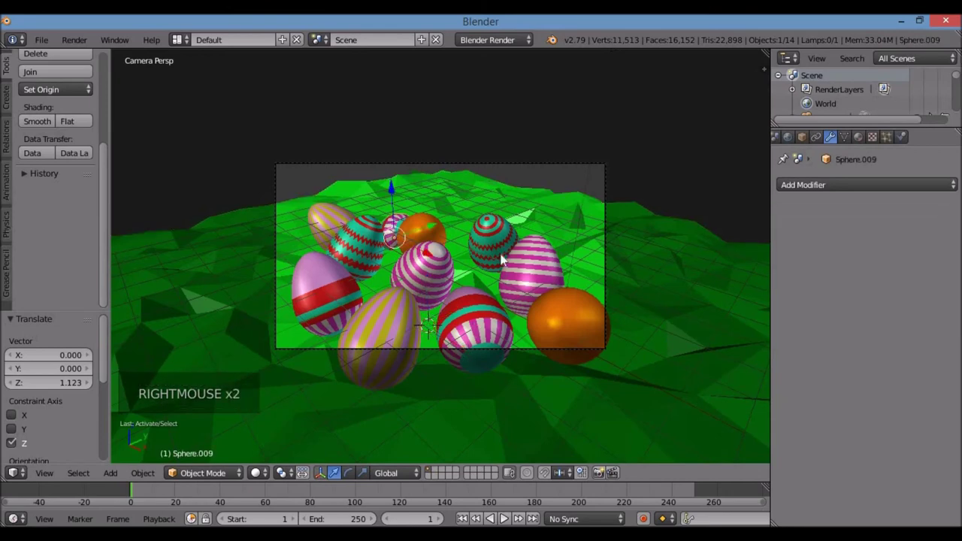
pyautogui.press('KP_7')
pyautogui.press('r')
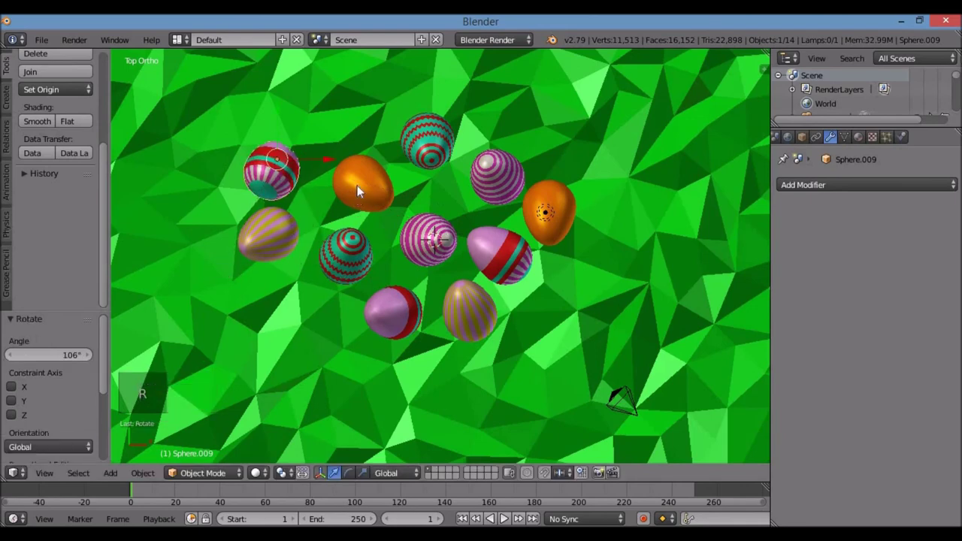
pyautogui.press('KP_0')
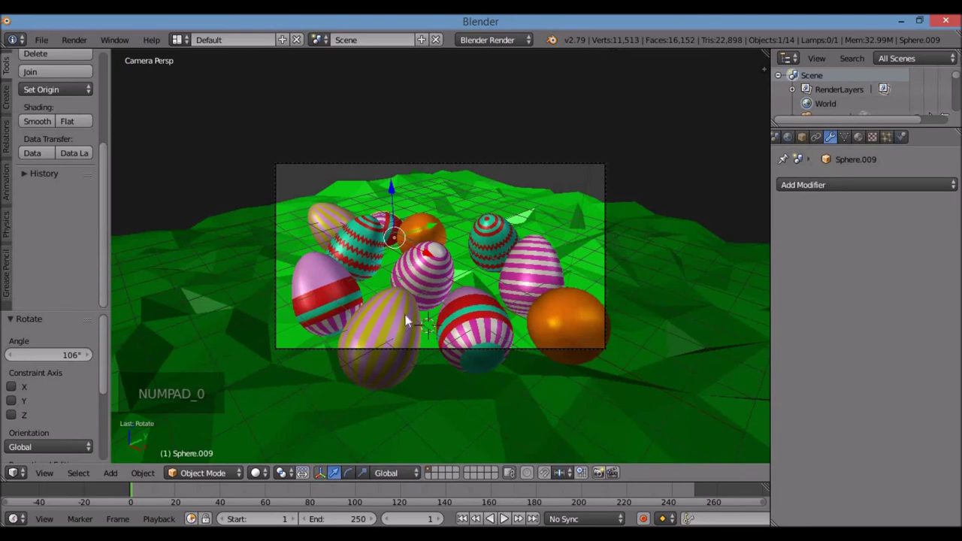
# Add a rotated copy of the gold-striped egg and a copy of a pink-striped egg, Sphere.011 and Sphere.012.
pyautogui.rightClick(335, 224)
pyautogui.rightClick(335, 224)
pyautogui.press('KP_7')
pyautogui.press('shift+d')
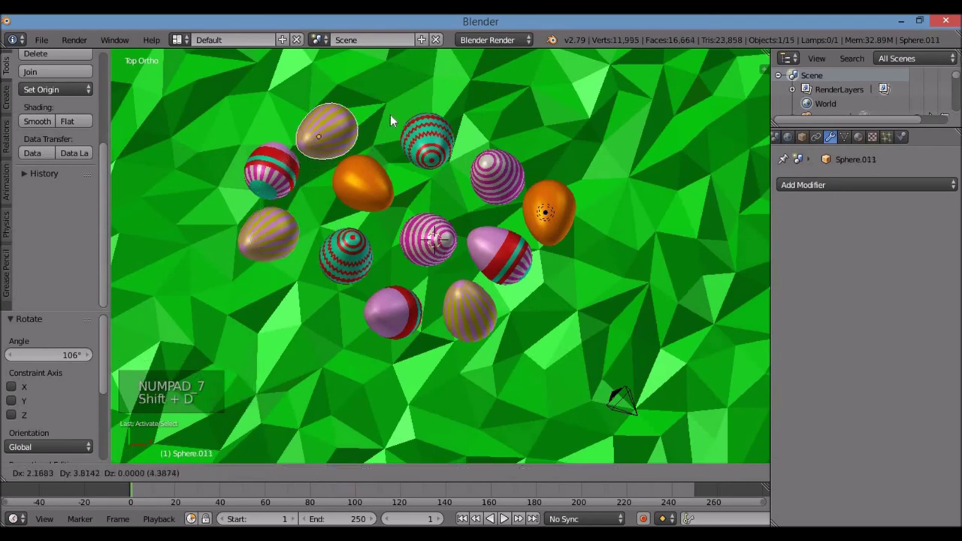
pyautogui.press('r')
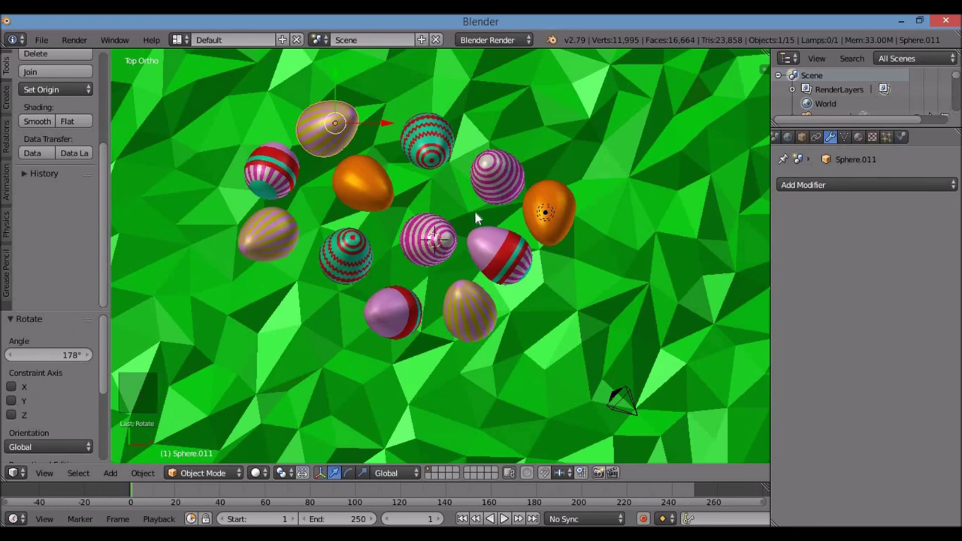
pyautogui.rightClick(505, 181)
pyautogui.press('shift+d')
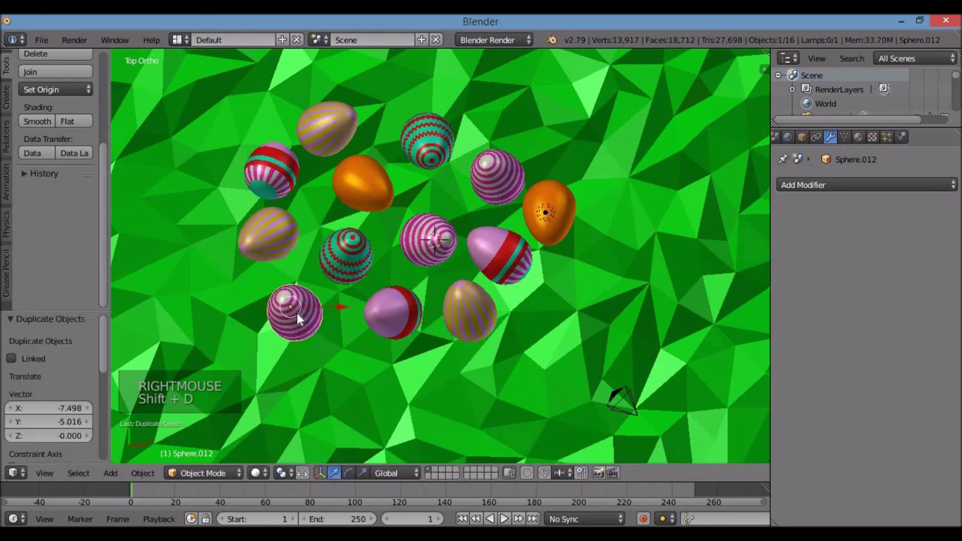
pyautogui.press('KP_0')
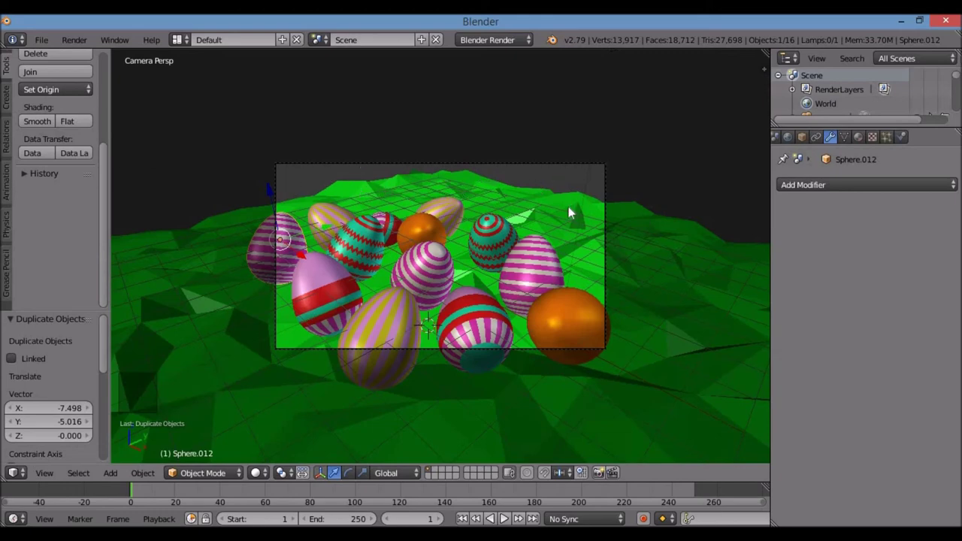
# Set the world's horizon colour to bright cyan.
pyautogui.scroll(-3)
pyautogui.scroll(3)
pyautogui.click(858, 138)
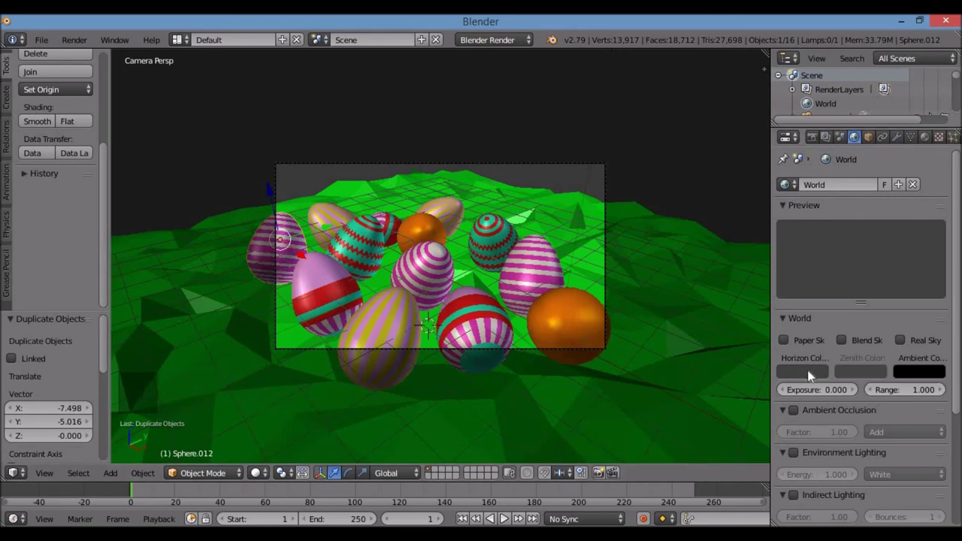
pyautogui.click(813, 373)
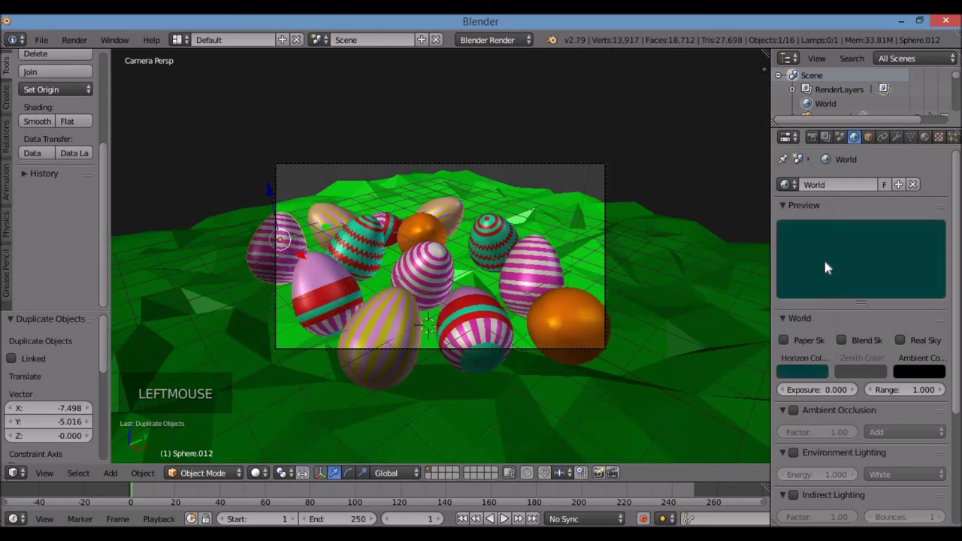
pyautogui.click(801, 332)
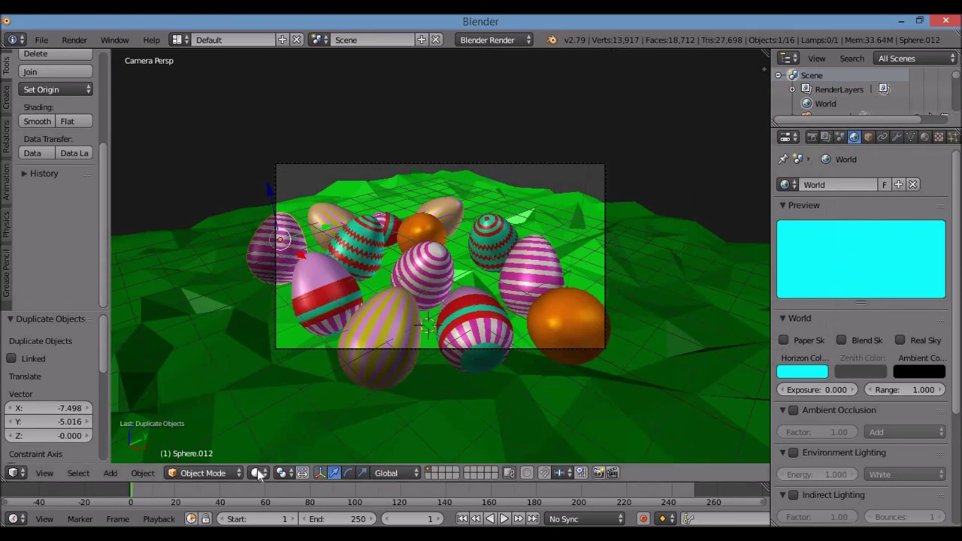
# Preview the egg scene in Rendered shading, then return to Texture display from above.
pyautogui.click(256, 477)
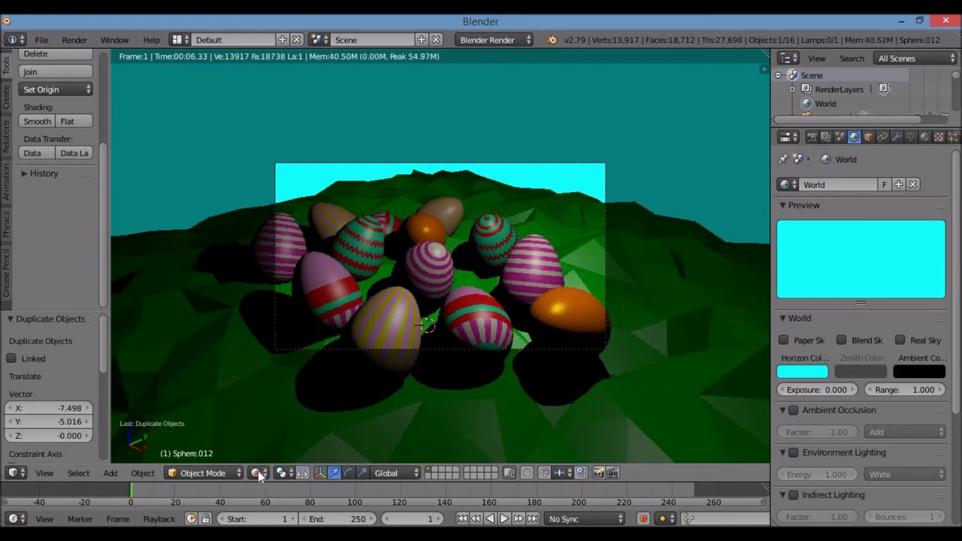
pyautogui.click(264, 474)
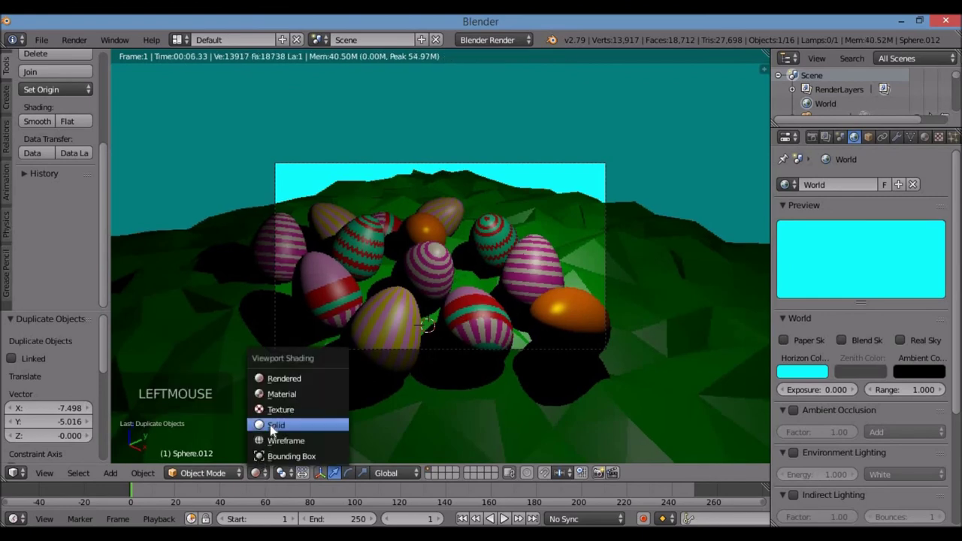
pyautogui.click(276, 429)
pyautogui.press('KP_7')
pyautogui.scroll(-3)
# Select the Lamp above the eggs and show its lamp settings, framing it in front view.
pyautogui.rightClick(536, 226)
pyautogui.rightClick(530, 220)
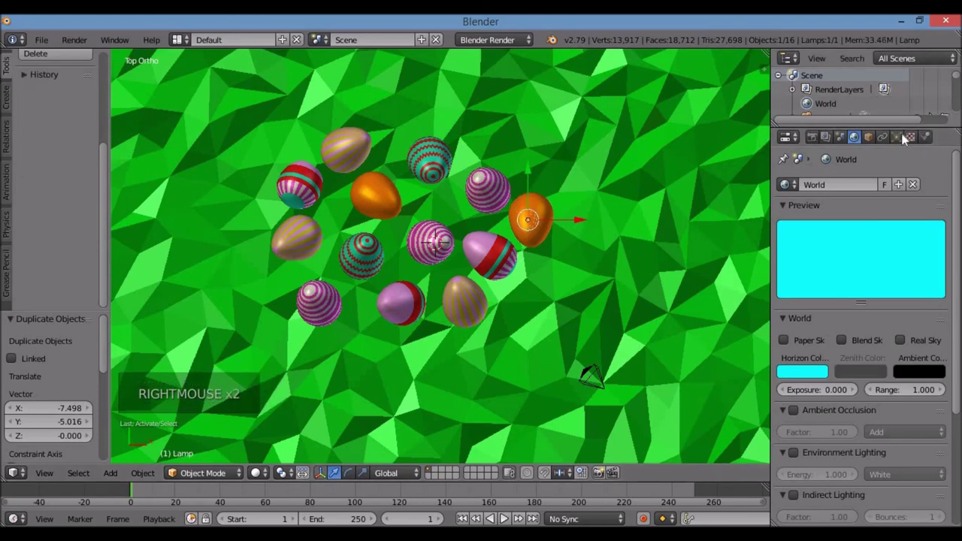
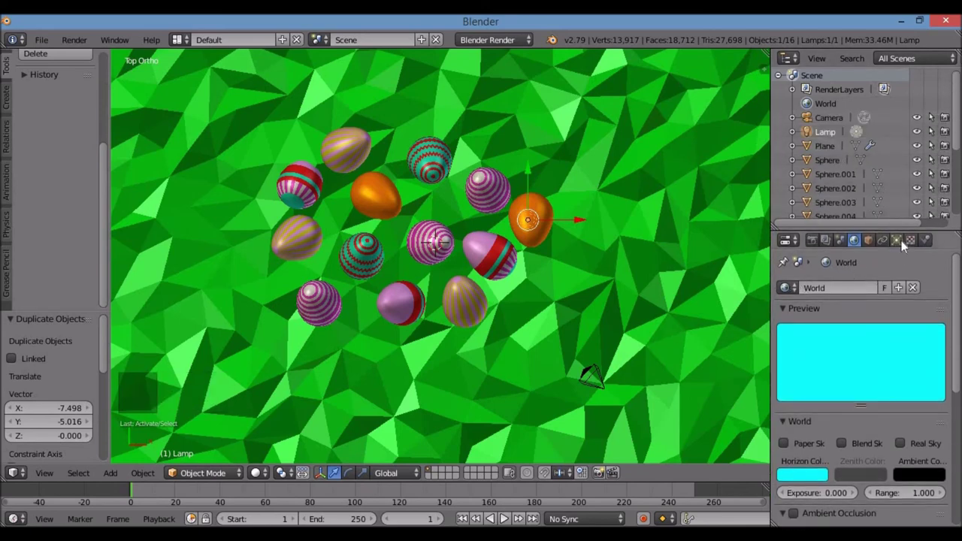
pyautogui.click(900, 244)
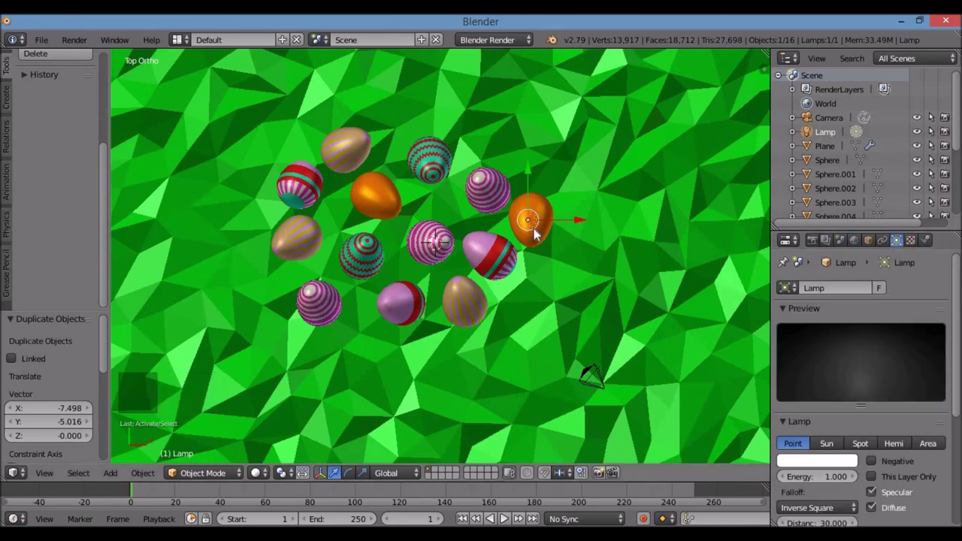
pyautogui.press('KP_Decimal')
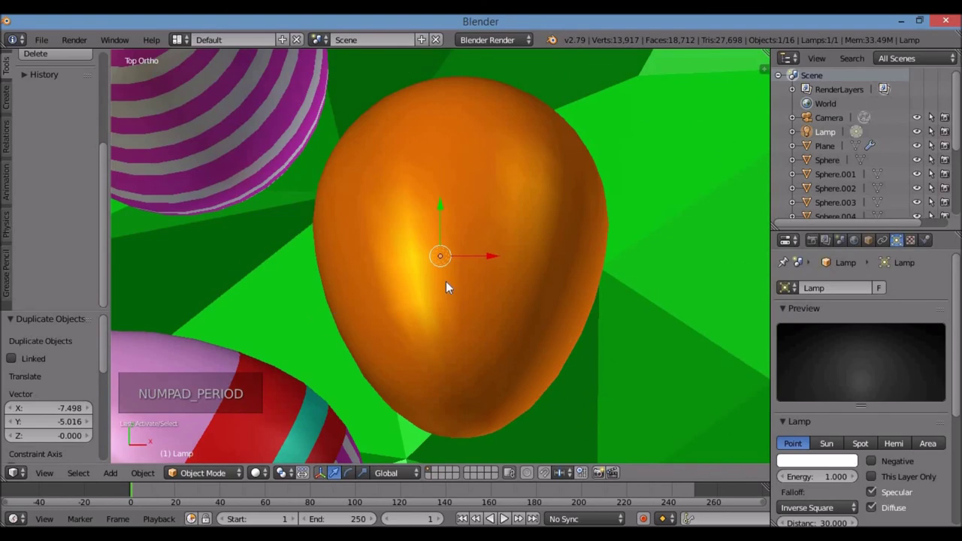
pyautogui.scroll(-3)
pyautogui.press('KP_1')
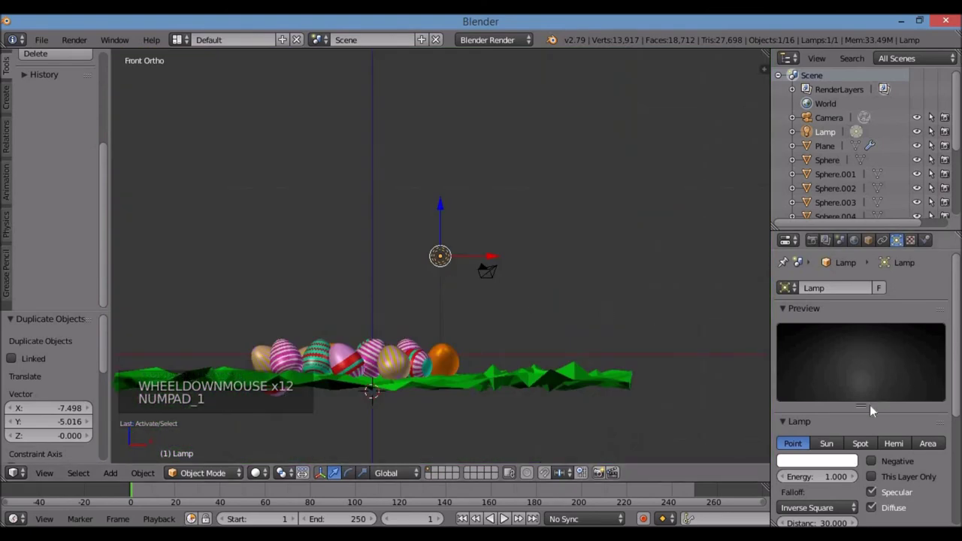
pyautogui.scroll(-3)
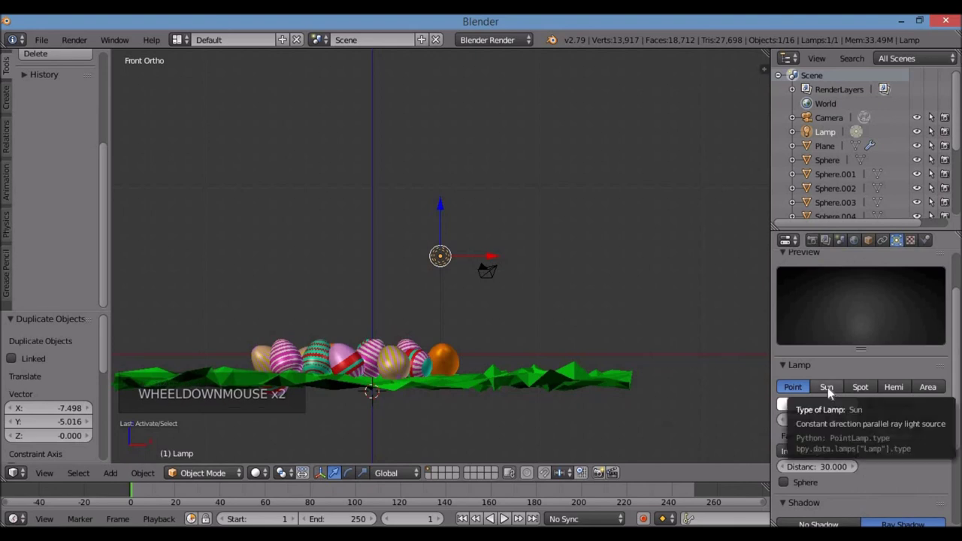